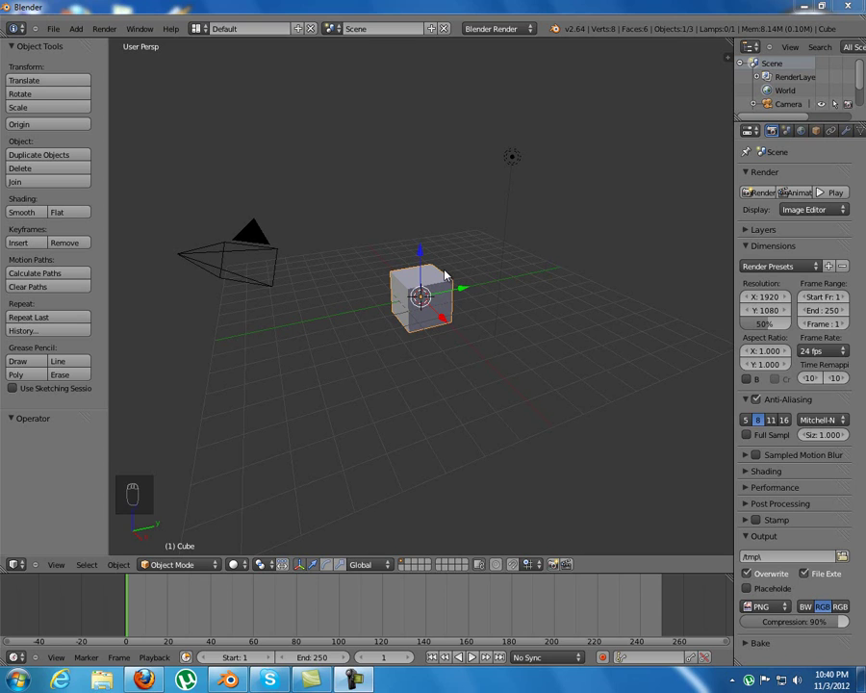
Step: In orthographic front view, scale the default cube down to 0.5
key("KP_5")
key("KP_1")
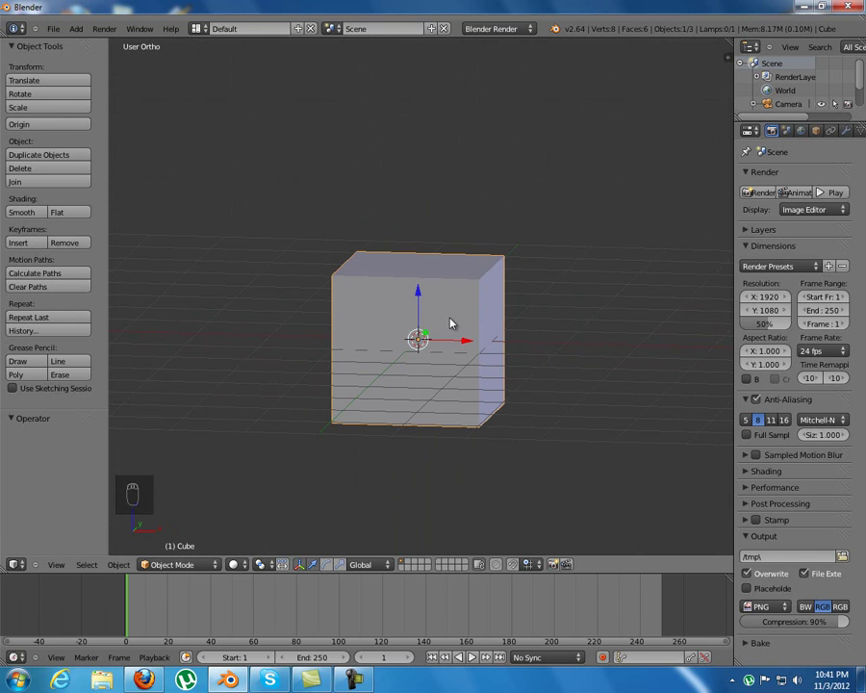
key("s")
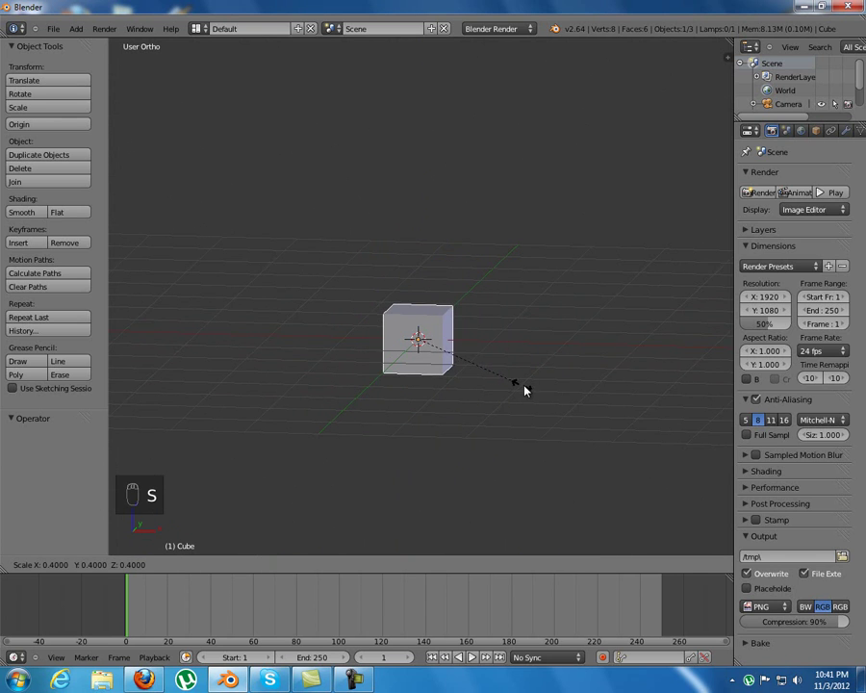
left_click(542, 396)
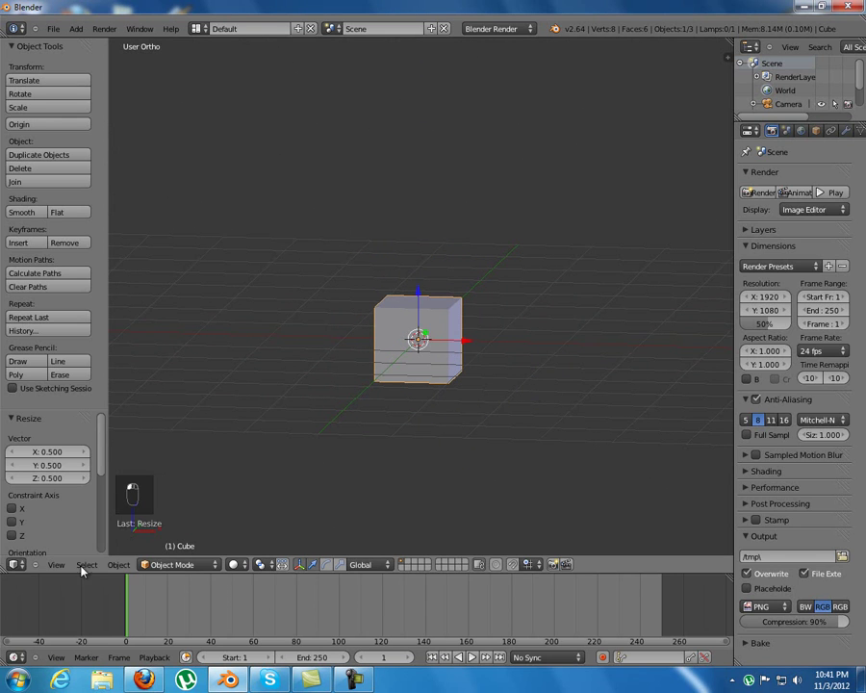
Step: Enter Edit Mode on the cube with front view for mesh editing
key("KP_1")
key("Tab")
middle_click(464, 302)
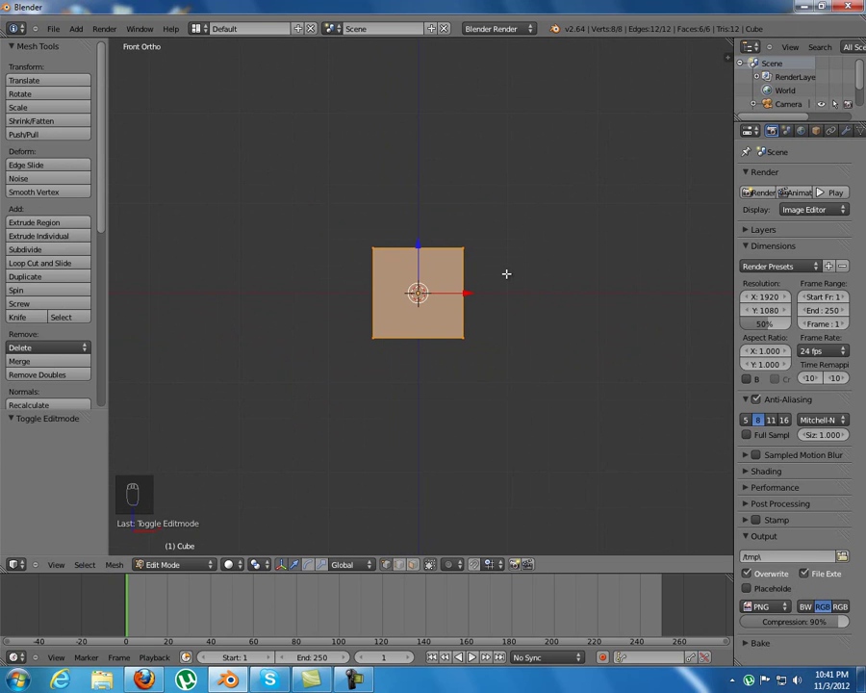
Step: Add a block 1 unit to the right, then a duplicate 1 unit below it, forming an L
key("shift+d")
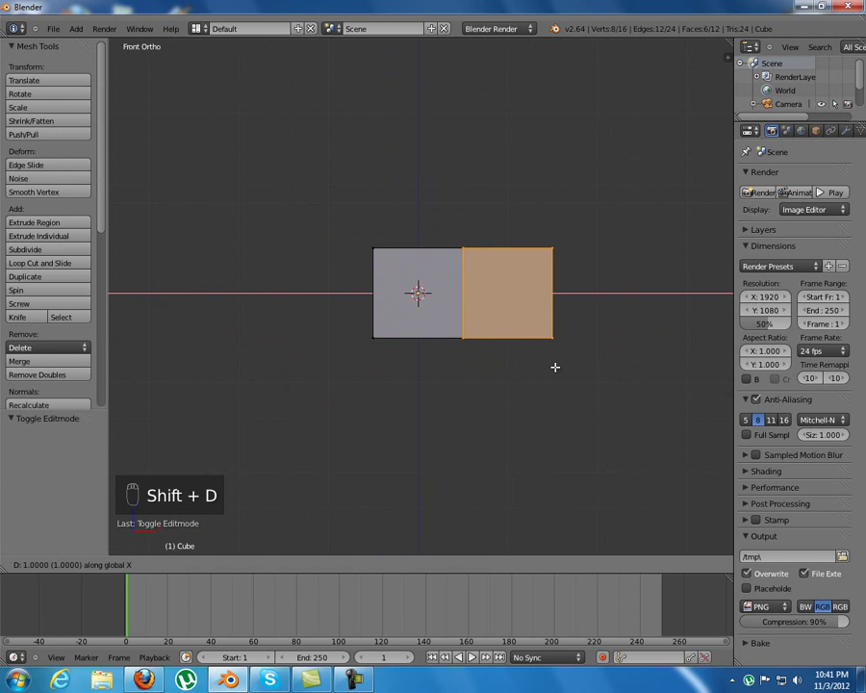
left_click(552, 364)
key("shift+d")
left_click_drag(503, 316, 500, 403)
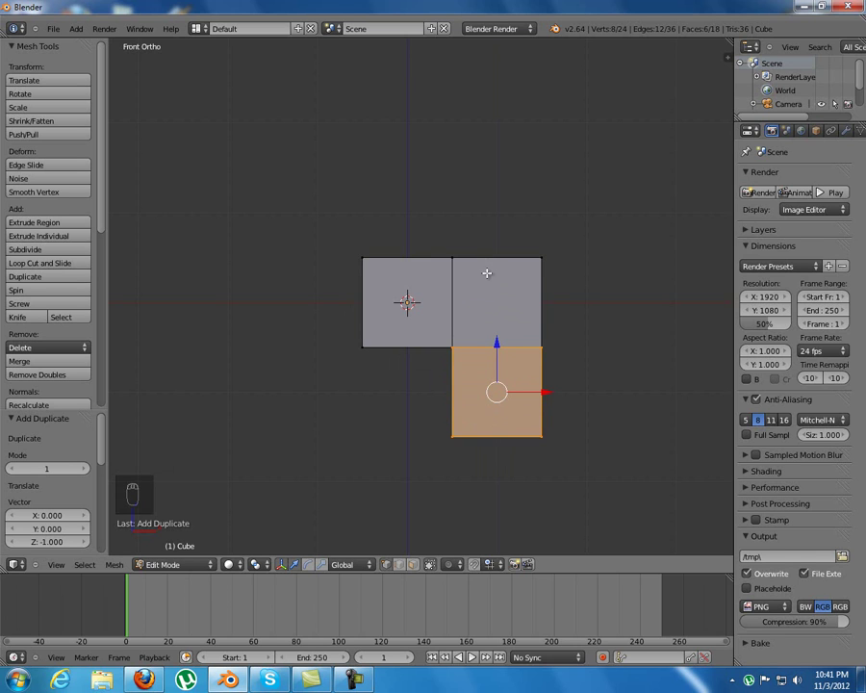
Step: Deselect all, add a 32-vertex mesh circle and rotate it 90° on X to stand upright
key("a")
key("shift+a")
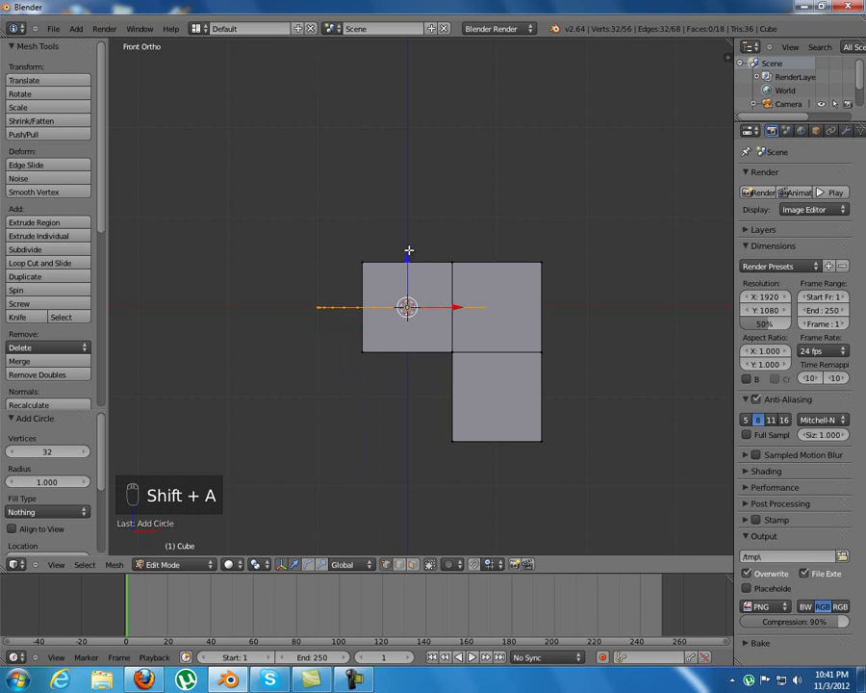
key("r")
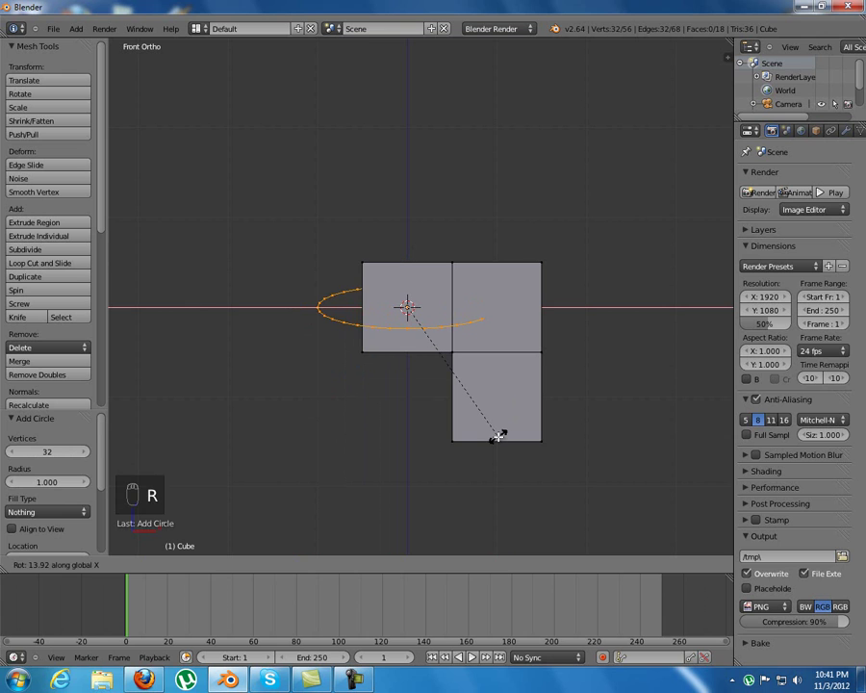
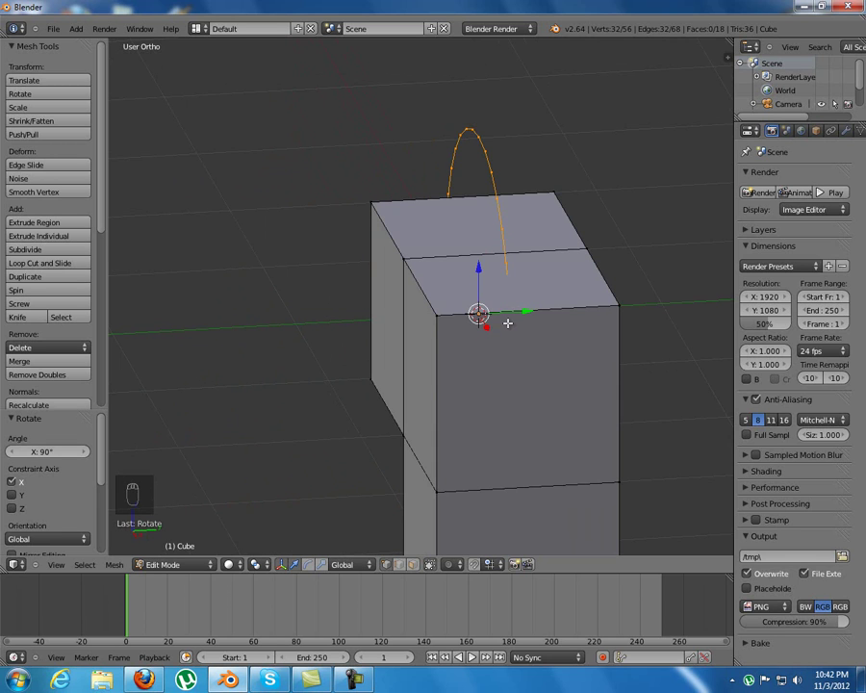
Step: Move the circle -0.5 on Y onto the front of the blocks, viewed from the front
key("ctrl+shift+Tab")
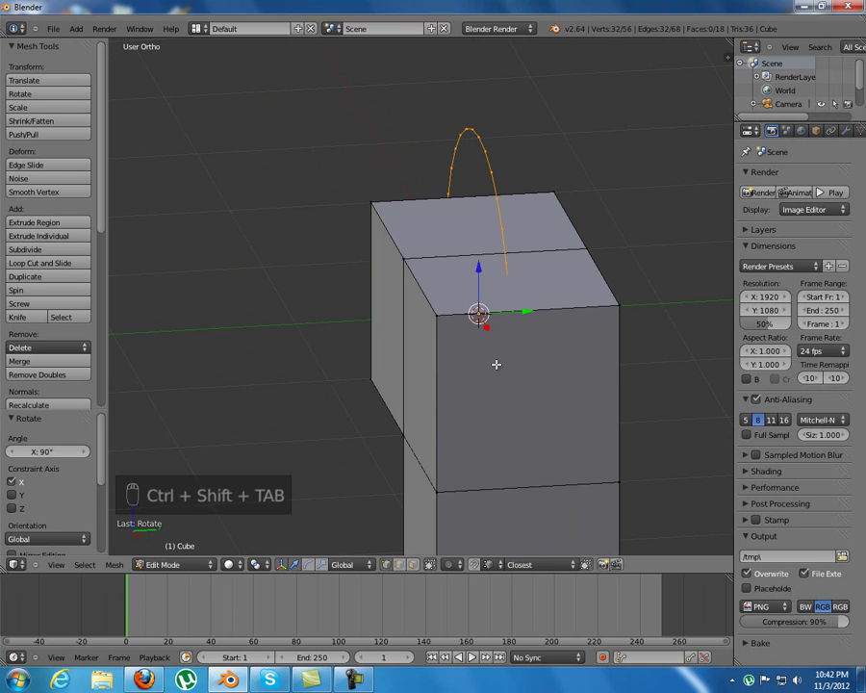
key("g")
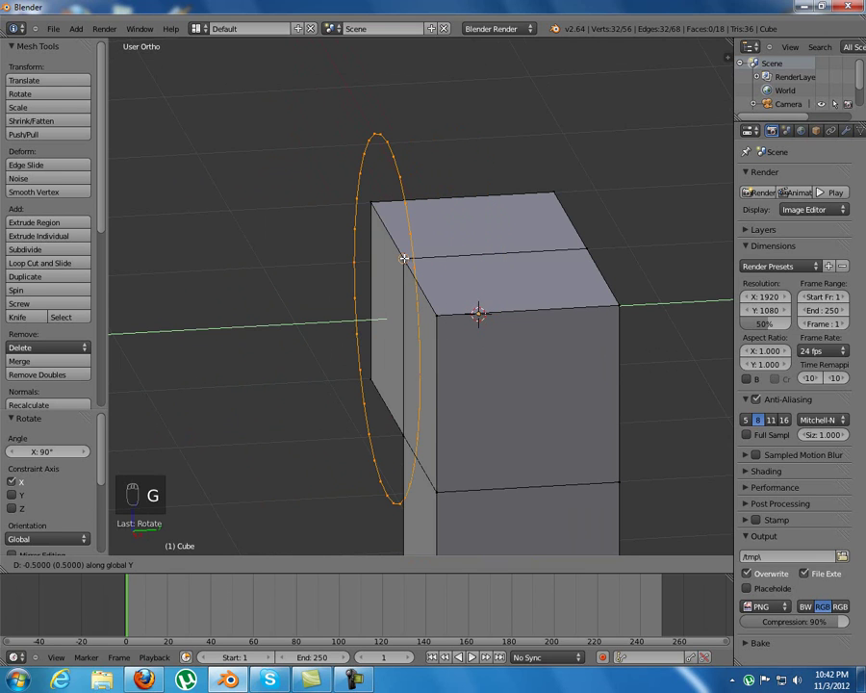
left_click_drag(299, 300, 329, 306)
key("KP_1")
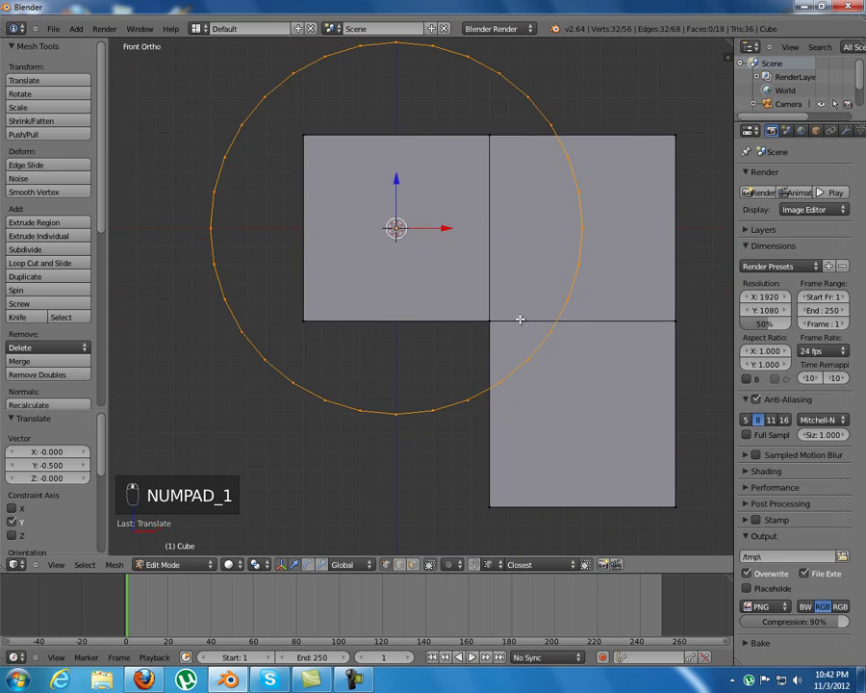
Step: Scale the circle up about 1.9, trim it slightly and raise it 0.424 on Z across the openings
key("s")
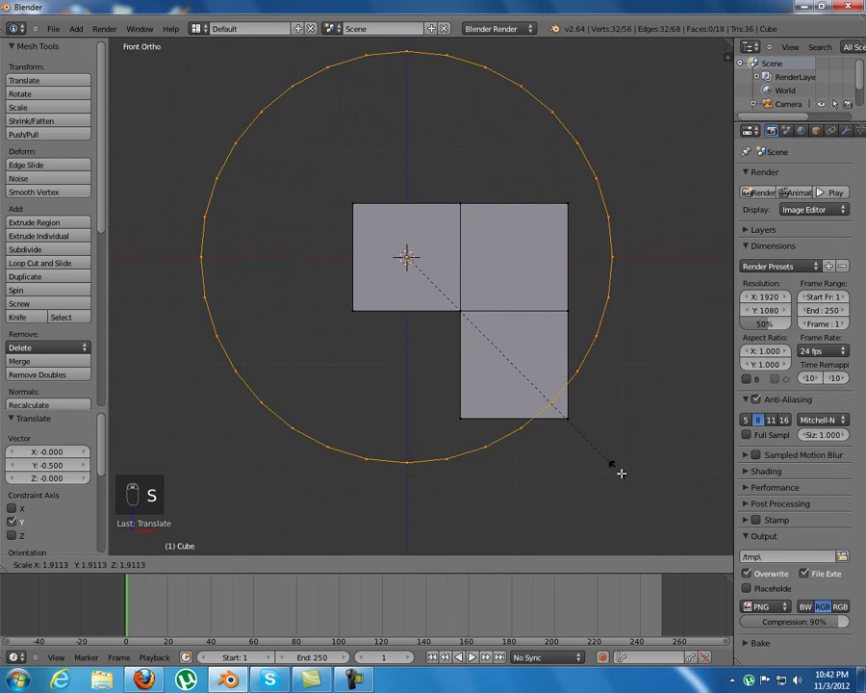
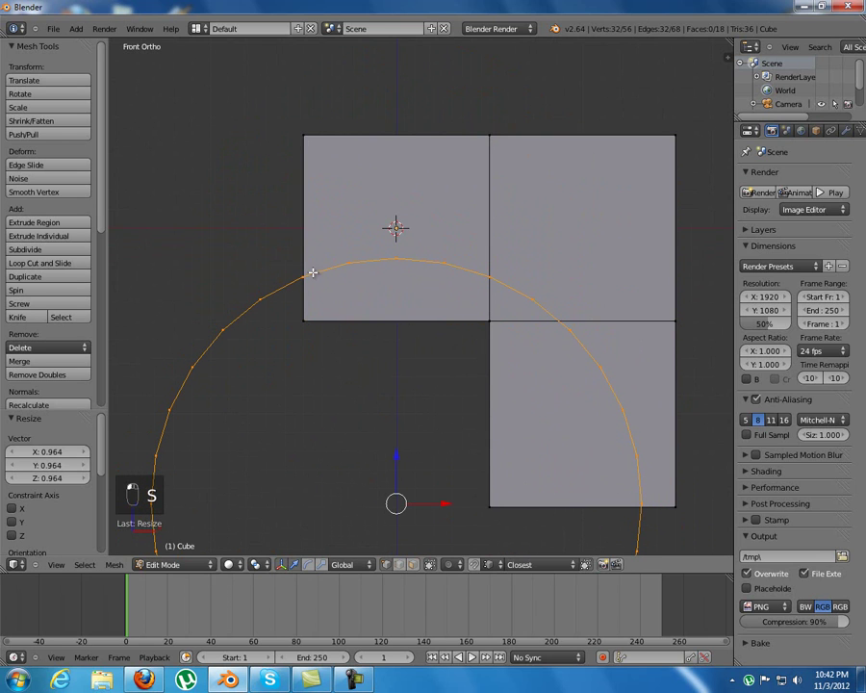
left_click(318, 197)
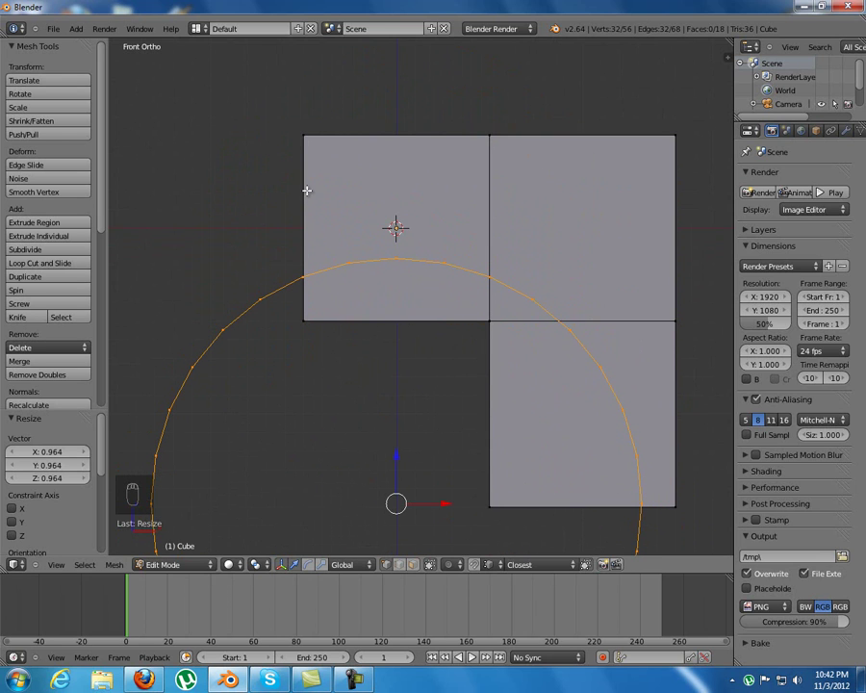
key("s")
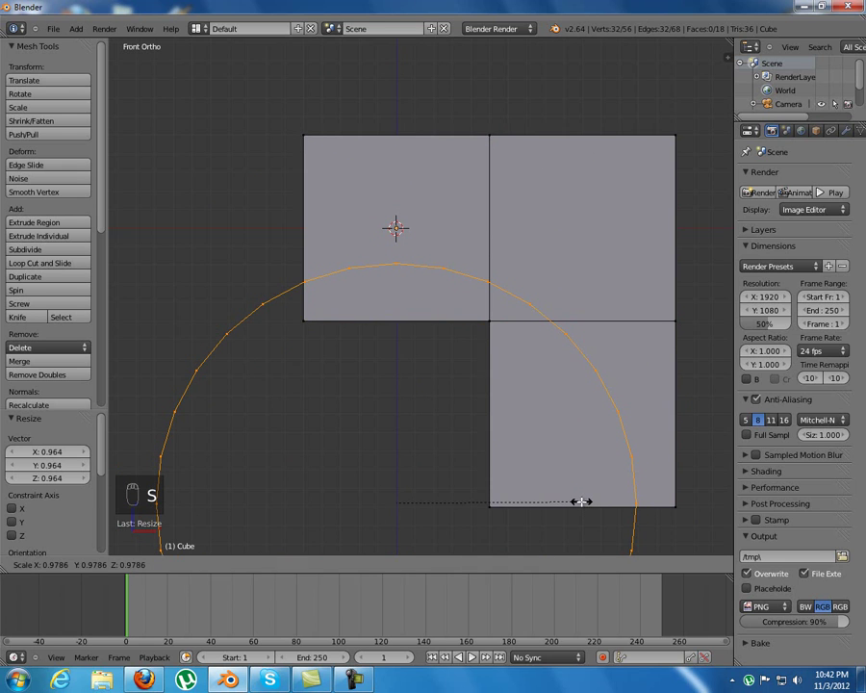
left_click_drag(586, 464, 456, 288)
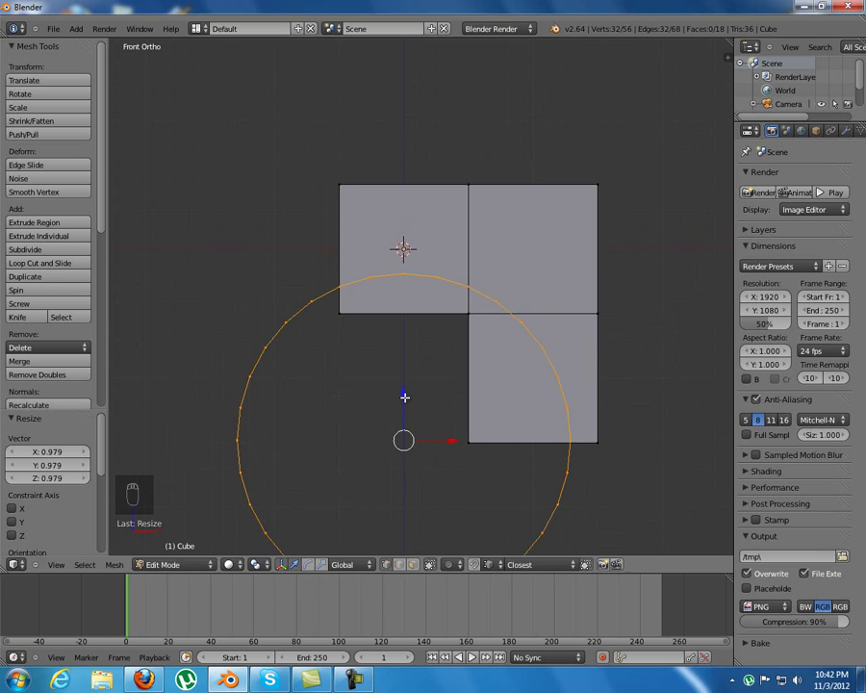
middle_click(408, 340)
left_click_drag(435, 266, 250, 427)
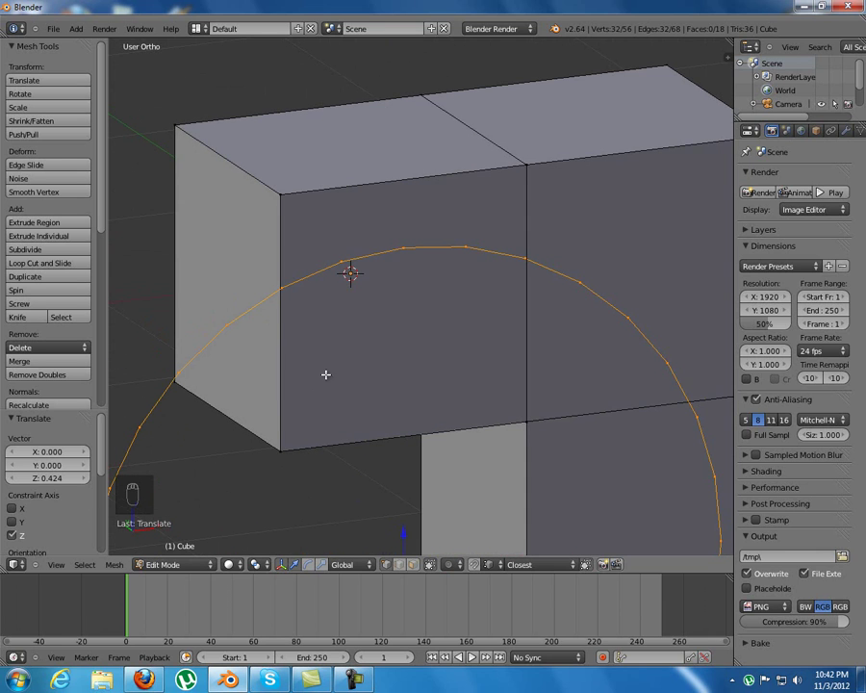
Step: Hide the right block via select-linked, then subdivide the top edge above the arc
left_click_drag(284, 284, 577, 215)
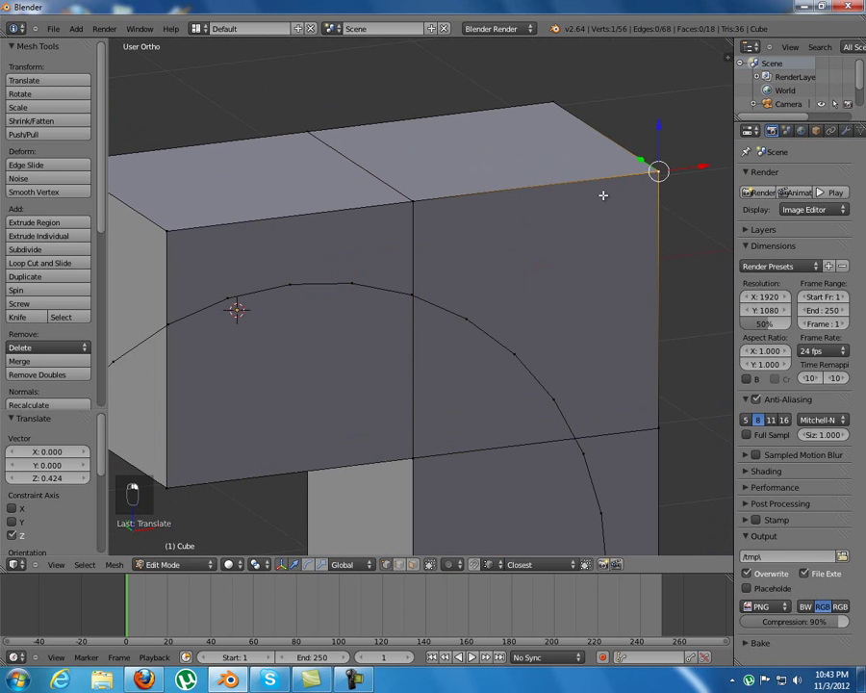
key("l")
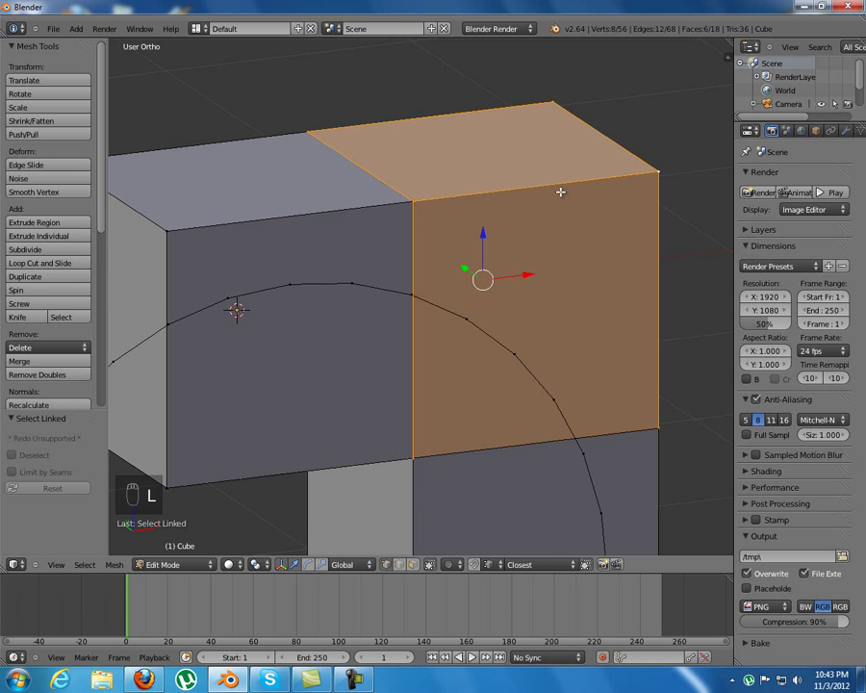
key("h")
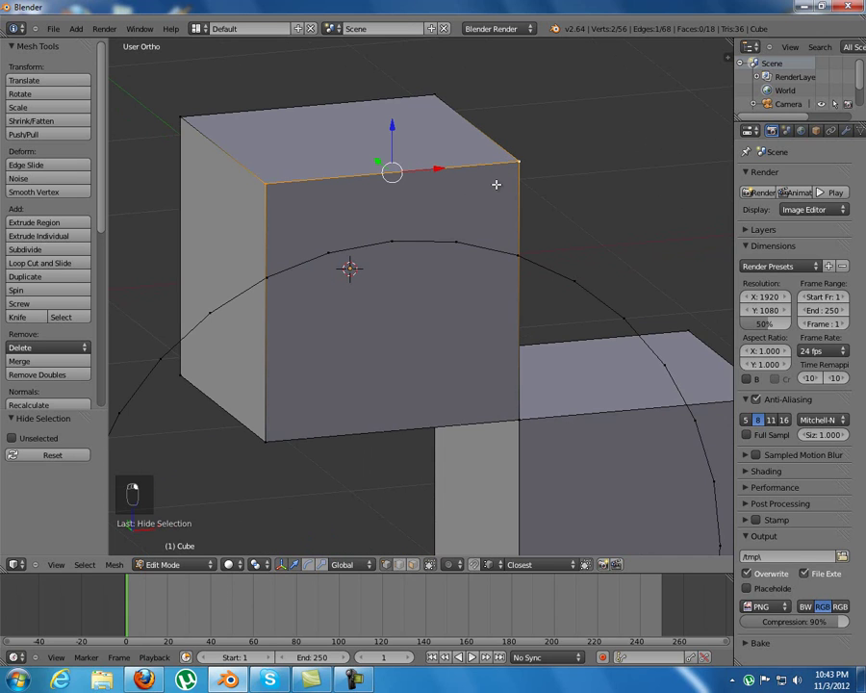
key("w")
key("w")
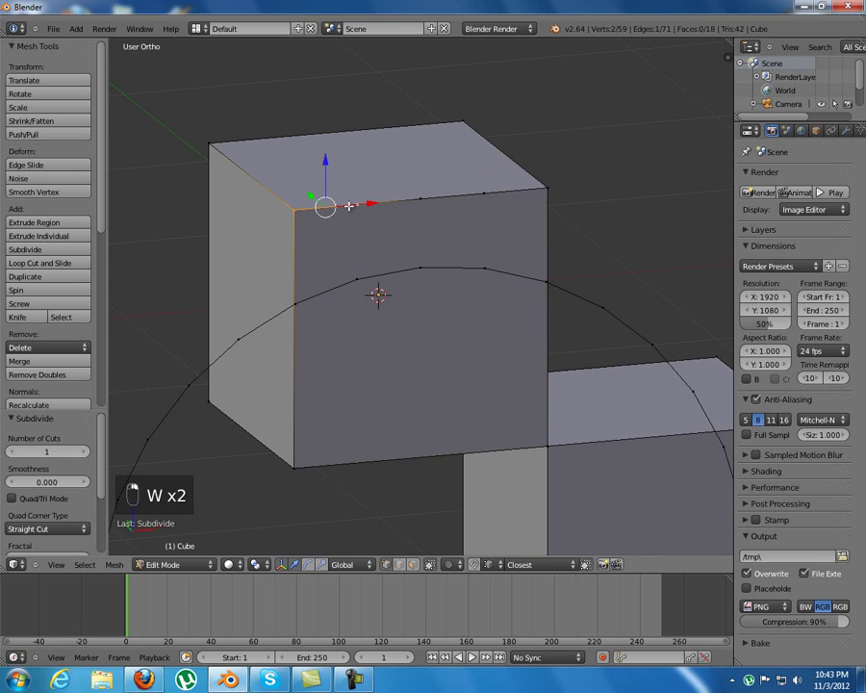
Step: Fill faces between the subdivided top edge and the circle's arc, undoing one stray triangle
key("f")
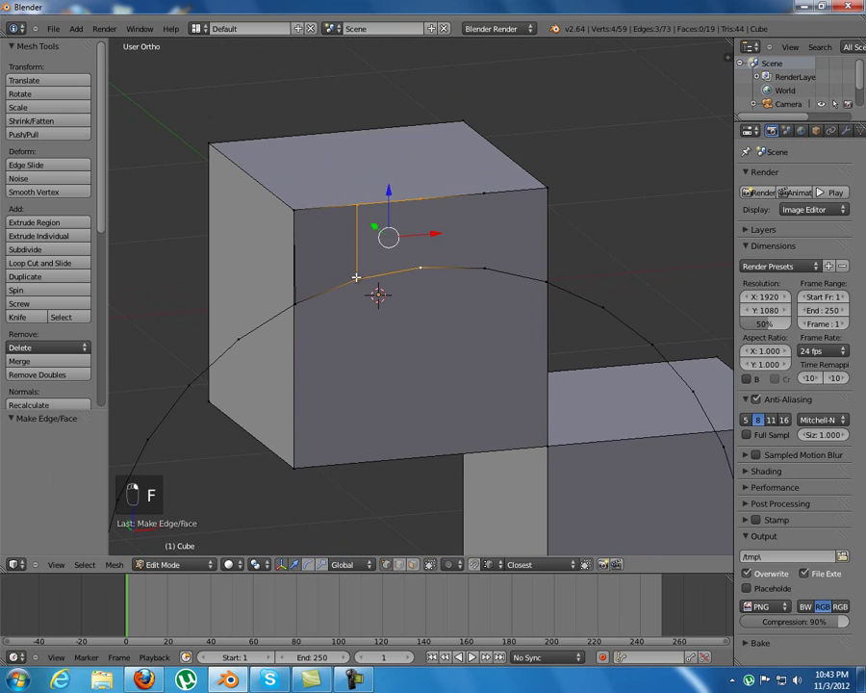
key("shift+f")
middle_click(459, 255)
key("f")
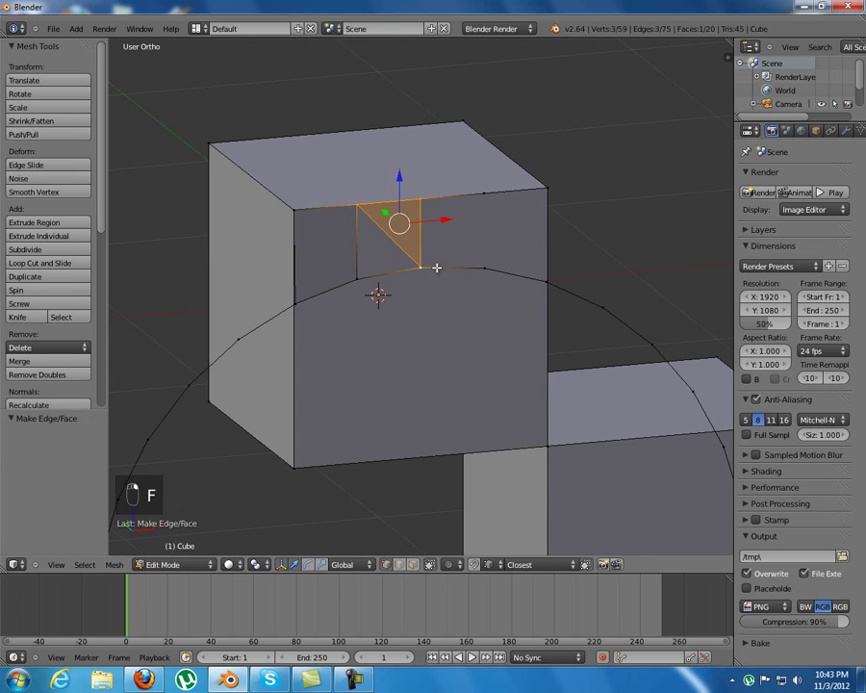
key("ctrl+z")
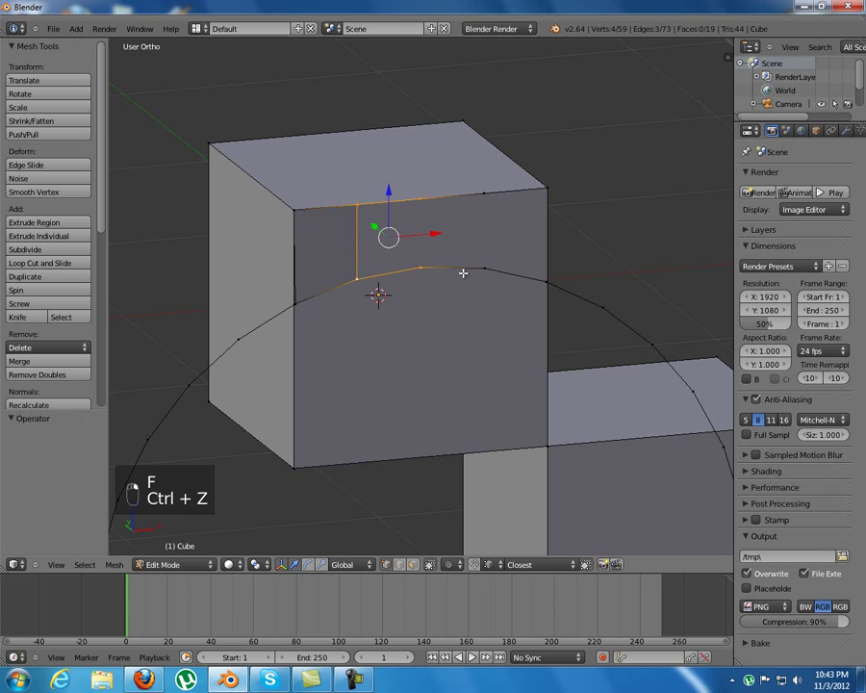
key("f")
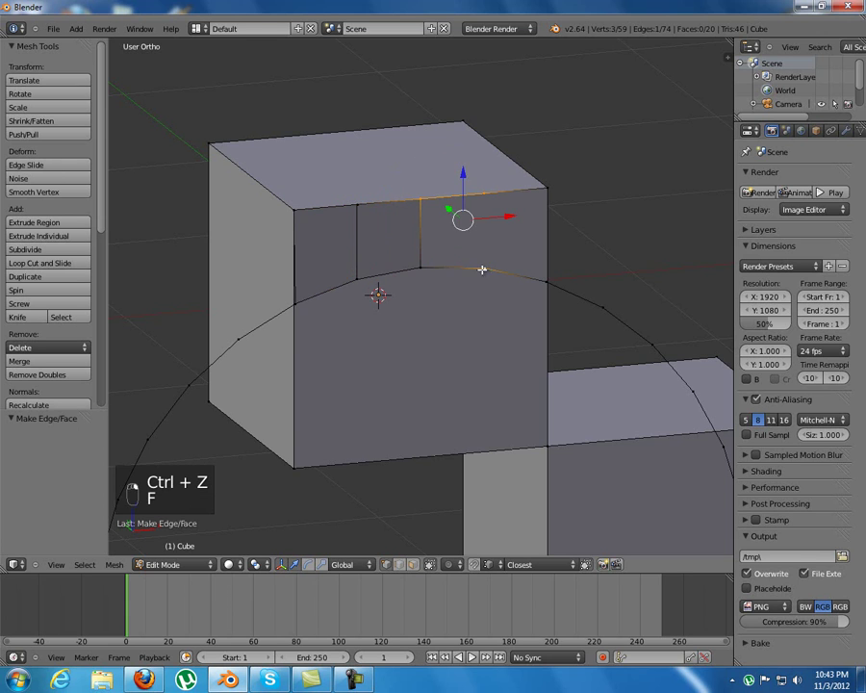
key("f")
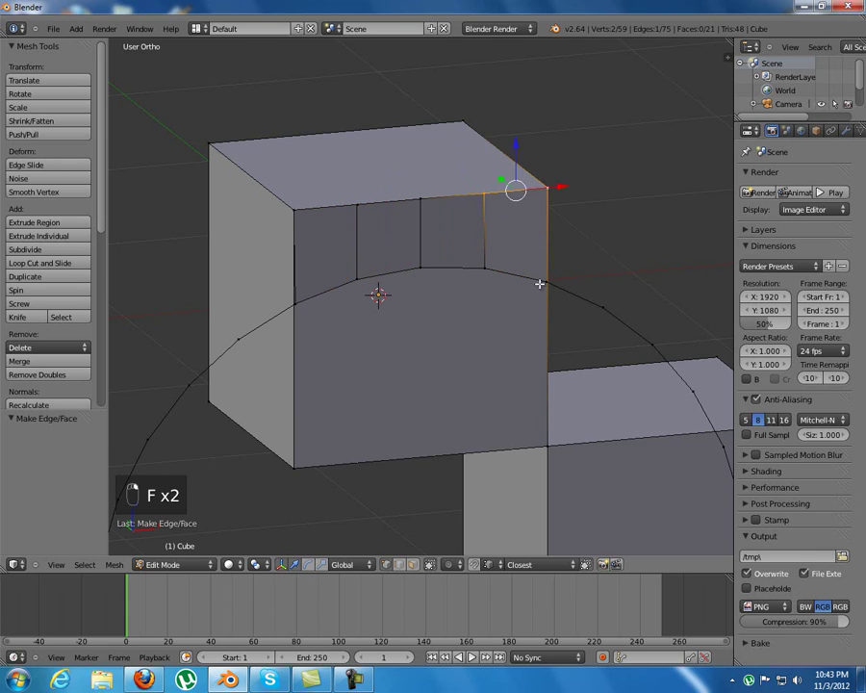
key("f")
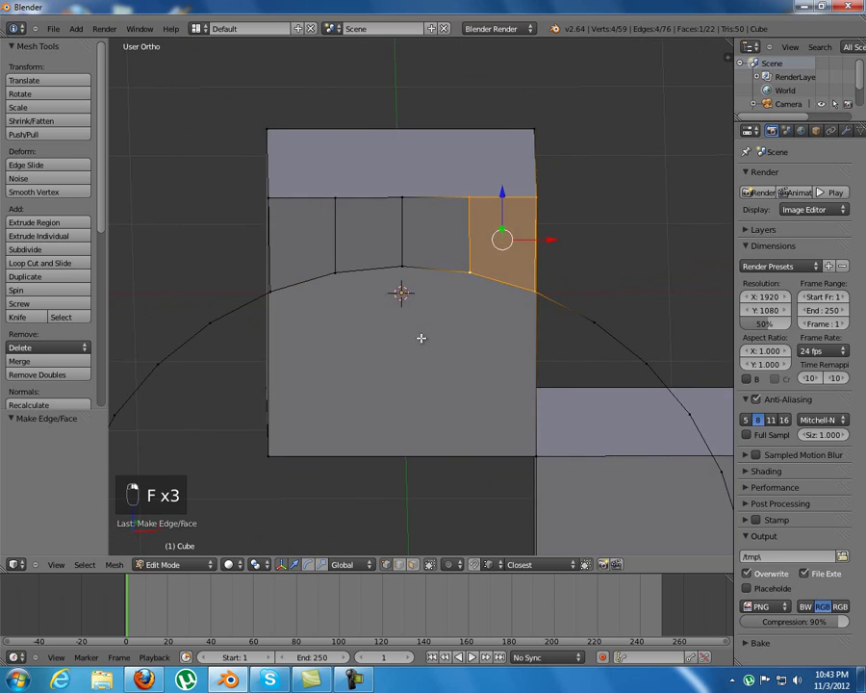
Step: Hide another linked block and delete the stray lower vertices below the arc
left_click_drag(603, 362, 613, 375)
key("l")
key("h")
left_click_drag(451, 362, 291, 443)
left_click(307, 442)
left_click(543, 442)
key("x")
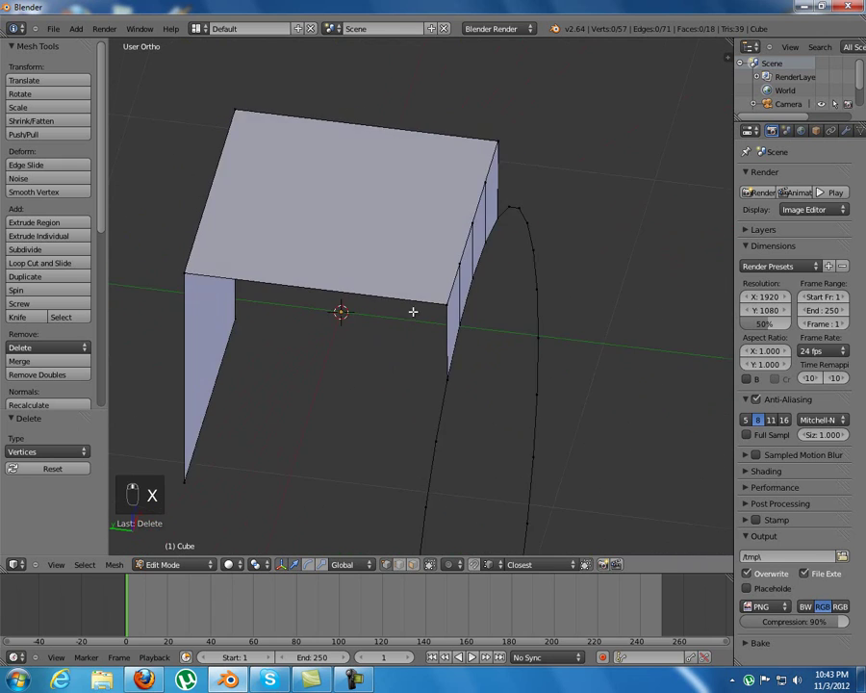
middle_click(233, 483)
left_click_drag(203, 465, 357, 336)
key("x")
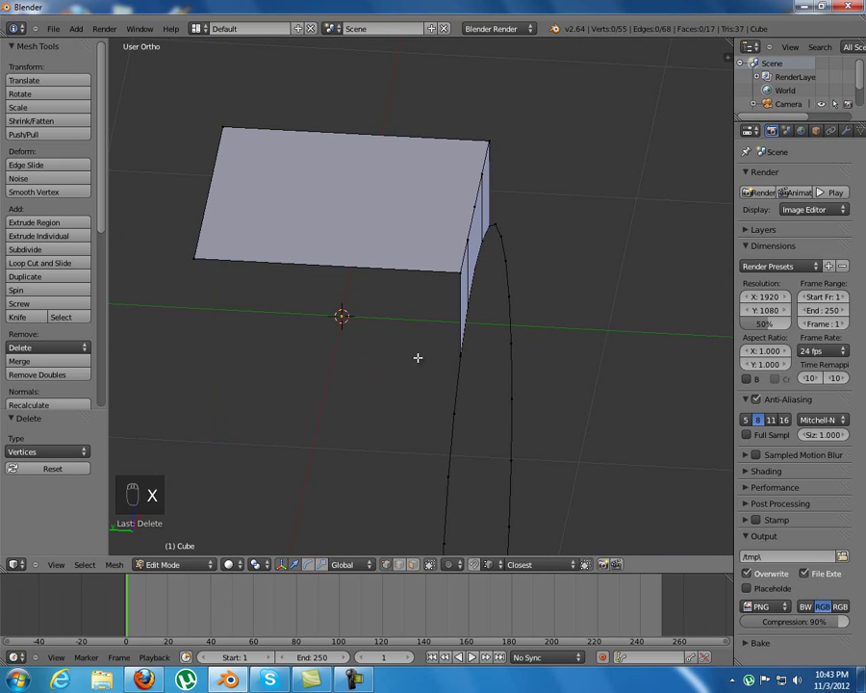
Step: Box-select the roof's front edge to extrude the four-panel wall down to the arch
left_click_drag(458, 364, 309, 267)
left_click_drag(277, 196, 270, 181)
key("b")
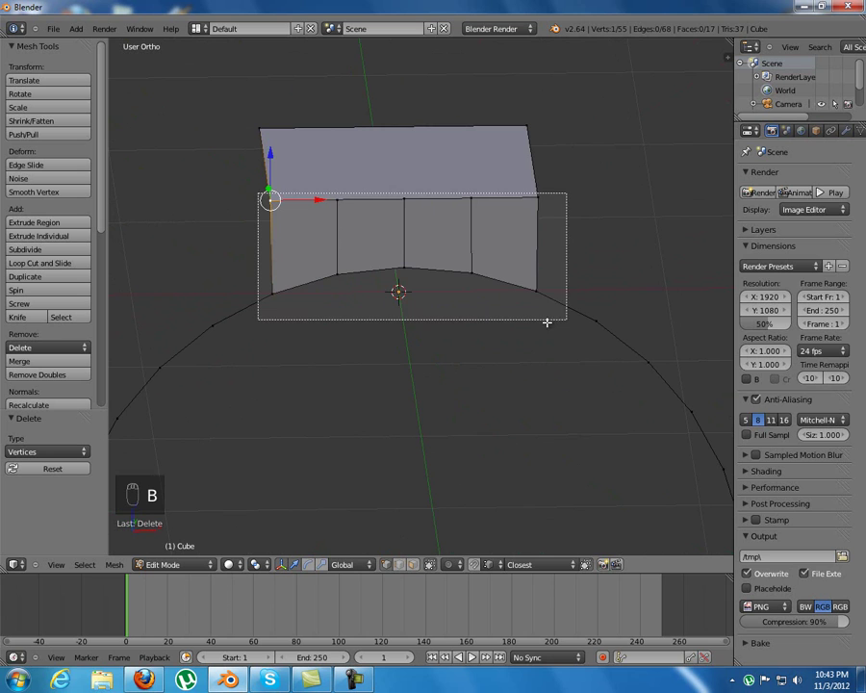
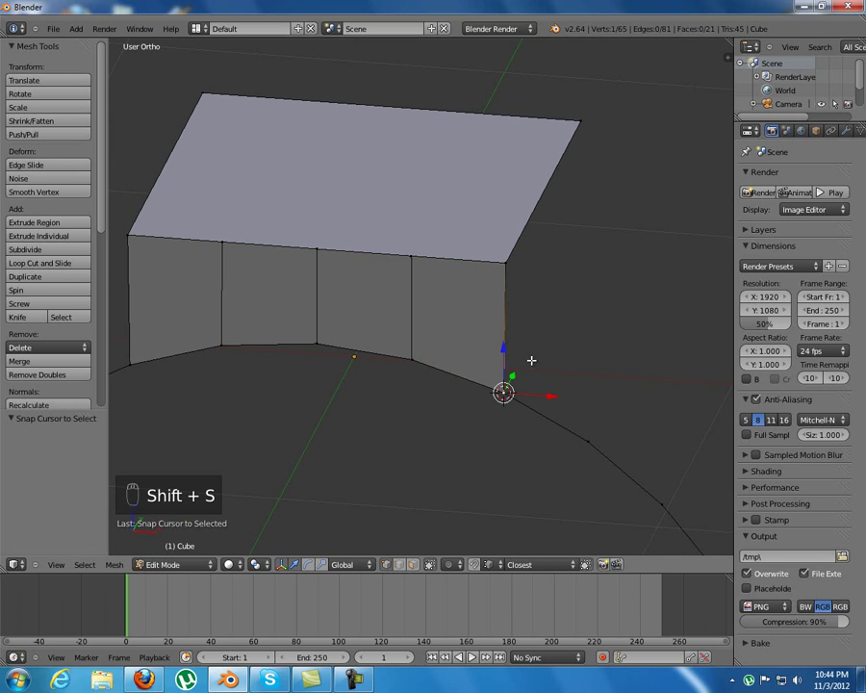
Step: Select the linked front wall and rotate it -90° on Z around the cursor onto the right edge
left_click_drag(408, 272, 415, 271)
key("l")
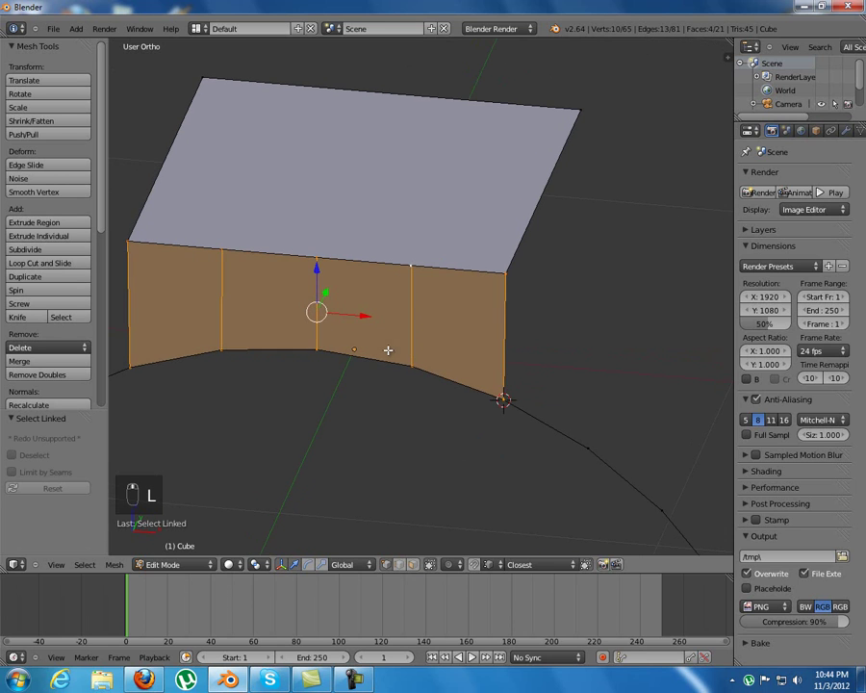
key("g")
left_click(409, 327)
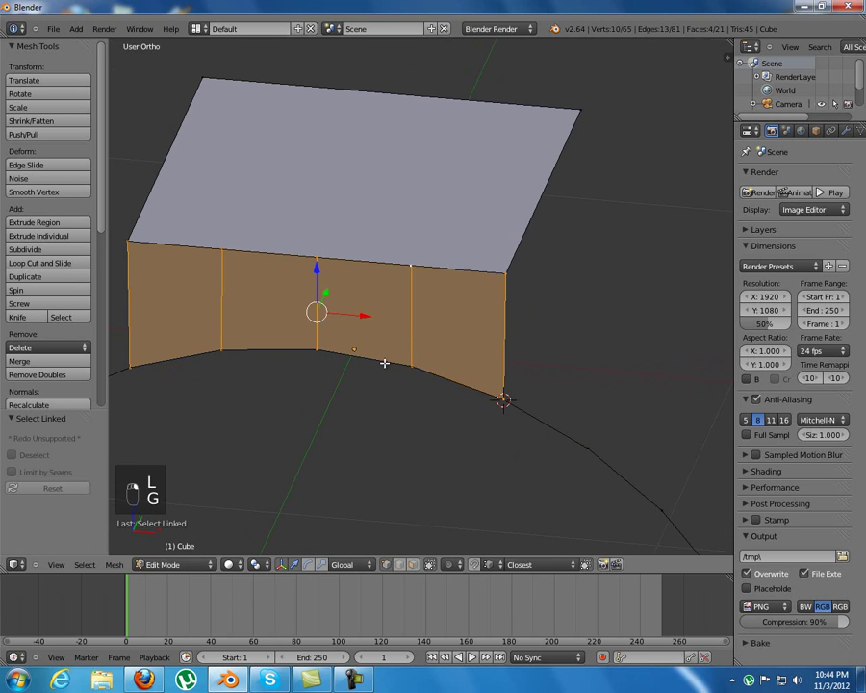
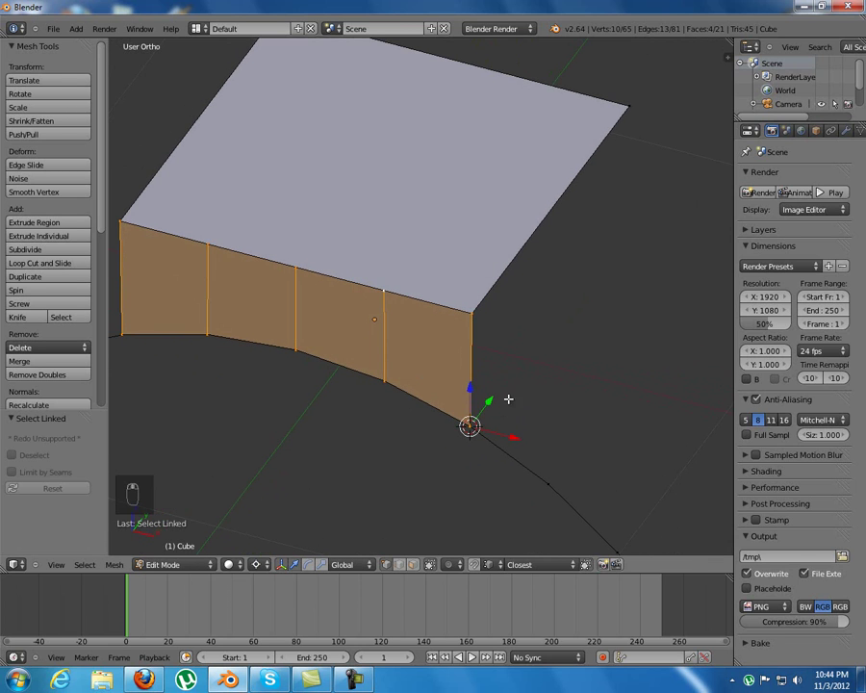
key("r")
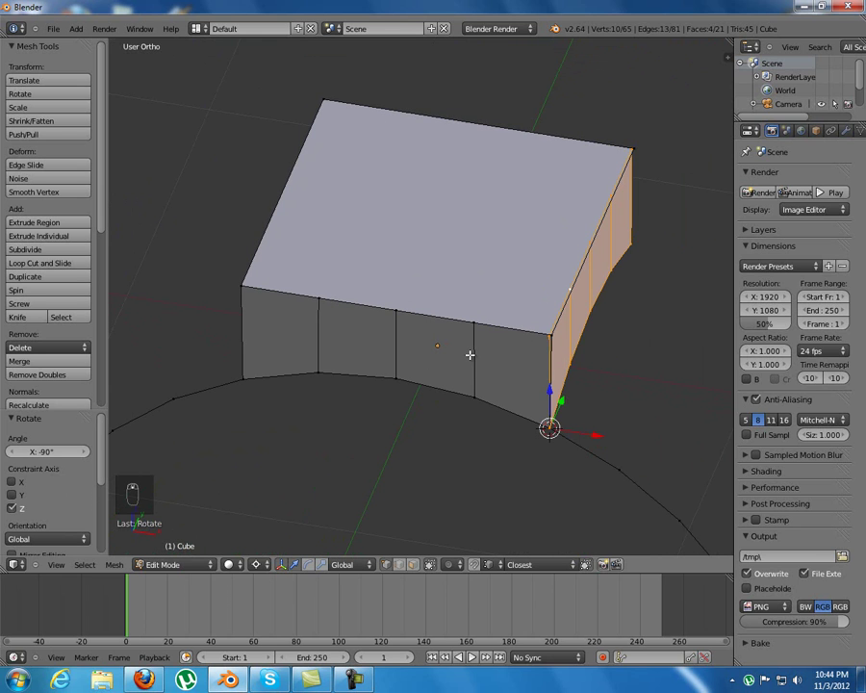
Step: Duplicate the side wall and mirror it with scale X -1 onto the roof's left edge
key("shift+c")
left_click_drag(338, 327, 318, 293)
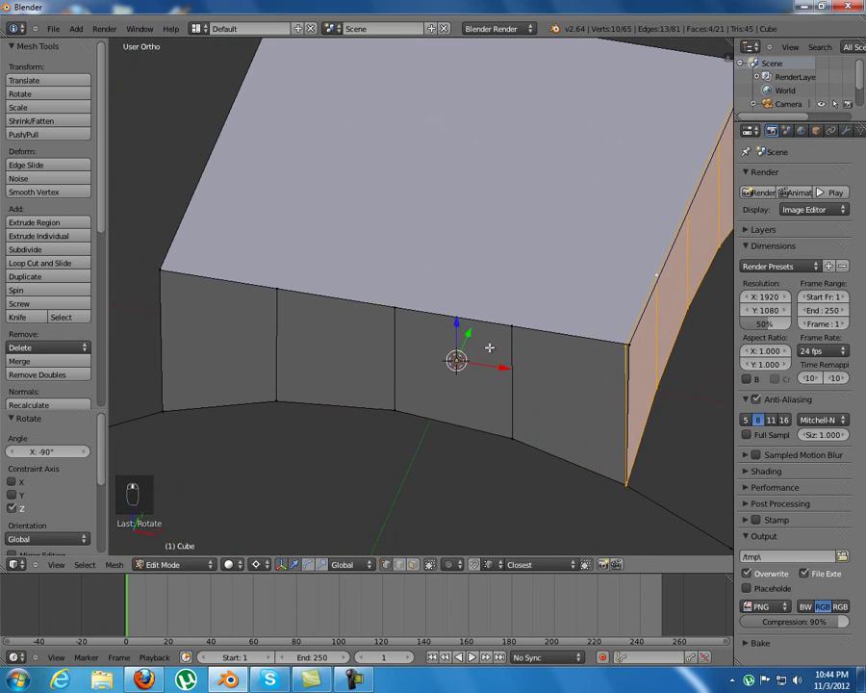
key("shift+d")
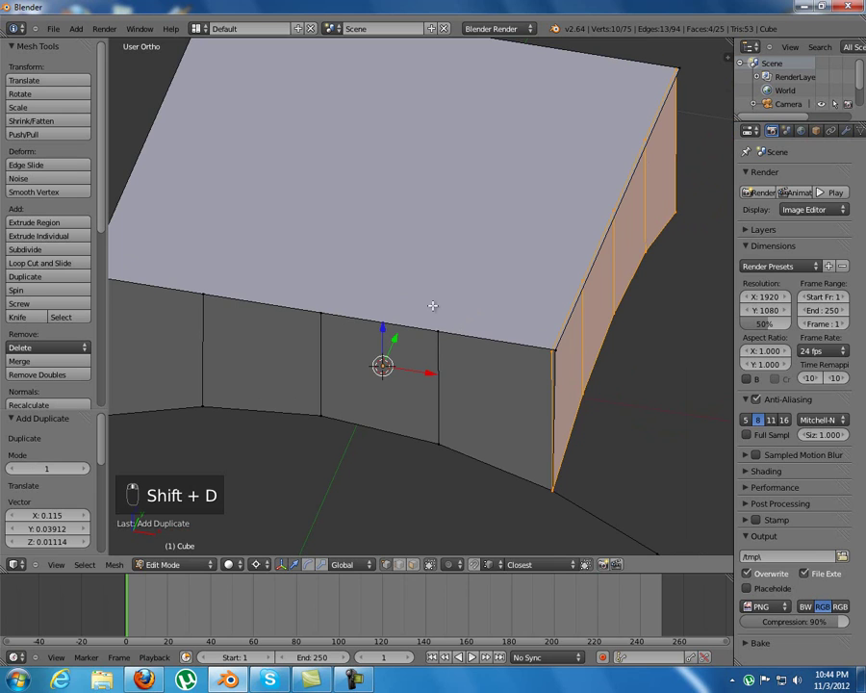
key("s")
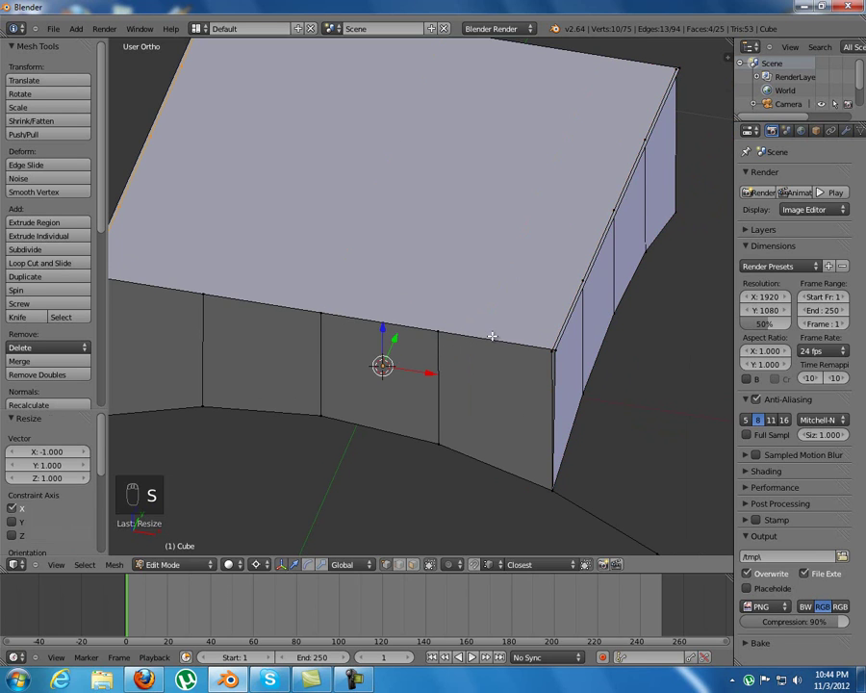
Step: Inspect the mirrored wall and frame the mesh in right side view
middle_click(224, 342)
key("KP_1")
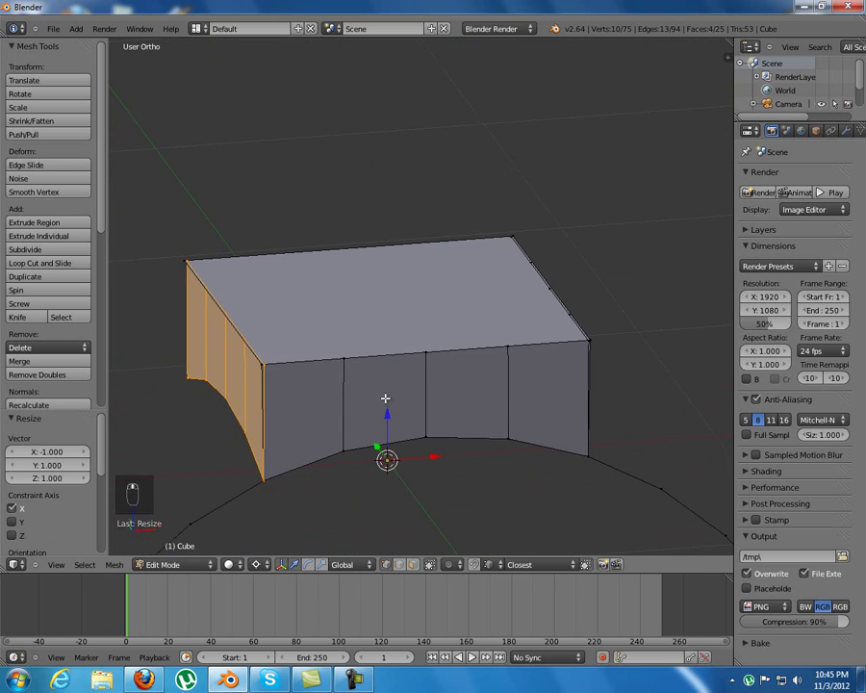
key("KP_3")
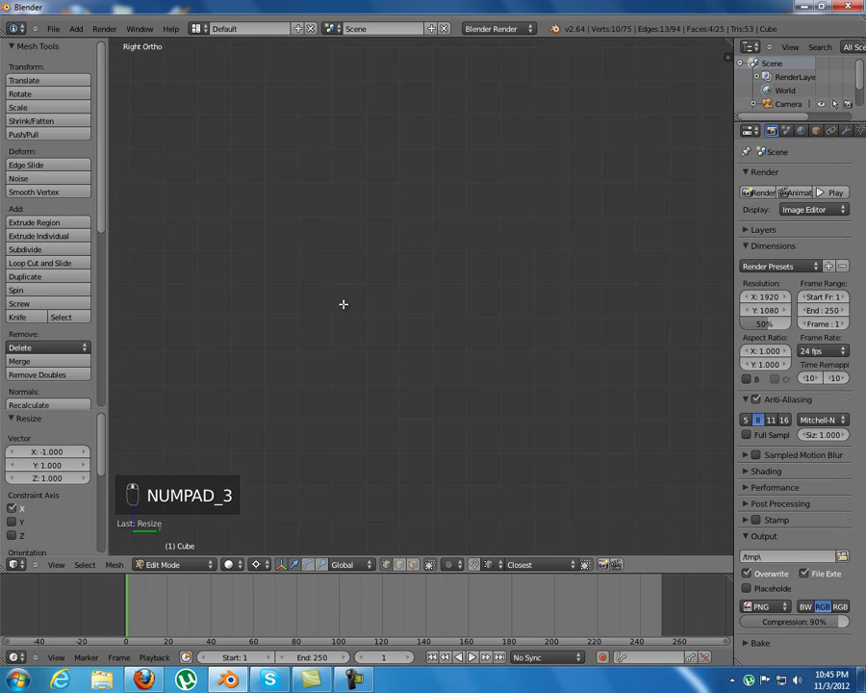
key("KP_Decimal")
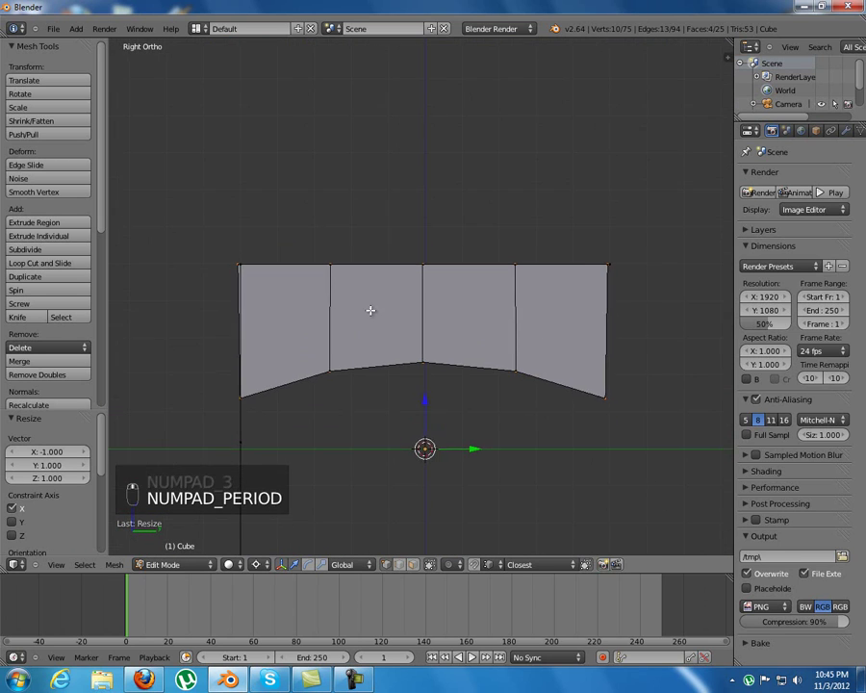
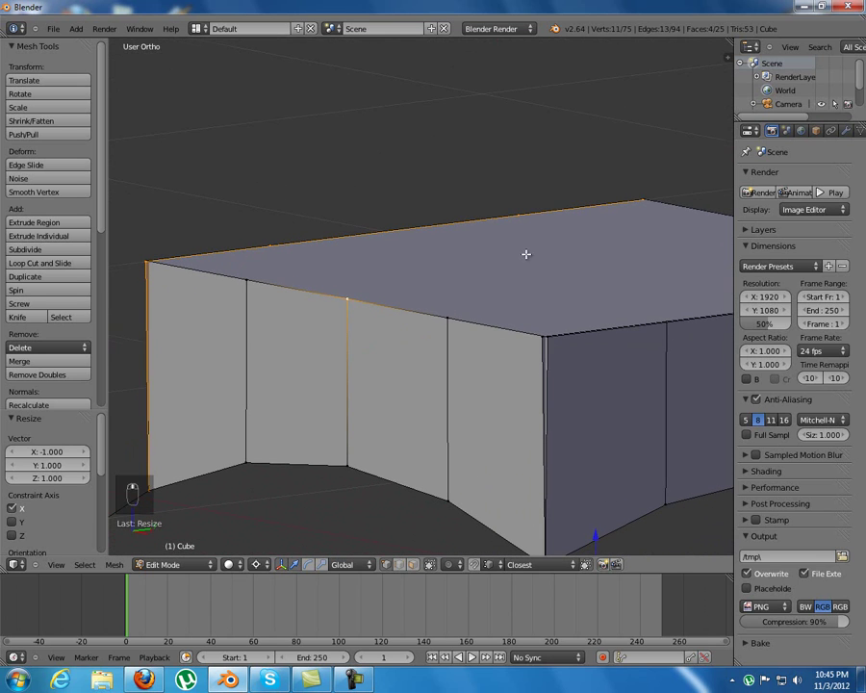
Step: Select the linked front wall, duplicate it and scale -1 on one axis to line the back edge
key("l")
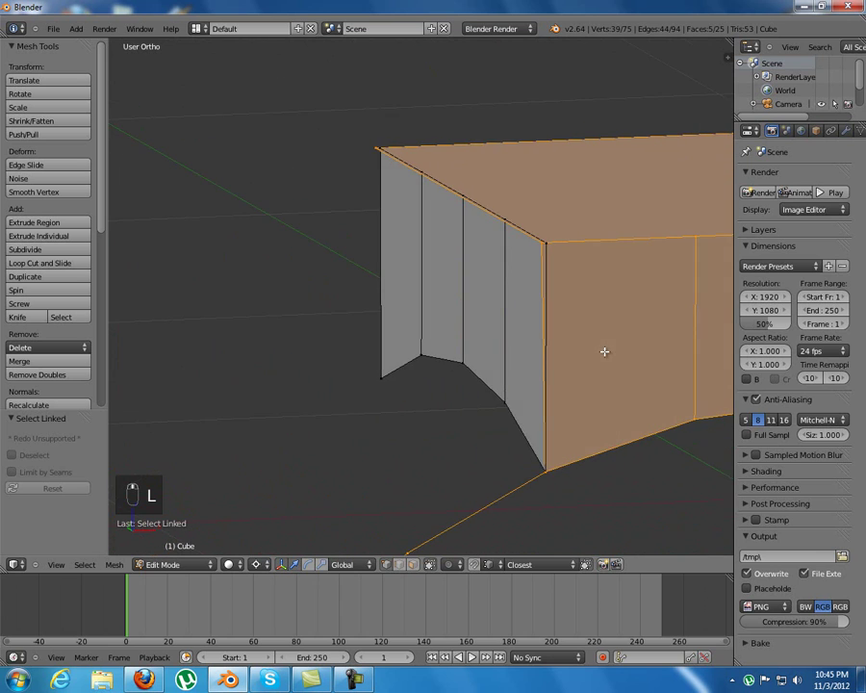
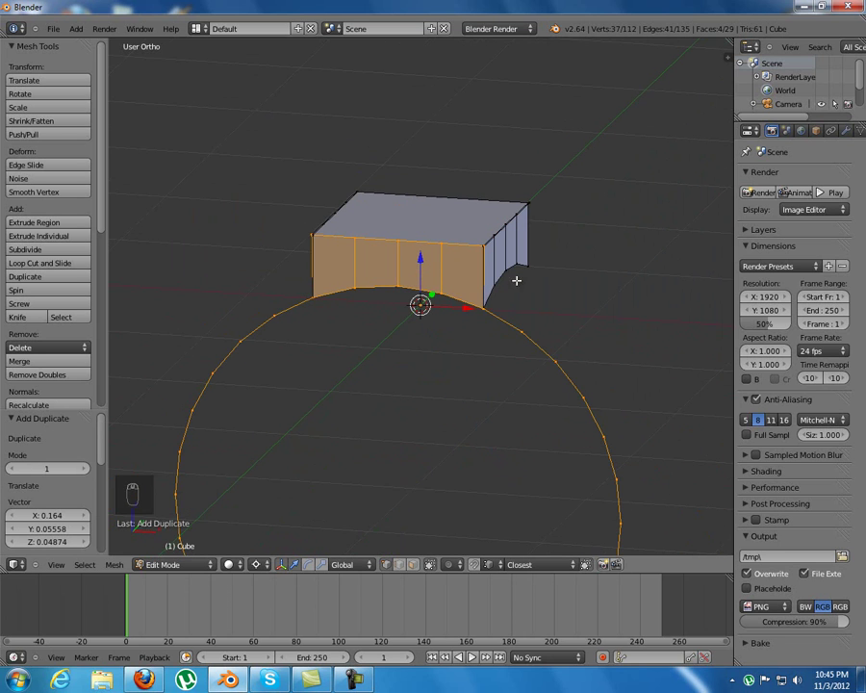
middle_click(502, 357)
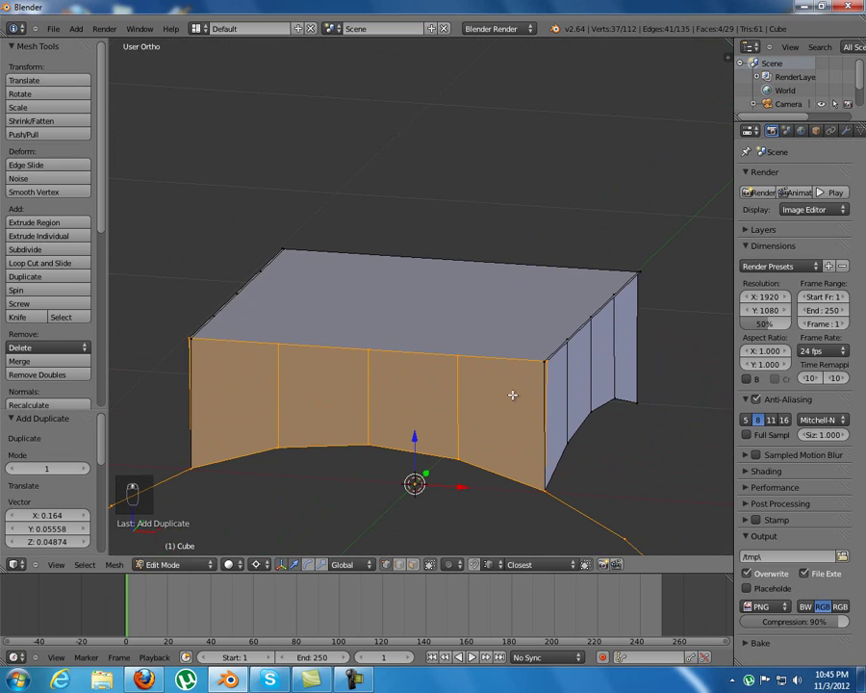
key("s")
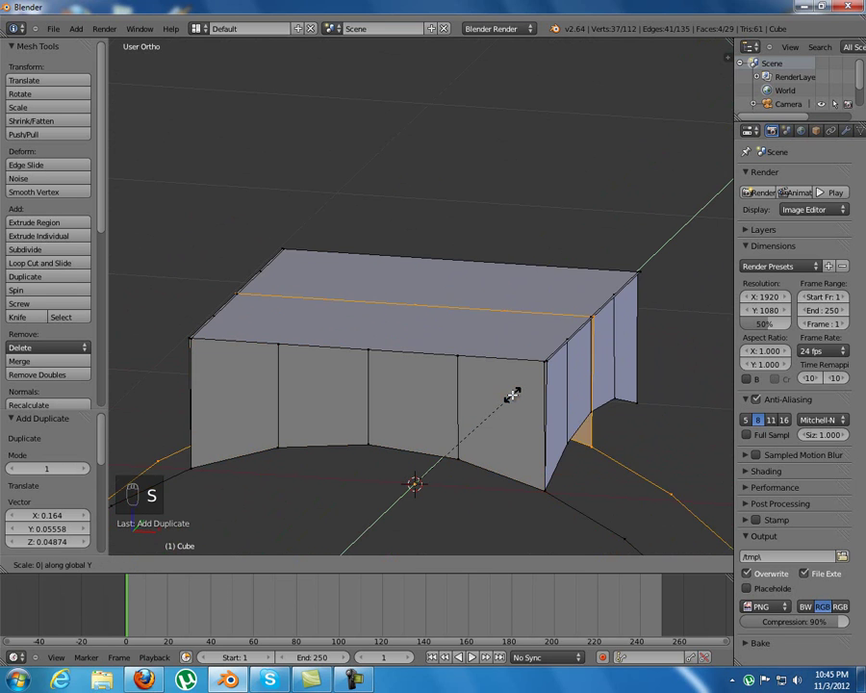
left_click_drag(496, 403, 454, 321)
middle_click(454, 320)
left_click(460, 328)
Step: Delete the roof face and select all the remaining wall geometry
key("a")
left_click(470, 263)
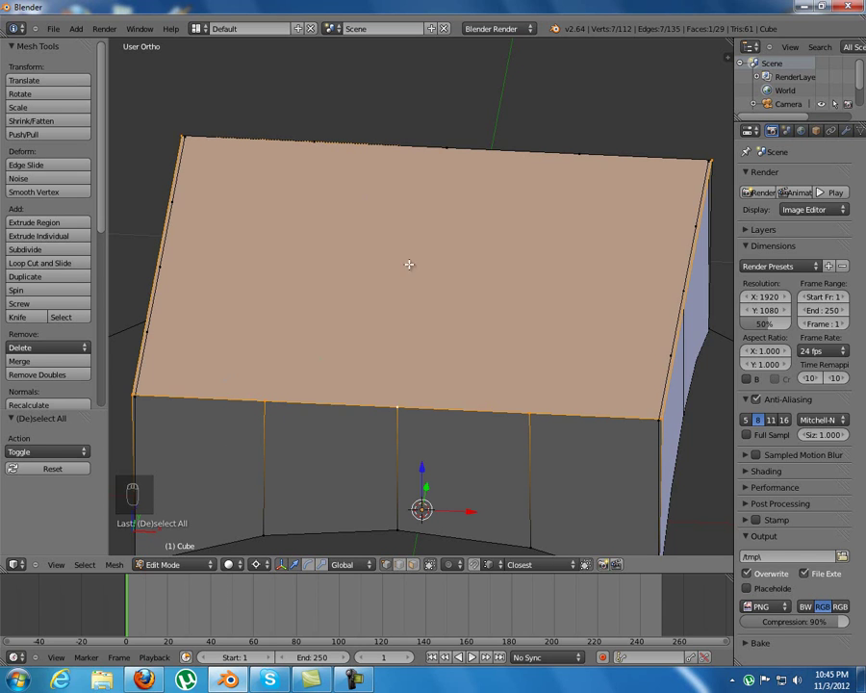
key("x")
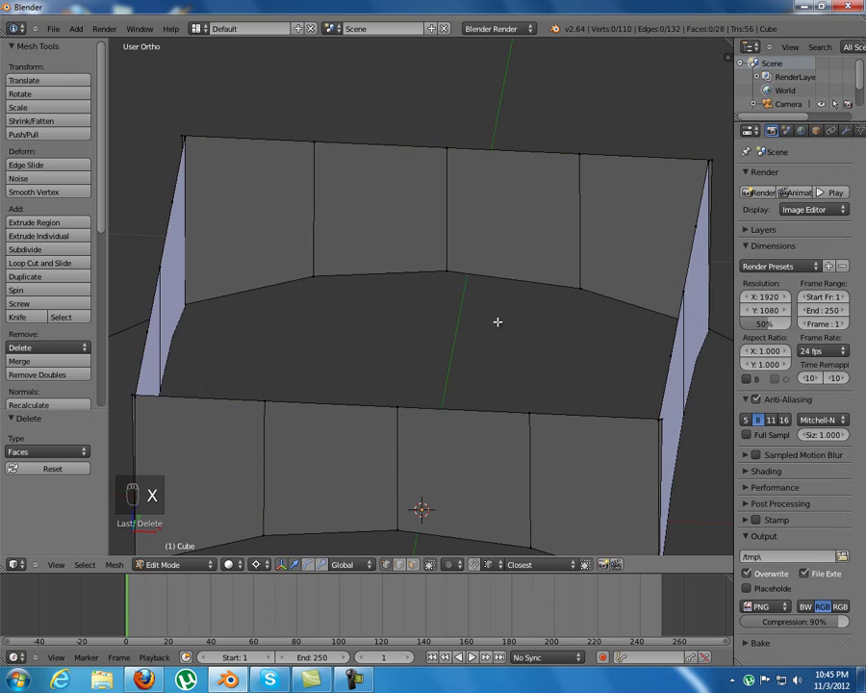
key("a")
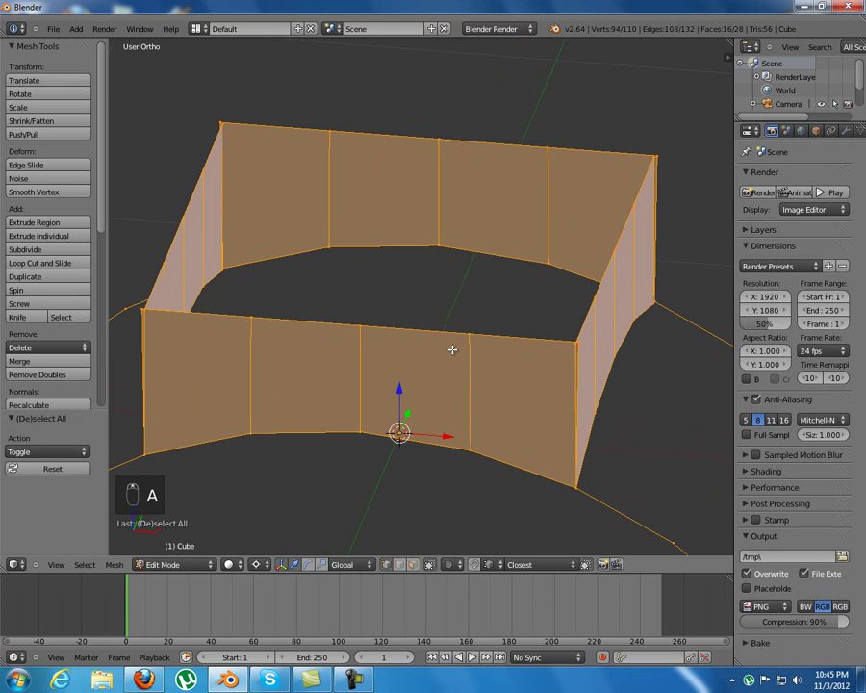
Step: Remove Doubles with merge distance 0.1 to weld the wall corners into one ring
key("ctrl+v")
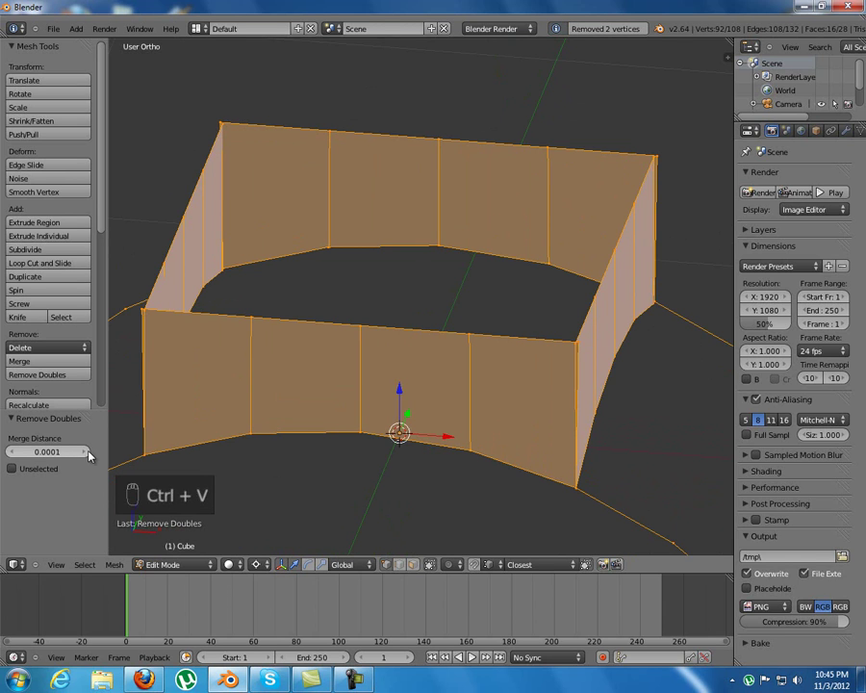
left_click_drag(91, 452, 82, 454)
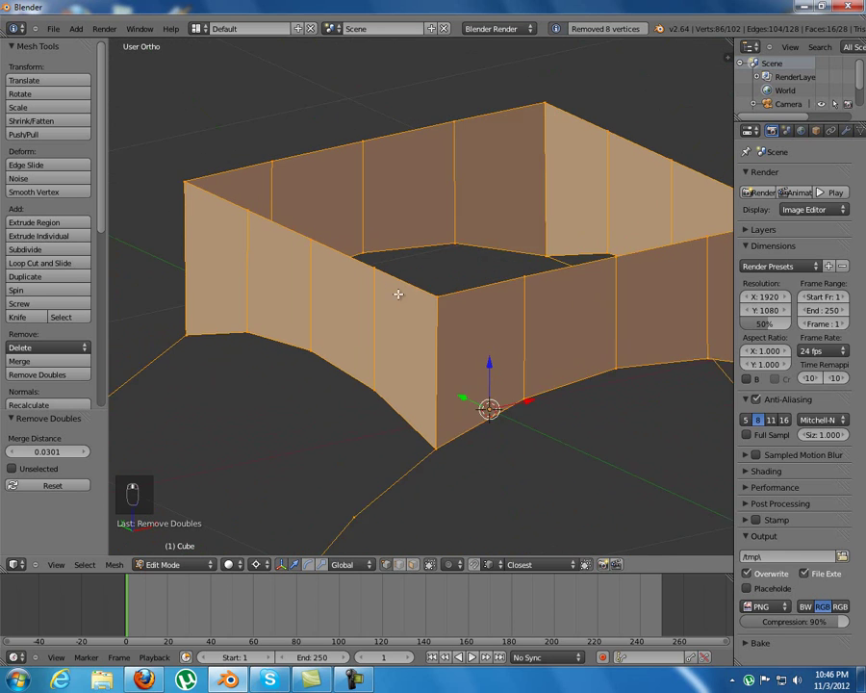
middle_click(79, 469)
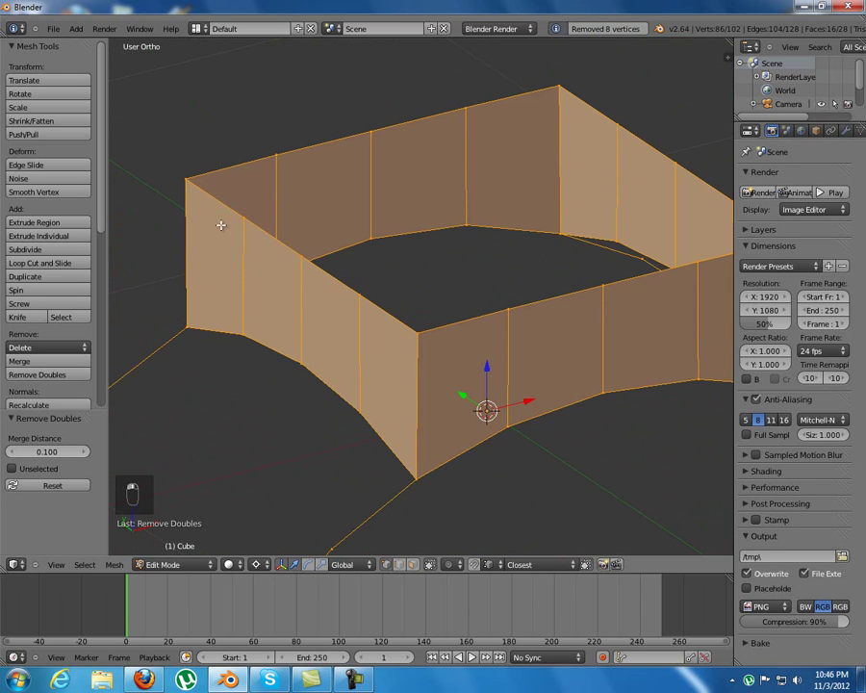
middle_click(160, 215)
Step: Fill the wall ring's top edge loop with a single roof face
key("a")
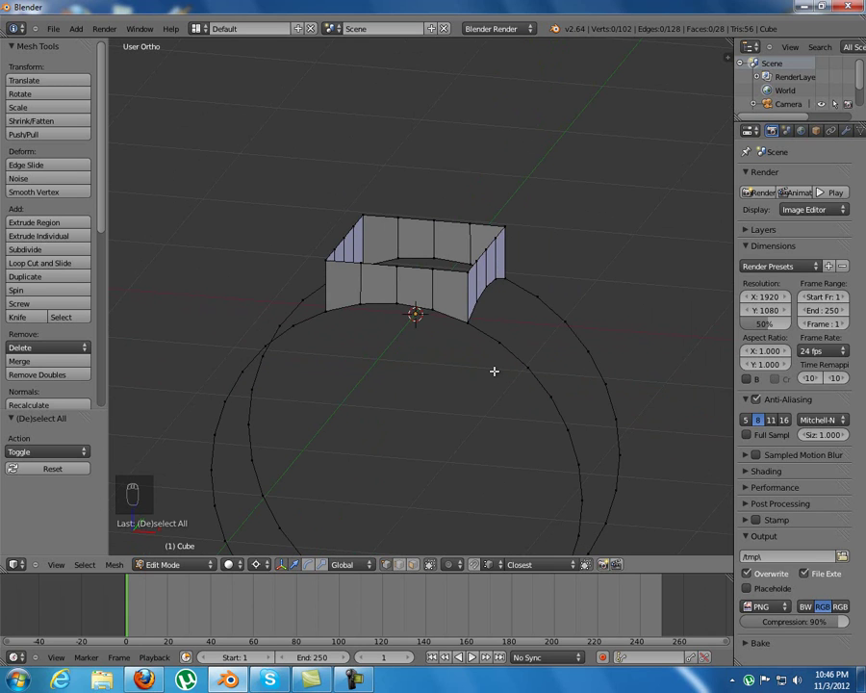
left_click_drag(484, 363, 450, 224)
key("f")
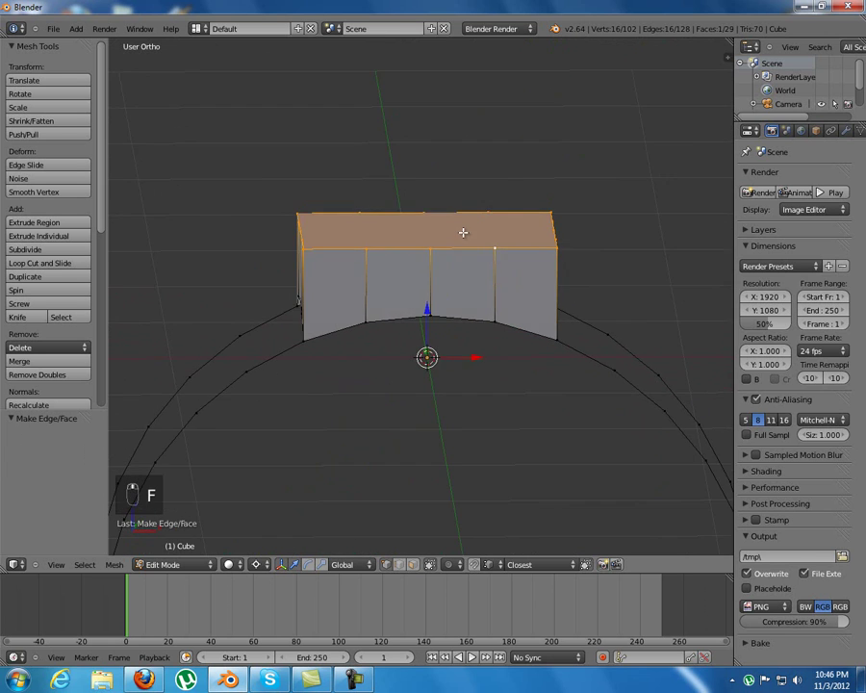
middle_click(451, 225)
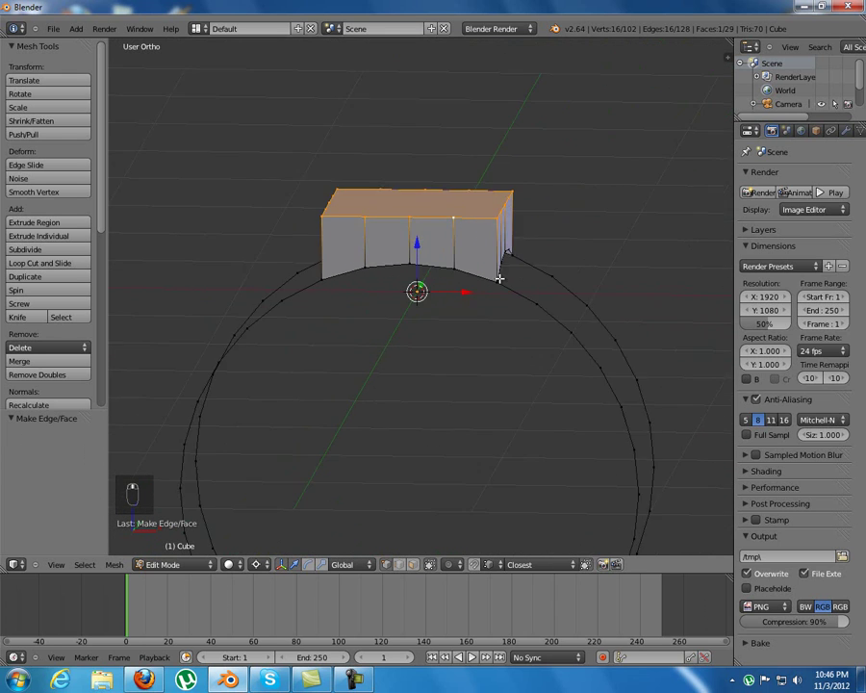
middle_click(498, 270)
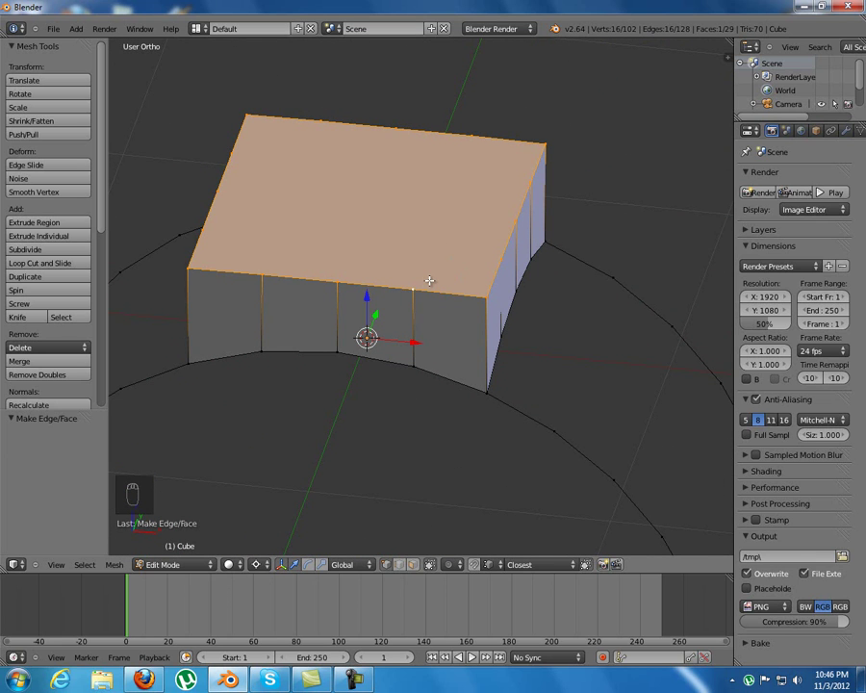
Step: Reveal the hidden blocks beside the wall and switch to front view
key("alt+h")
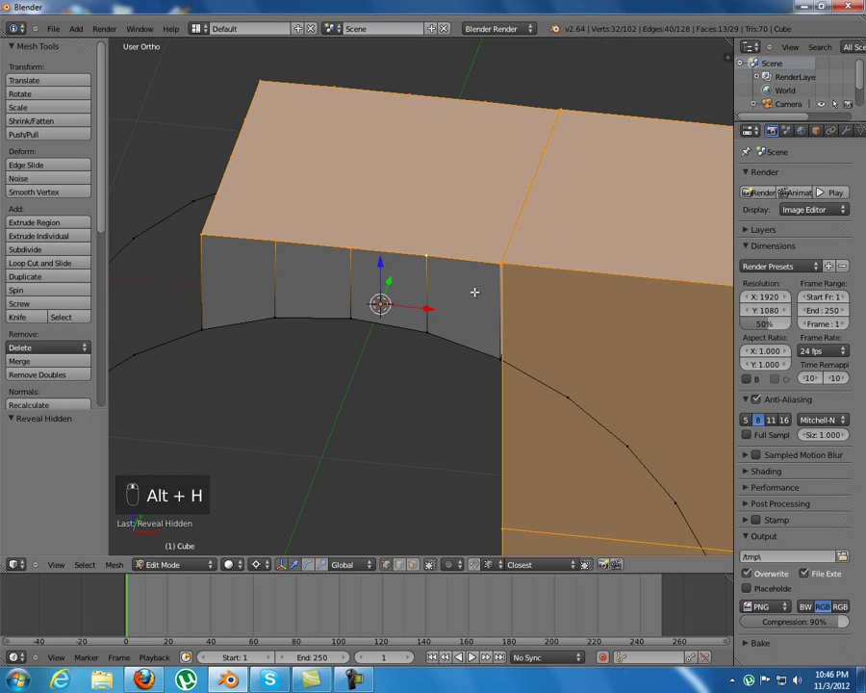
key("KP_1")
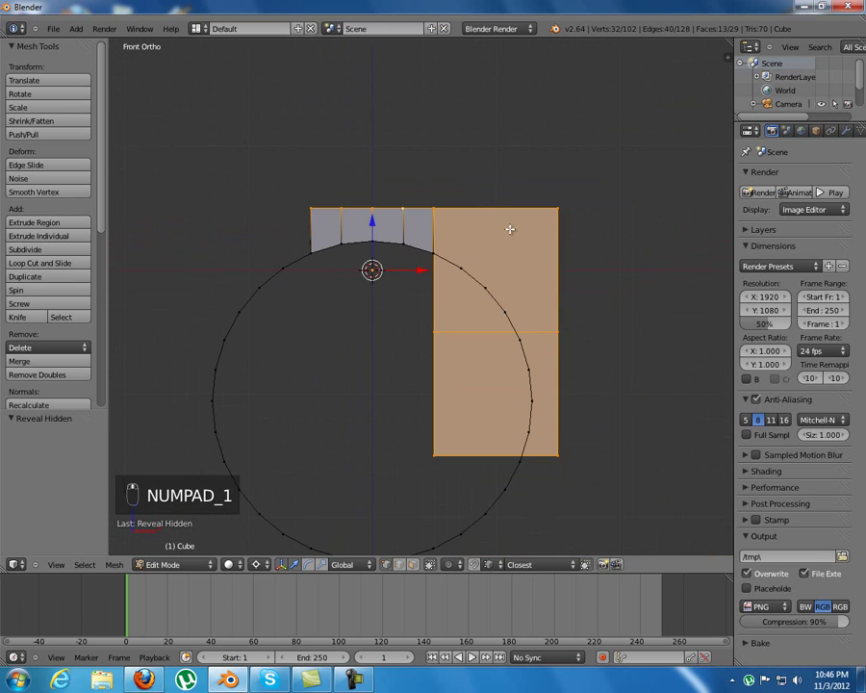
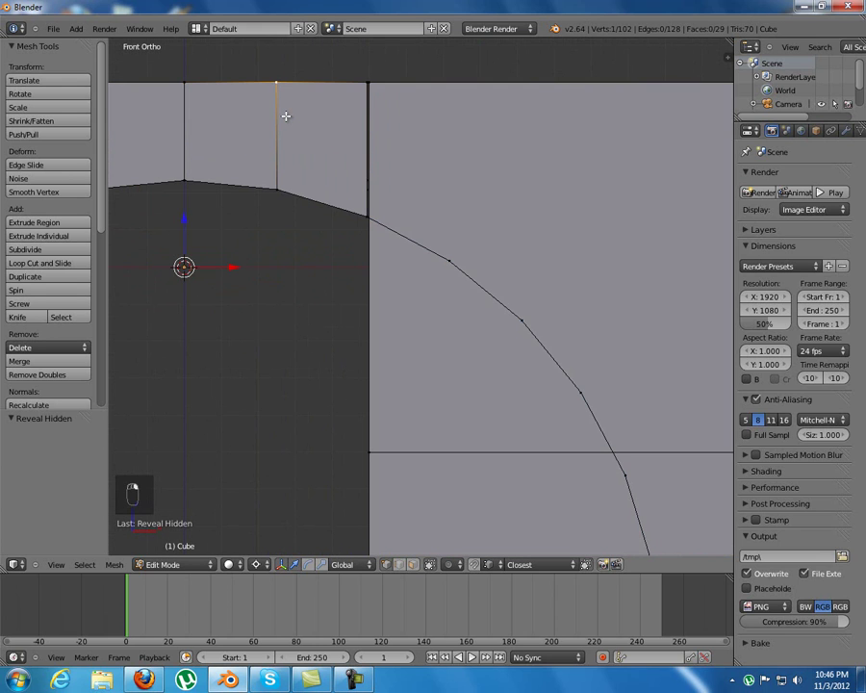
Step: Select the linked strip above the arch and hide it, leaving only the stacked corner blocks
key("l")
key("l")
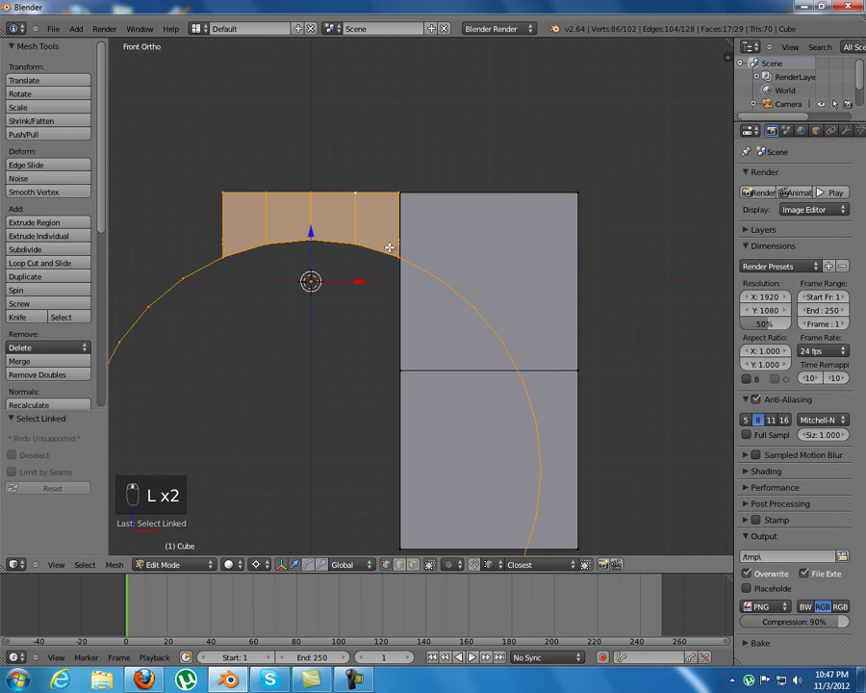
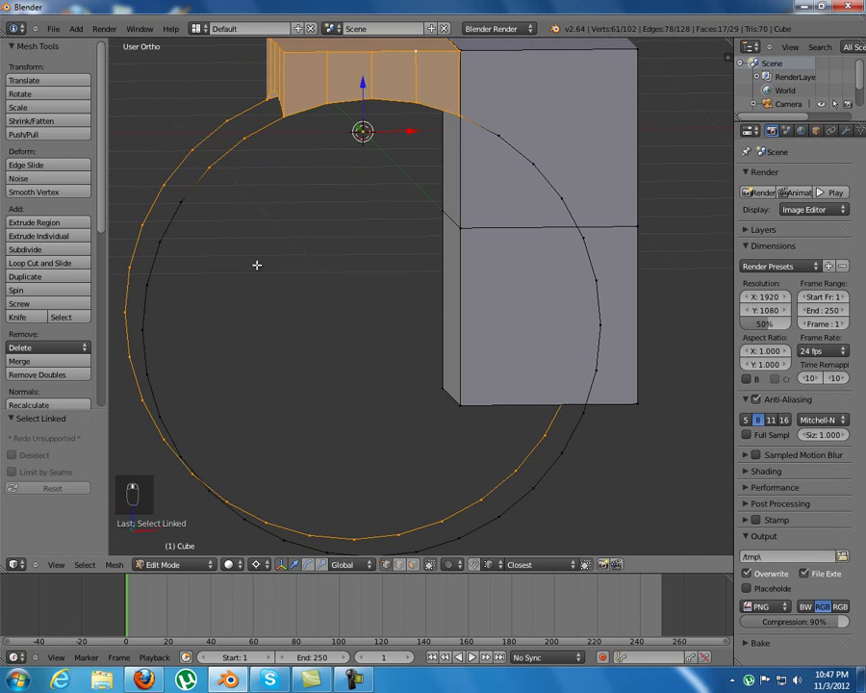
key("h")
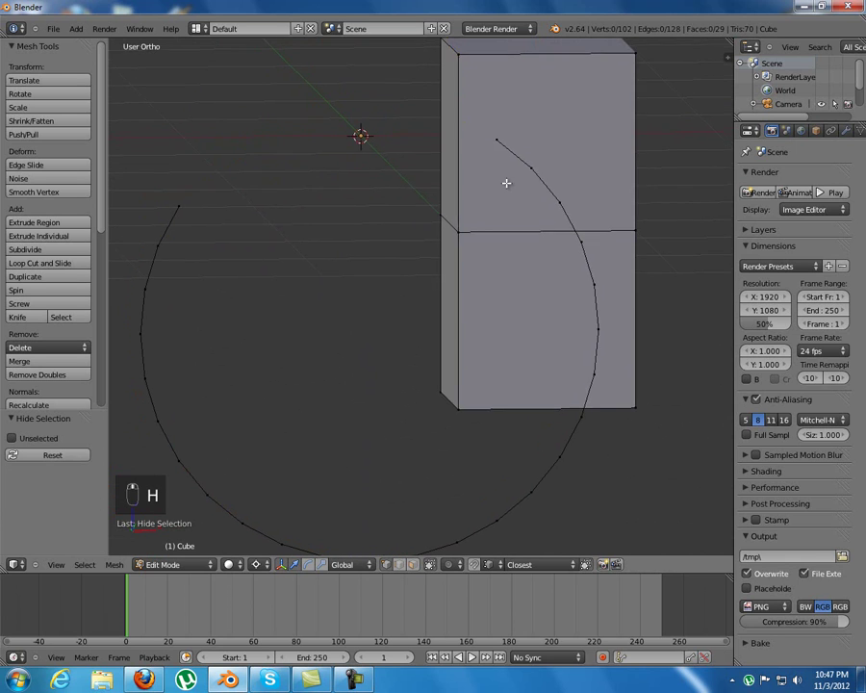
key("ctrl+z")
key("h")
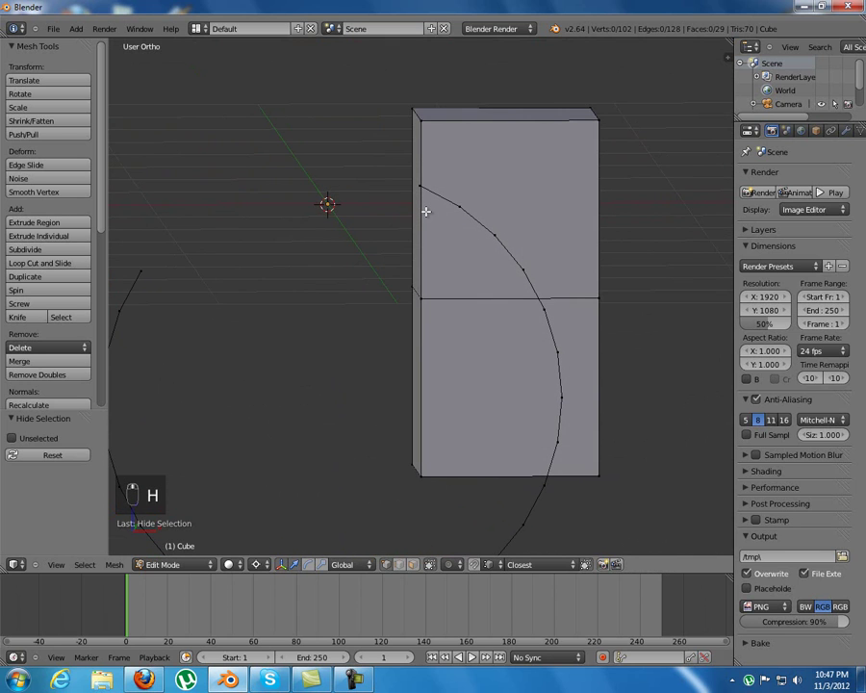
middle_click(429, 202)
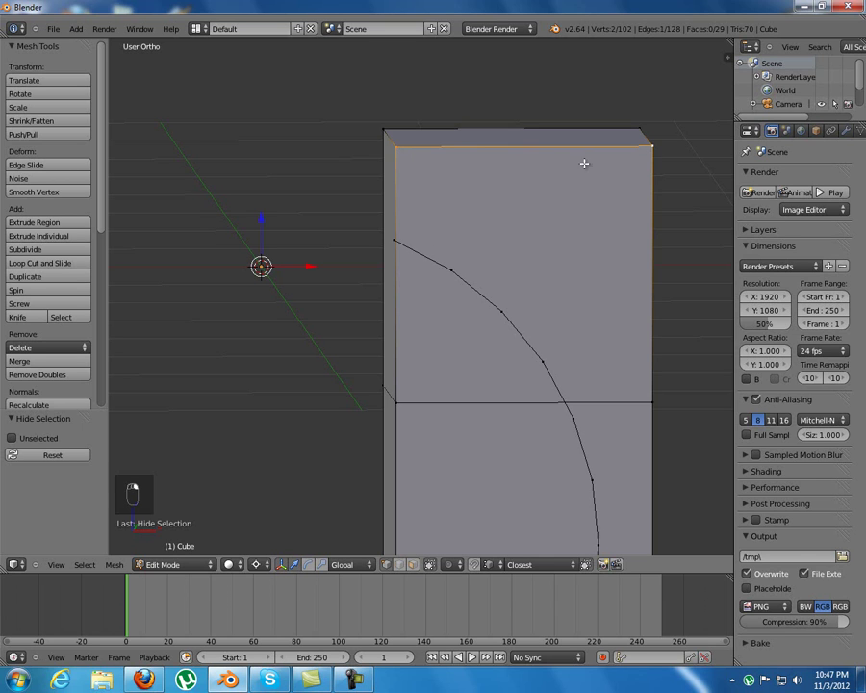
Step: Subdivide the corner block's top and right edges with one cut each
key("w")
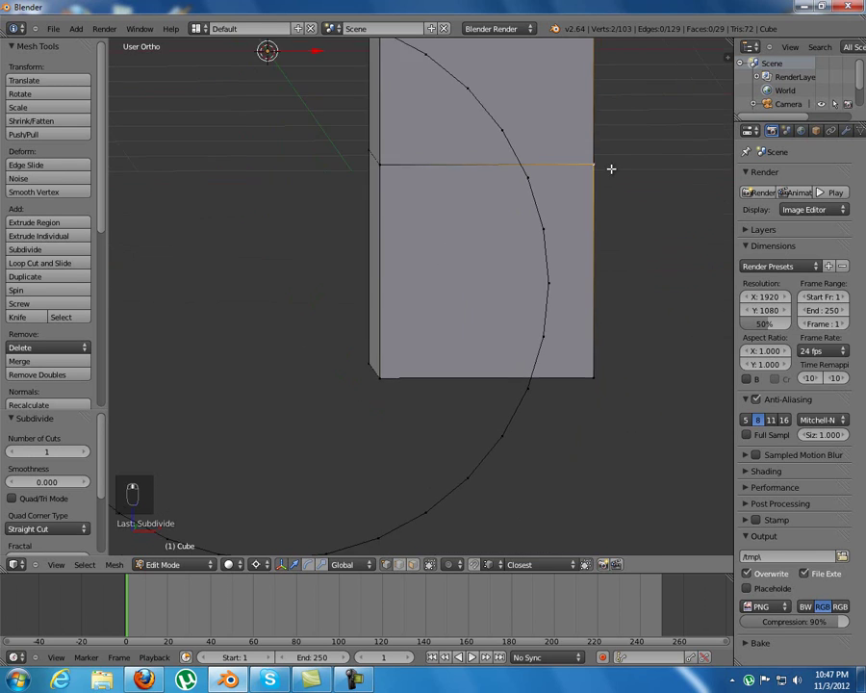
key("l")
key("h")
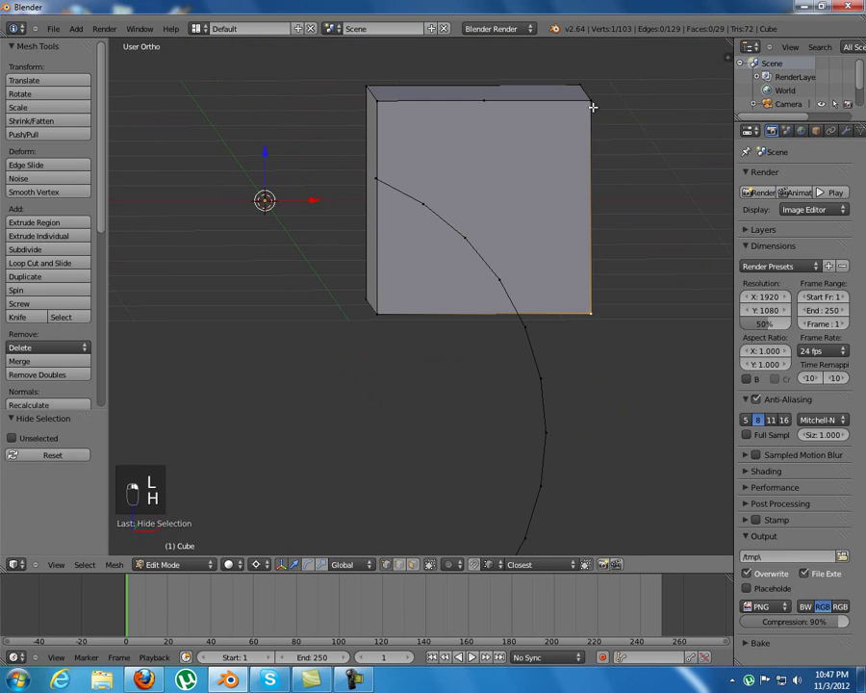
key("w")
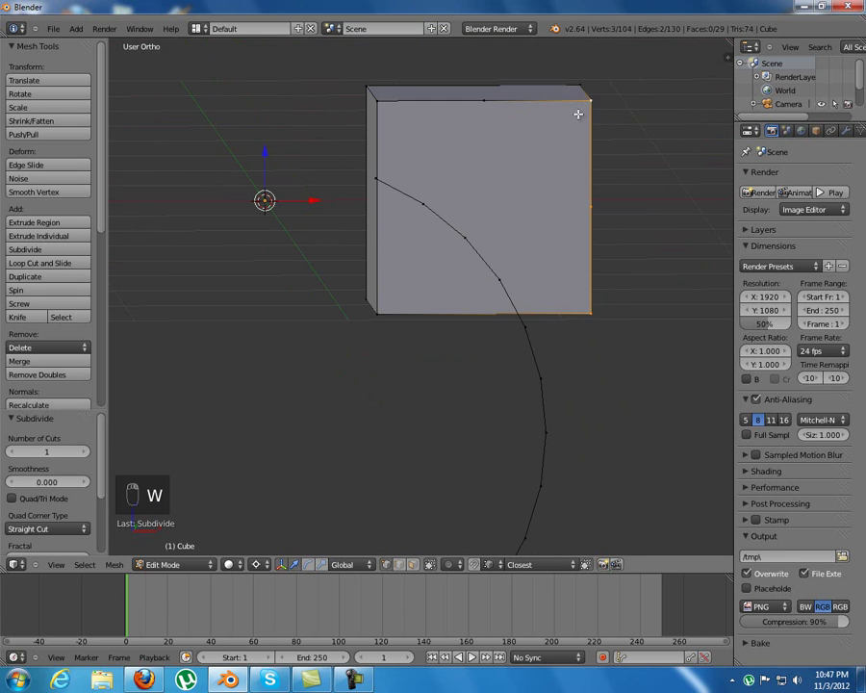
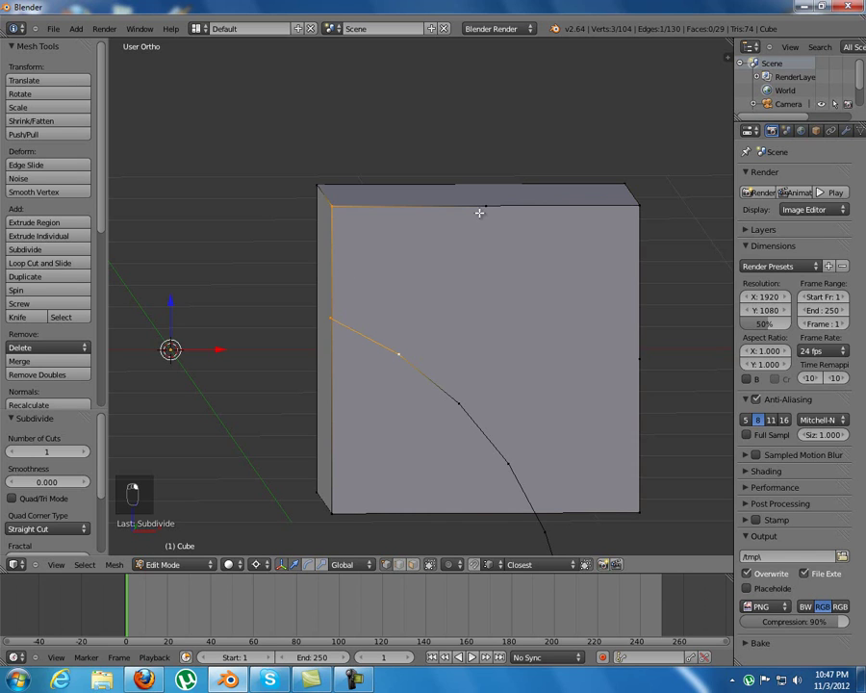
Step: Join the top midpoint, top corner and right midpoint to arch vertices, raising one arch vertex in Z
key("f")
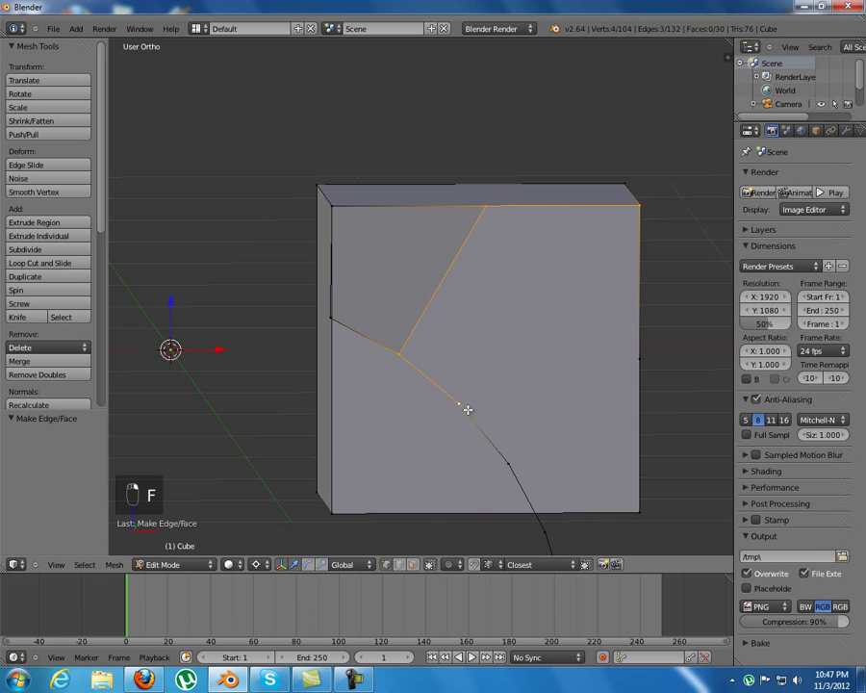
key("f")
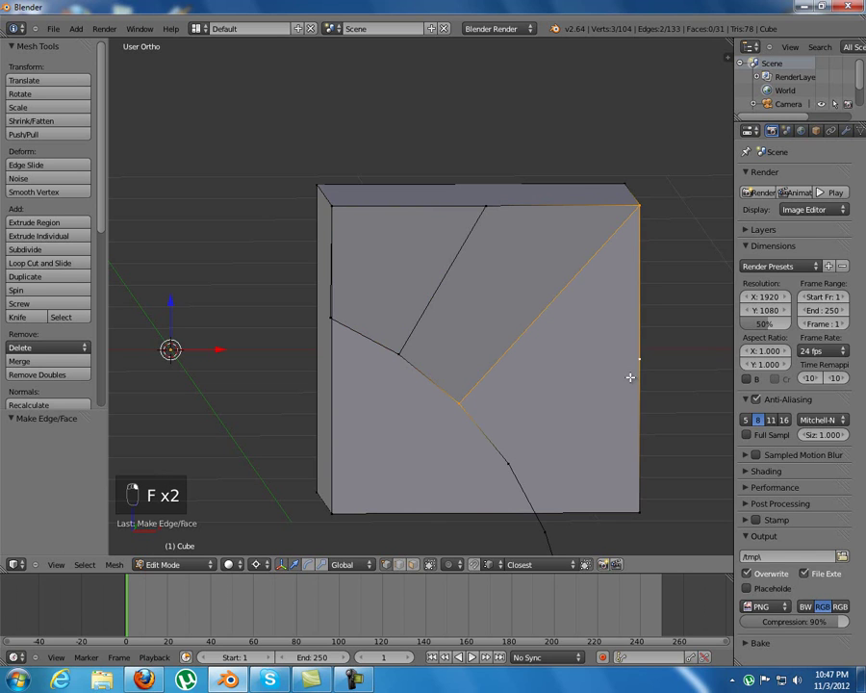
key("f")
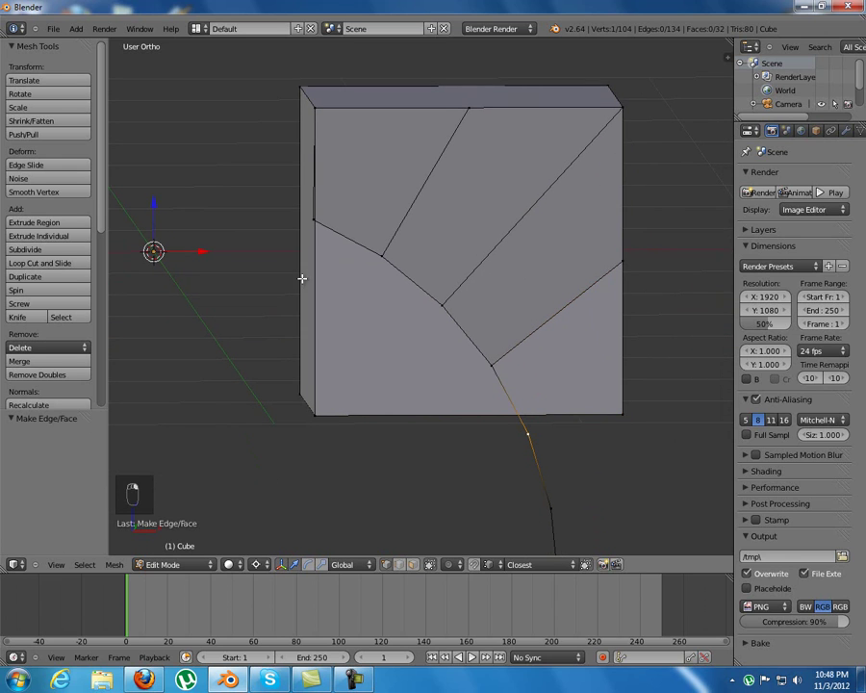
key("g")
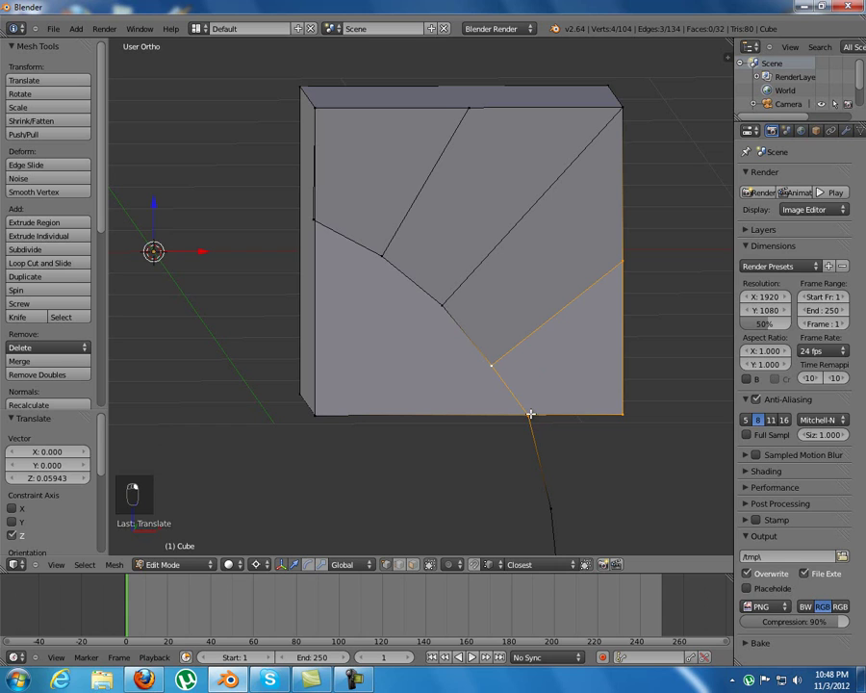
Step: Fill the lower-right quad, then delete the block's unneeded faces and leftover vertices
key("f")
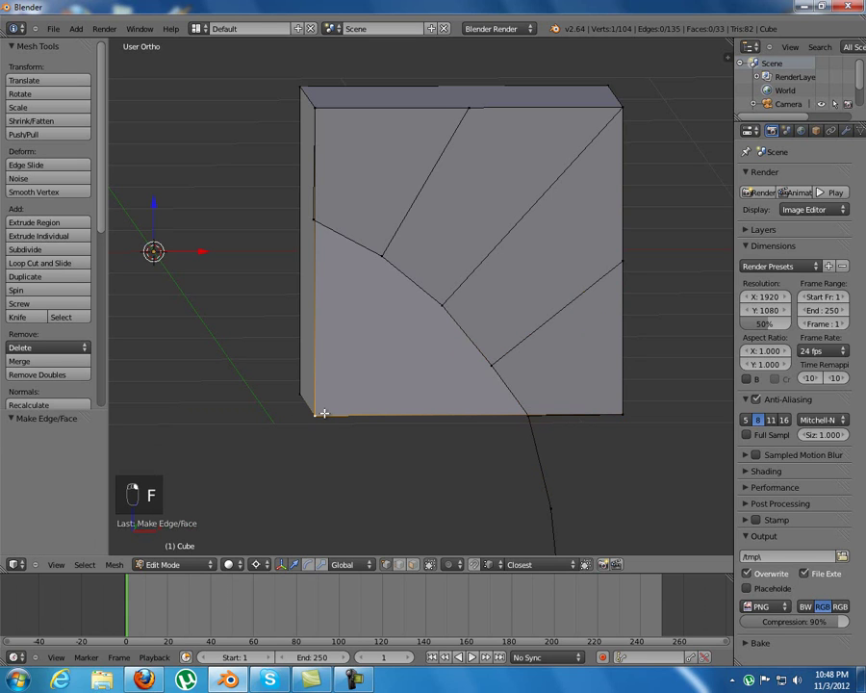
key("x")
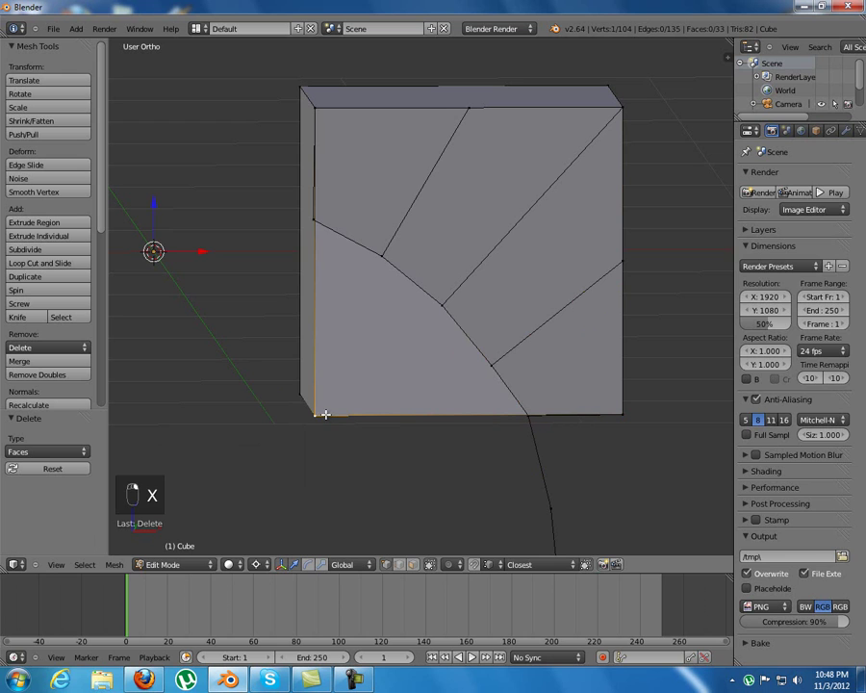
key("x")
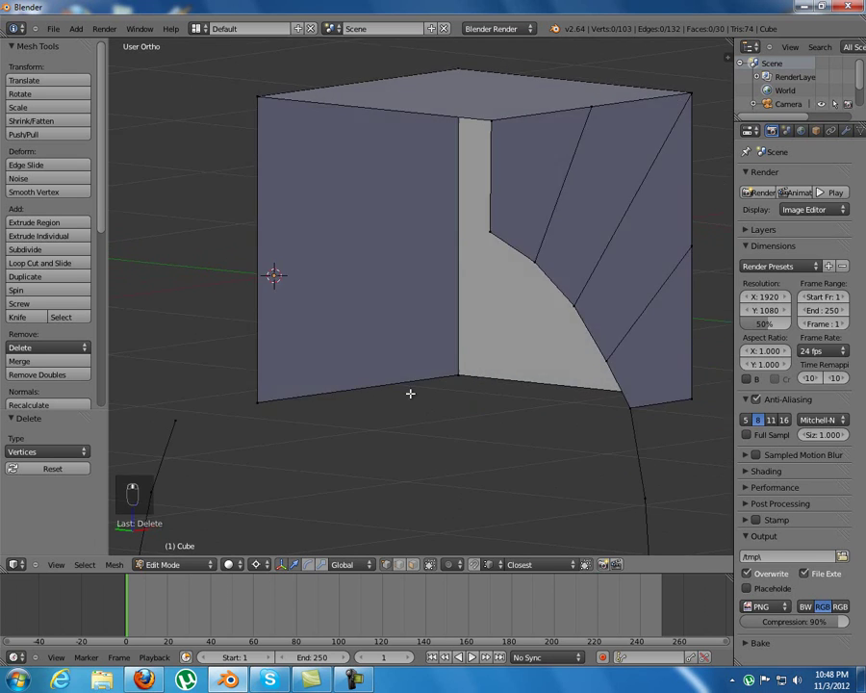
left_click_drag(491, 387, 432, 387)
left_click_drag(266, 379, 355, 334)
key("x")
Step: Duplicate the wedge-cut wall and mirror it across Y to the block's opposite side
left_click_drag(376, 345, 431, 357)
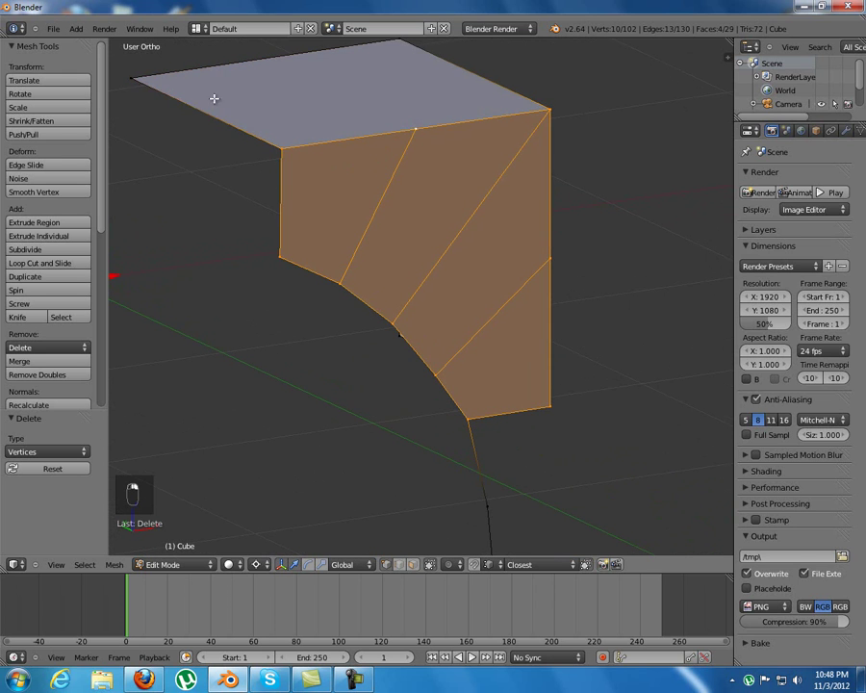
middle_click(267, 257)
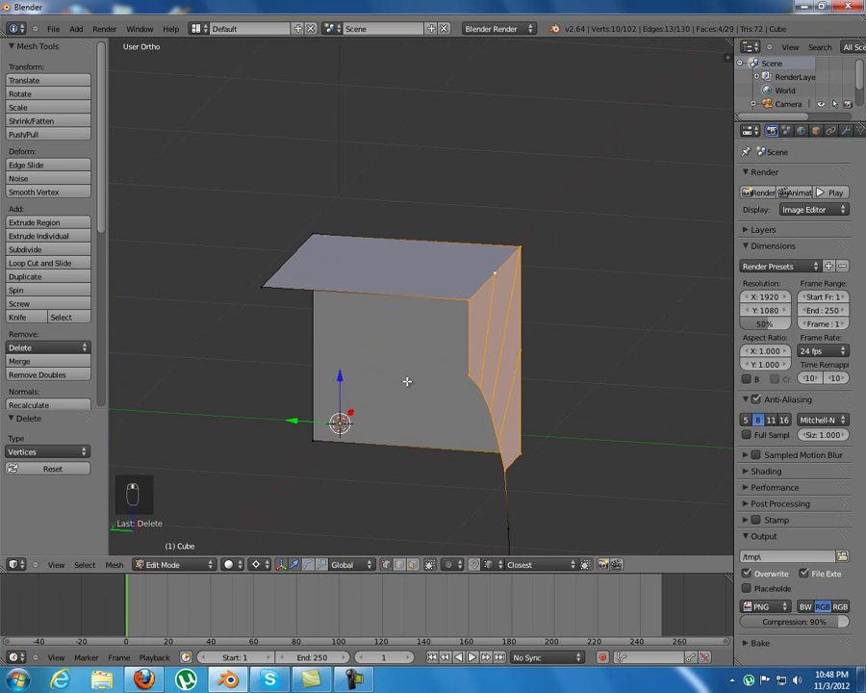
key("shift+d")
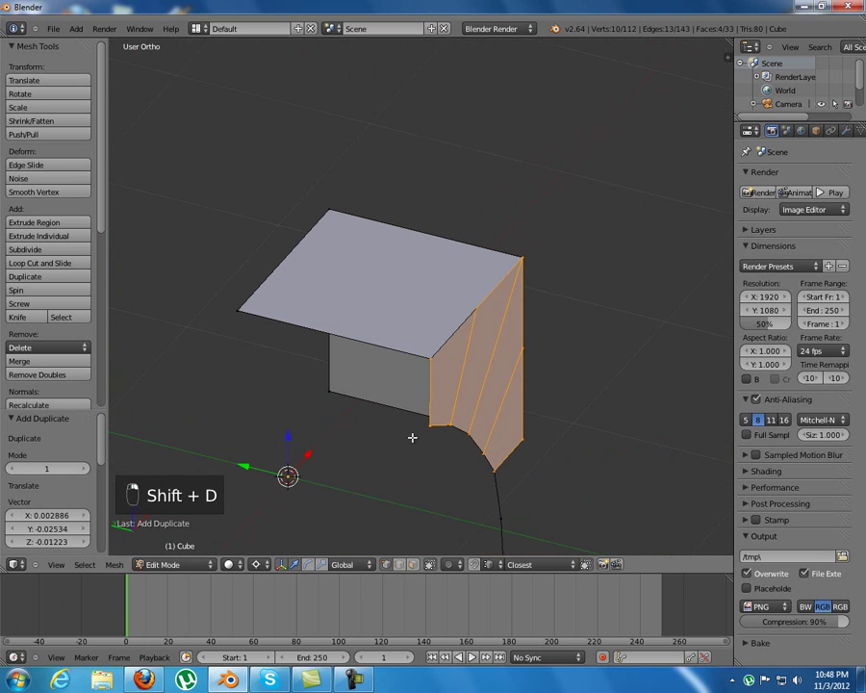
key("s")
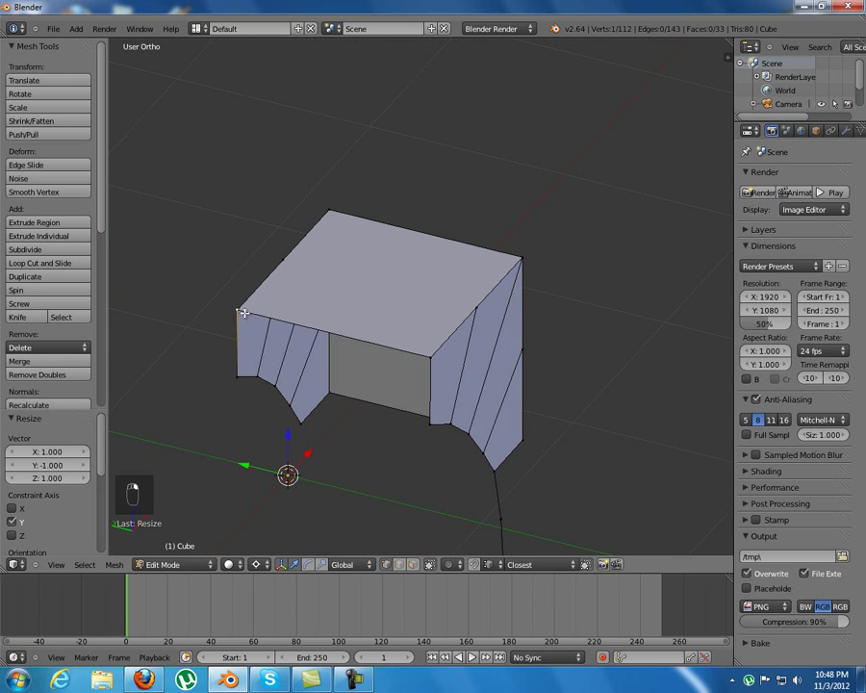
key("space")
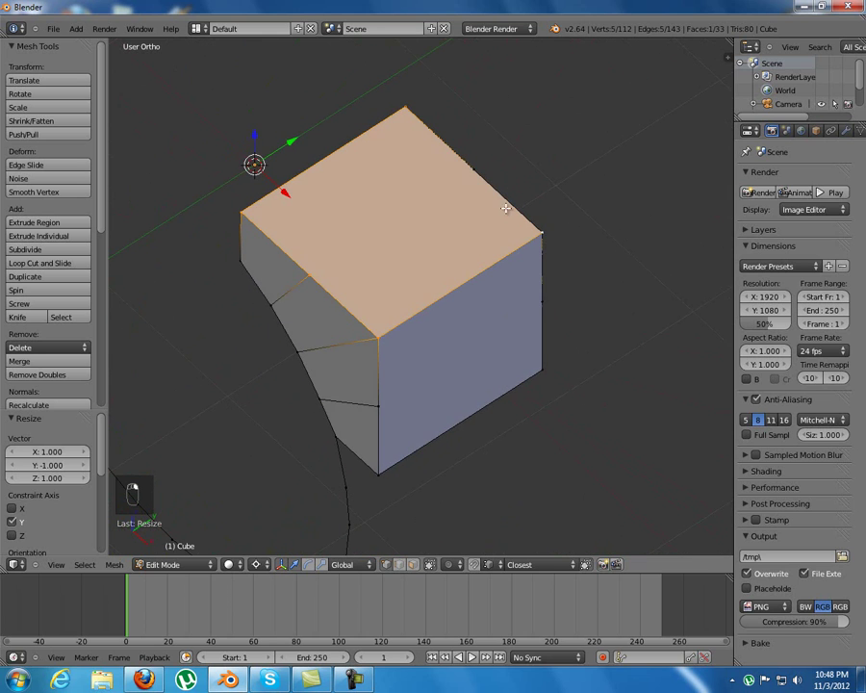
key("g")
Step: Delete the block's top face, leaving the two facing arched walls
key("ctrl+Tab")
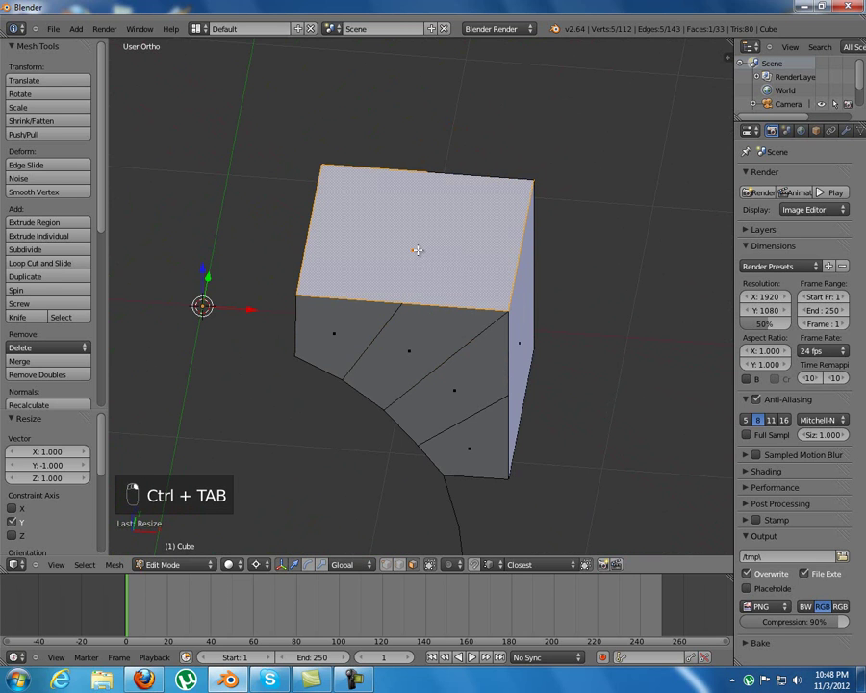
key("x")
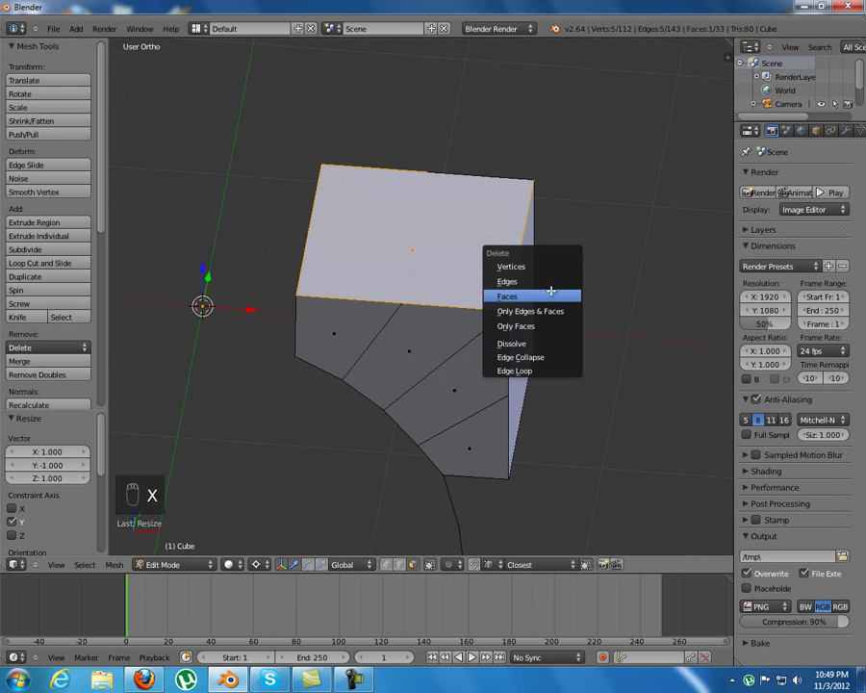
key("ctrl+Tab")
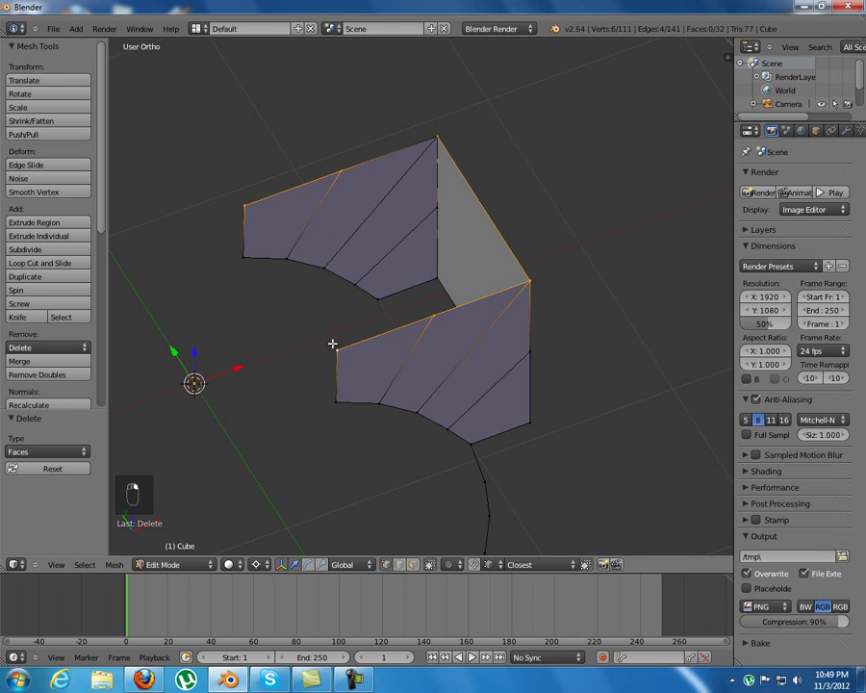
Step: Select the whole mesh and remove doubles to merge overlapping vertices
left_click(435, 148)
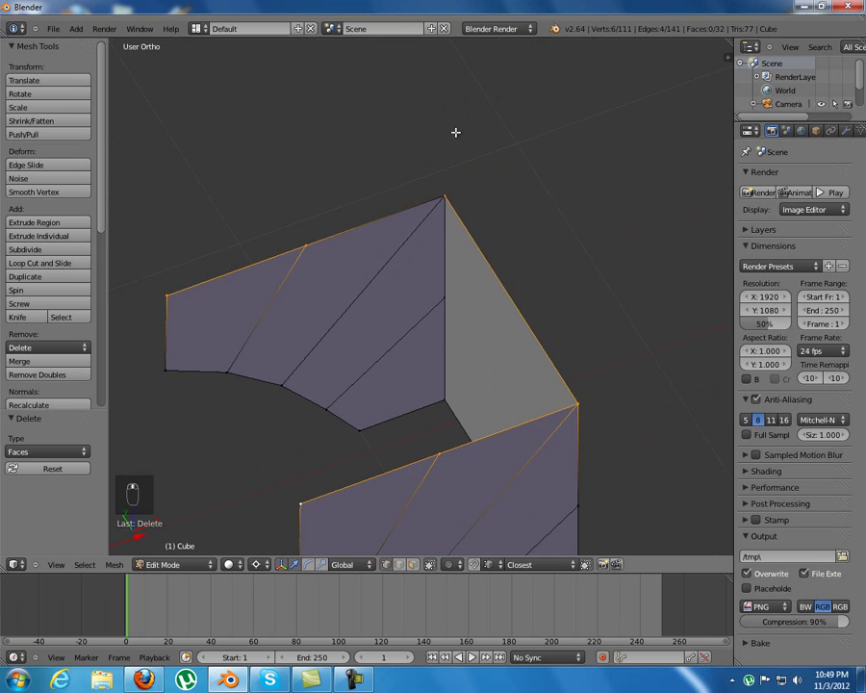
key("a")
key("a")
key("ctrl+v")
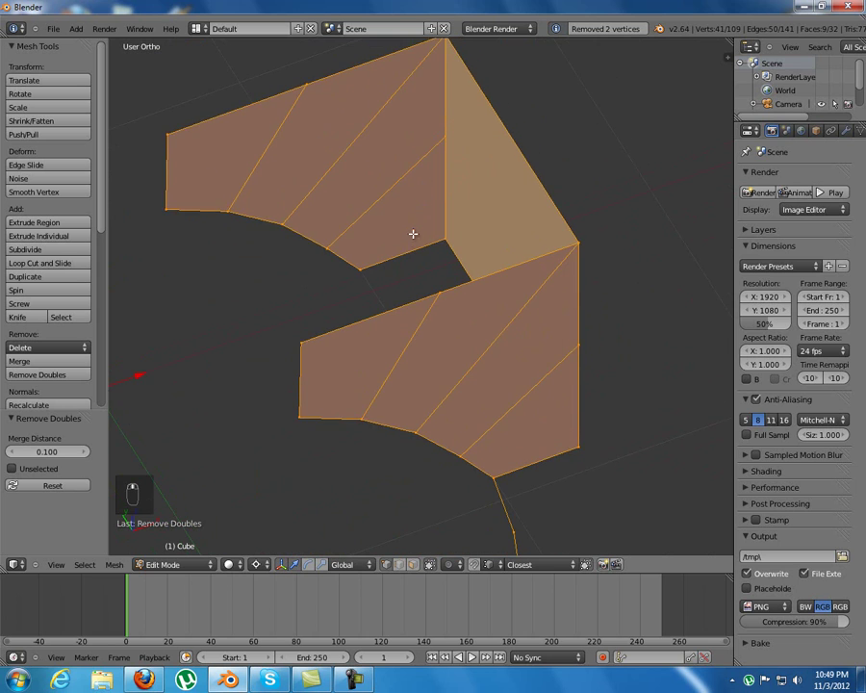
Step: Cap the two arched walls with a new top face, closing the block
left_click_drag(338, 321, 377, 263)
key("f")
middle_click(313, 310)
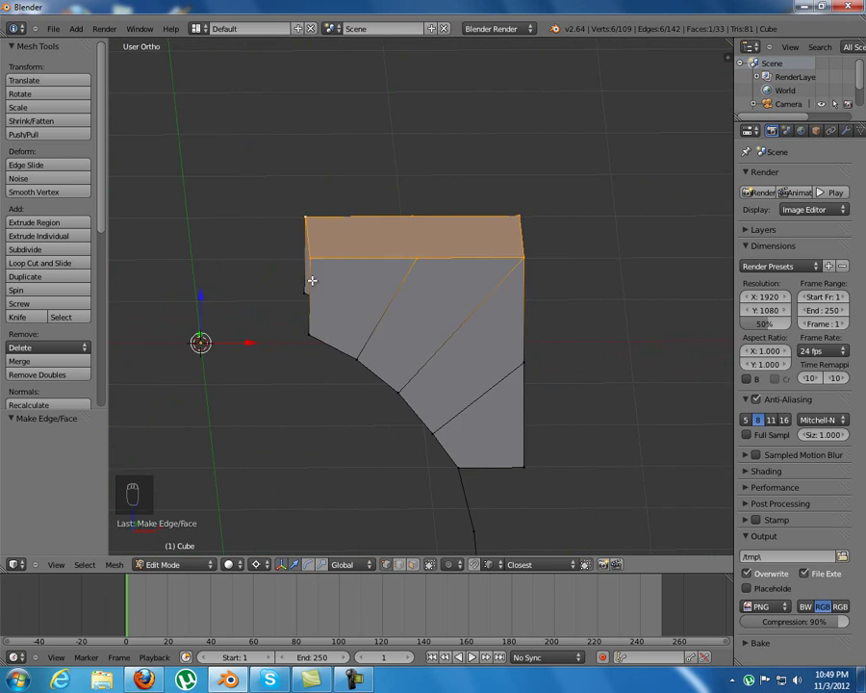
middle_click(354, 284)
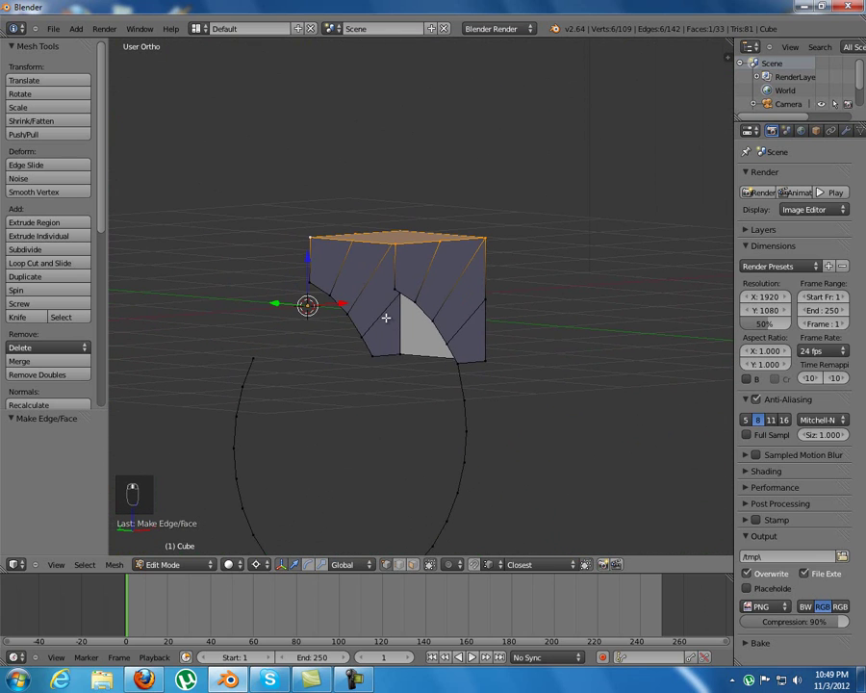
left_click_drag(402, 318, 463, 256)
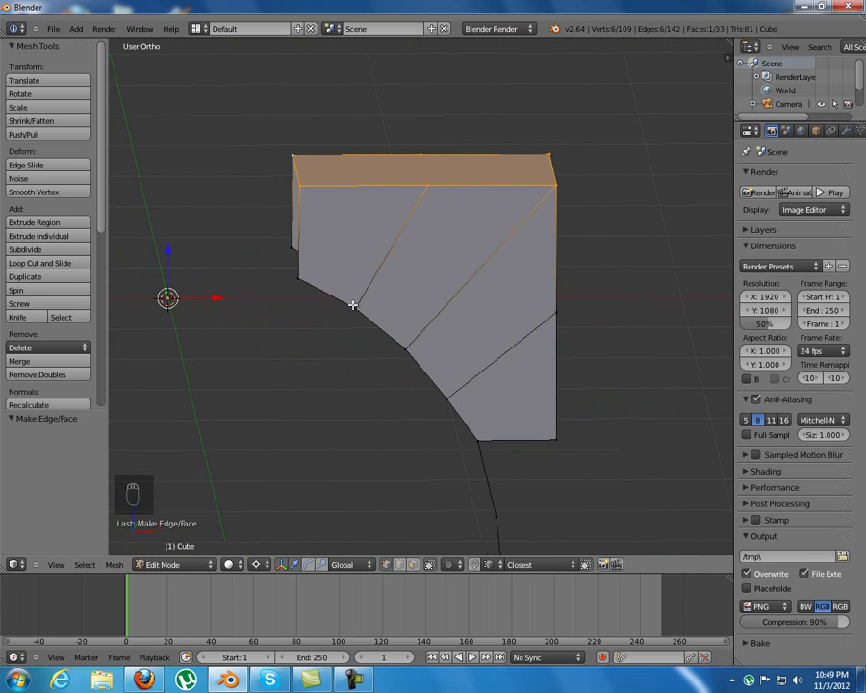
Step: Reveal the strip above the arch and move the first wall vertices onto the arch curve
key("alt+h")
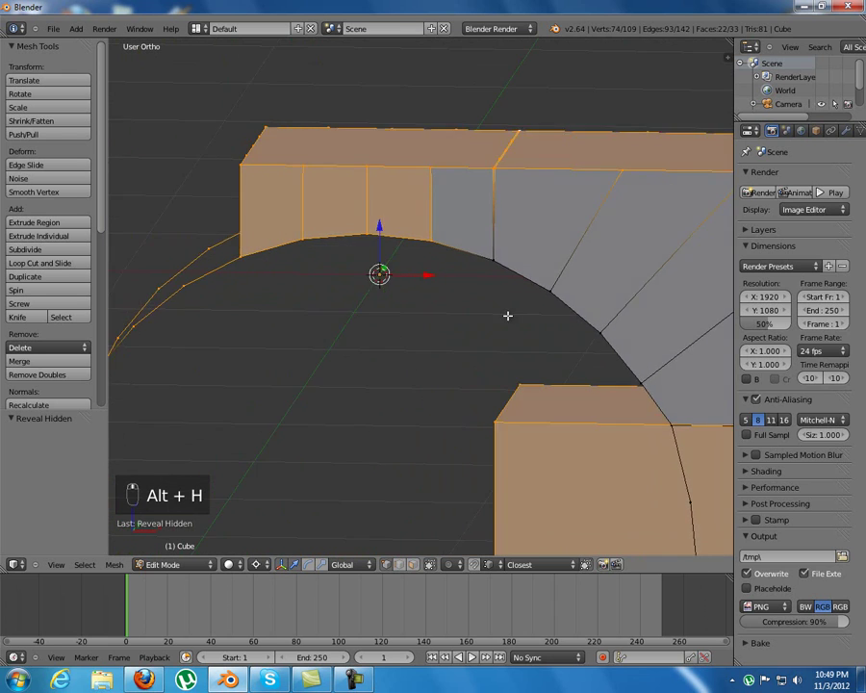
middle_click(539, 303)
key("g")
middle_click(404, 302)
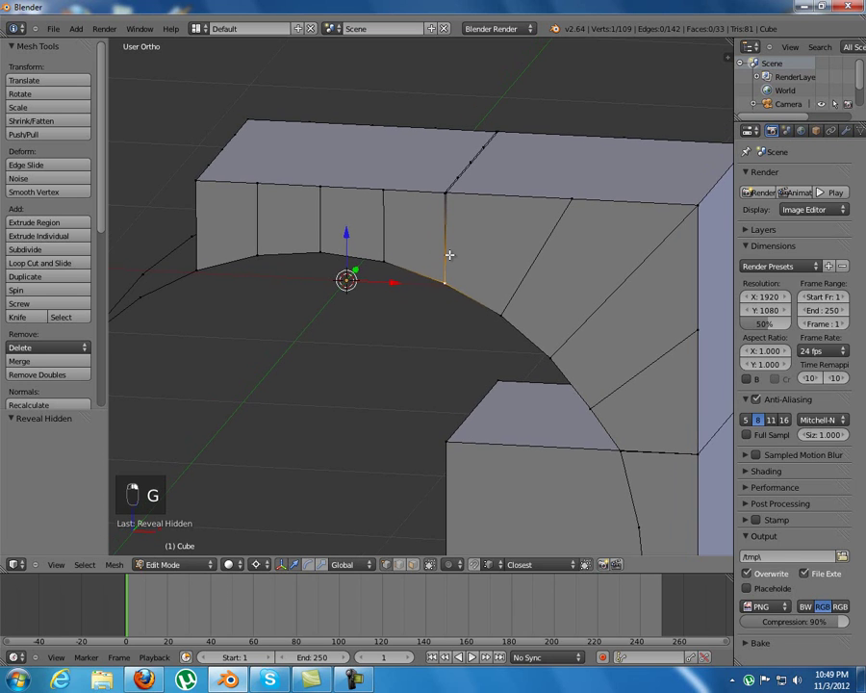
key("g")
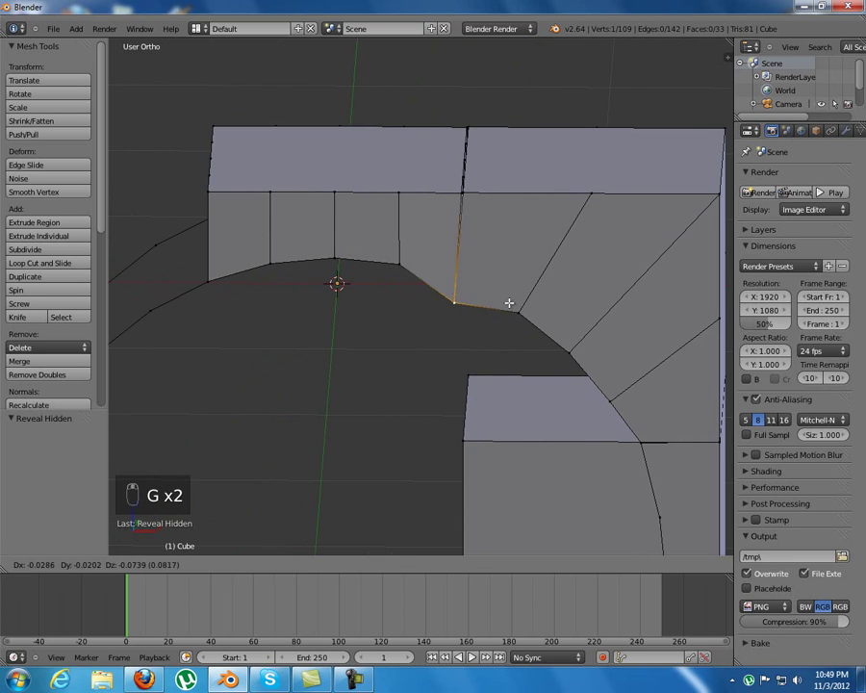
left_click(495, 281)
key("g")
left_click_drag(500, 285, 597, 198)
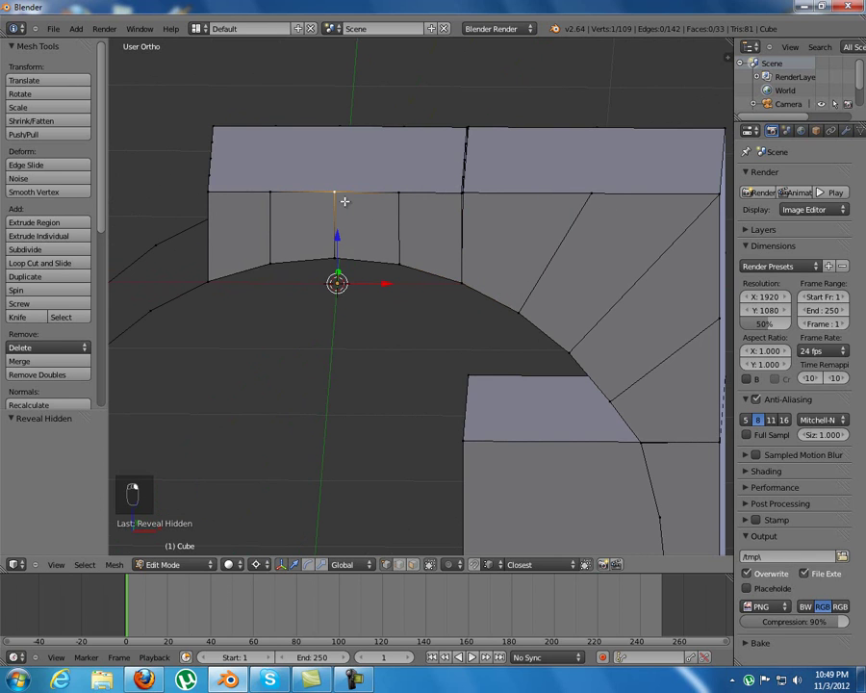
Step: Move the remaining wall vertices onto the curve so the opening reads as one continuous arch
key("l")
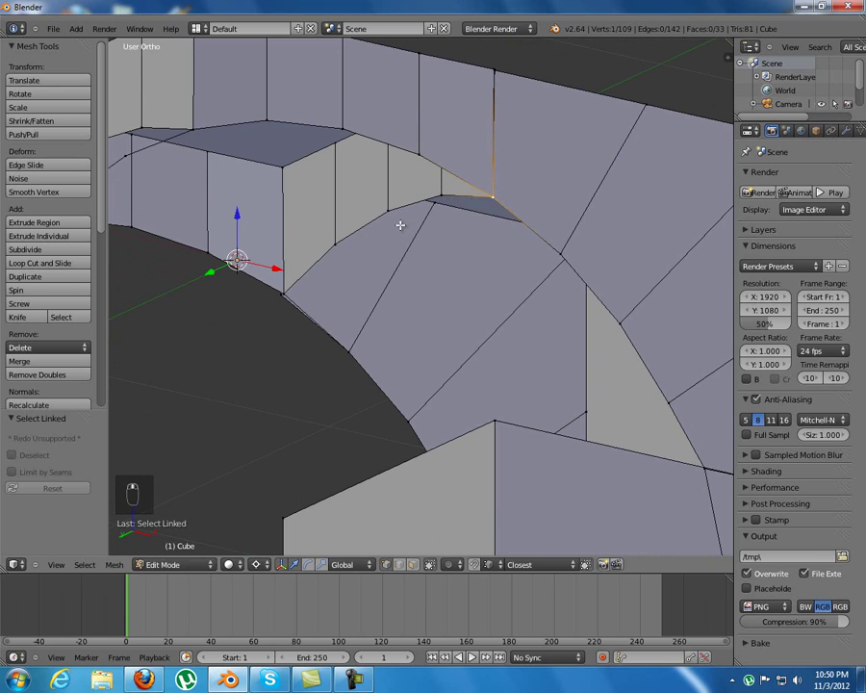
middle_click(372, 221)
left_click_drag(349, 153, 330, 328)
key("g")
middle_click(330, 327)
left_click(364, 319)
key("g")
left_click(453, 297)
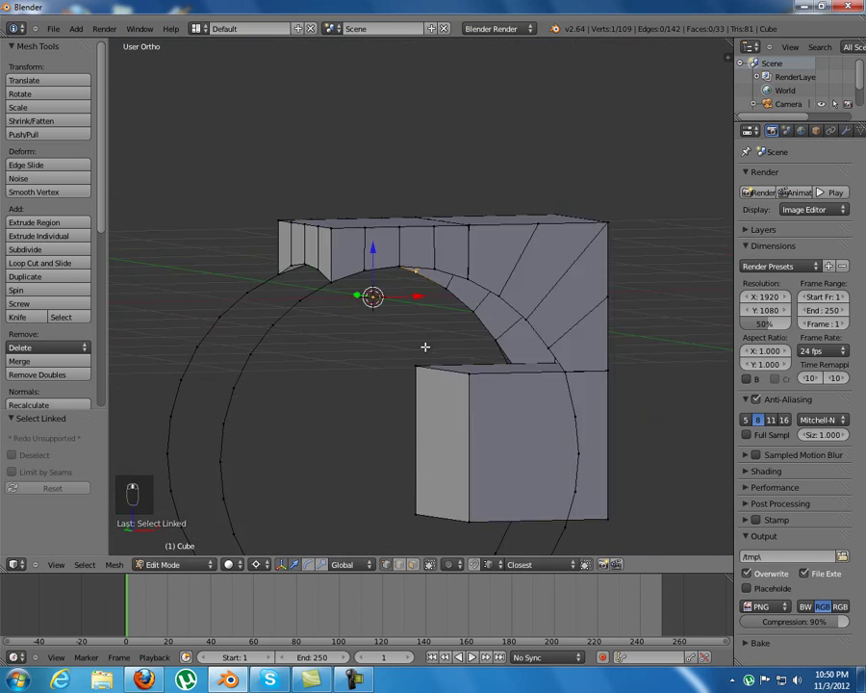
middle_click(385, 339)
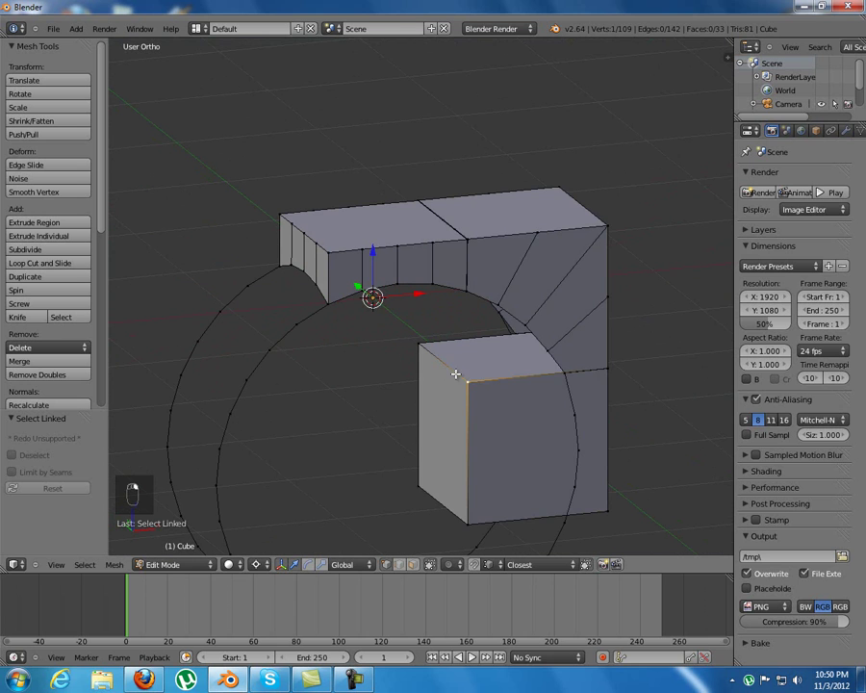
key("l")
key("h")
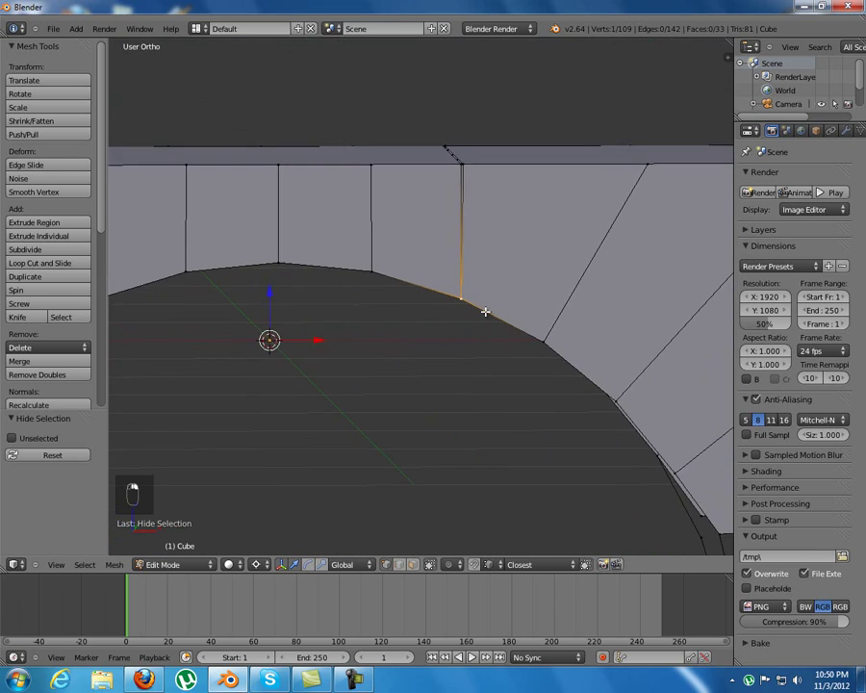
key("y")
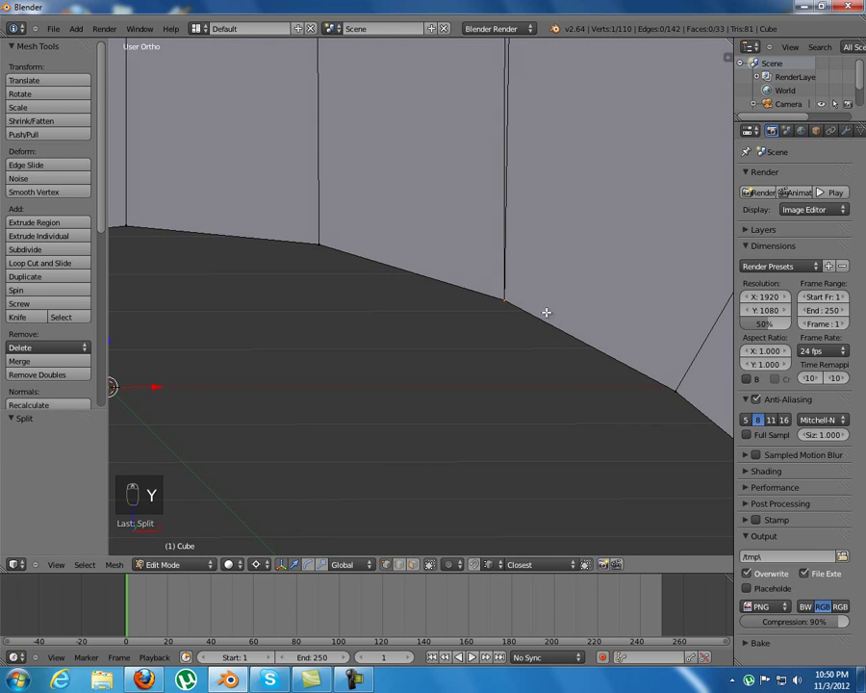
key("g")
middle_click(544, 273)
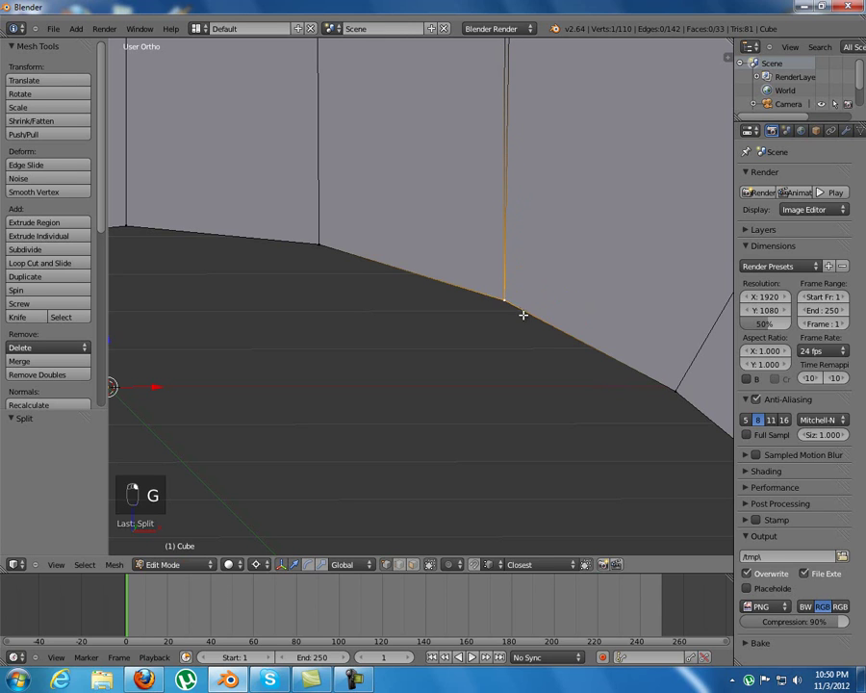
key("ctrl+z")
key("ctrl+z")
key("ctrl+z")
key("ctrl+z")
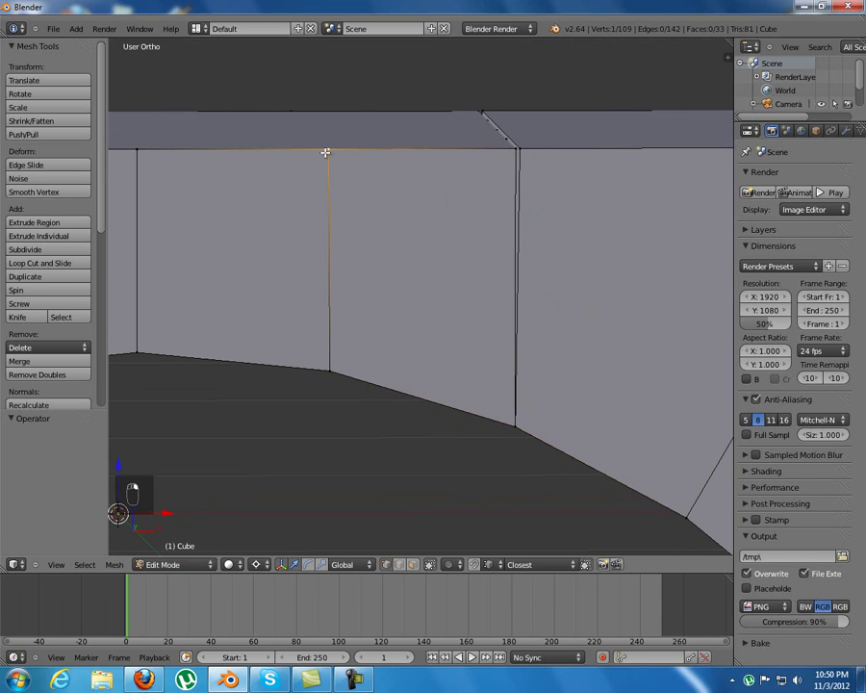
key("KP_1")
key("z")
key("b")
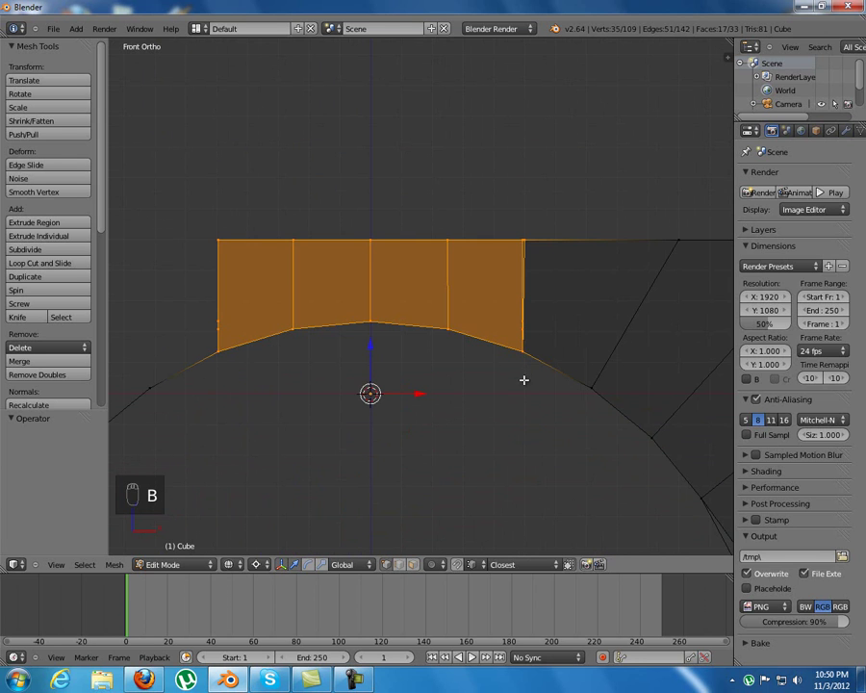
Step: Split the wall panels above the arch off from the rest of the mesh with Y
key("z")
left_click_drag(349, 311, 389, 334)
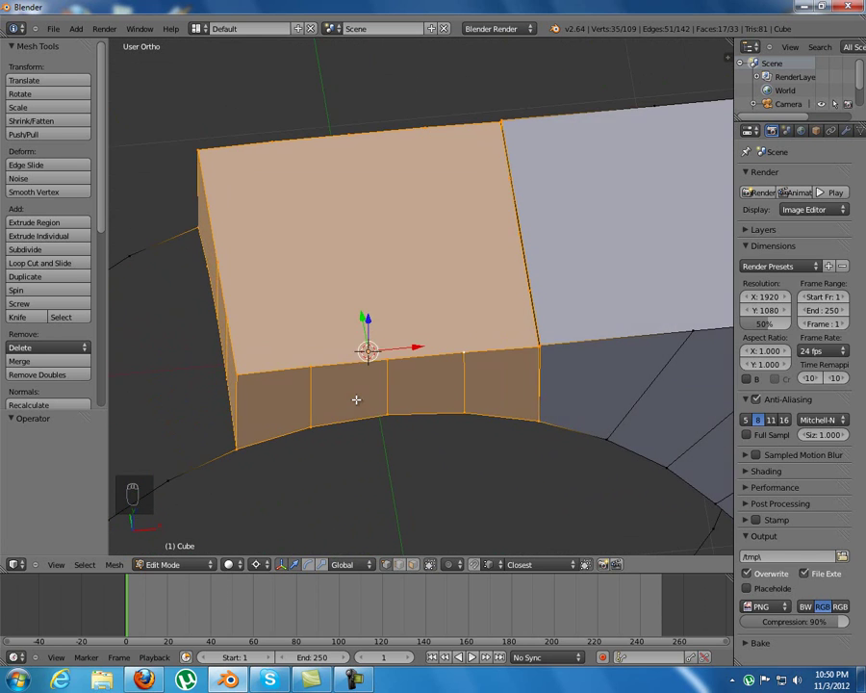
left_click_drag(370, 395, 622, 410)
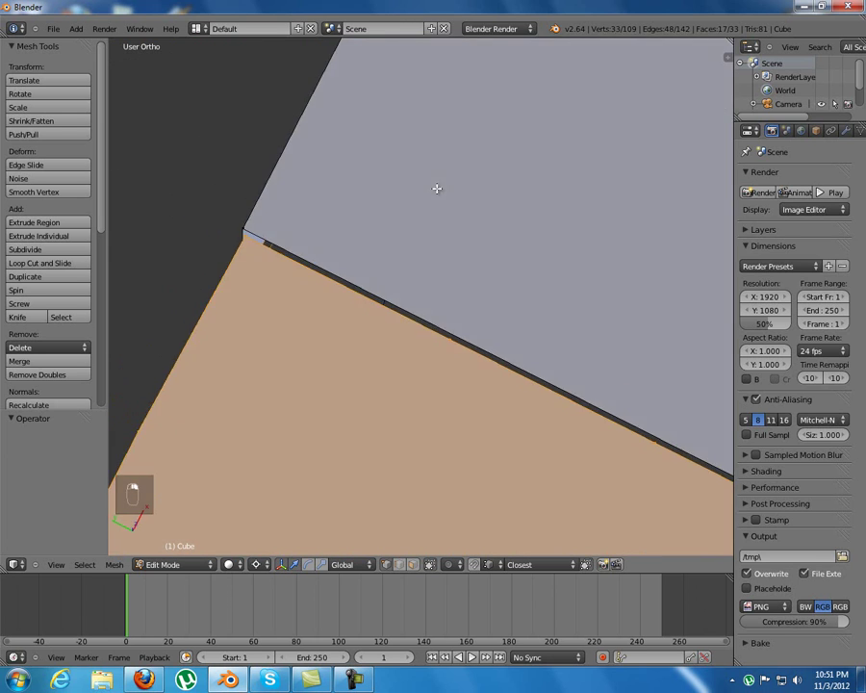
middle_click(151, 588)
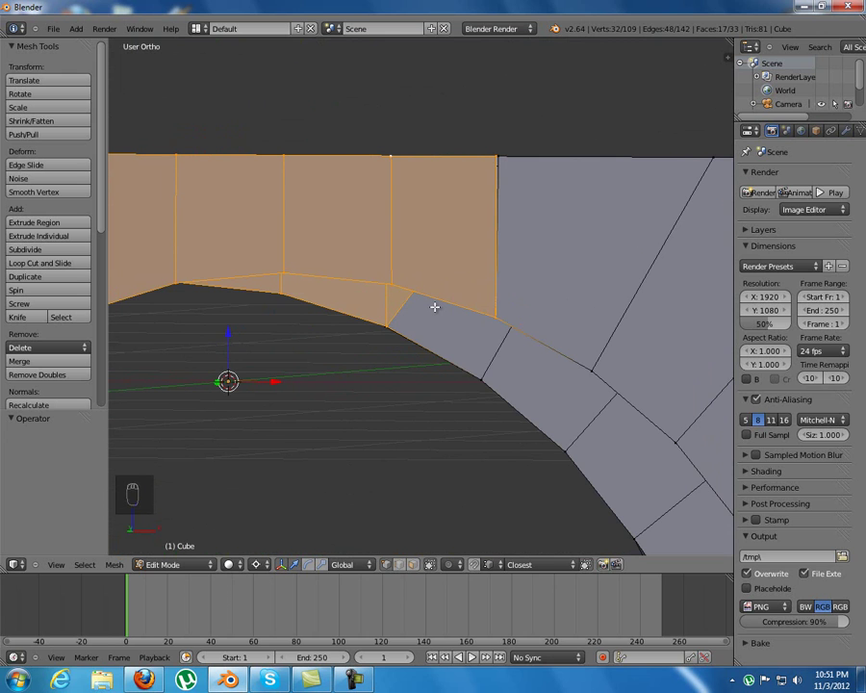
key("y")
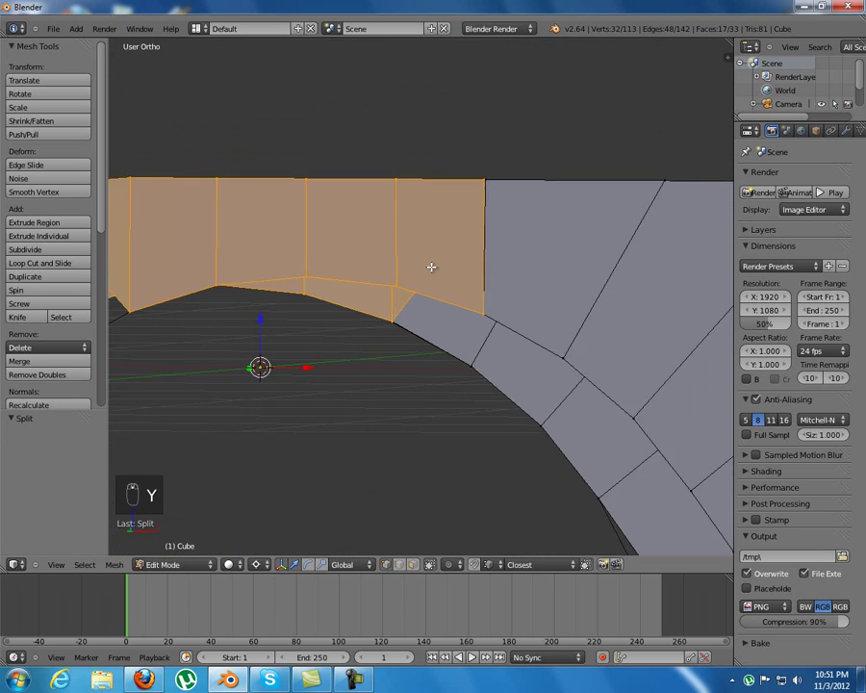
Step: Slide the separated panel strip sideways to sit flush against the paneled corner block
key("g")
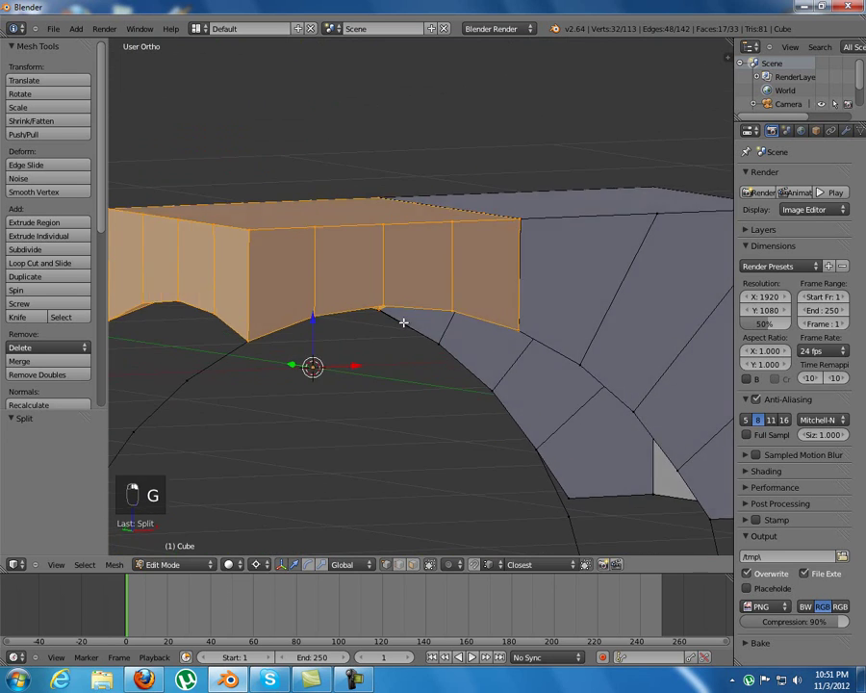
key("g")
left_click(415, 381)
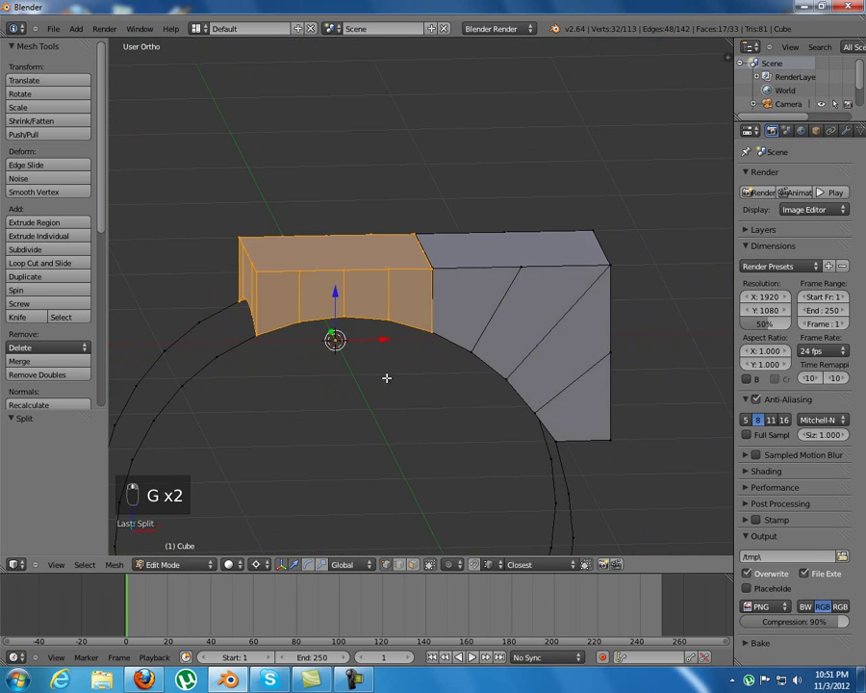
key("g")
left_click_drag(421, 327, 409, 334)
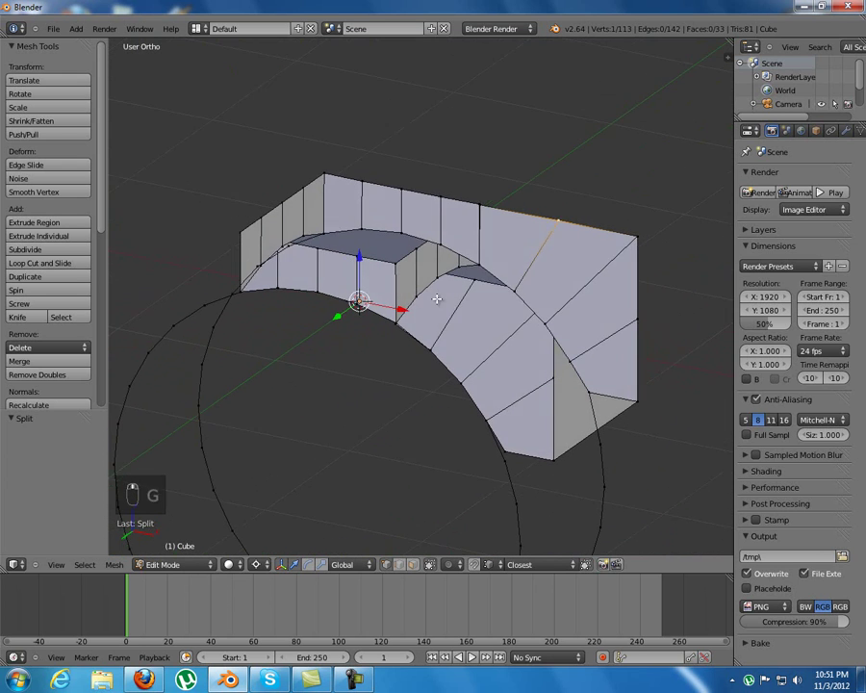
left_click_drag(432, 251, 537, 226)
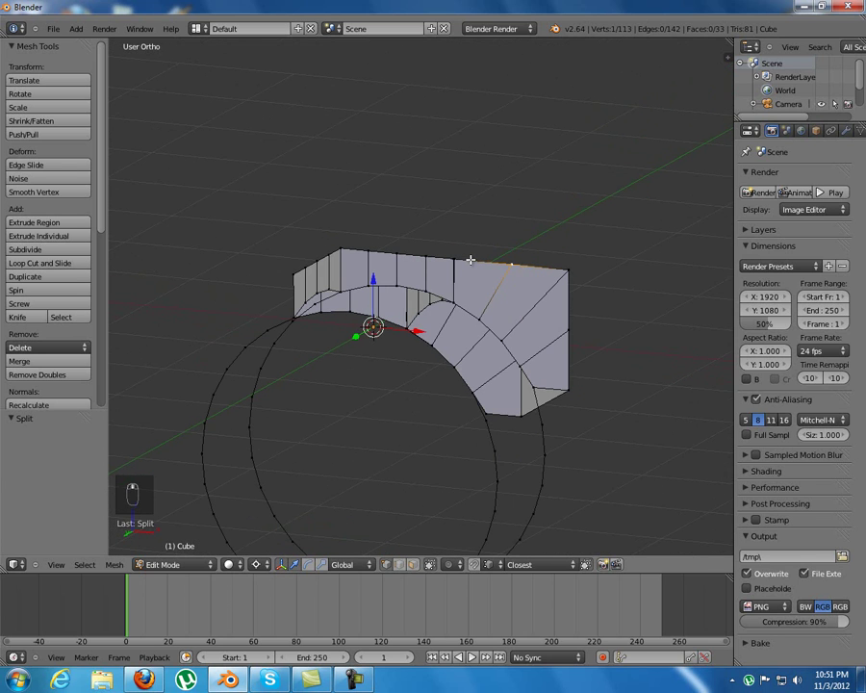
Step: Reveal the hidden corner block and slide it outward along Y beside the arch
key("a")
key("alt+h")
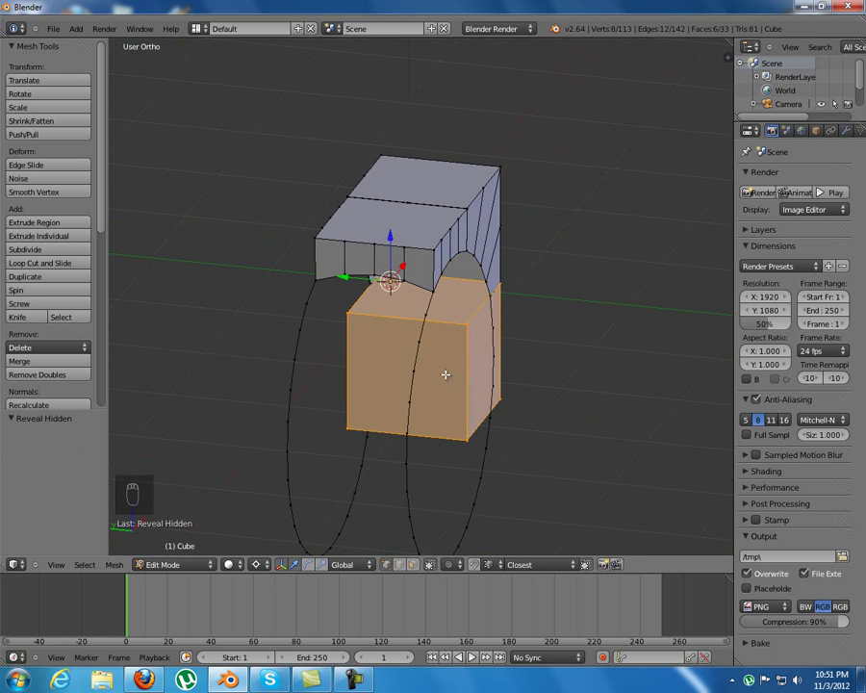
key("g")
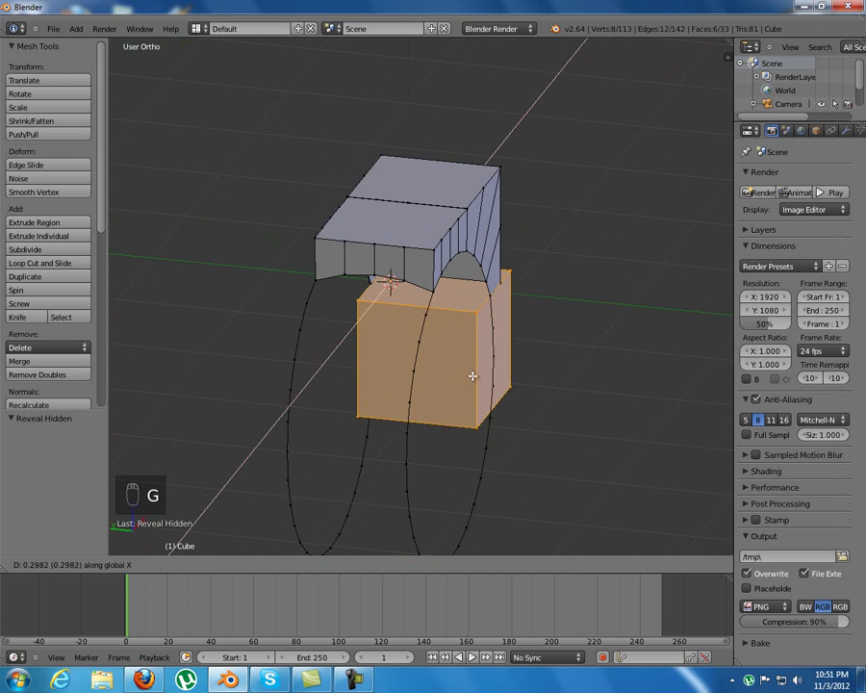
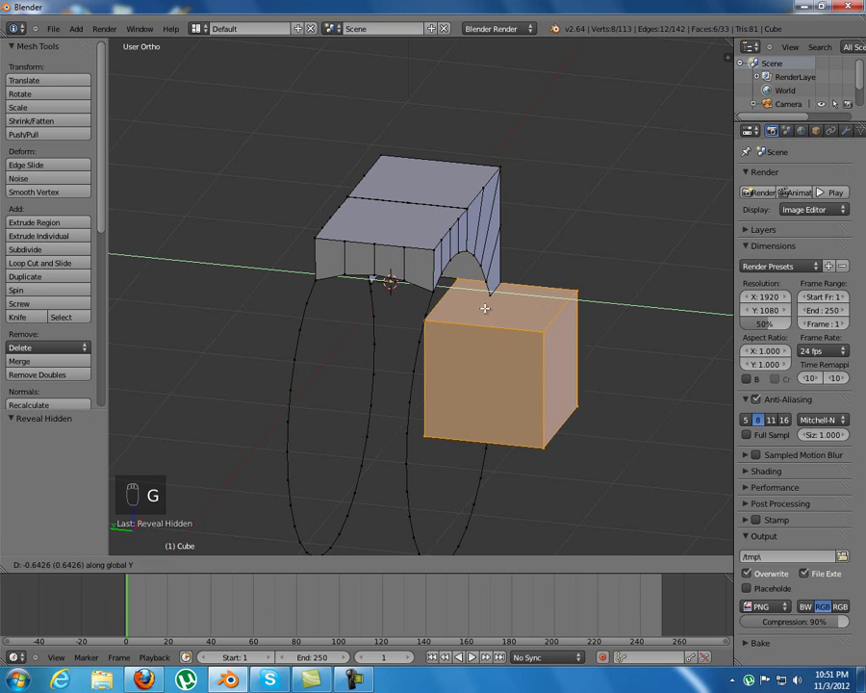
left_click(534, 299)
key("g")
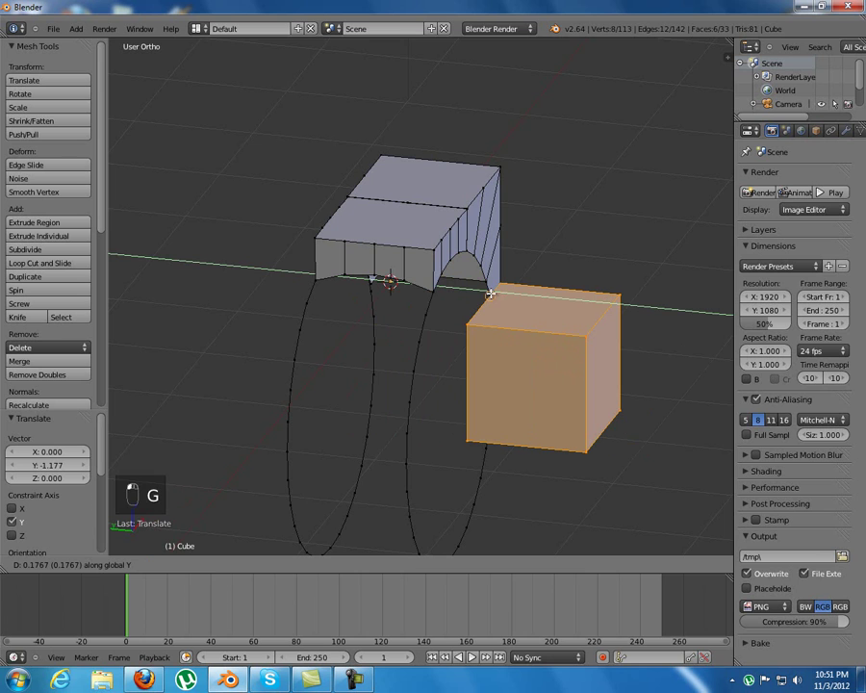
middle_click(494, 289)
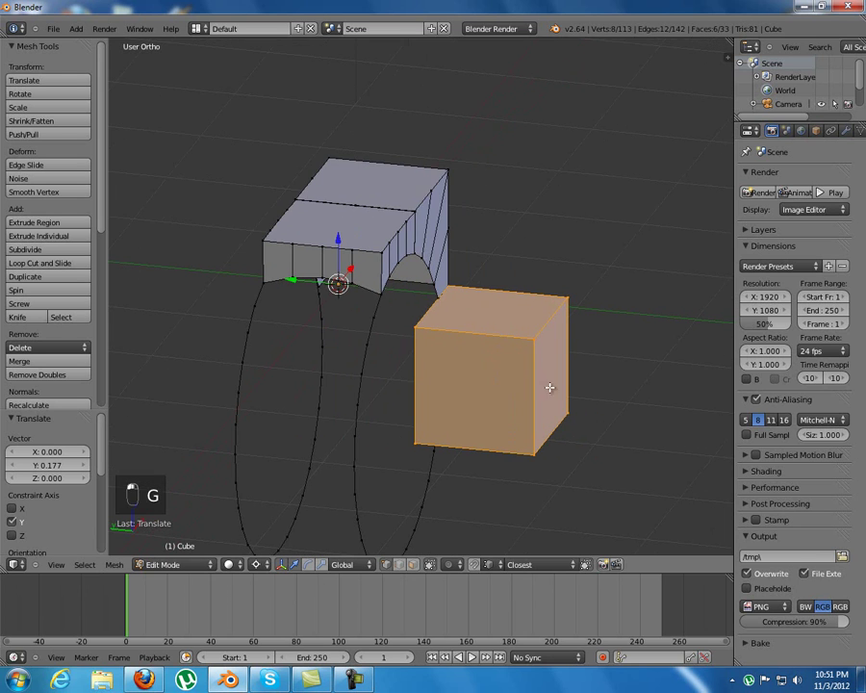
Step: Raise the block along Z to full pillar height and pick a vertex on the guide circle
key("g")
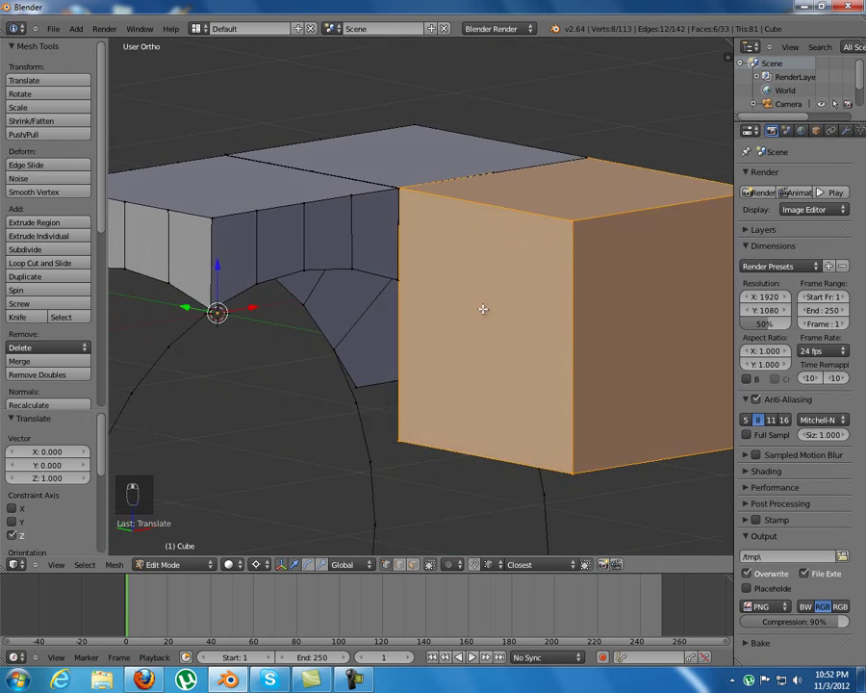
left_click_drag(534, 299, 583, 293)
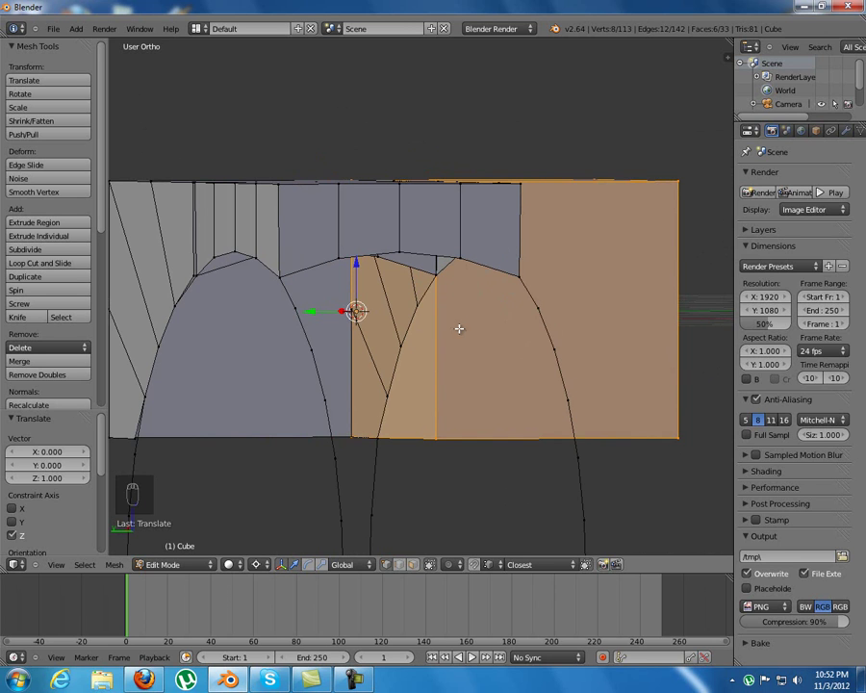
left_click(457, 366)
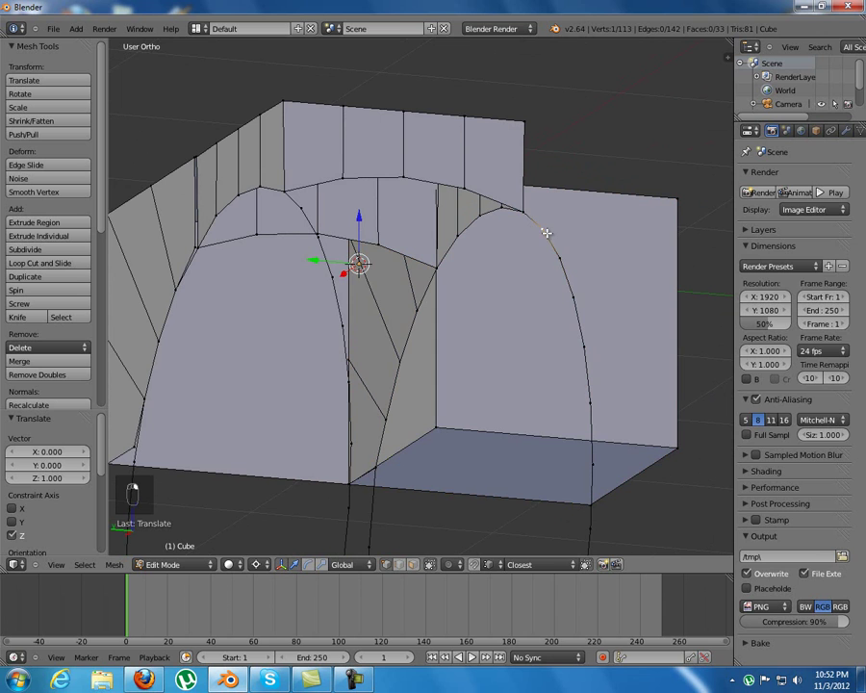
middle_click(448, 343)
middle_click(518, 330)
Step: Delete the guide circle's vertices in two passes, then select the wedge panel beside the arch
key("x")
middle_click(516, 330)
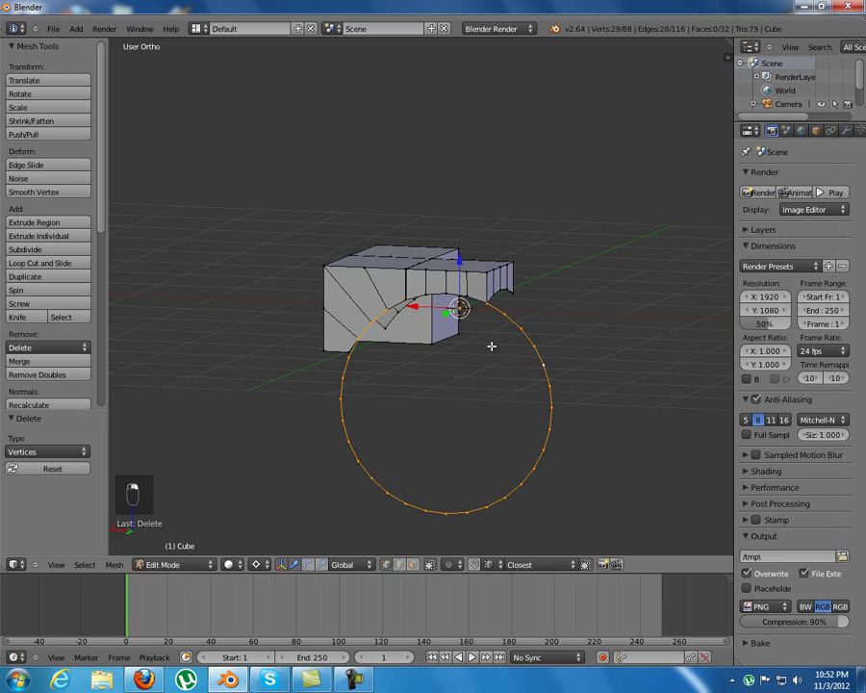
key("x")
left_click_drag(517, 382, 479, 371)
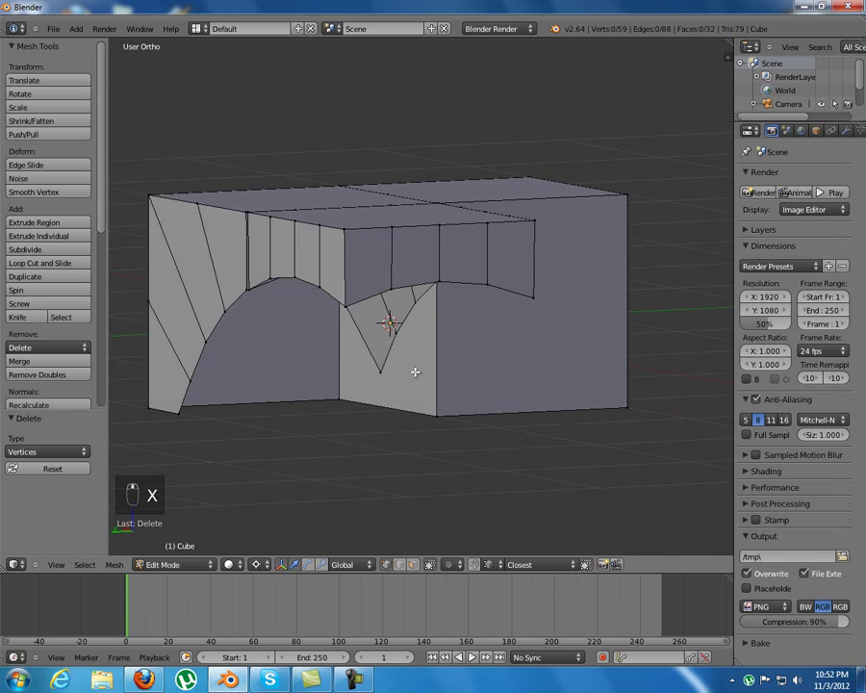
left_click(423, 287)
middle_click(400, 339)
middle_click(437, 333)
middle_click(465, 318)
Step: Select the vertices along the arch edge and duplicate them as a standalone outline
middle_click(439, 313)
key("g")
left_click(485, 319)
key("g")
left_click(398, 417)
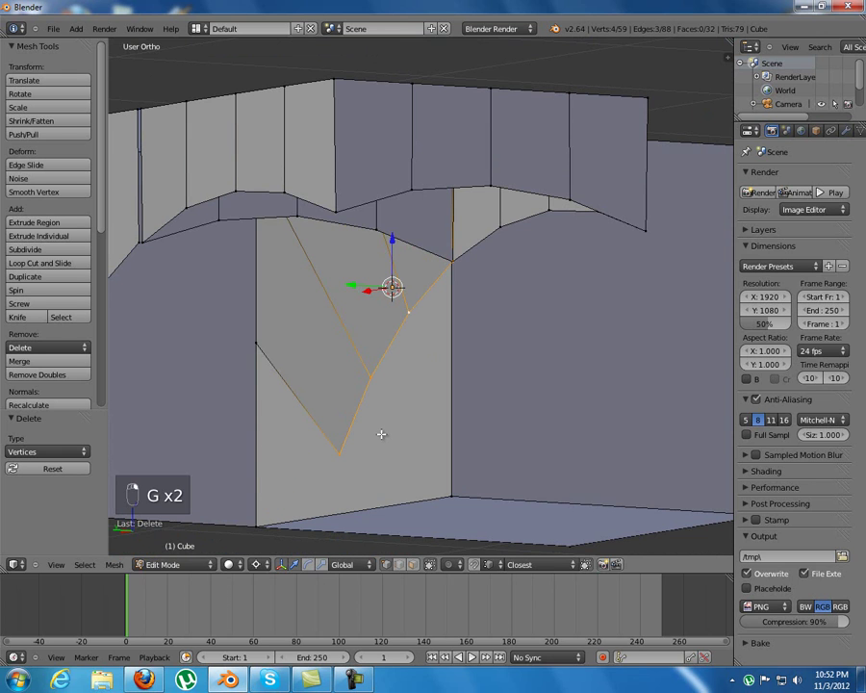
middle_click(435, 392)
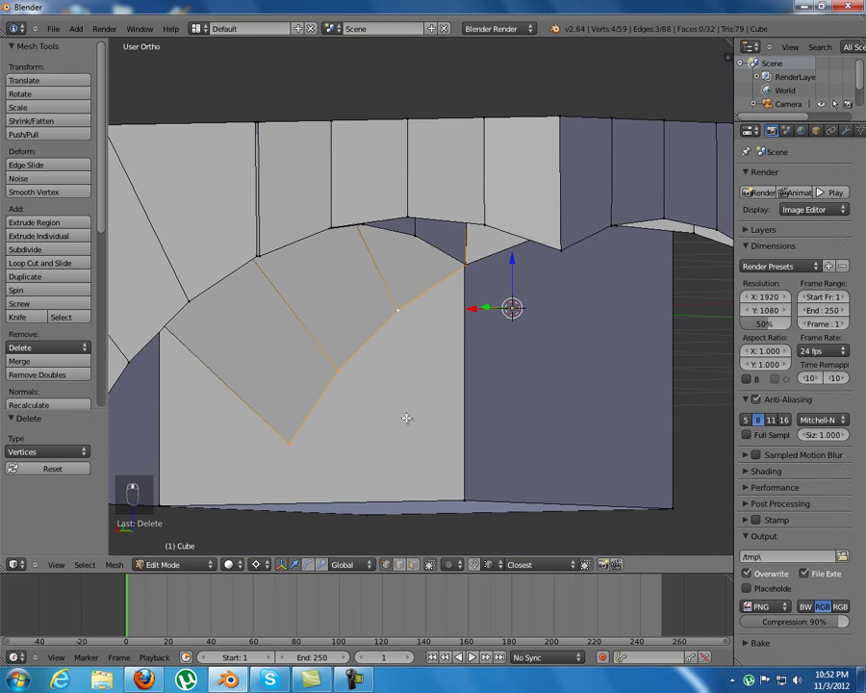
key("shift+d")
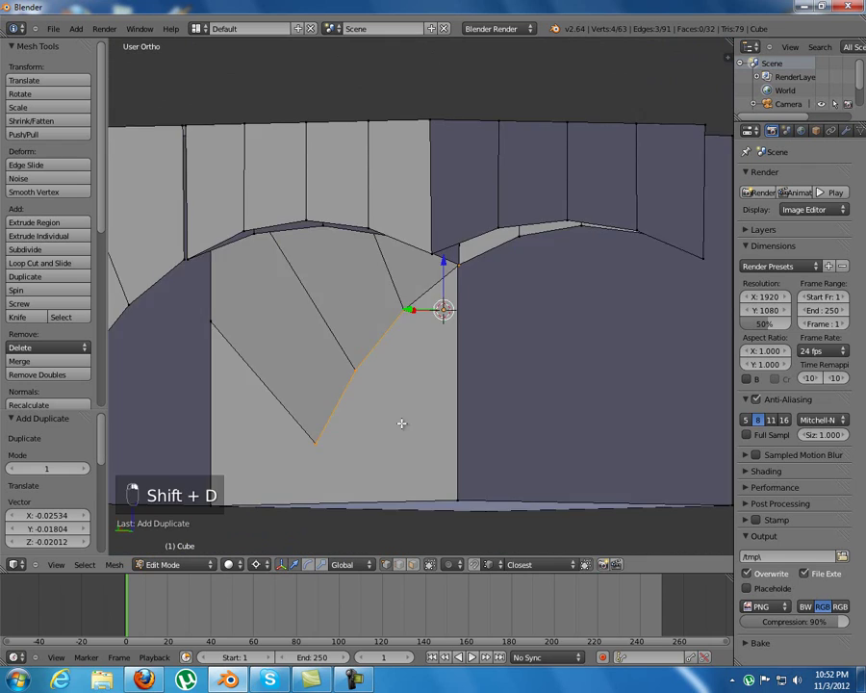
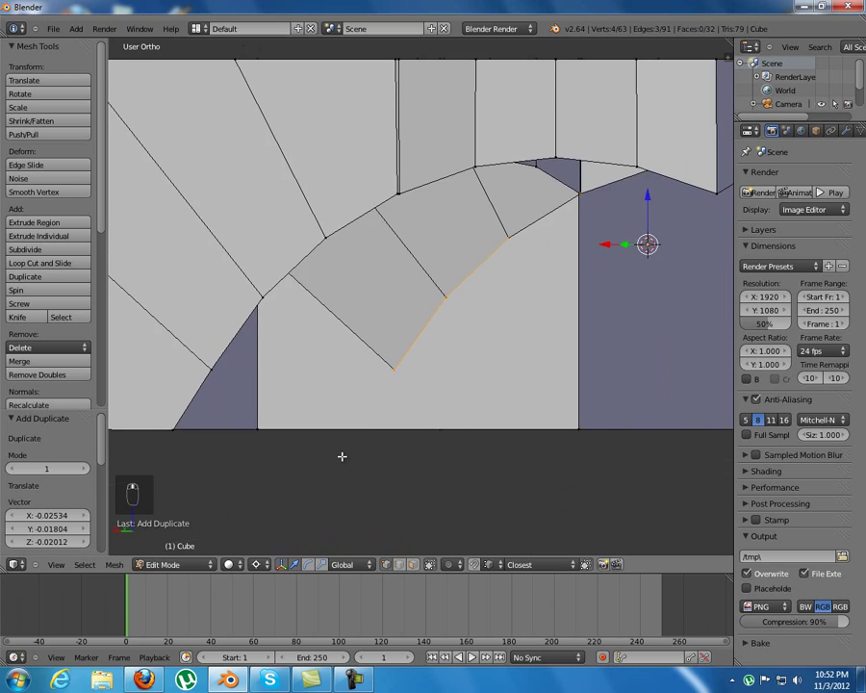
Step: Hide the connected block beneath the arch so only the paneled arched strip remains visible
left_click(605, 447)
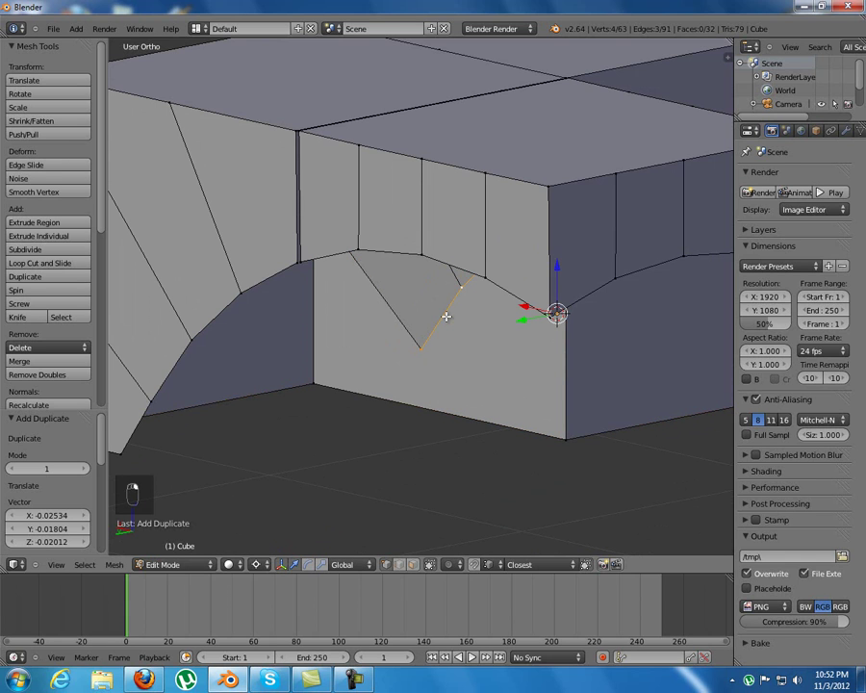
left_click_drag(455, 309, 502, 328)
key("g")
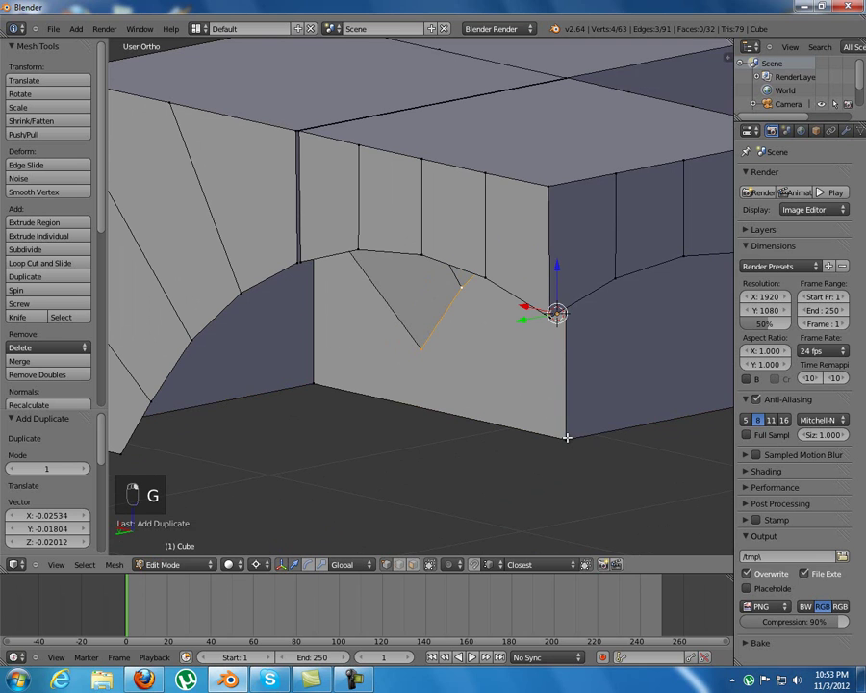
key("l")
left_click_drag(566, 434, 457, 338)
Step: Shift a vertex along X and fill a new face in the corner beneath the arch's left end
key("h")
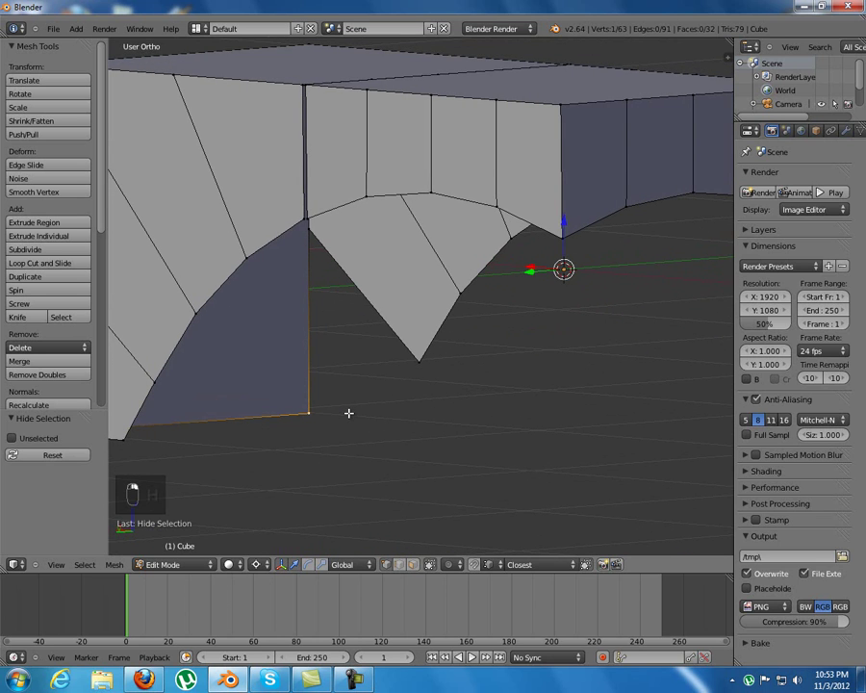
key("shift+d")
key("g")
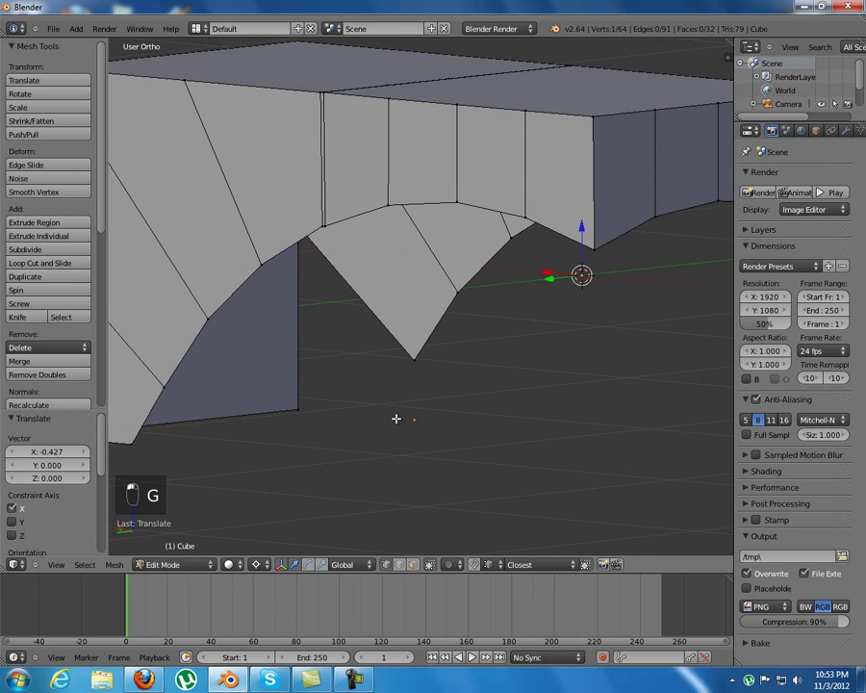
left_click(337, 405)
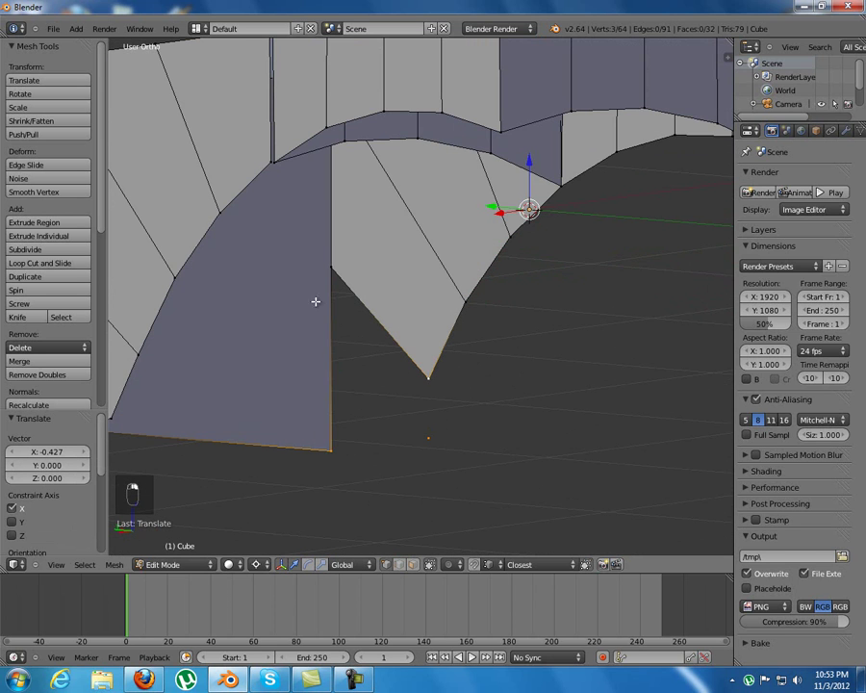
key("f")
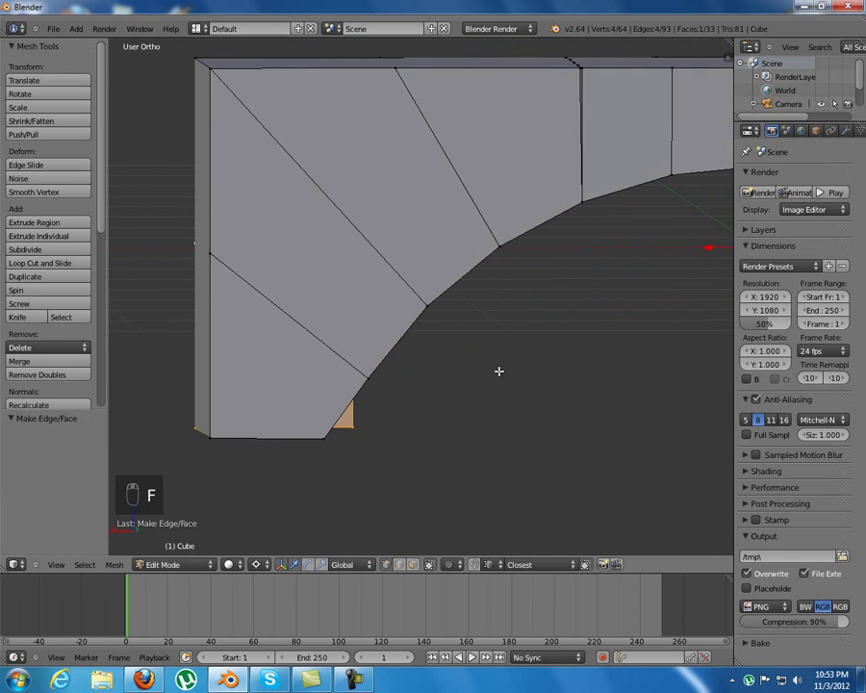
middle_click(486, 365)
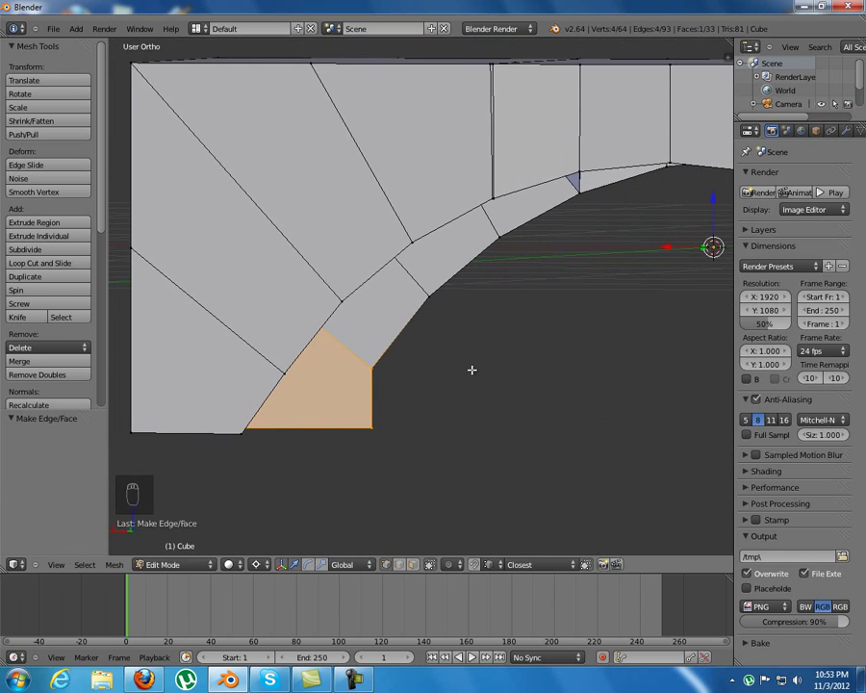
Step: Adjust the new face's corners, tucking one vertex 0.119 along X onto the arch curve
key("g")
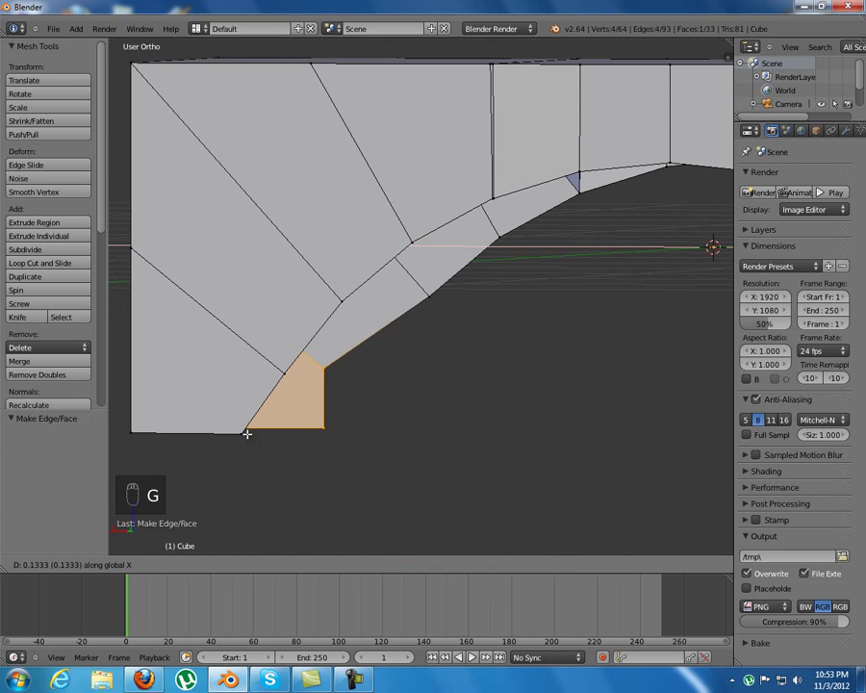
left_click(242, 428)
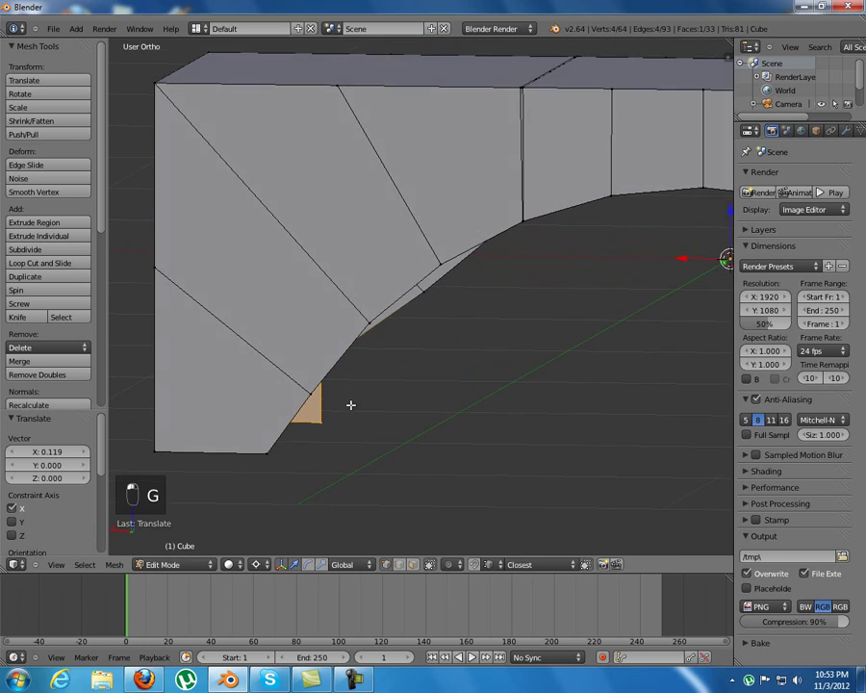
left_click(296, 382)
key("ctrl+z")
left_click(421, 423)
left_click(335, 434)
key("g")
left_click(323, 427)
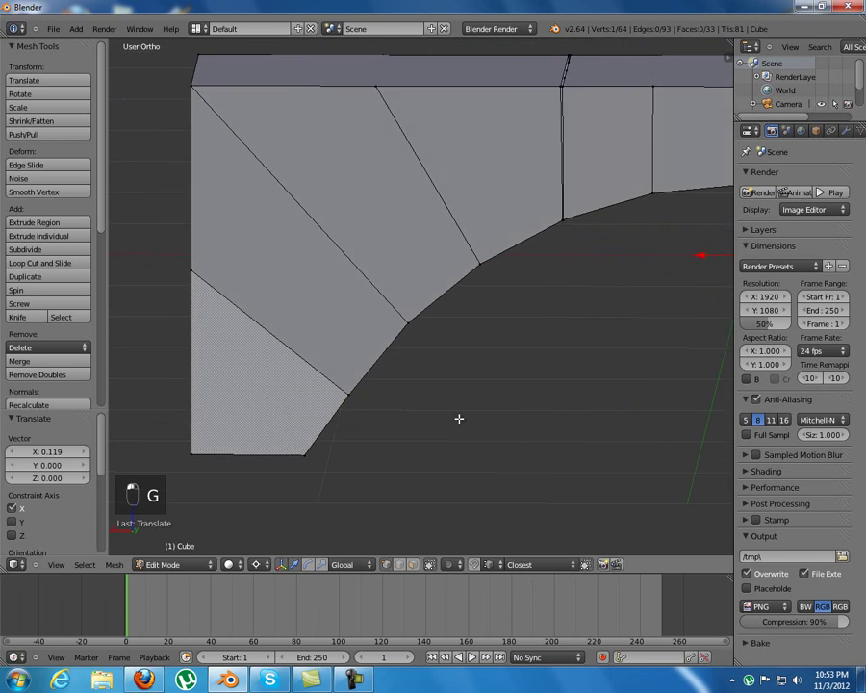
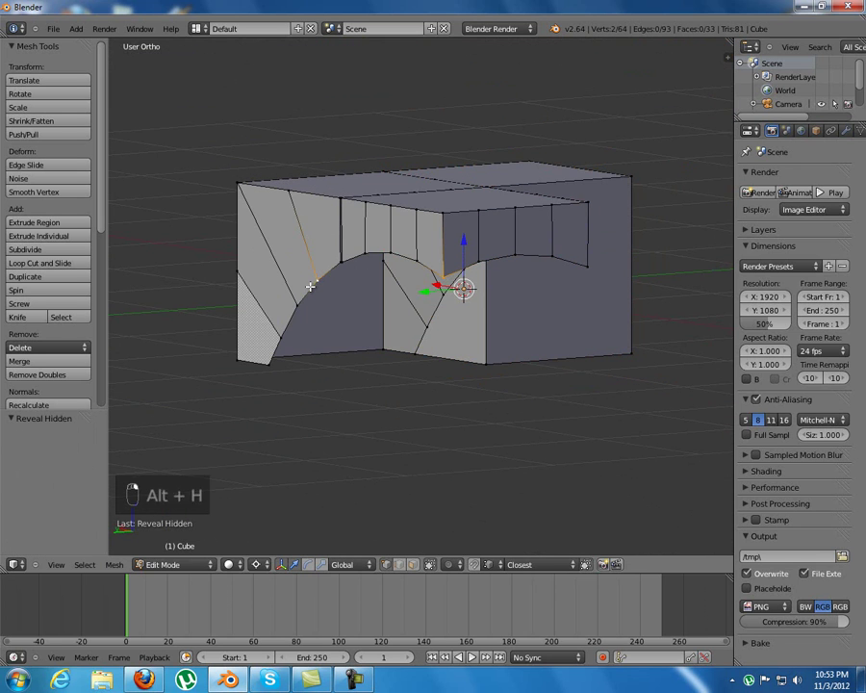
Step: Reveal hidden geometry, then hide the linked front wall to expose the side wall
key("l")
key("l")
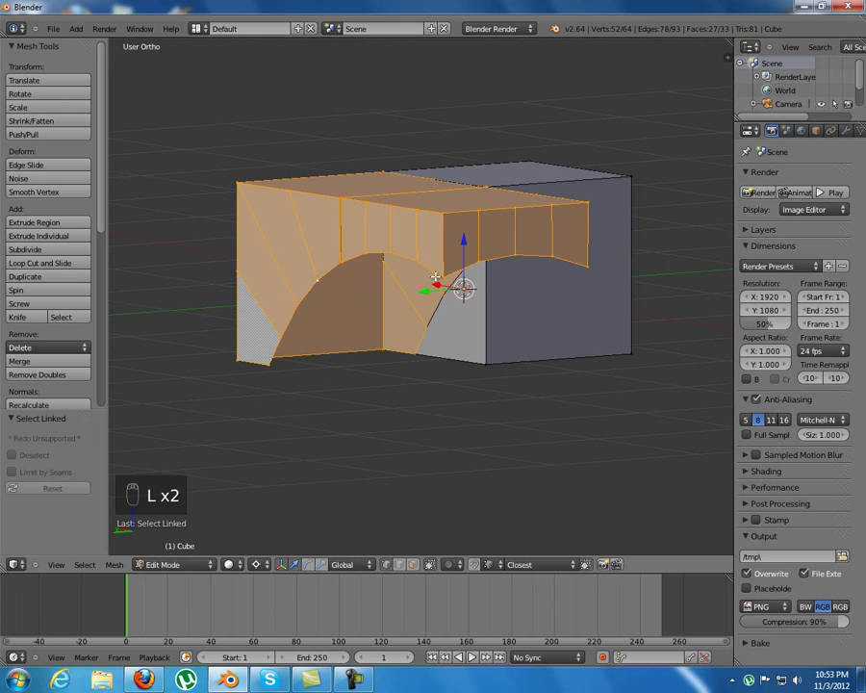
left_click_drag(444, 275, 356, 245)
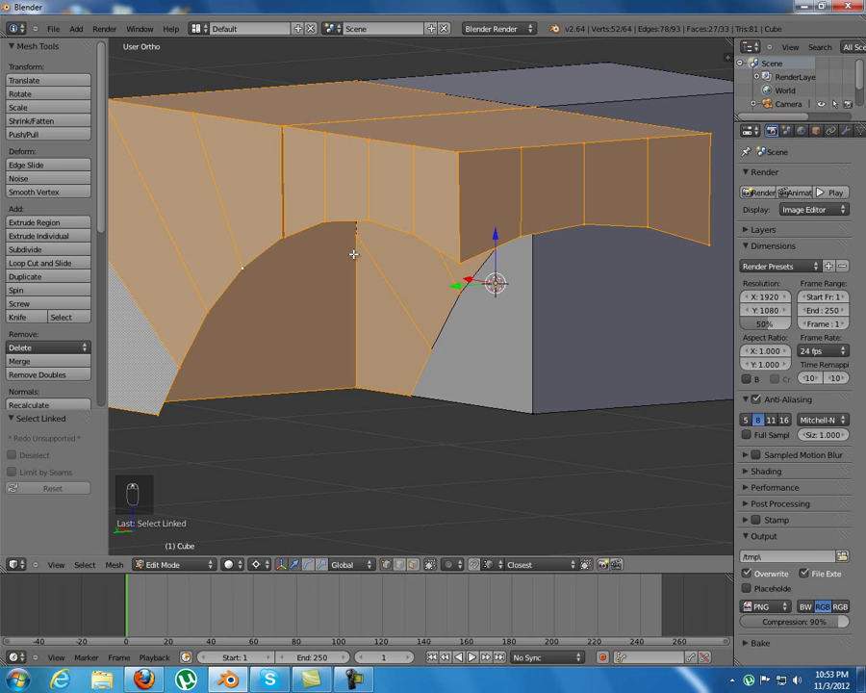
key("h")
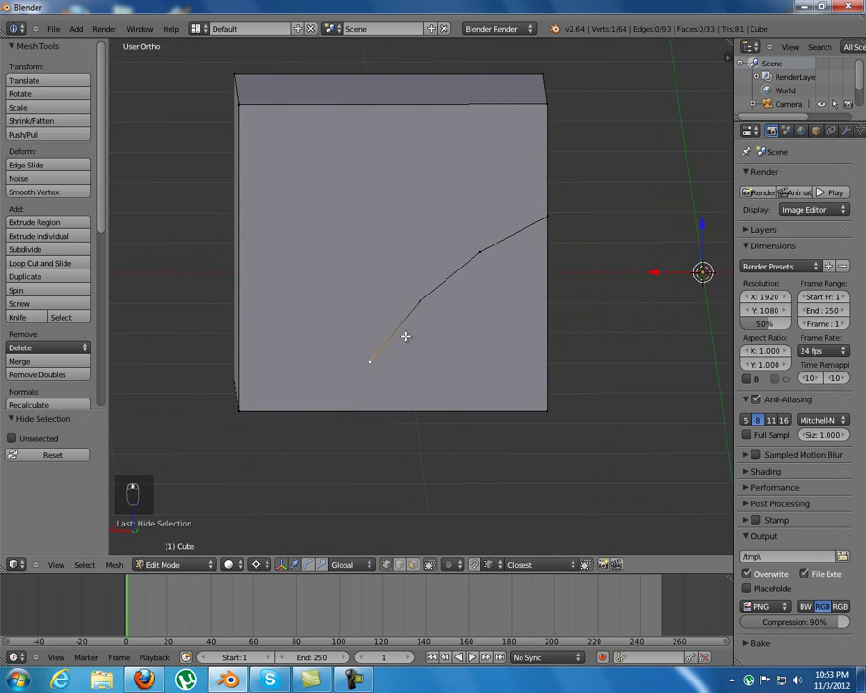
left_click_drag(545, 213, 537, 251)
key("g")
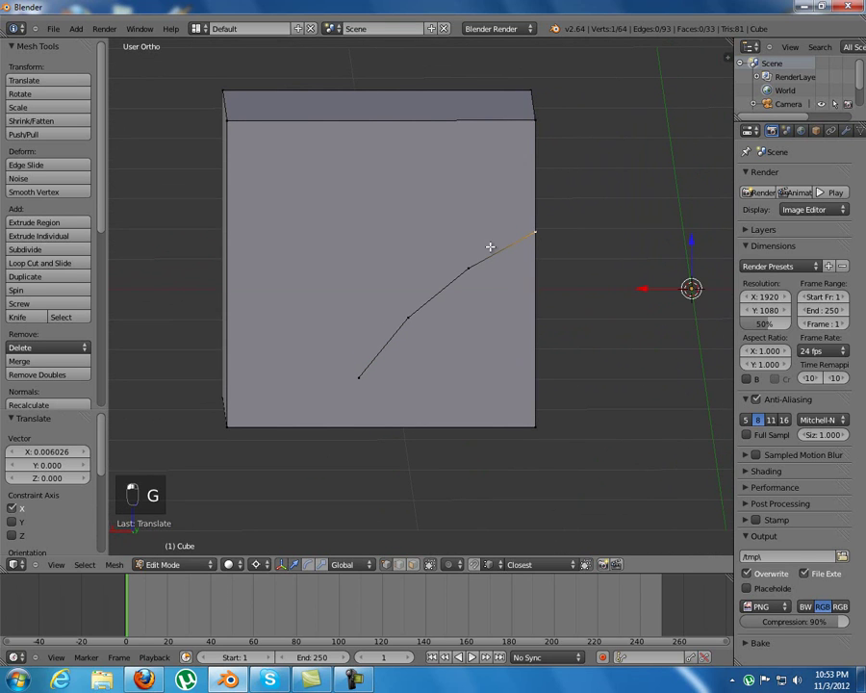
middle_click(532, 240)
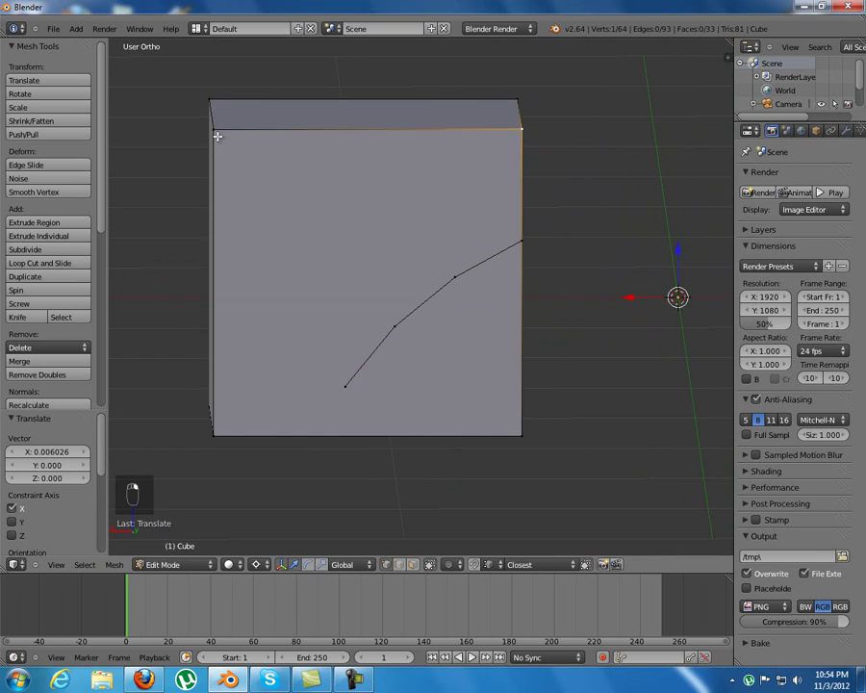
Step: Subdivide the side wall's top edge with a straight cut, undoing a bulging attempt
key("w")
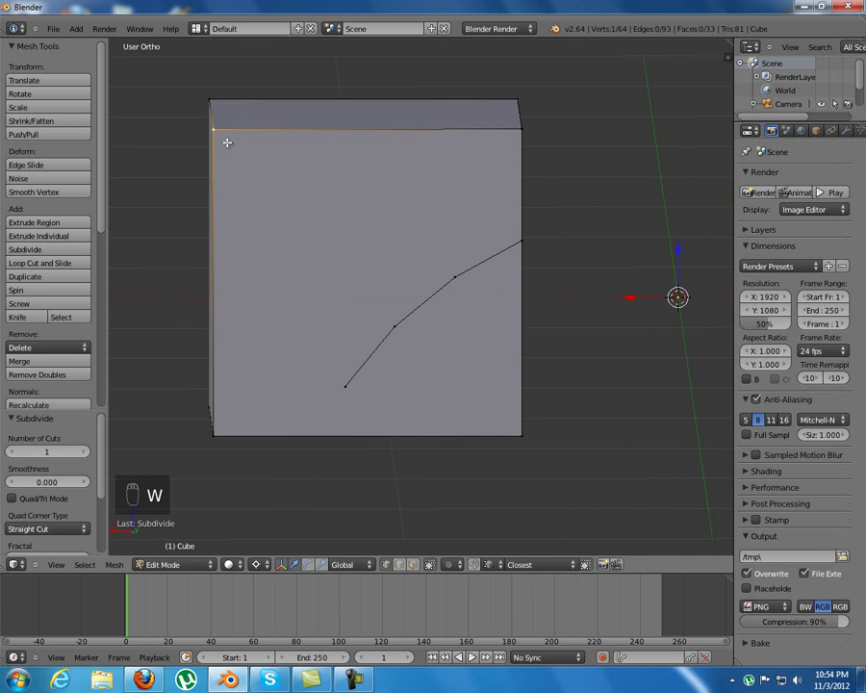
key("w")
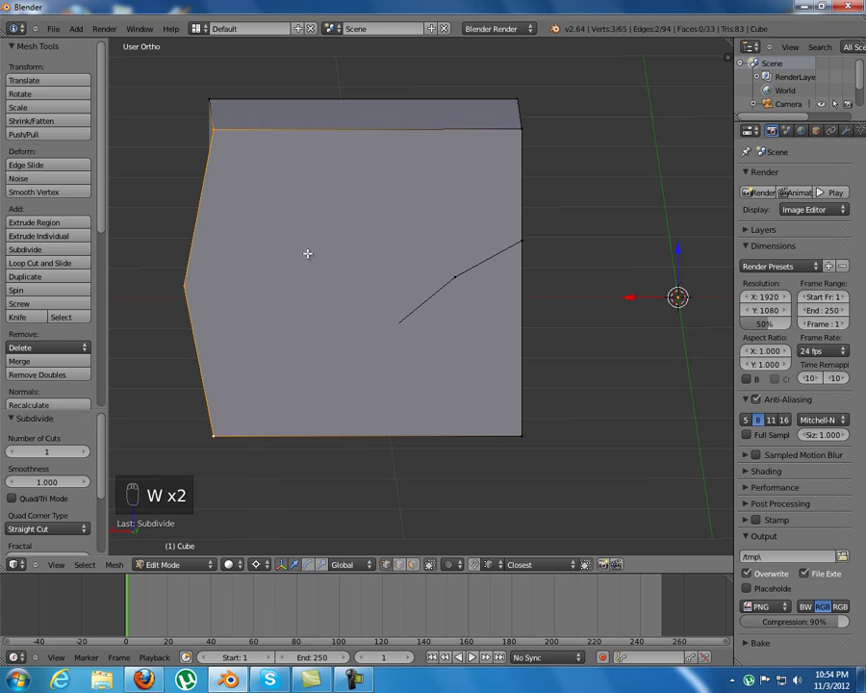
key("ctrl+z")
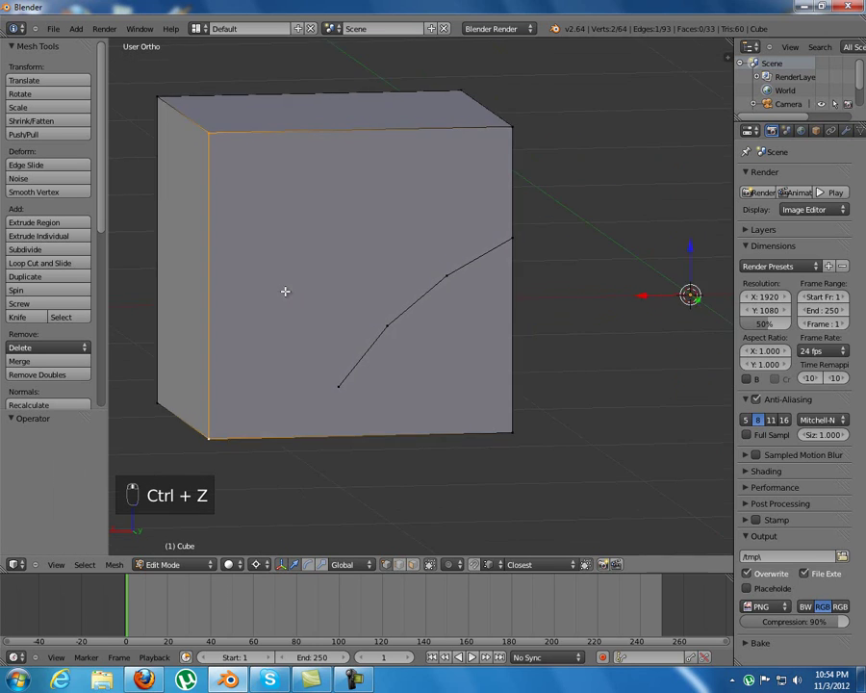
key("w")
left_click_drag(218, 131, 371, 186)
key("w")
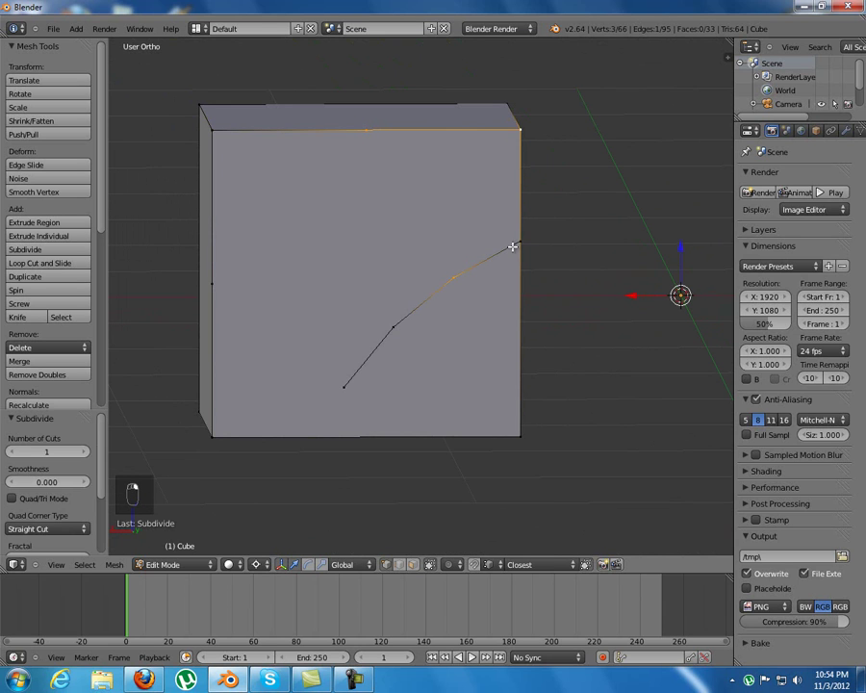
Step: Join the top midpoint and corner to the arch point, forming fan-shaped faces
key("f")
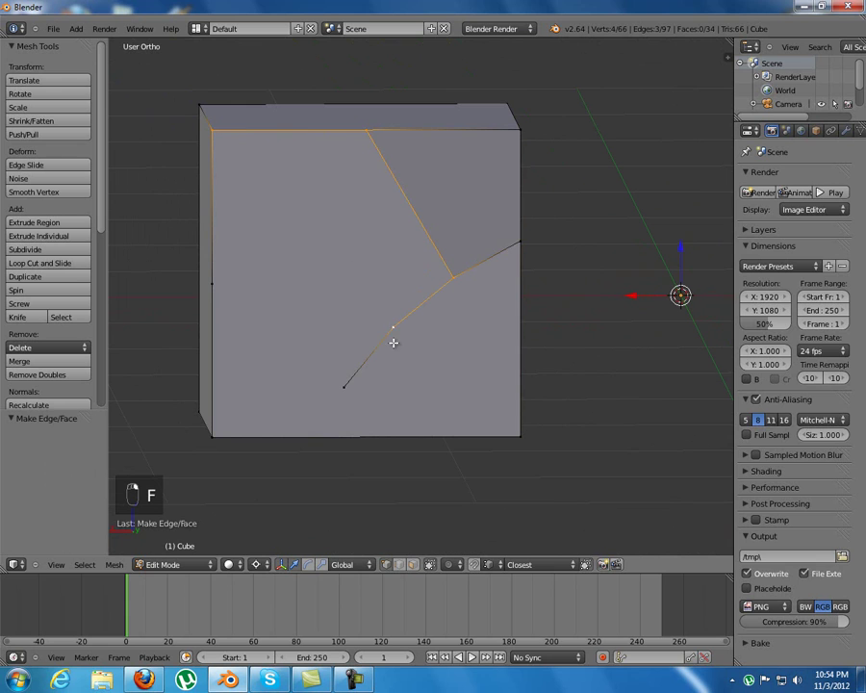
key("f")
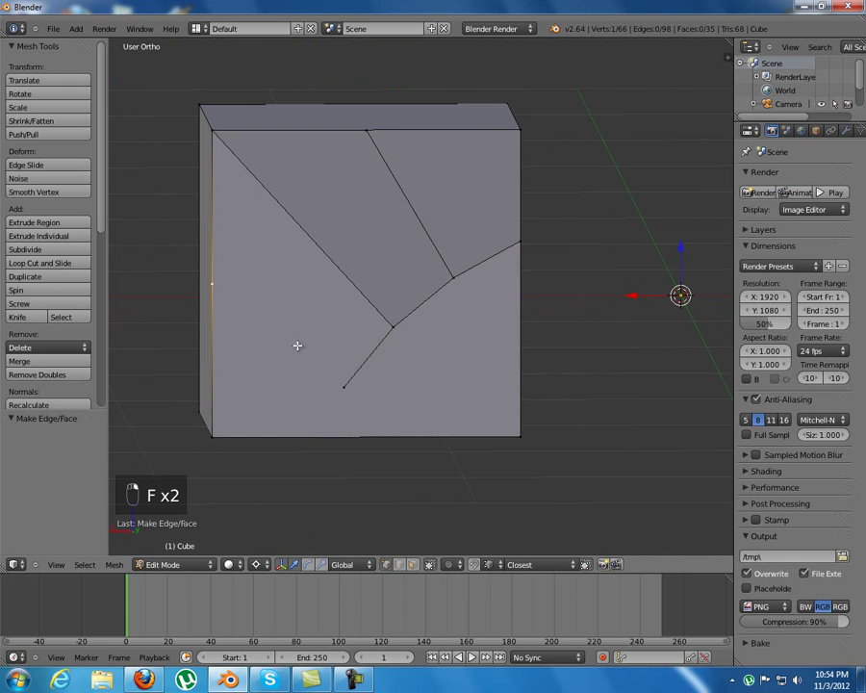
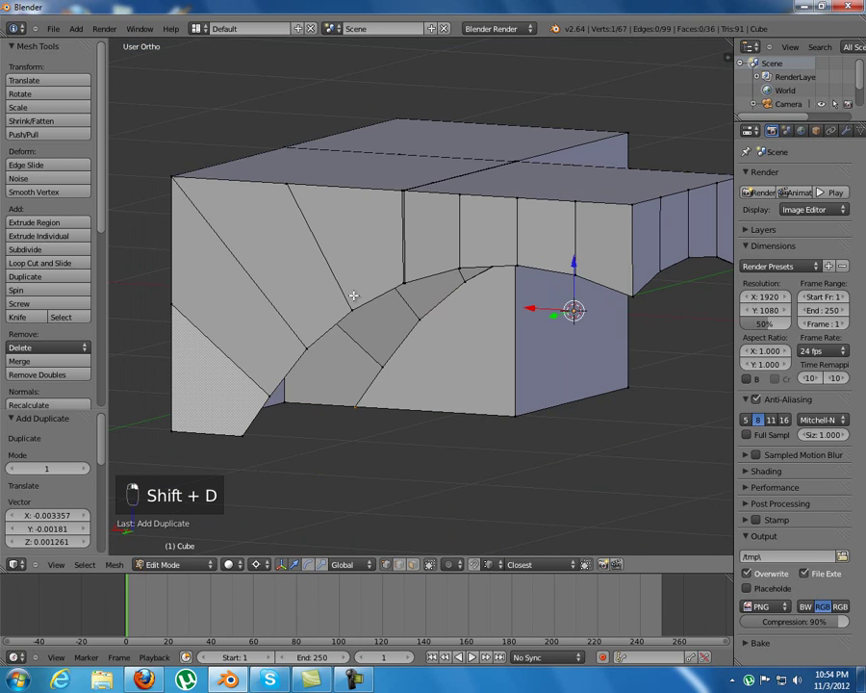
Step: Hide linked geometry, fill a lower-corner face and duplicate the arch edges
key("l")
key("l")
key("h")
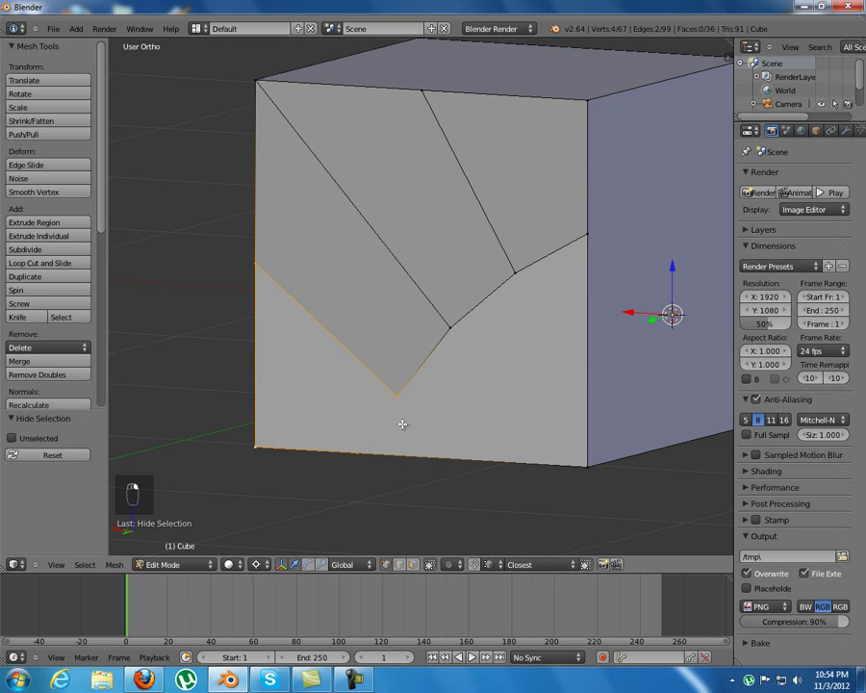
key("f")
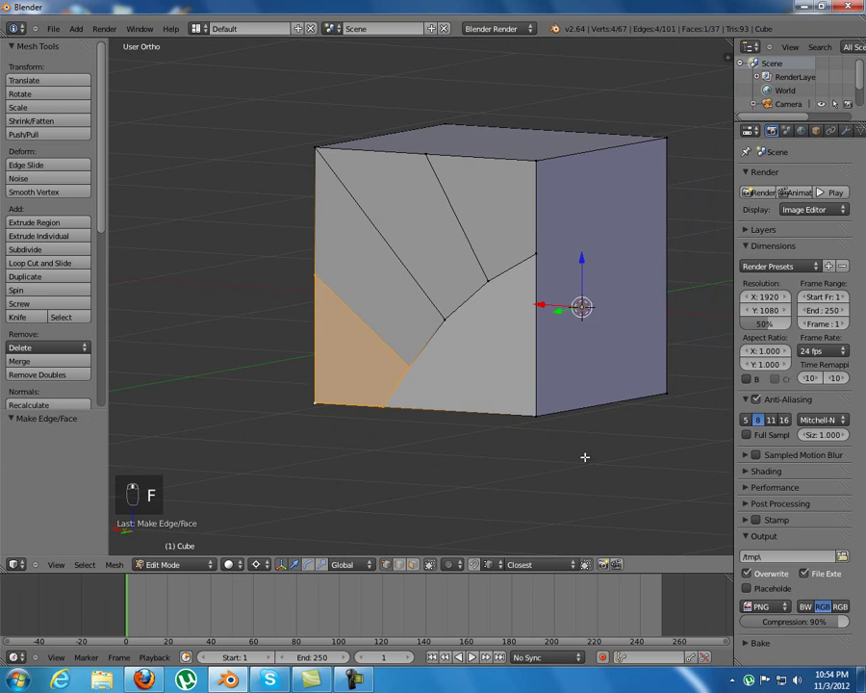
key("x")
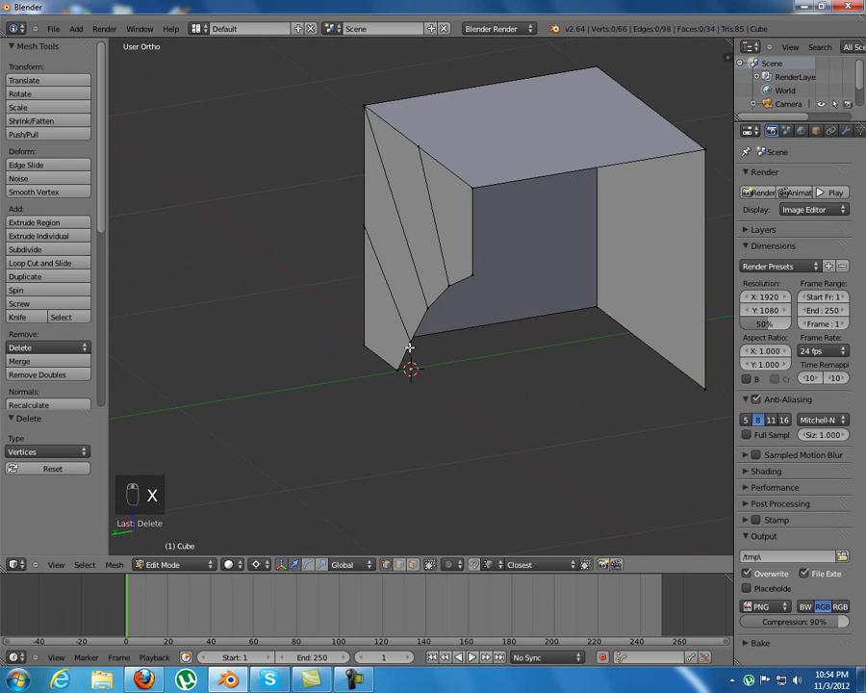
key("shift+d")
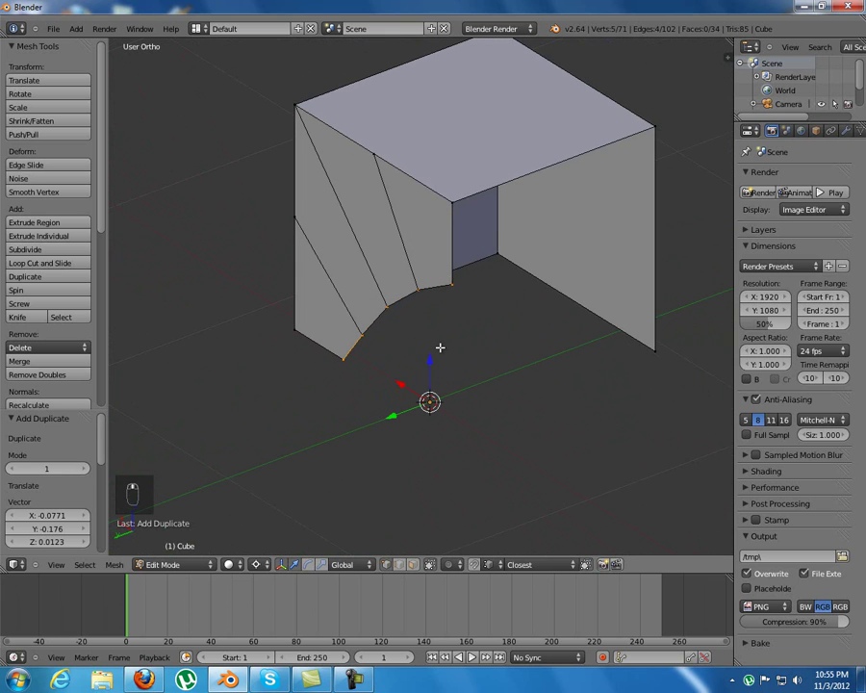
Step: Undo the duplicated arch edges until the cube's right face is whole again
key("ctrl+z")
key("ctrl+z")
key("ctrl+z")
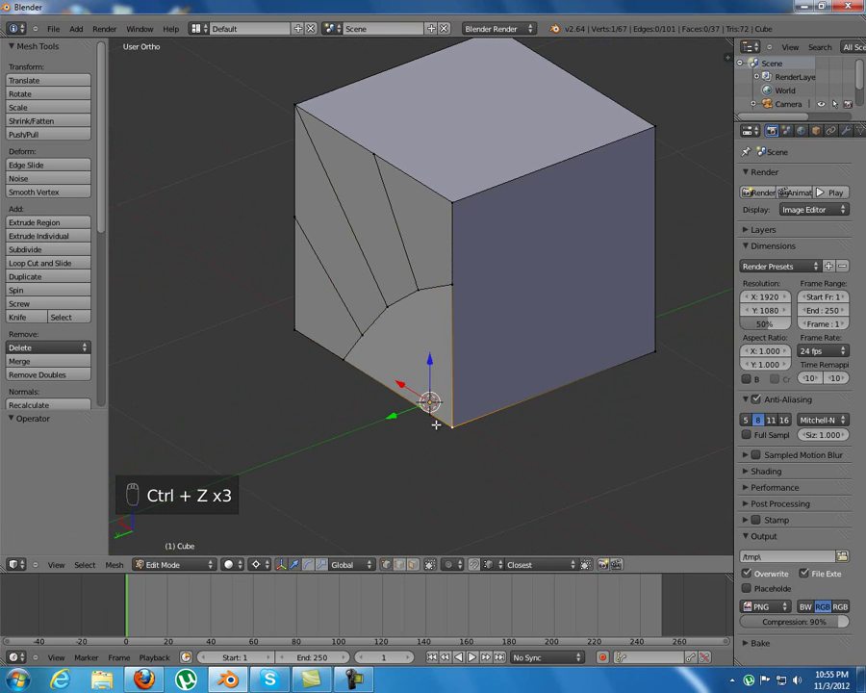
Step: Snap the cursor, delete the front bottom corner vertex, and start rotating a duplicate of the arch edges
key("shift+s")
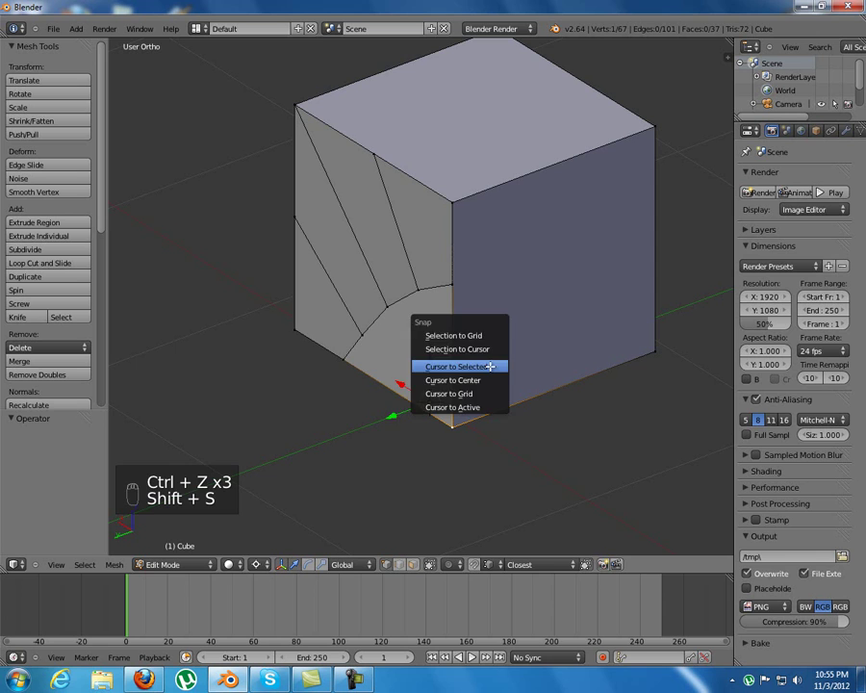
key("x")
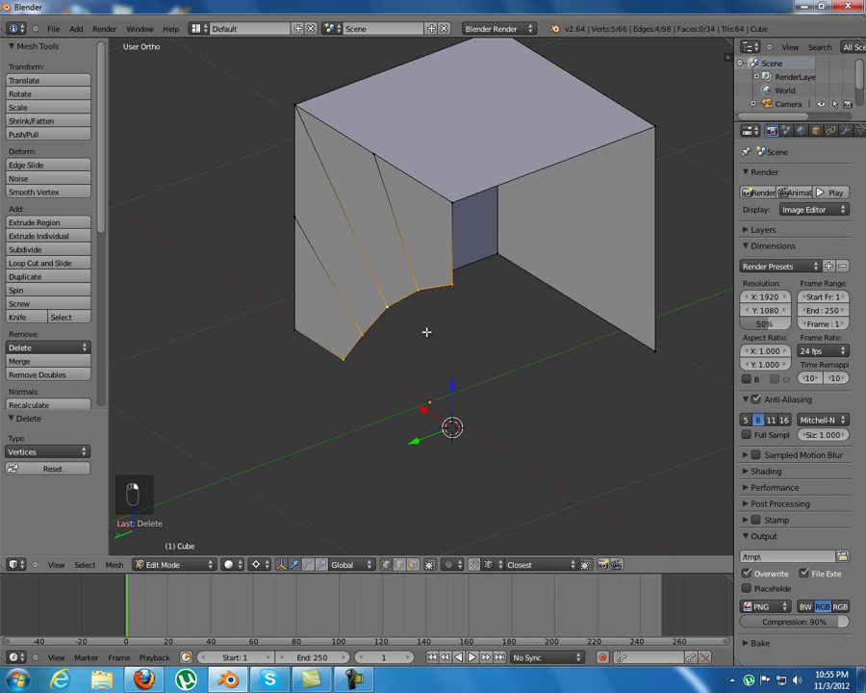
key("g")
key("shift+d")
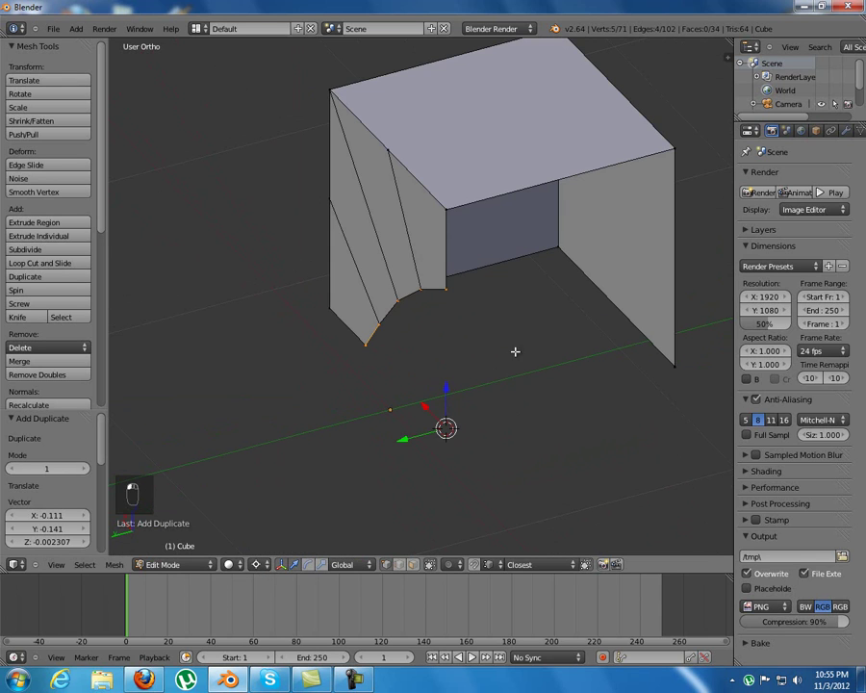
key("r")
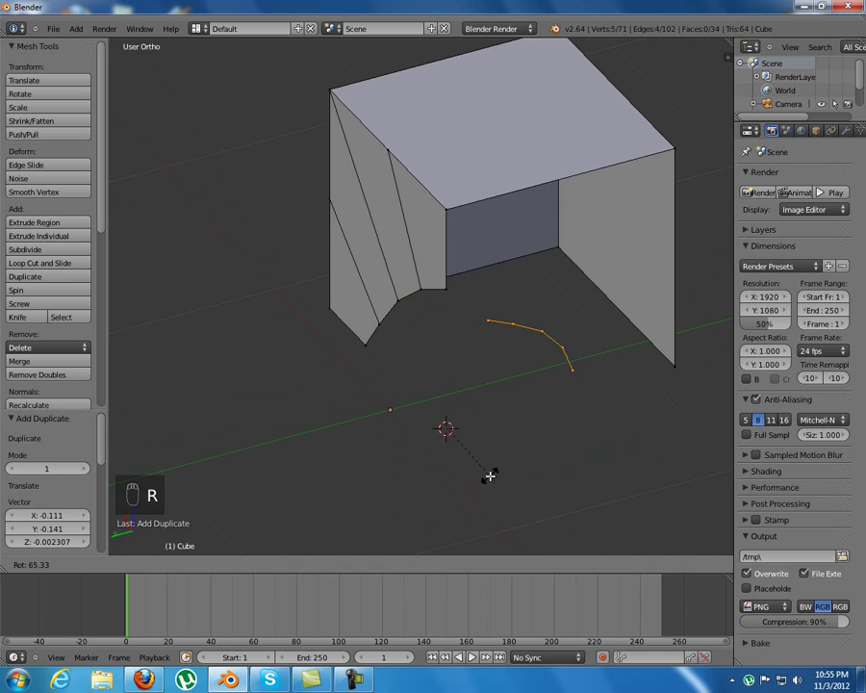
Step: Rotate the arch copy -90° onto the right side and subdivide that side's top edge
left_click_drag(489, 473, 463, 464)
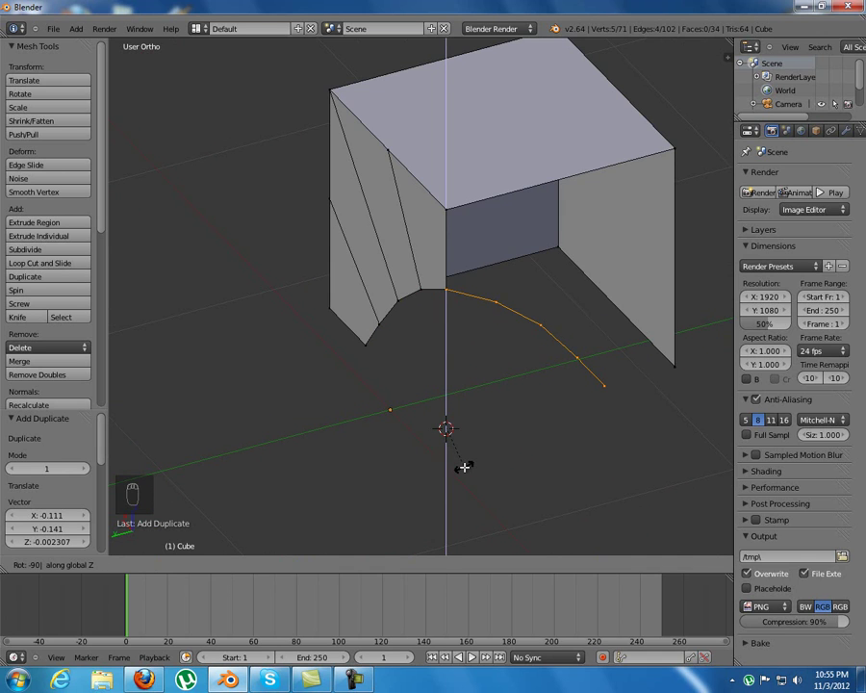
left_click_drag(459, 324, 436, 172)
key("w")
key("w")
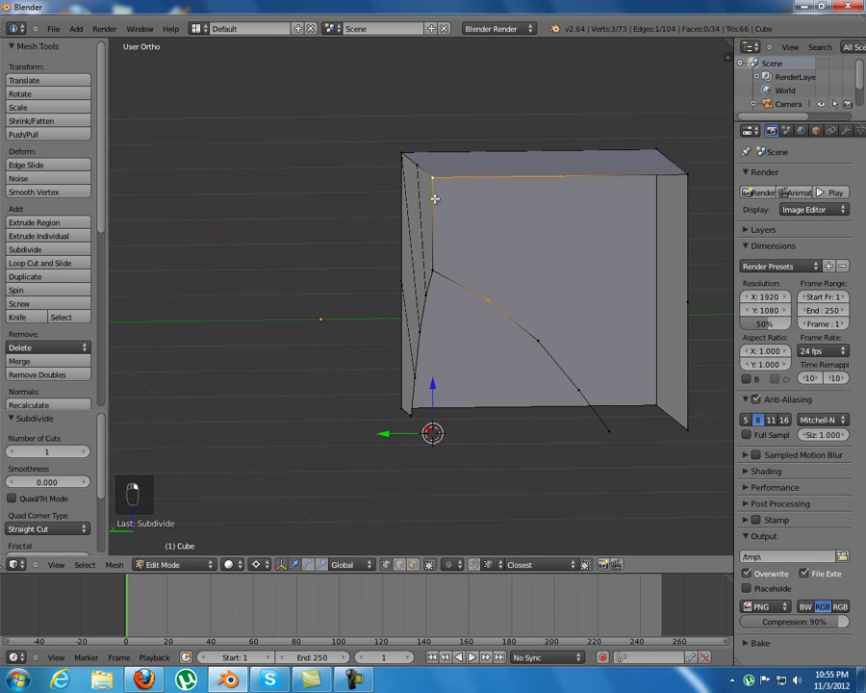
Step: Join the arch vertices to the top edge and fill faces for the right arched wall
key("f")
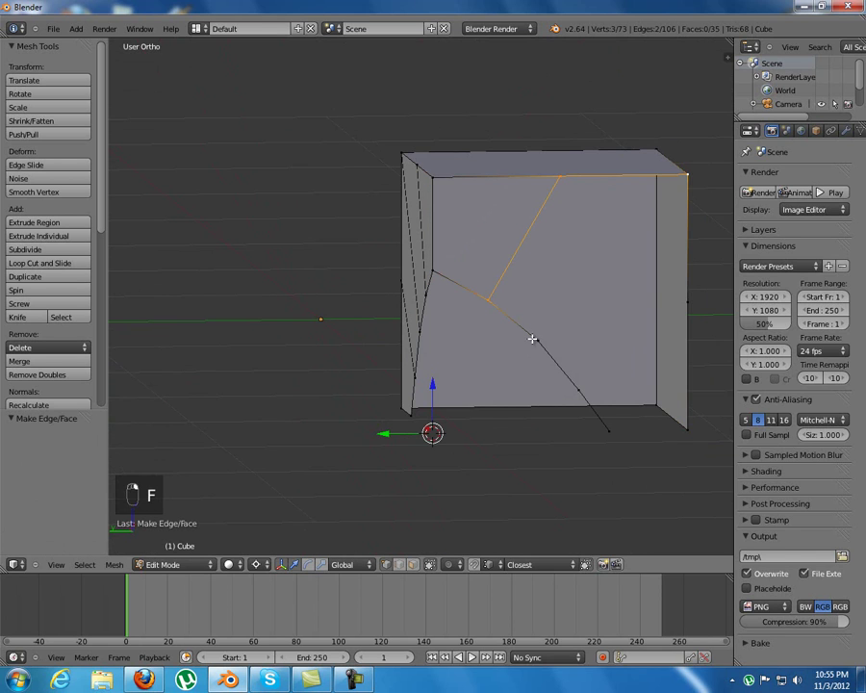
key("f")
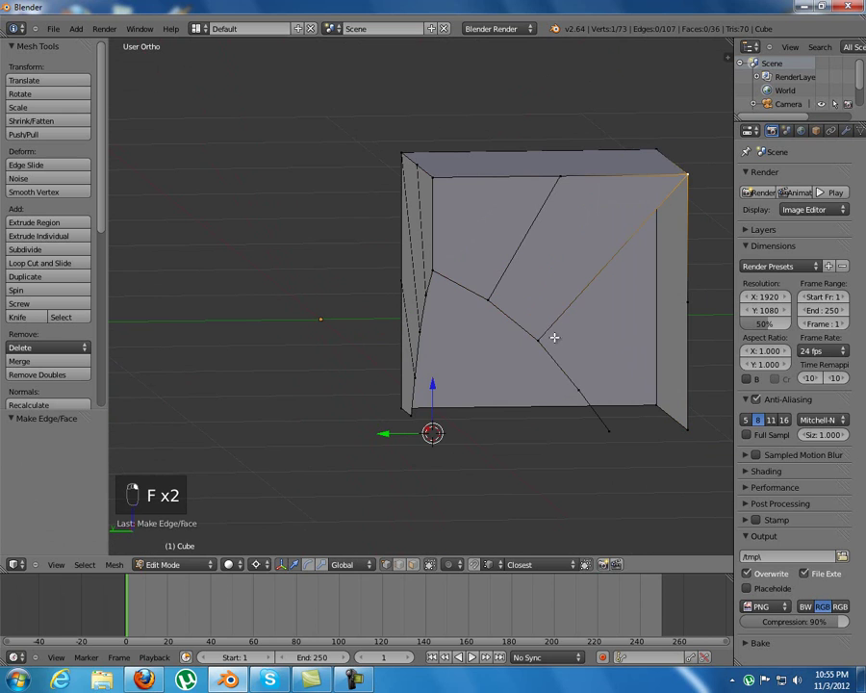
key("f")
key("shift+f")
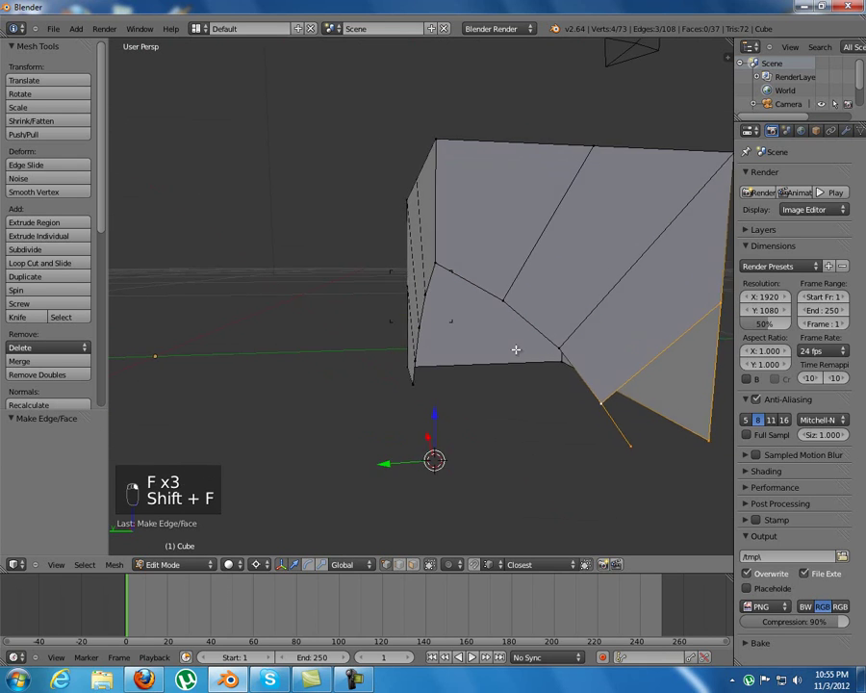
key("f")
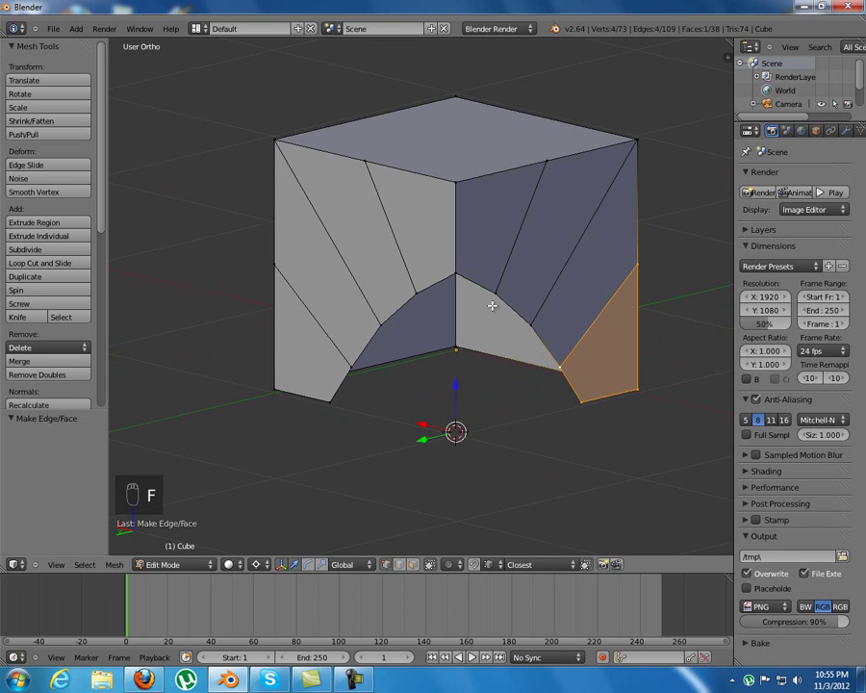
left_click_drag(605, 381, 576, 397)
Step: Move the 3D cursor to the outer corner and duplicate the arch edges again
key("shift+s")
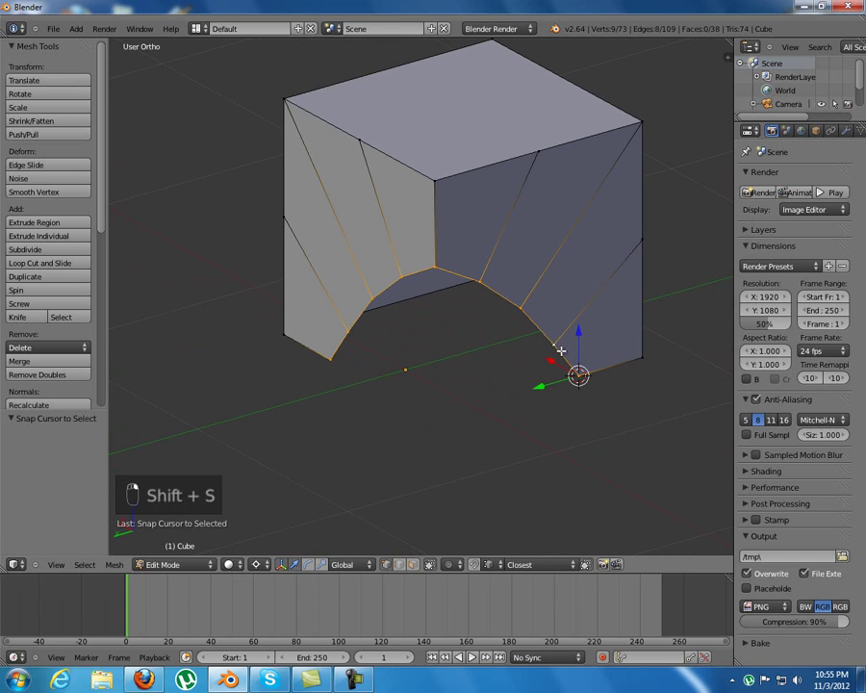
key("b")
middle_click(301, 239)
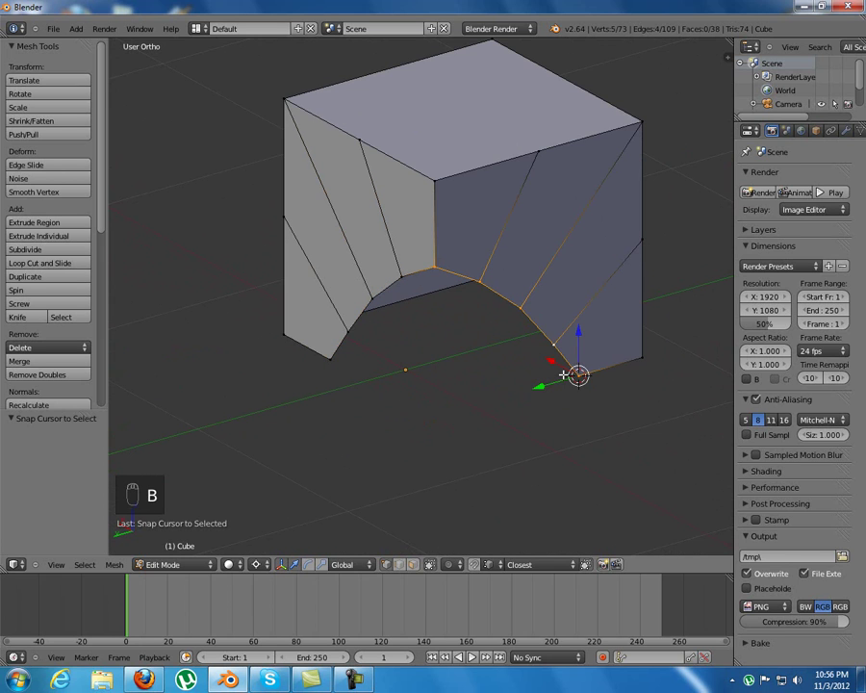
key("shift+d")
Step: Rotate the arch copy 90° twice so it lies flat along the bottom beneath the opening
left_click_drag(191, 488, 191, 474)
key("r")
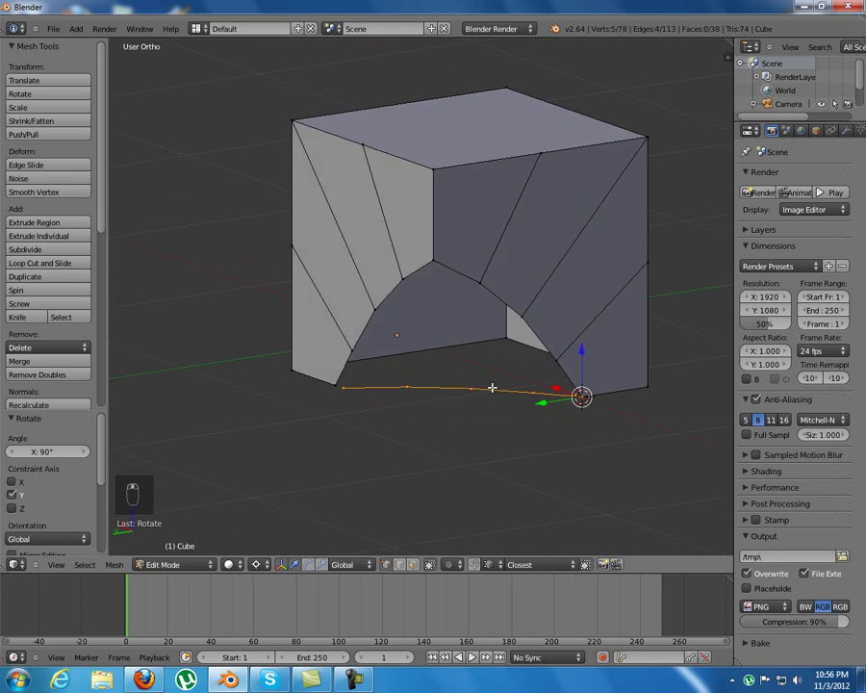
left_click_drag(538, 369, 439, 375)
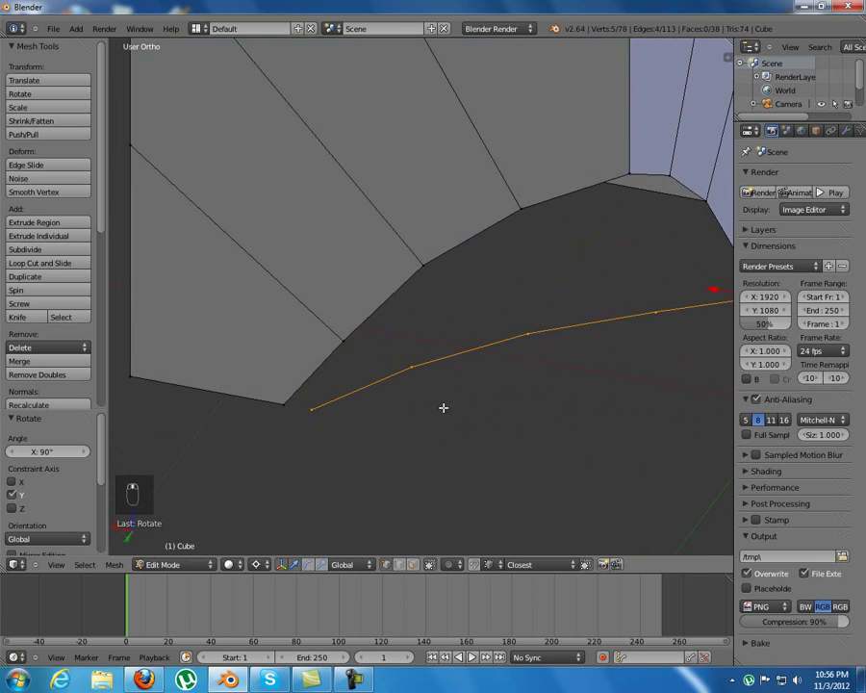
left_click_drag(476, 407, 509, 407)
key("r")
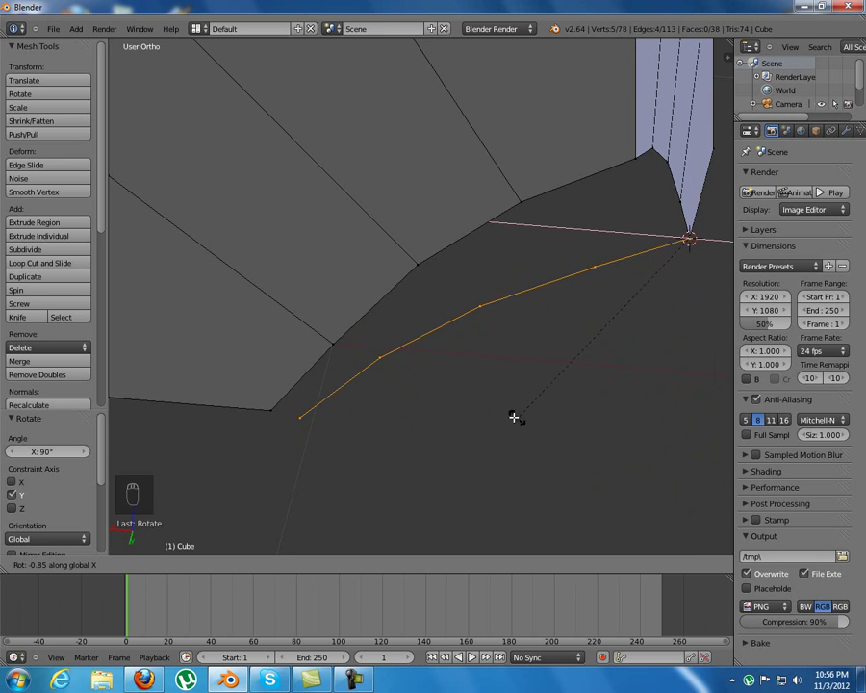
left_click(516, 402)
Step: Nudge one vertex of the flattened arch copy sideways along X
left_click_drag(448, 401, 433, 425)
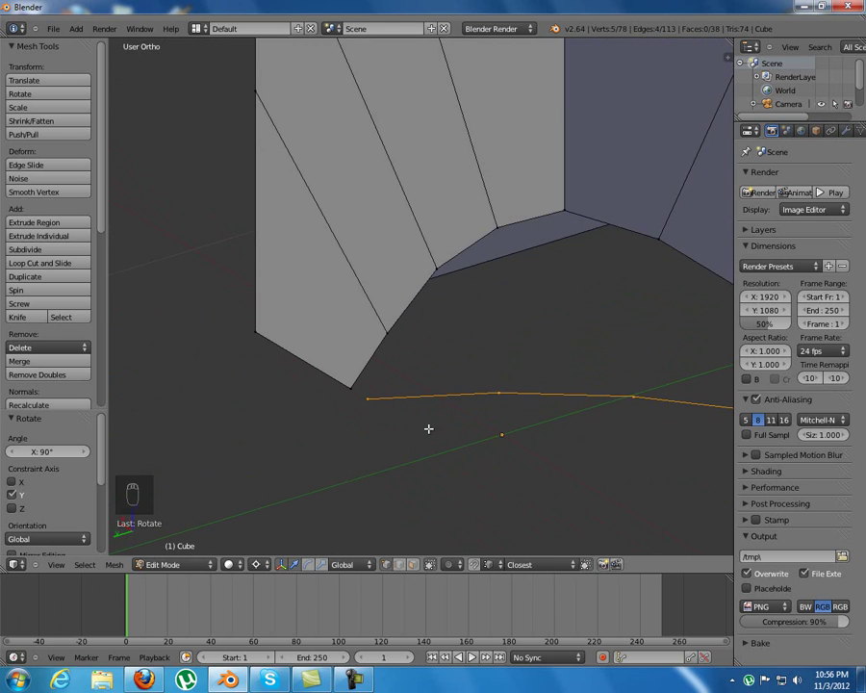
left_click_drag(385, 400, 312, 522)
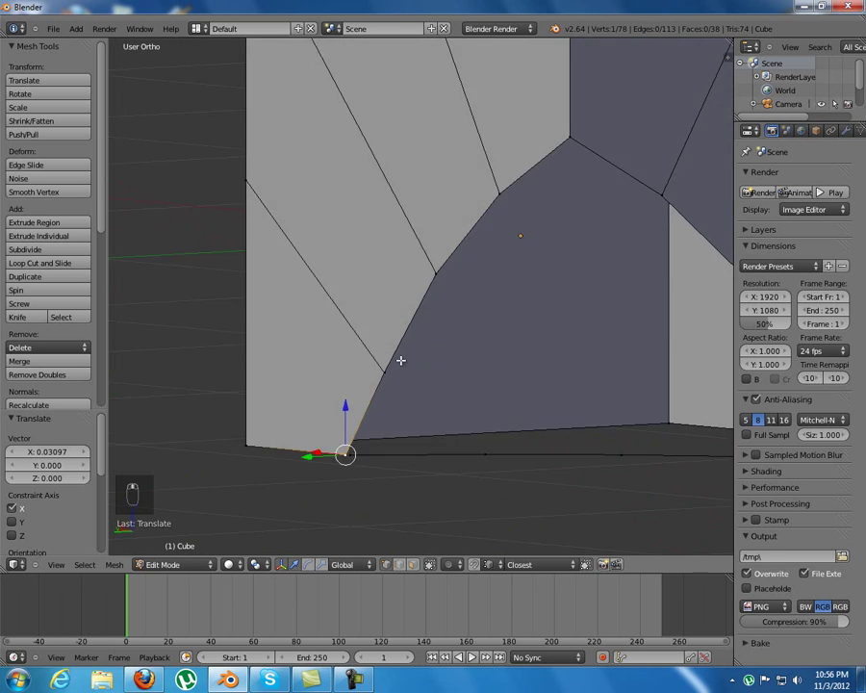
Step: From below, subdivide the block's bottom edge with a new vertex
middle_click(430, 338)
middle_click(498, 275)
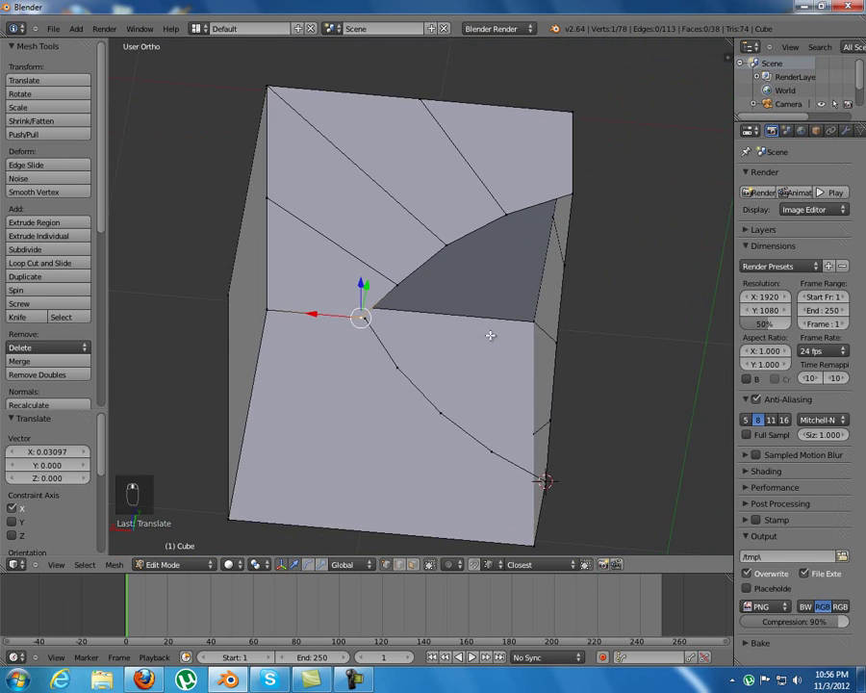
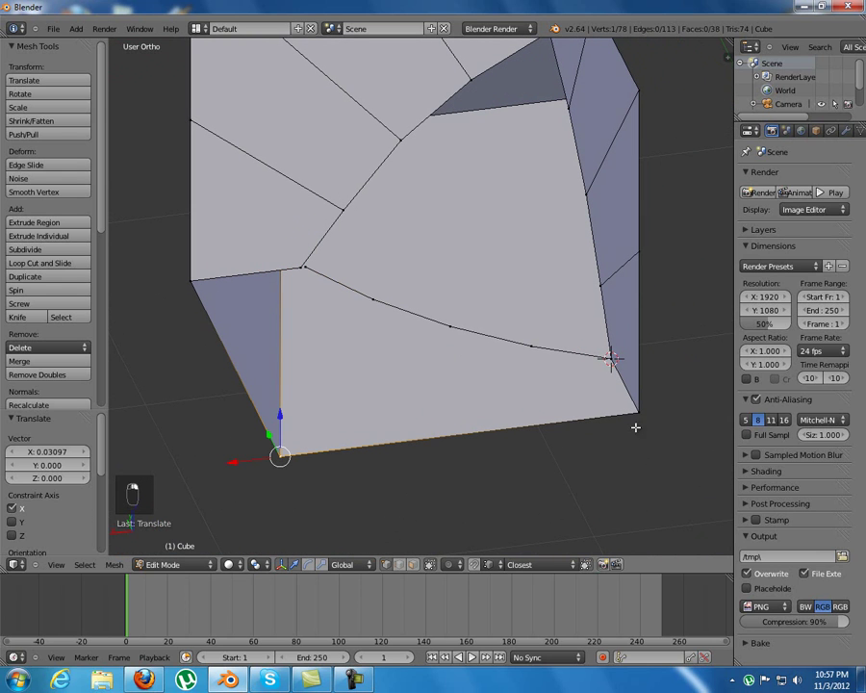
key("w")
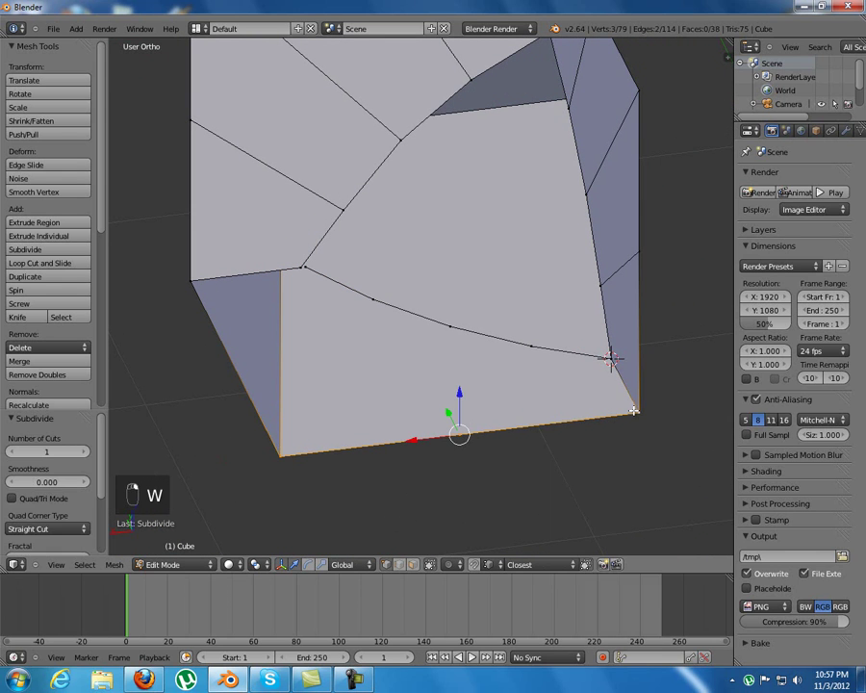
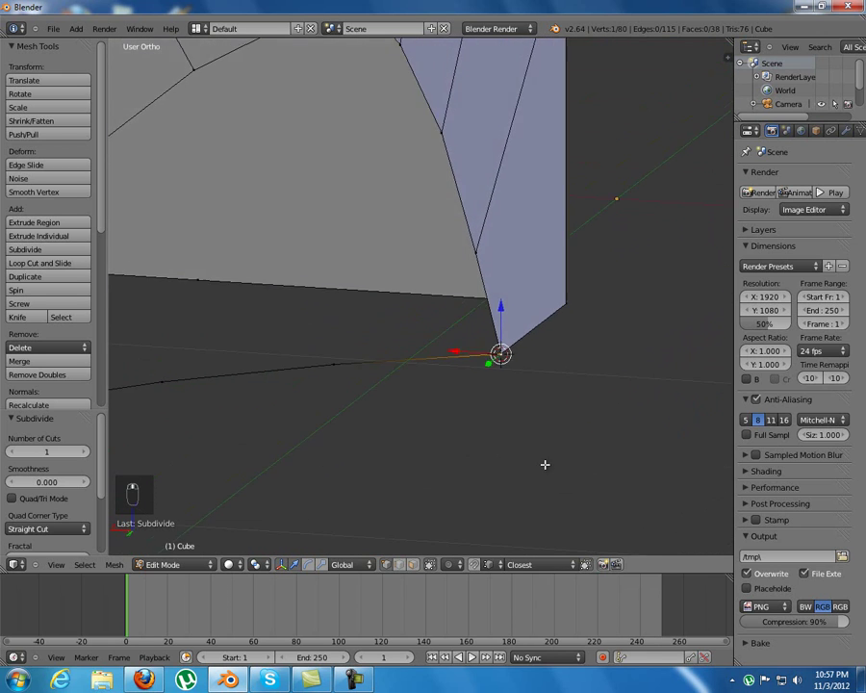
left_click_drag(535, 461, 577, 426)
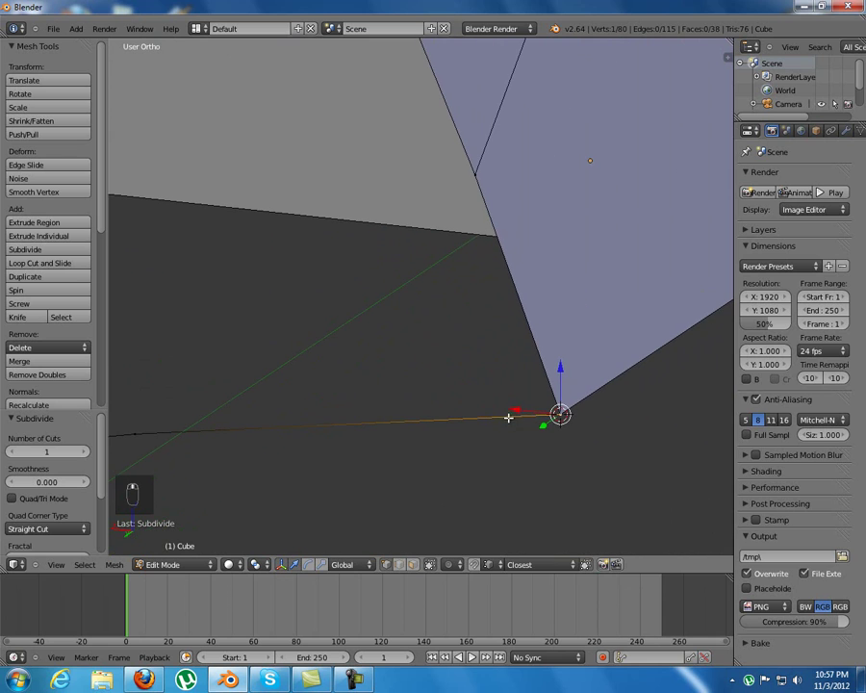
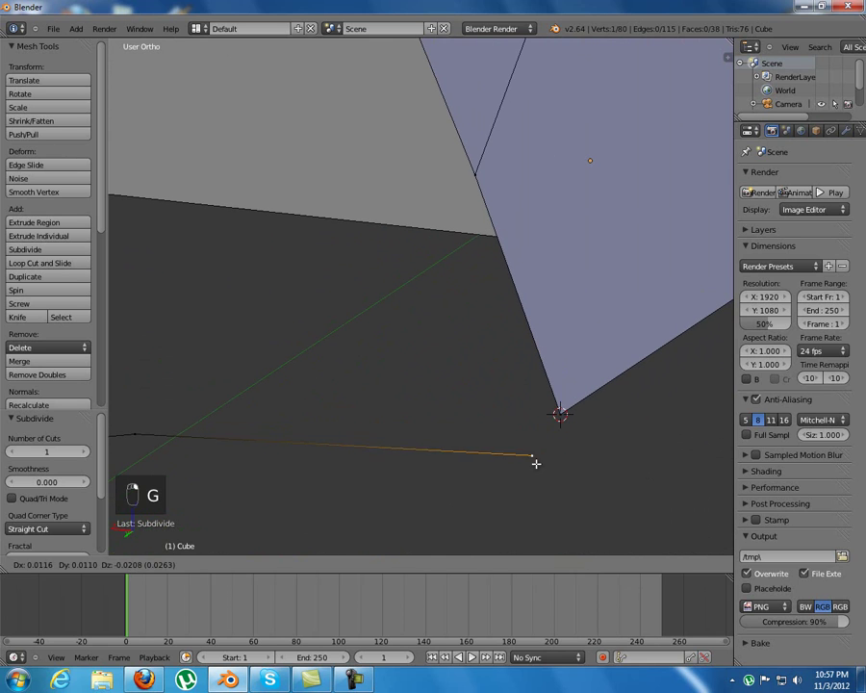
Step: Delete a stray vertex and fill a face between the flat arch outline and the base edge
key("x")
middle_click(550, 442)
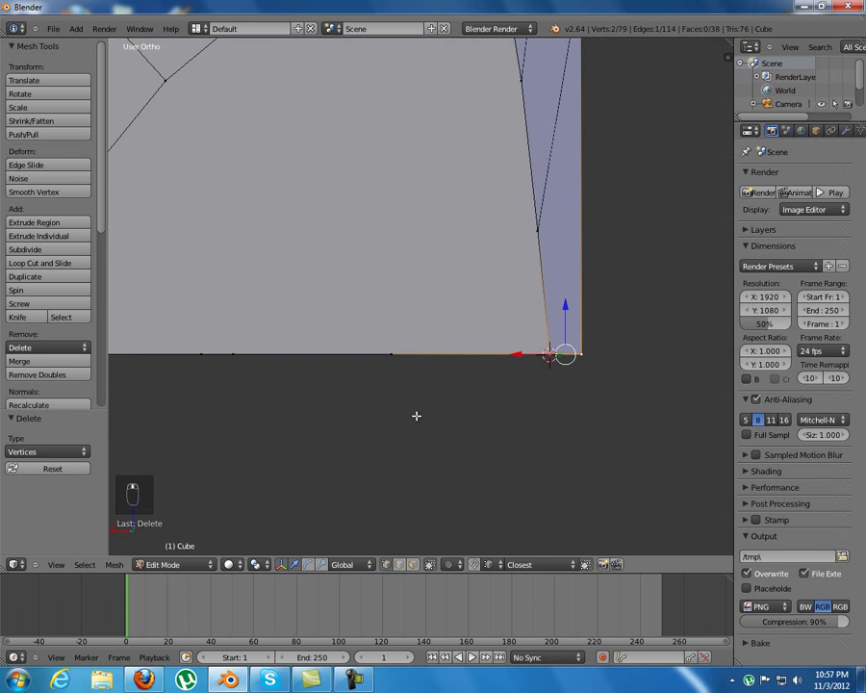
left_click_drag(409, 319, 351, 346)
key("f")
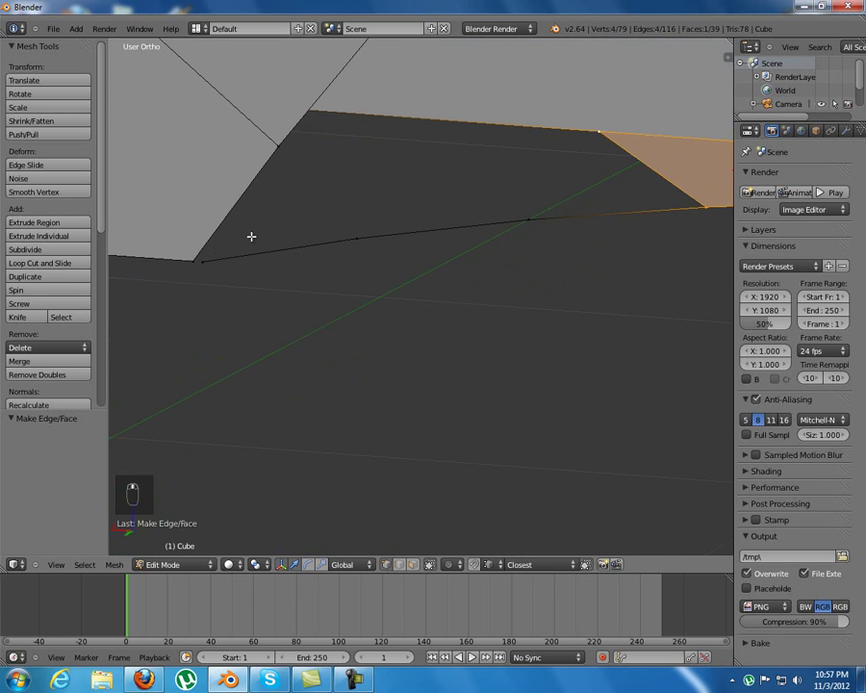
Step: Delete another stray vertex, fill two more faces along the bottom strip, and deselect everything
left_click(204, 261)
key("x")
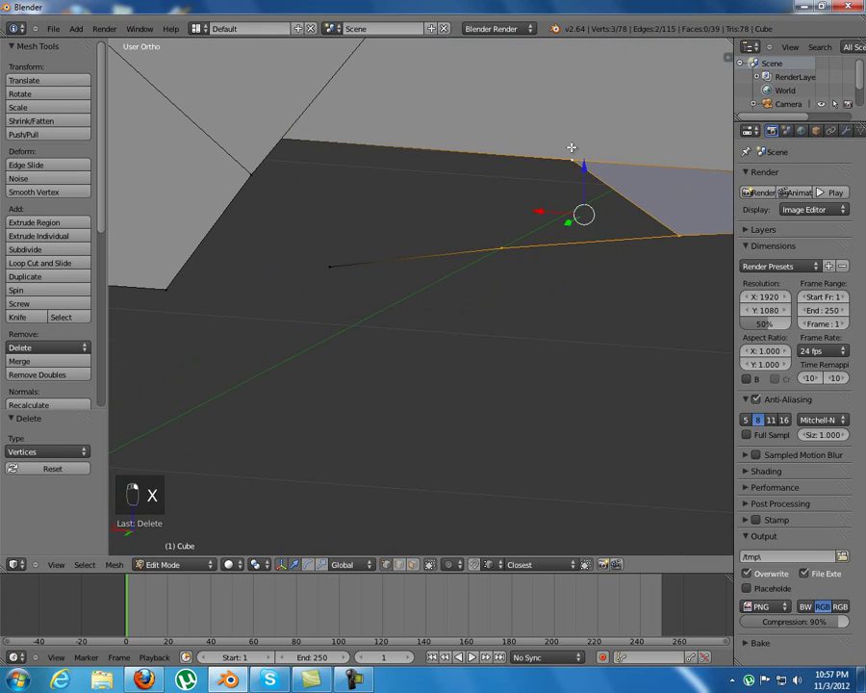
key("f")
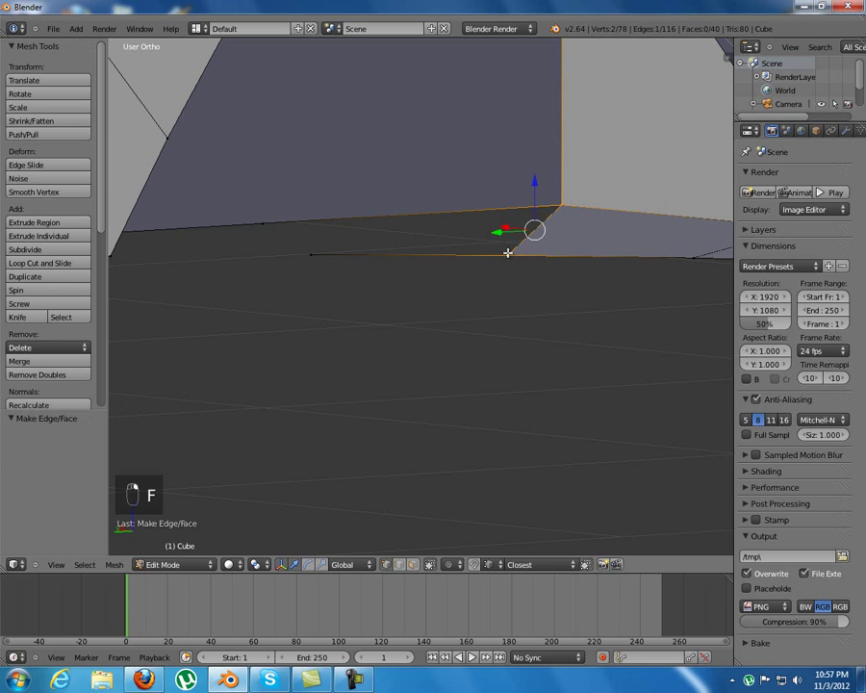
key("f")
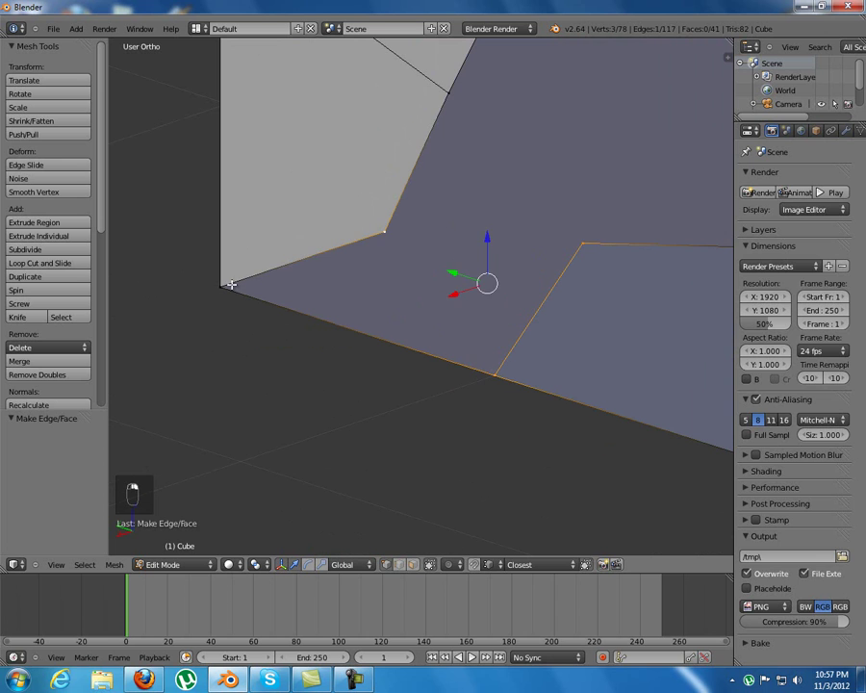
key("f")
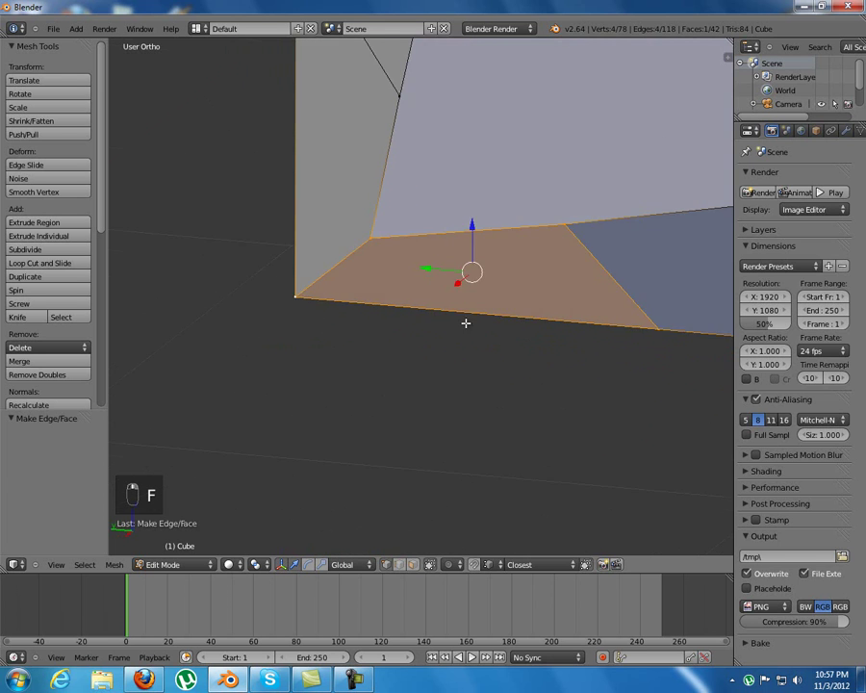
key("a")
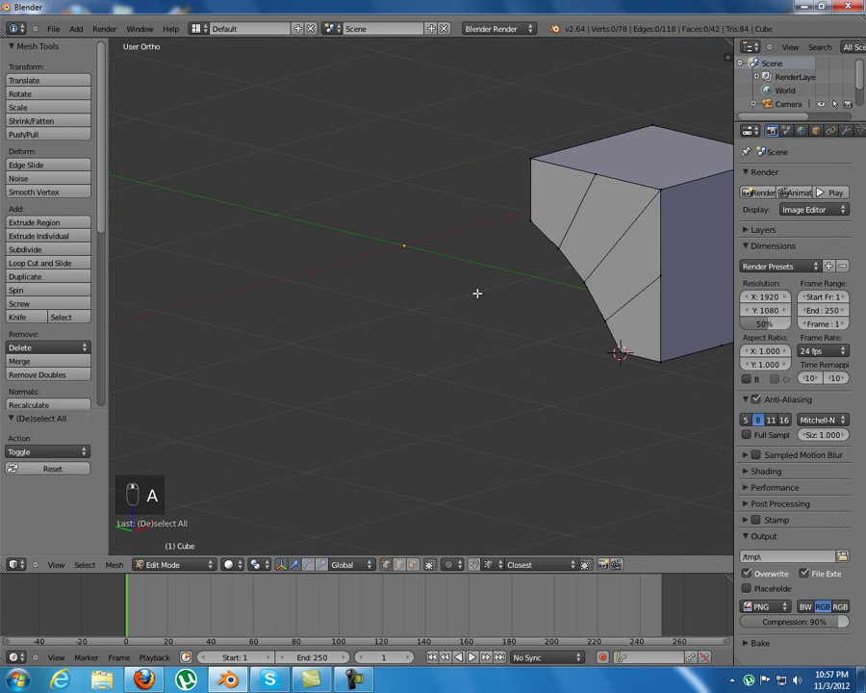
Step: Reveal hidden geometry, then separate linked pieces including the right-hand wall block into objects
key("alt+h")
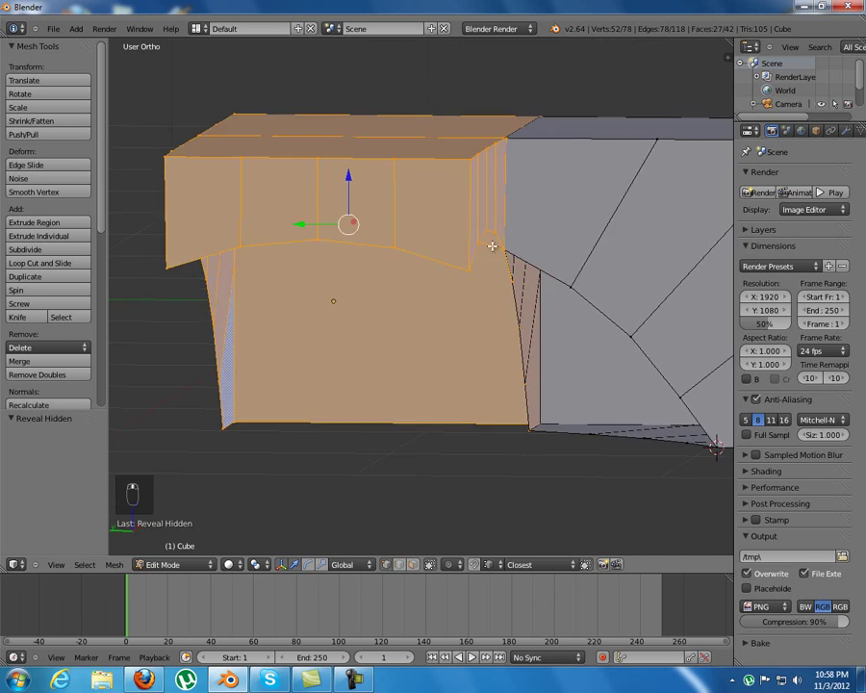
middle_click(542, 223)
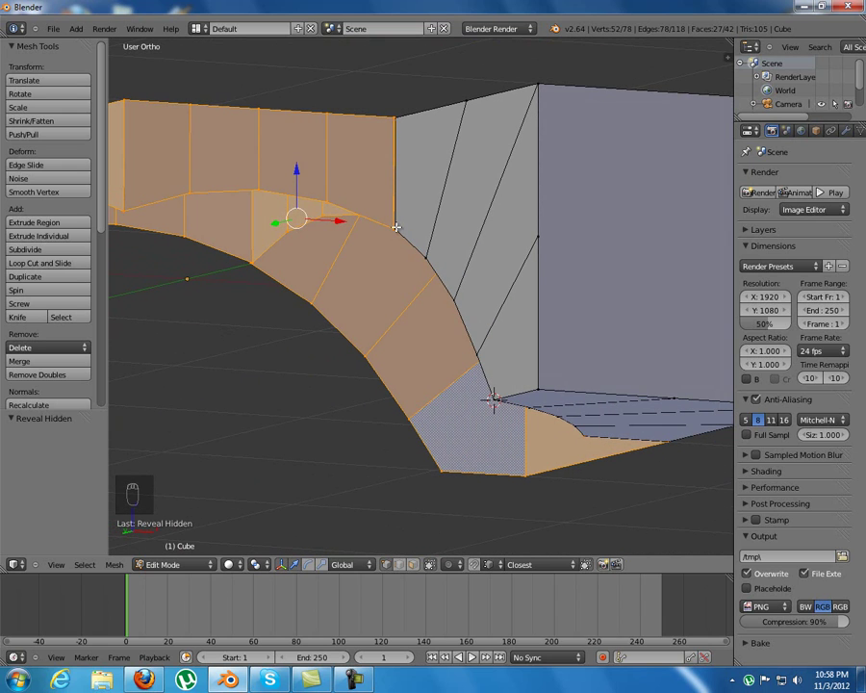
middle_click(416, 266)
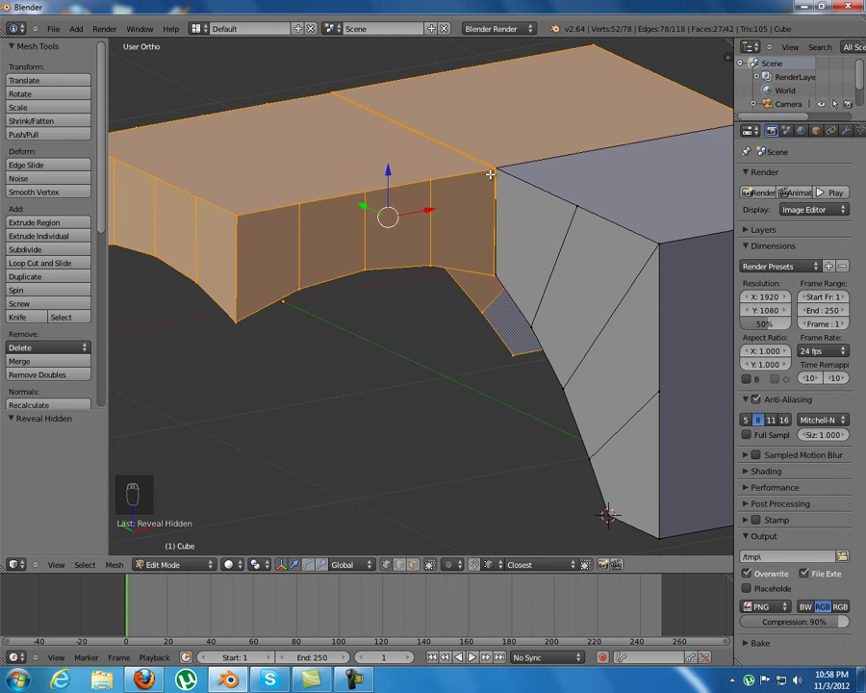
key("l")
key("p")
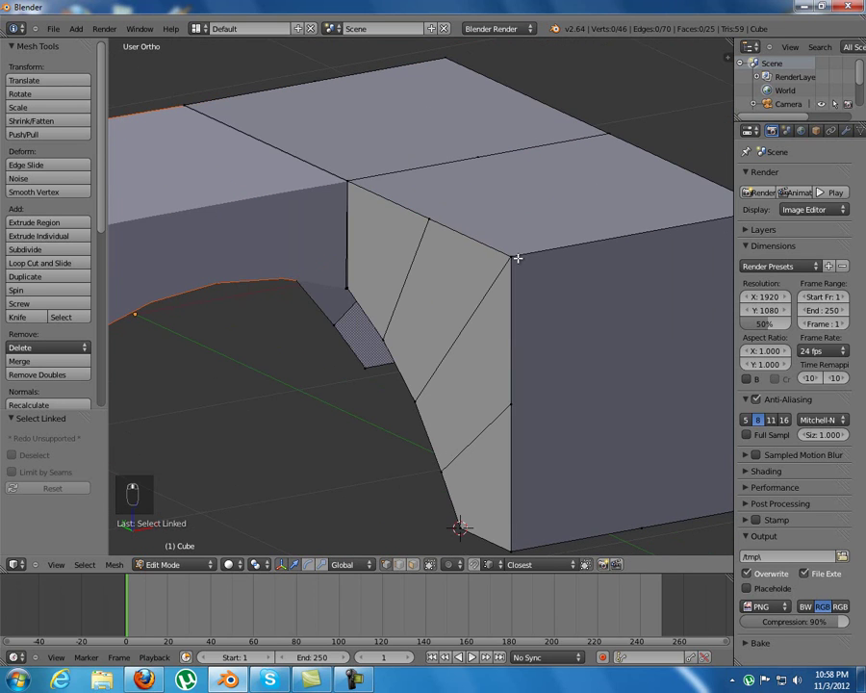
key("l")
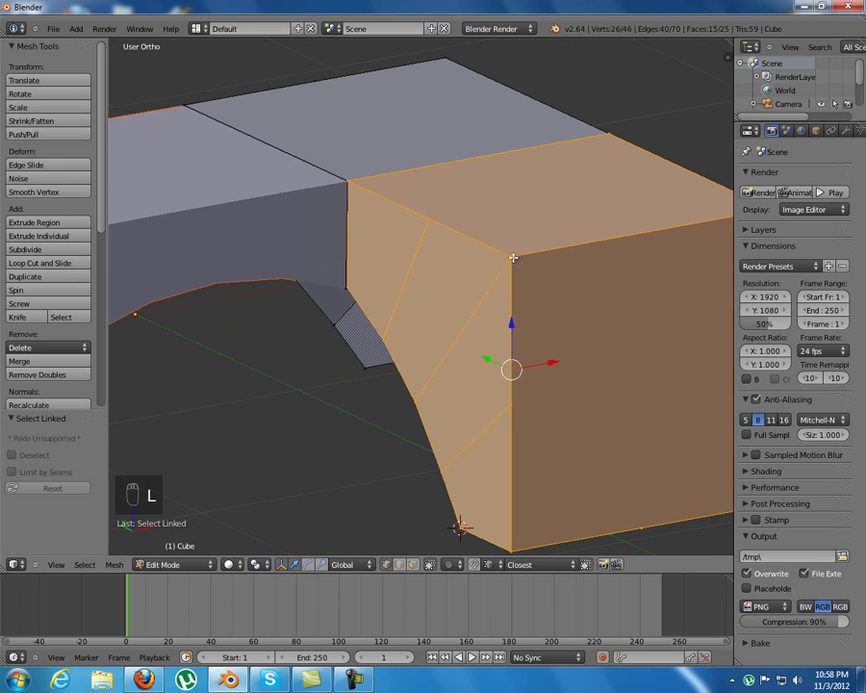
key("p")
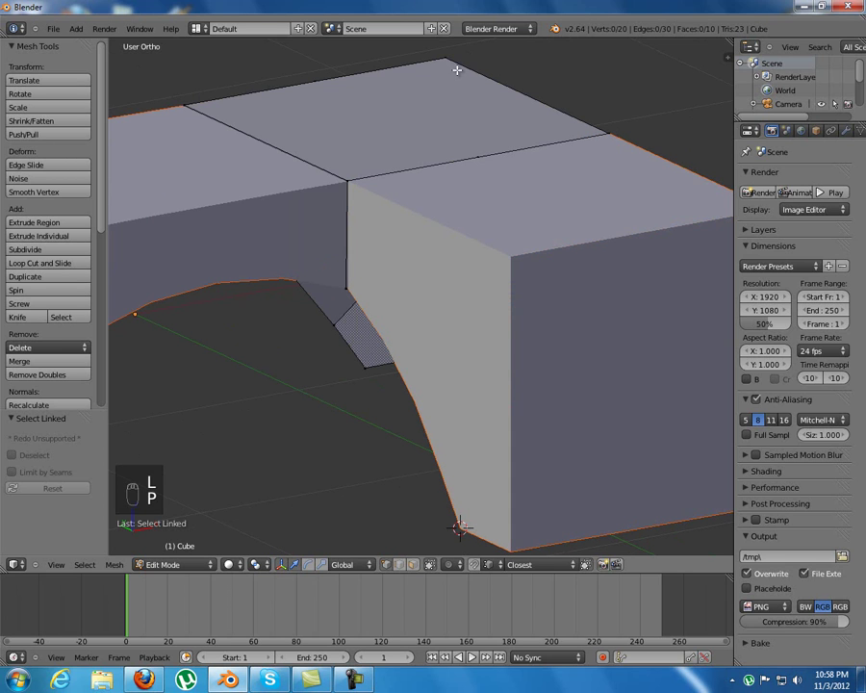
Step: Undo a wrong pick, select the remaining linked piece and separate it into its own object
key("p")
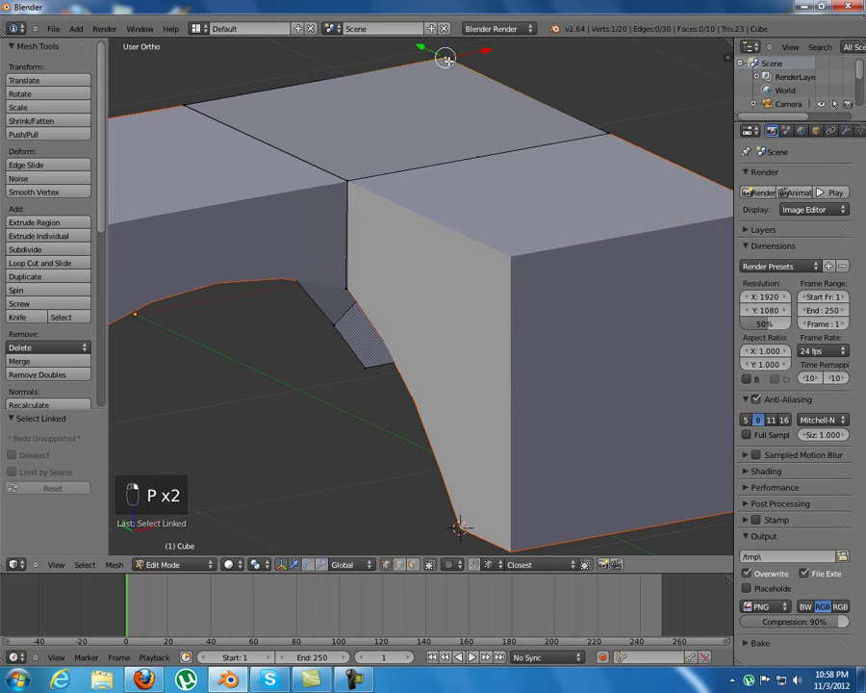
key("ctrl+z")
key("ctrl+z")
key("ctrl+z")
key("l")
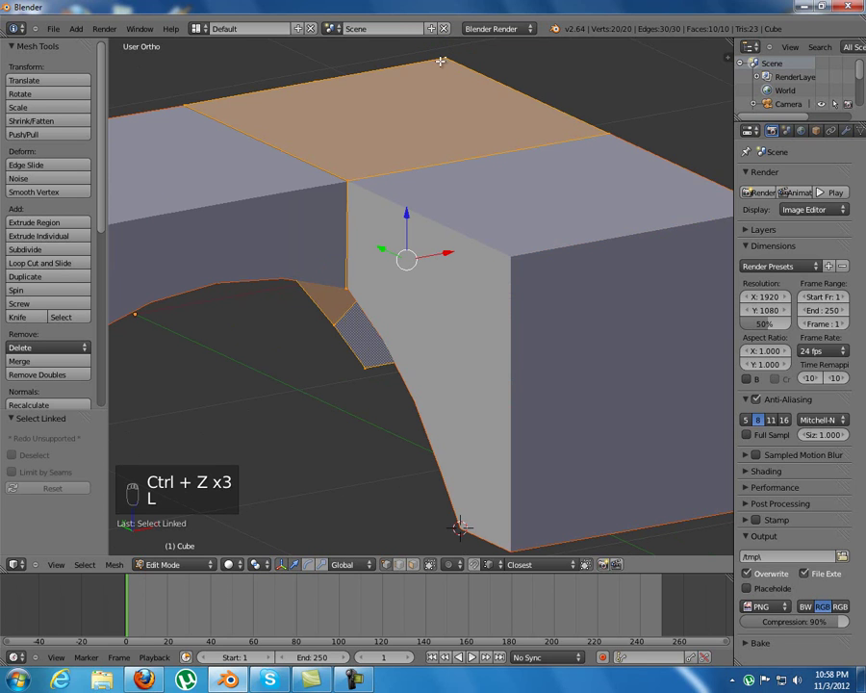
key("p")
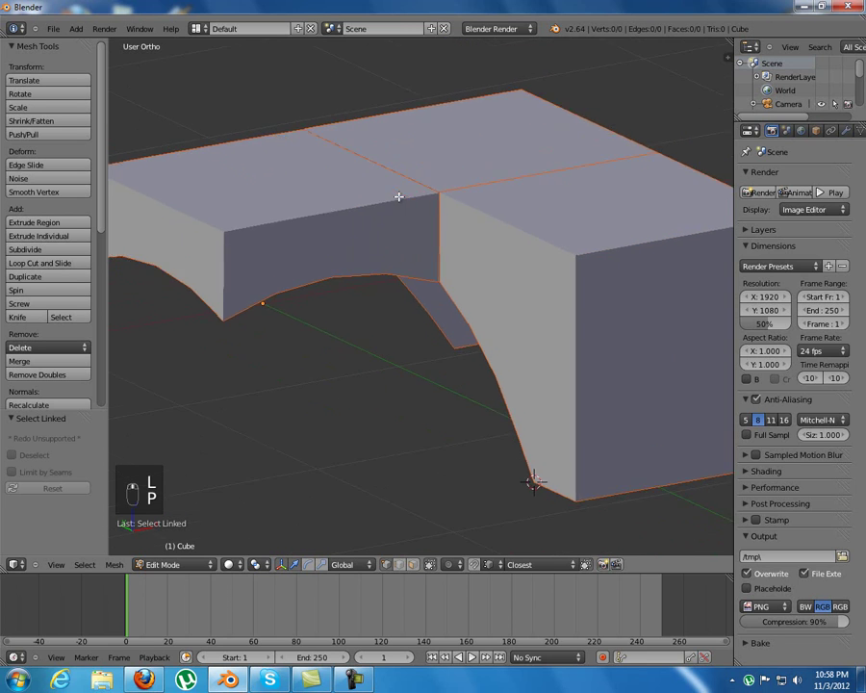
Step: Return to Object Mode and start editing the arch piece's mesh
key("Tab")
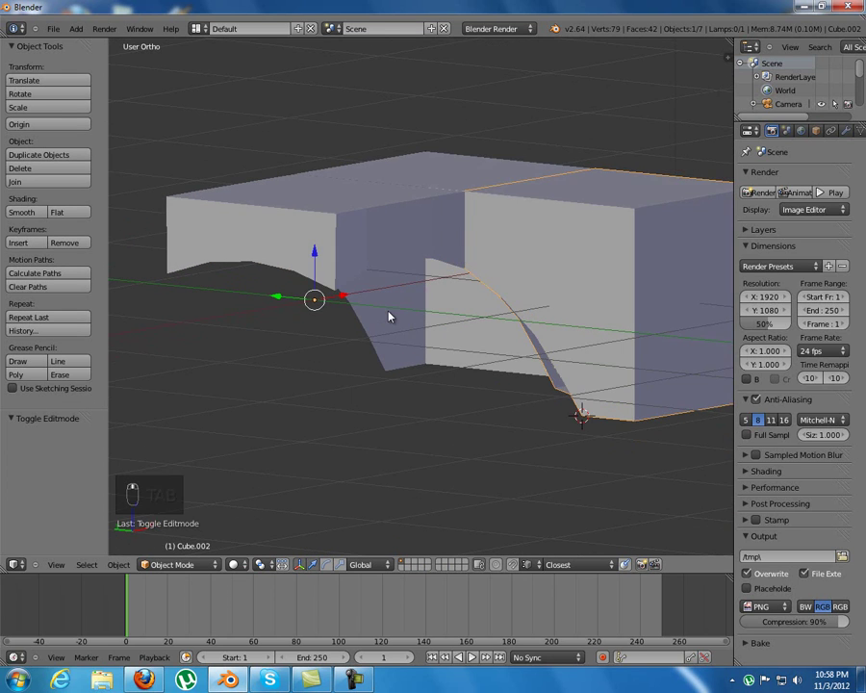
key("Tab")
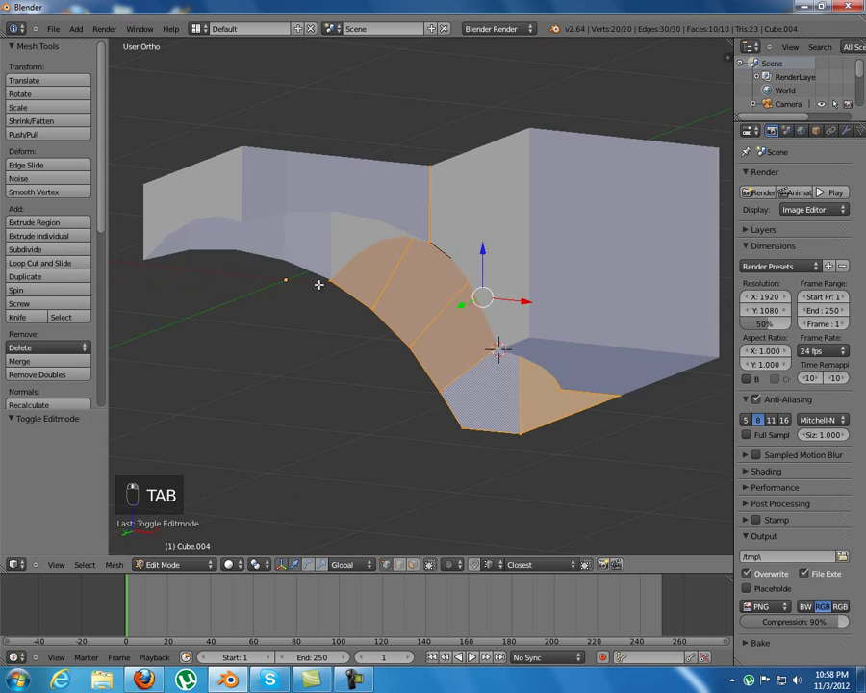
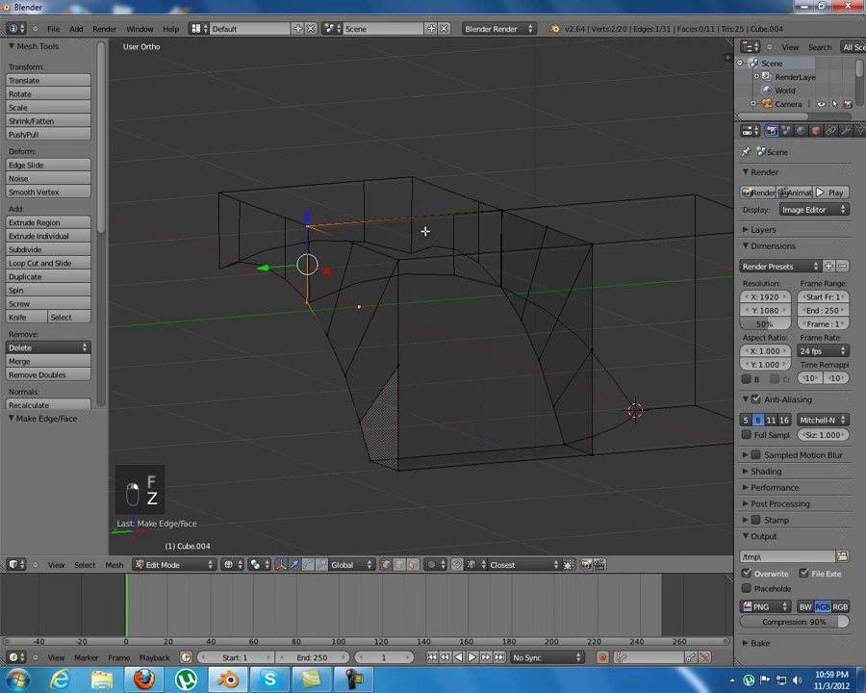
Step: Fill the face between the selected edges, return to solid shading and inspect the arch's underside
key("f")
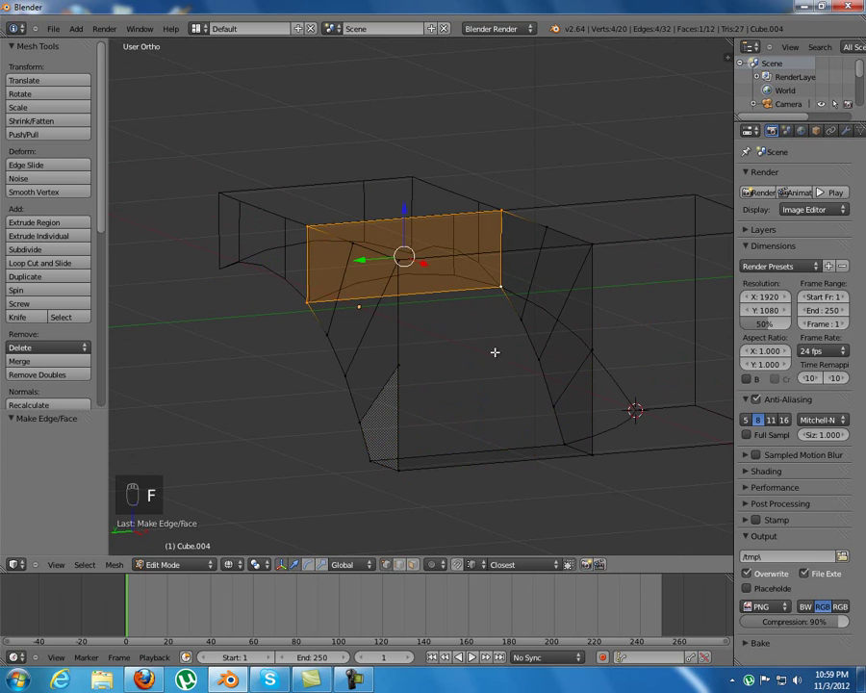
key("z")
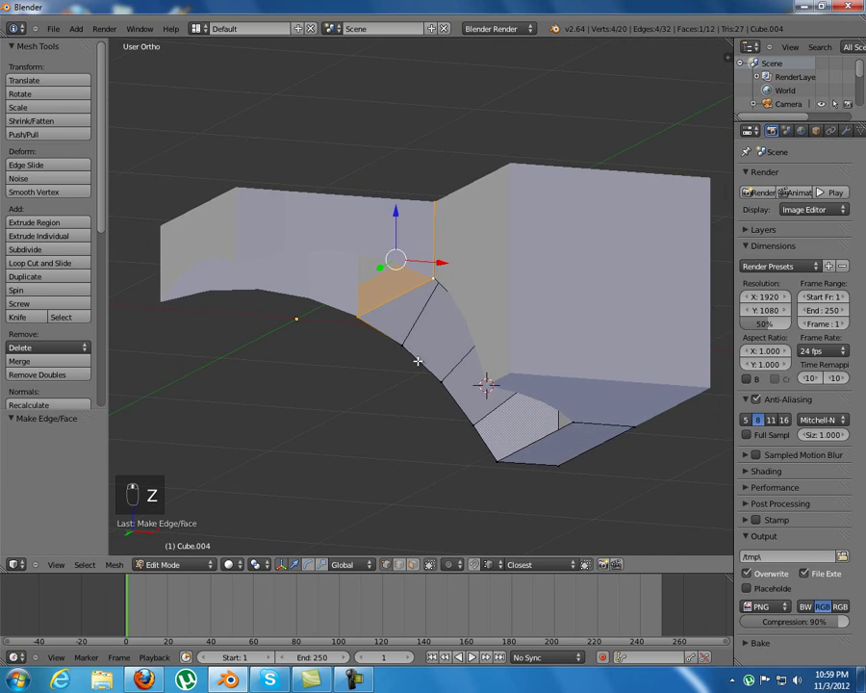
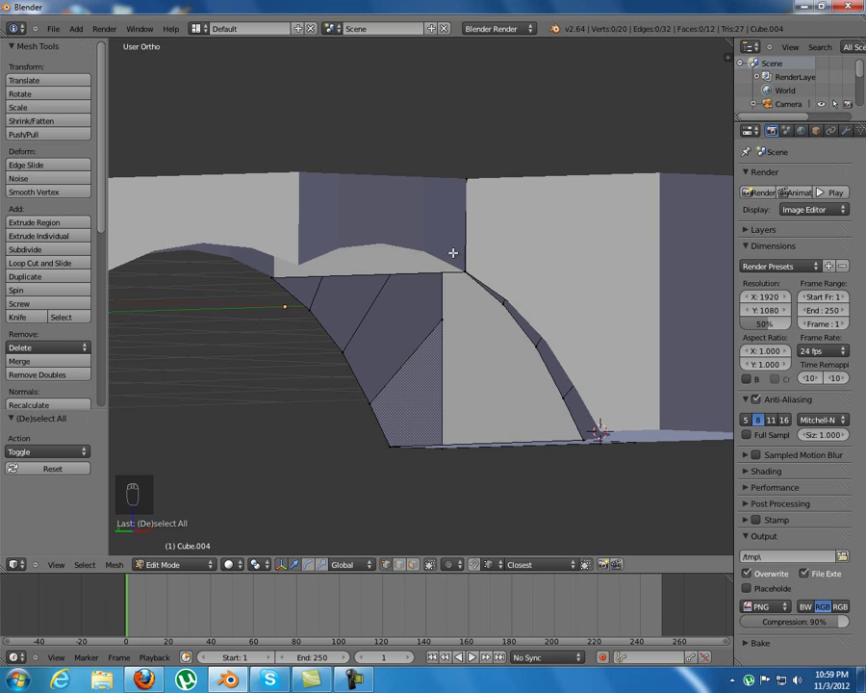
left_click_drag(435, 341, 370, 617)
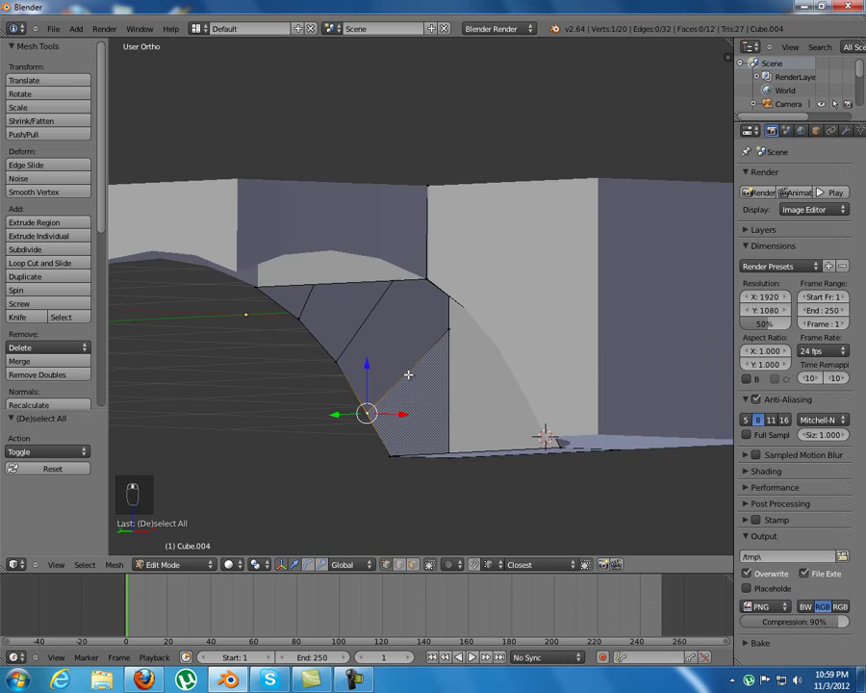
left_click_drag(382, 385, 495, 405)
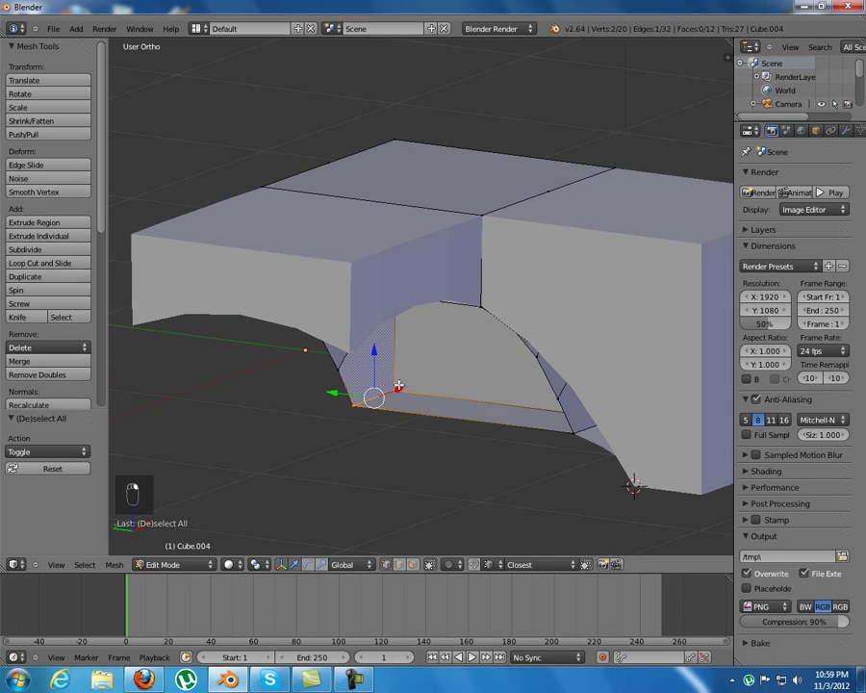
left_click_drag(459, 406, 469, 405)
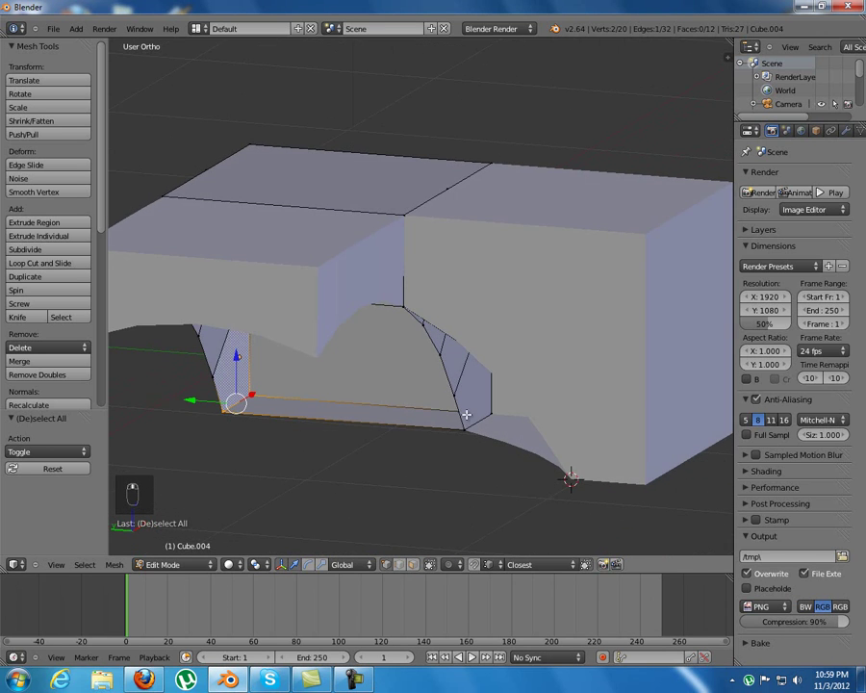
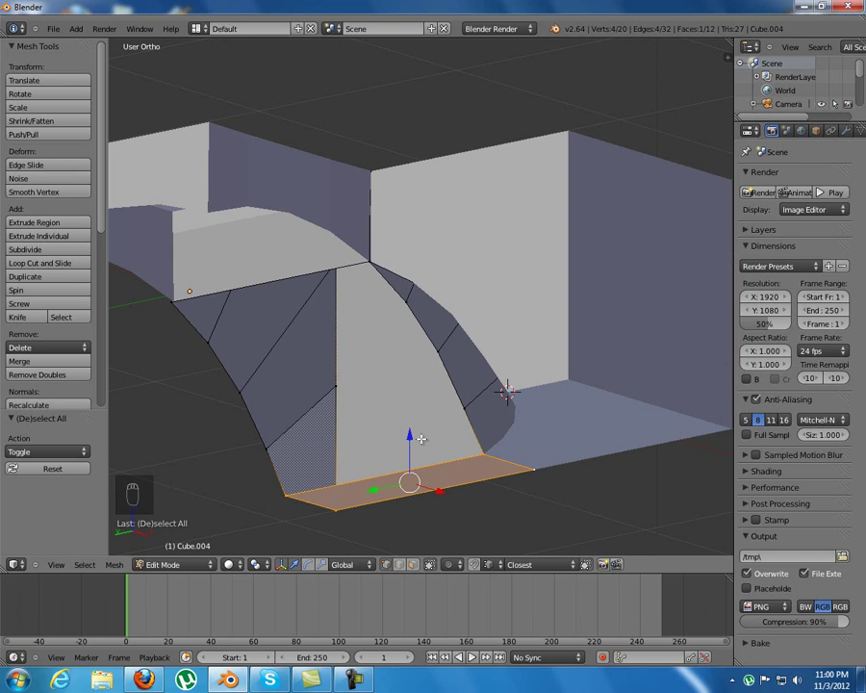
Step: Duplicate the arch's foot face and shrink it along both axes into a small pillar footprint
key("shift+d")
middle_click(455, 446)
left_click_drag(438, 396, 432, 428)
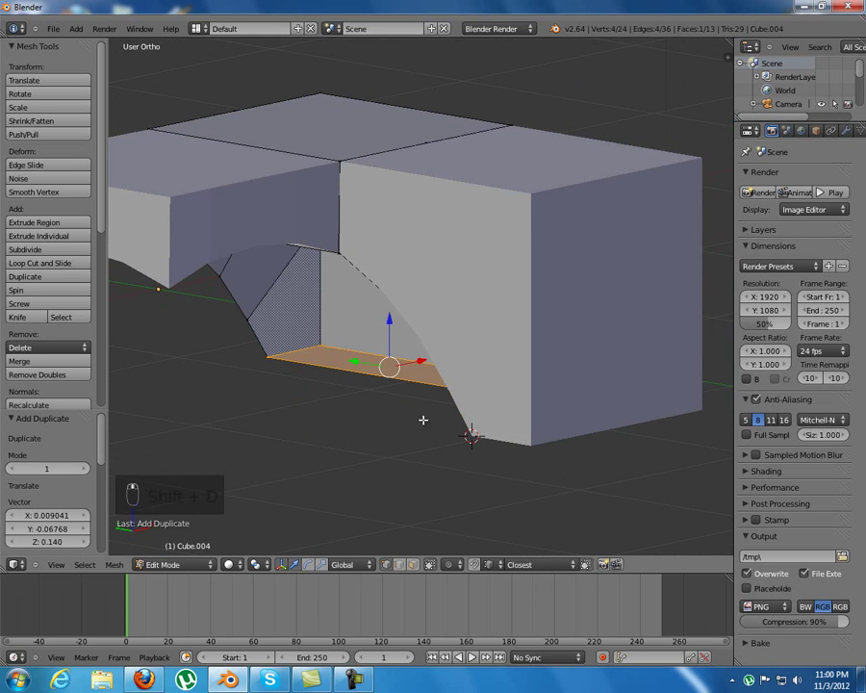
key("s")
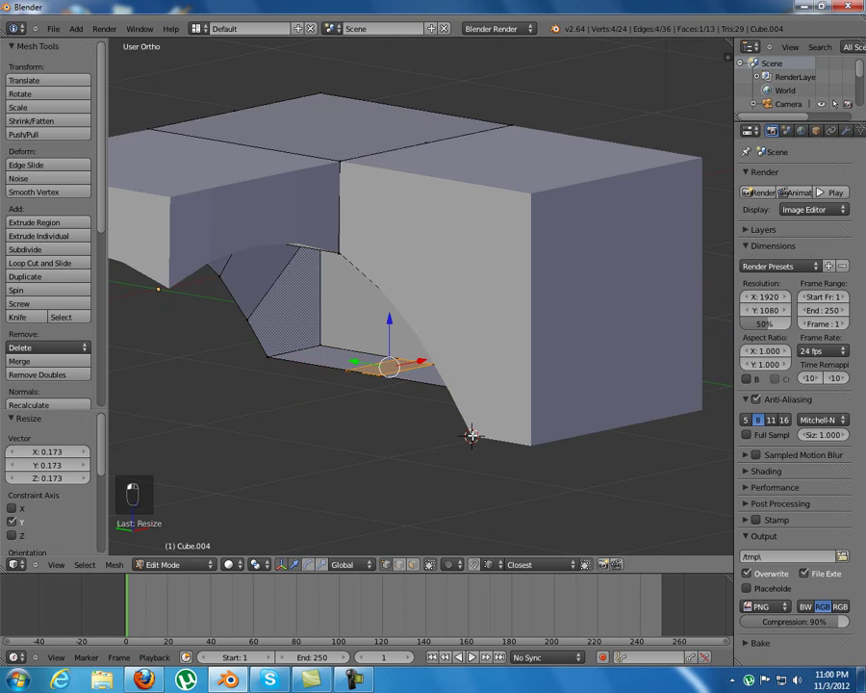
key("s")
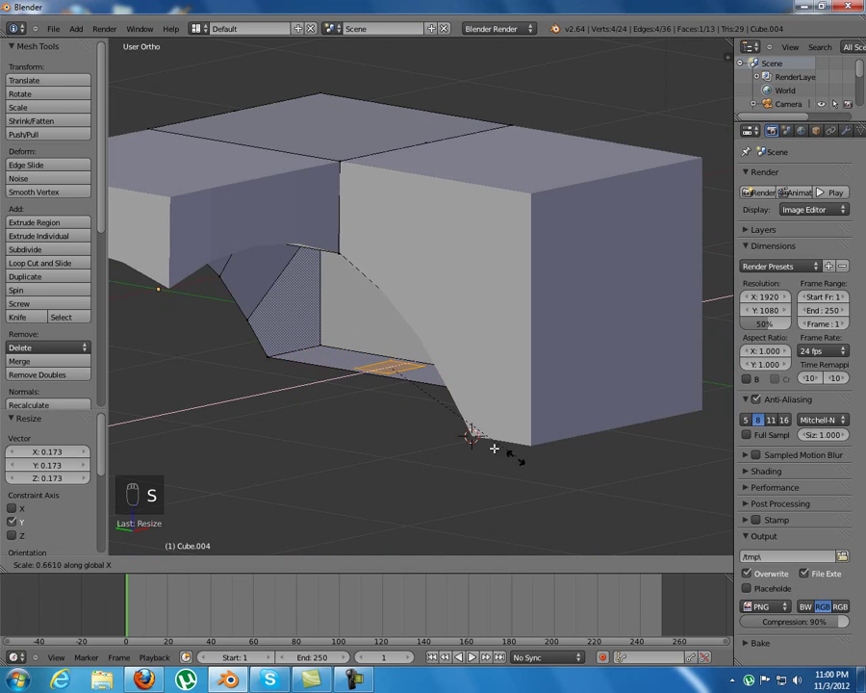
middle_click(472, 433)
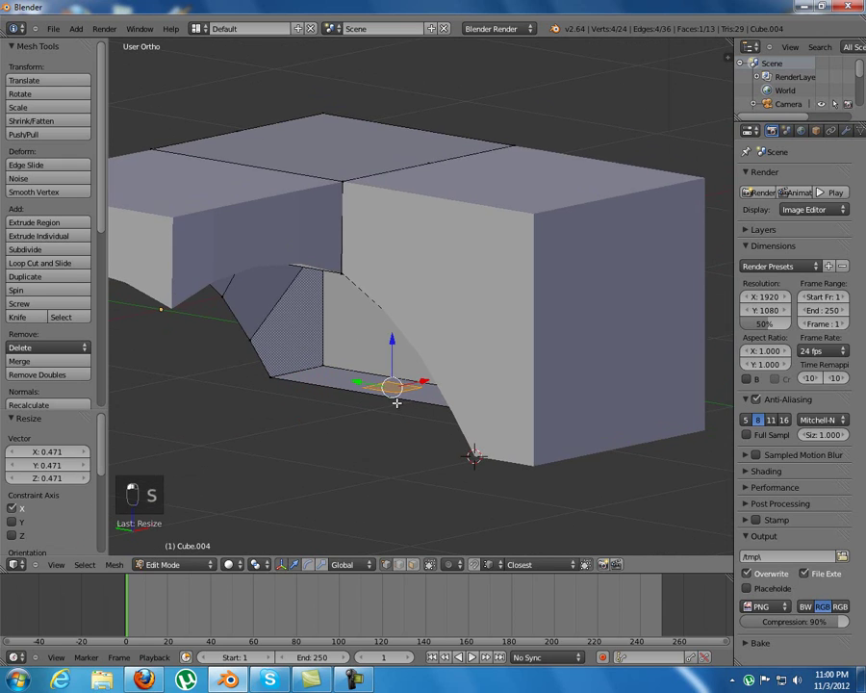
left_click_drag(414, 385, 209, 376)
Step: Position the small face beneath the arch and lower it onto the ground
left_click_drag(209, 375, 385, 405)
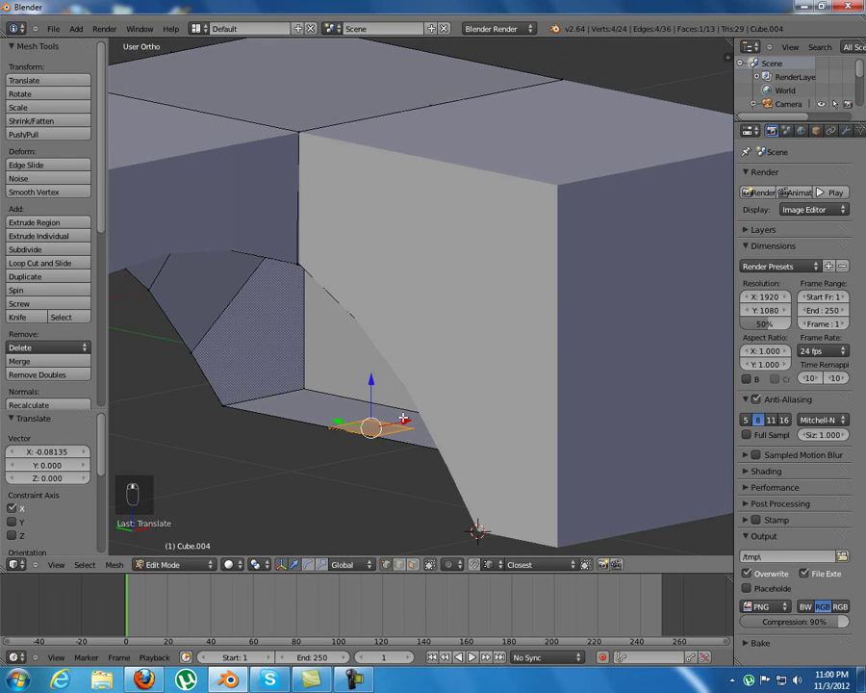
left_click_drag(407, 414, 384, 421)
left_click_drag(384, 421, 460, 452)
left_click_drag(412, 325, 413, 339)
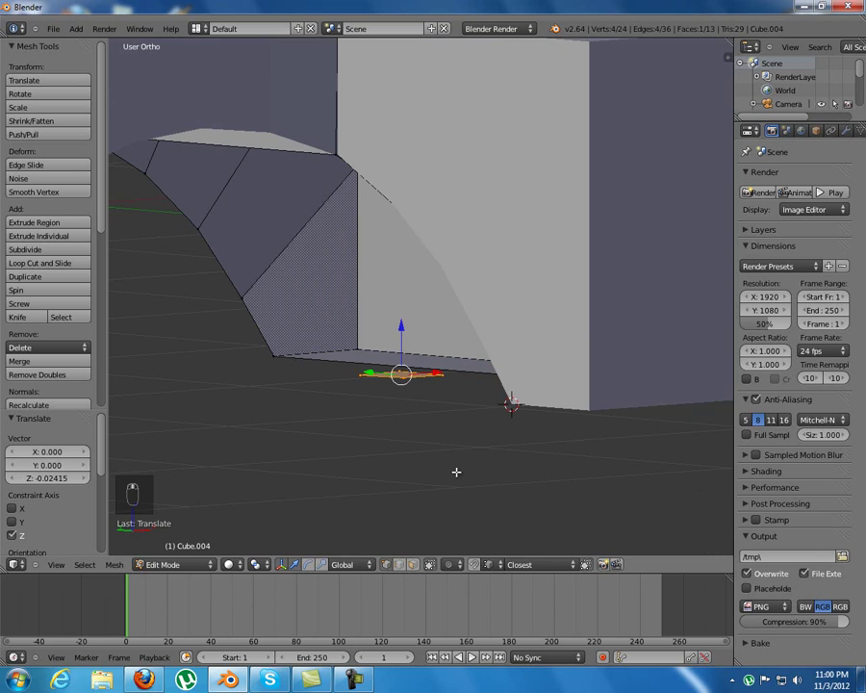
Step: Extrude the small face up into a pillar meeting the arch, then extrude its top into a beam
key("e")
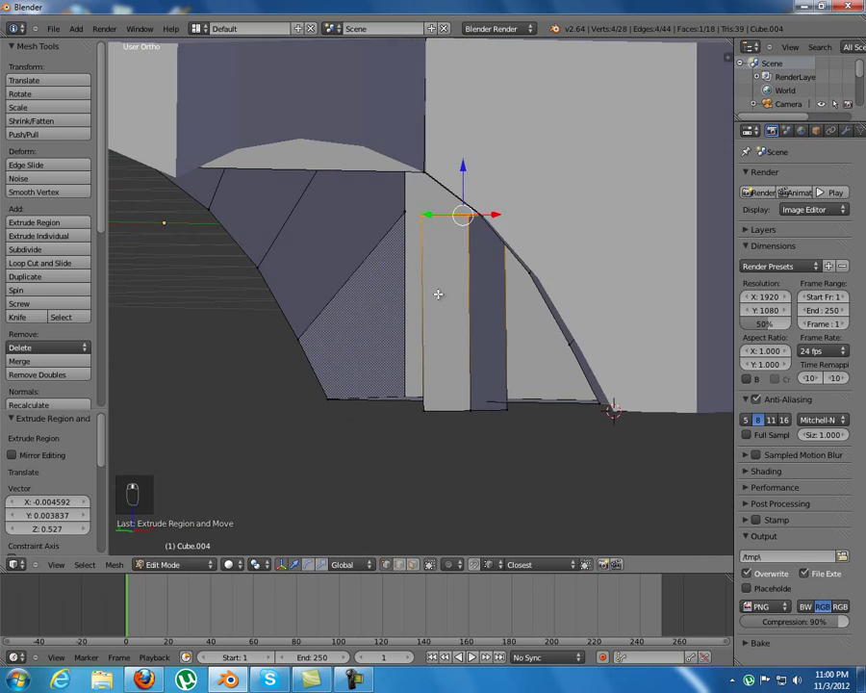
key("g")
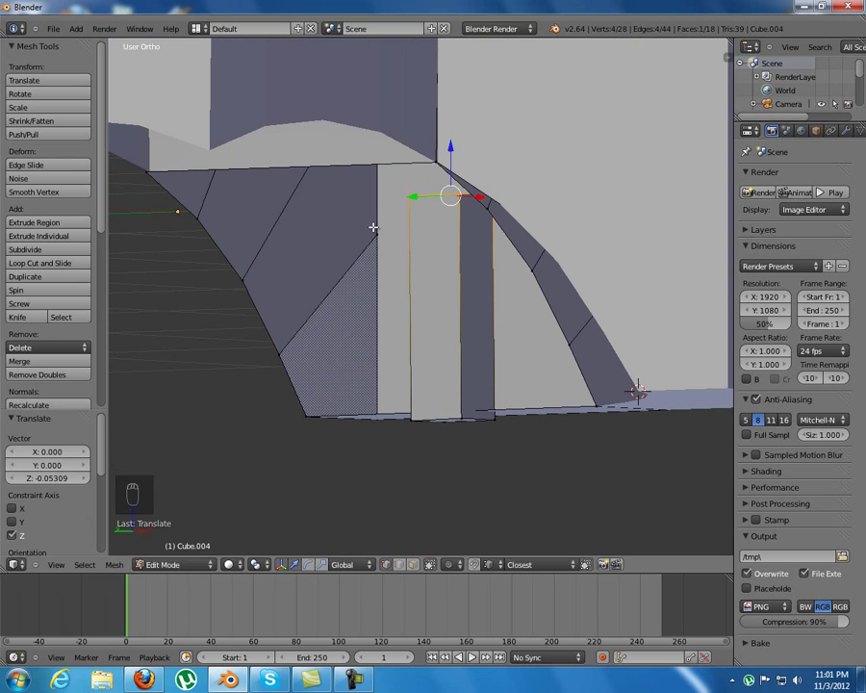
key("e")
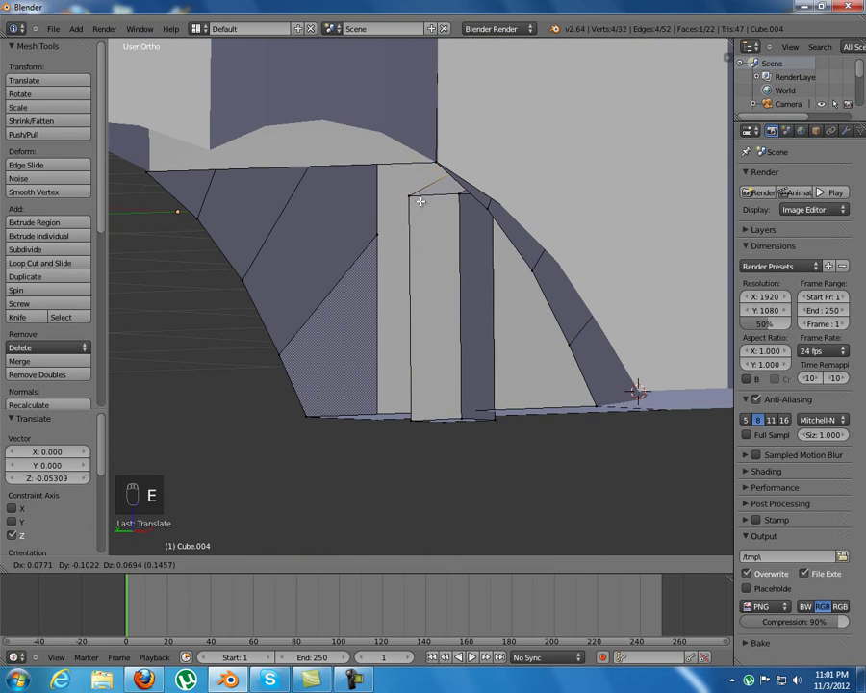
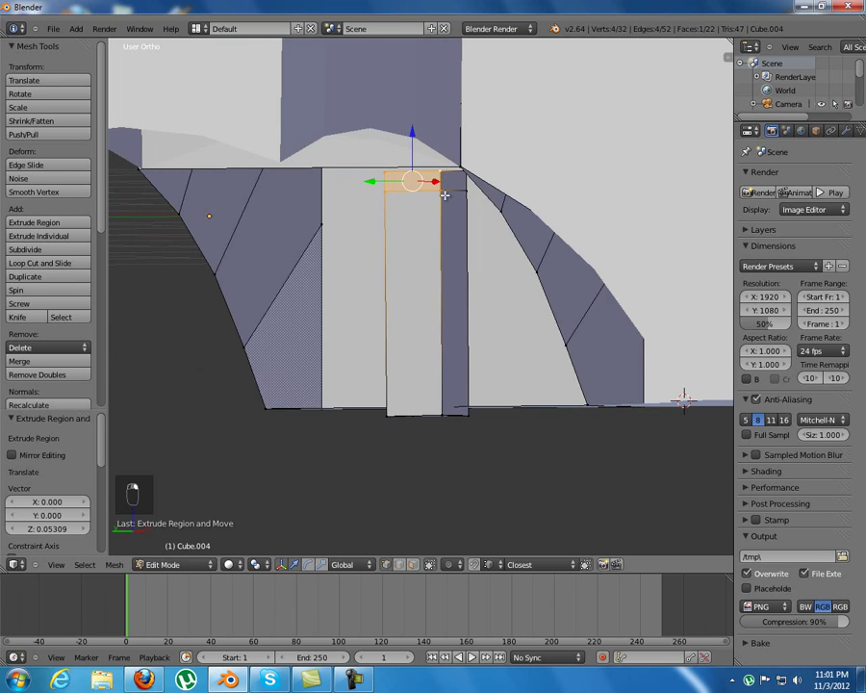
key("e")
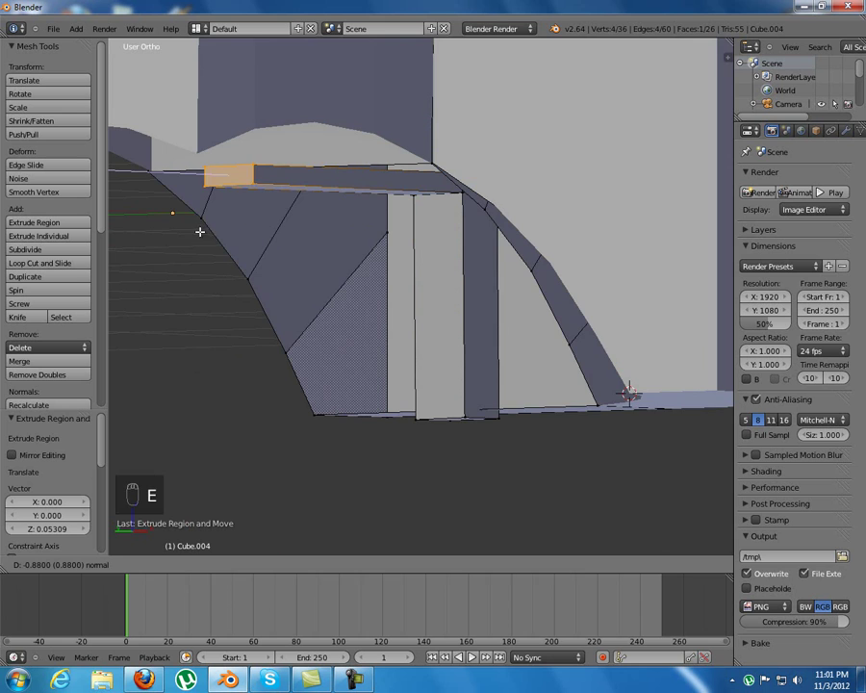
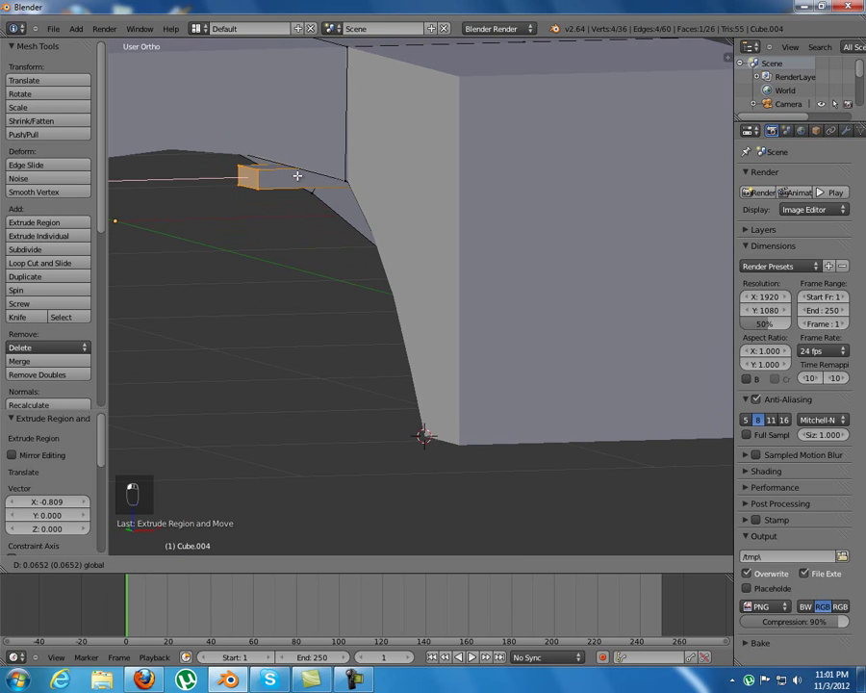
middle_click(301, 171)
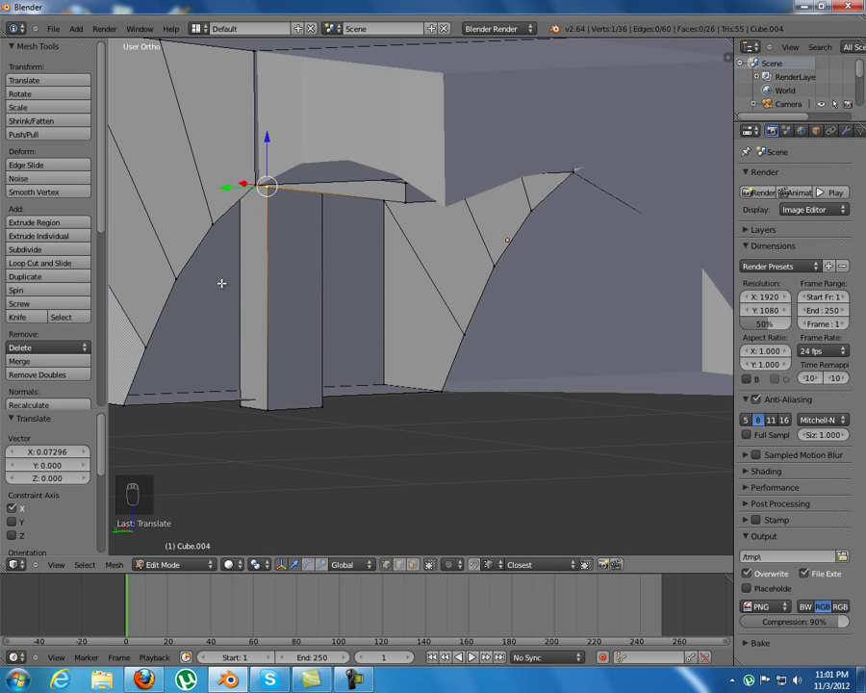
left_click_drag(195, 281, 482, 425)
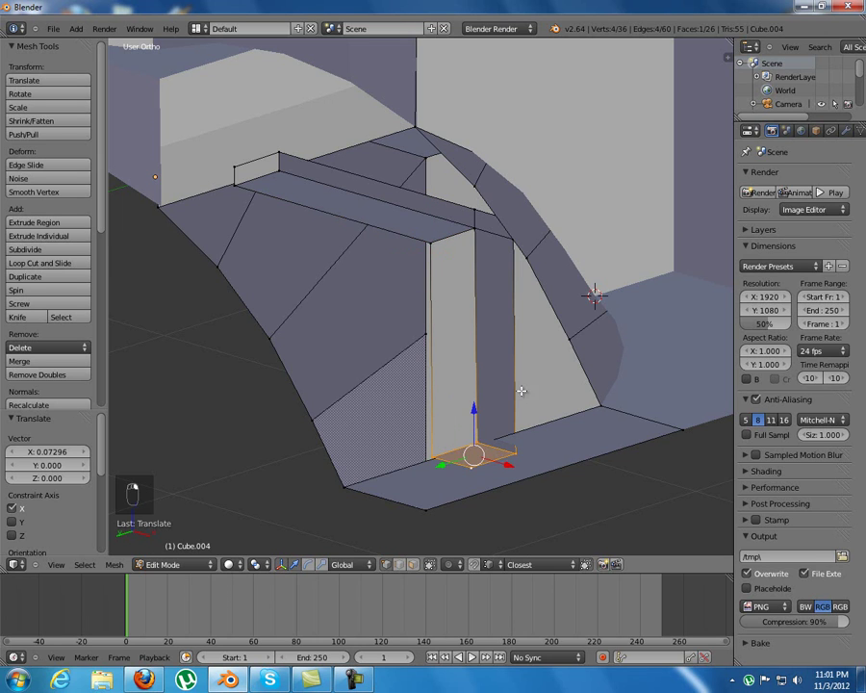
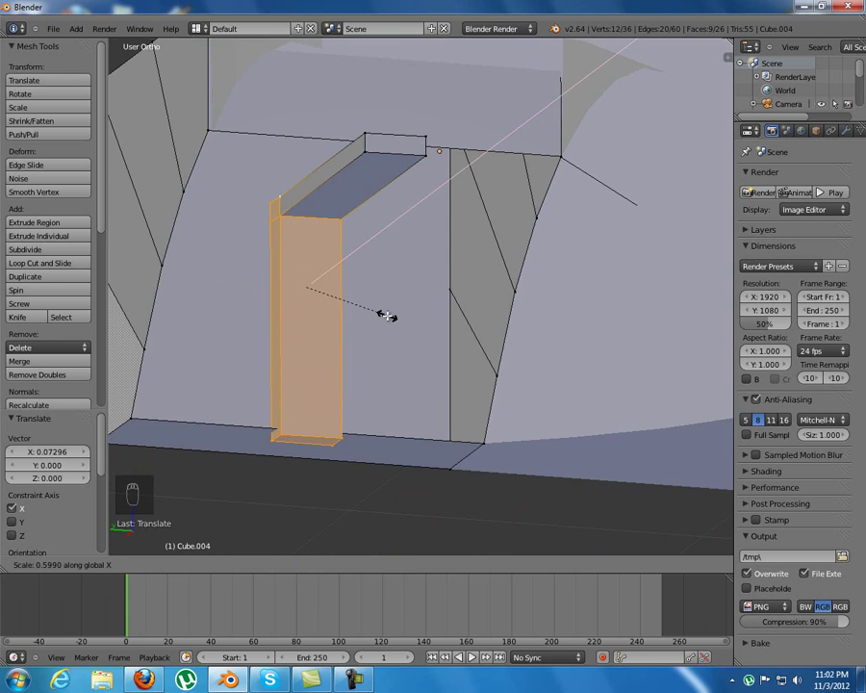
left_click_drag(429, 328, 504, 330)
key("a")
middle_click(446, 388)
left_click_drag(561, 340, 506, 363)
Step: Switch to editing the other wall block and box-select its arch edge loop
key("Tab")
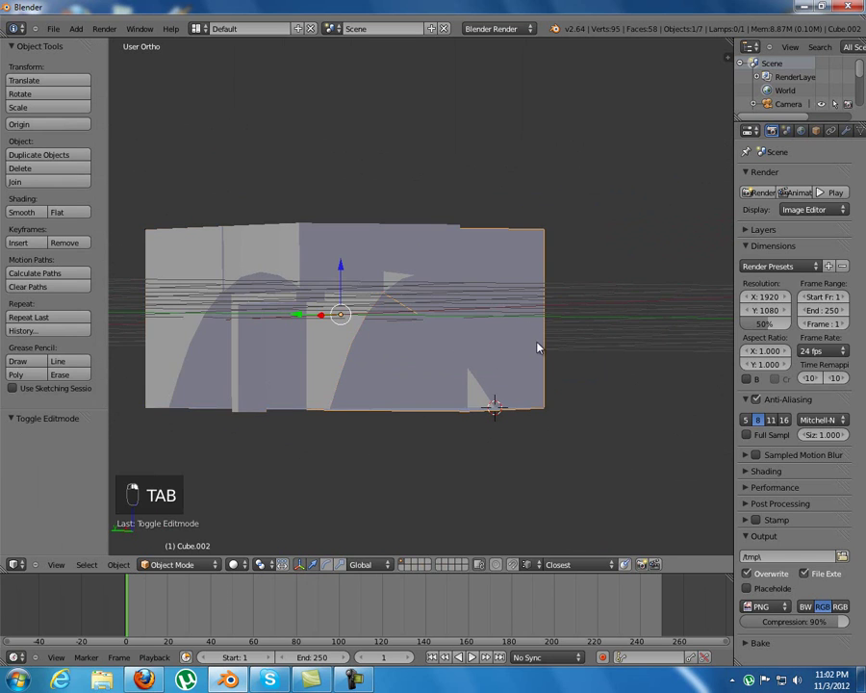
key("Tab")
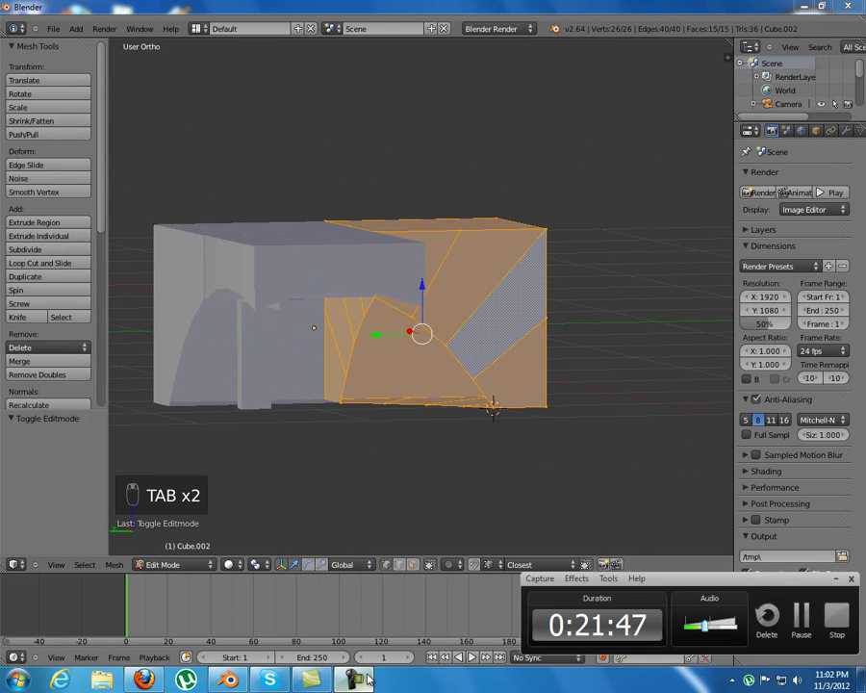
left_click_drag(438, 381, 405, 307)
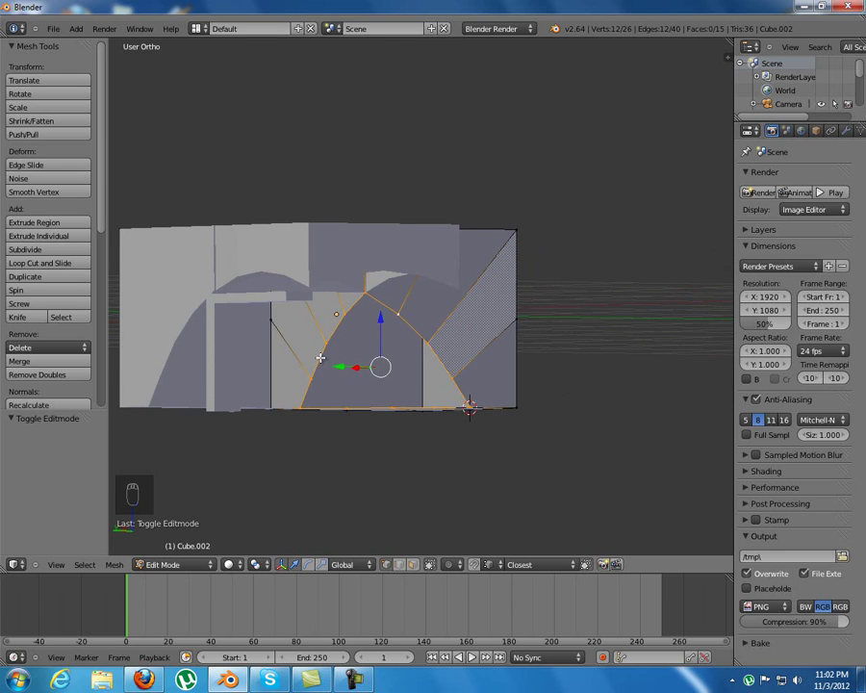
key("b")
key("b")
key("b")
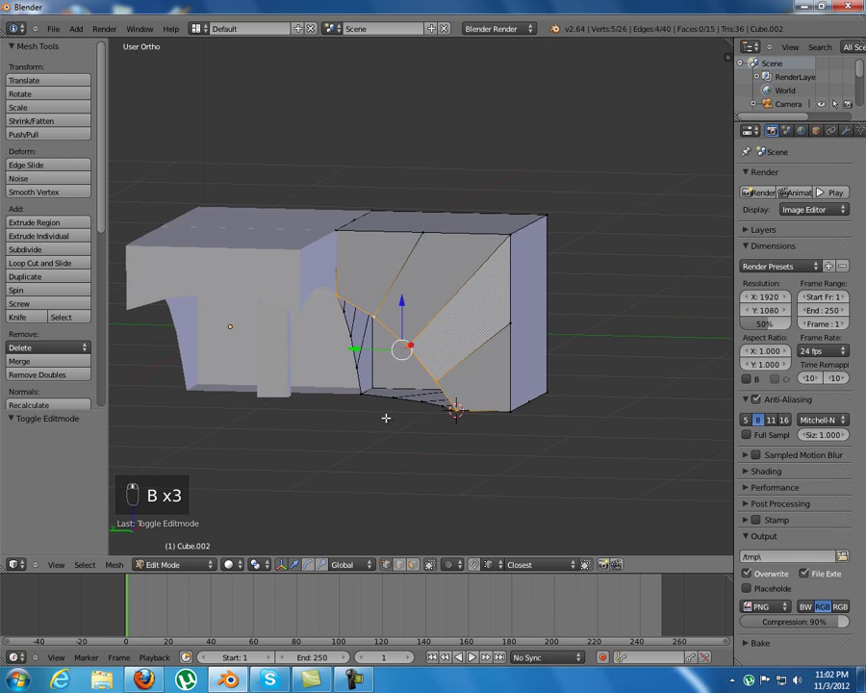
Step: Extrude the arch edges and pull the strip inward as a thin rim
key("e")
left_click_drag(457, 393, 461, 403)
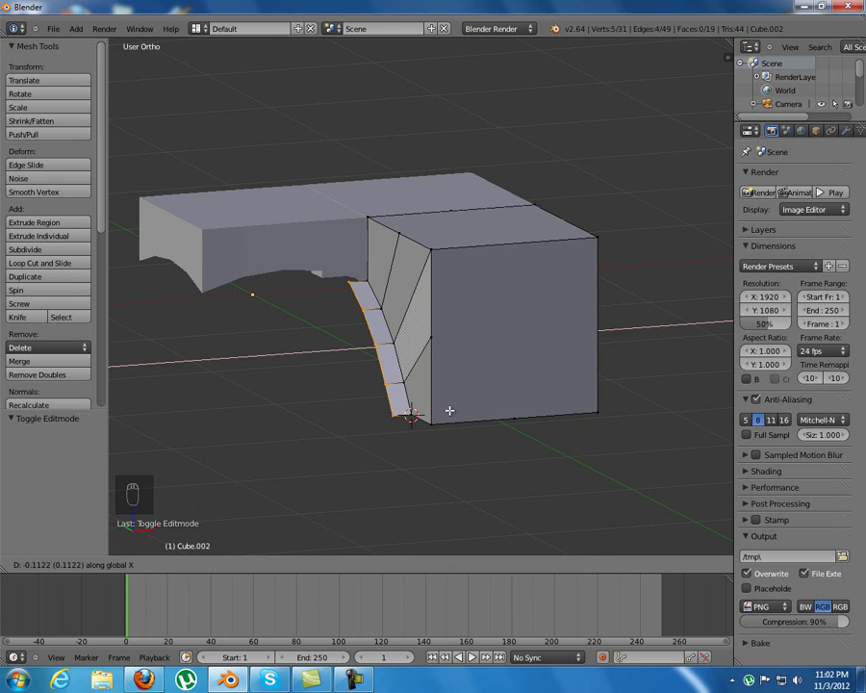
Step: Confirm the rim strip, then extrude the arch edges again for a thicker rim down to the floor
left_click(335, 364)
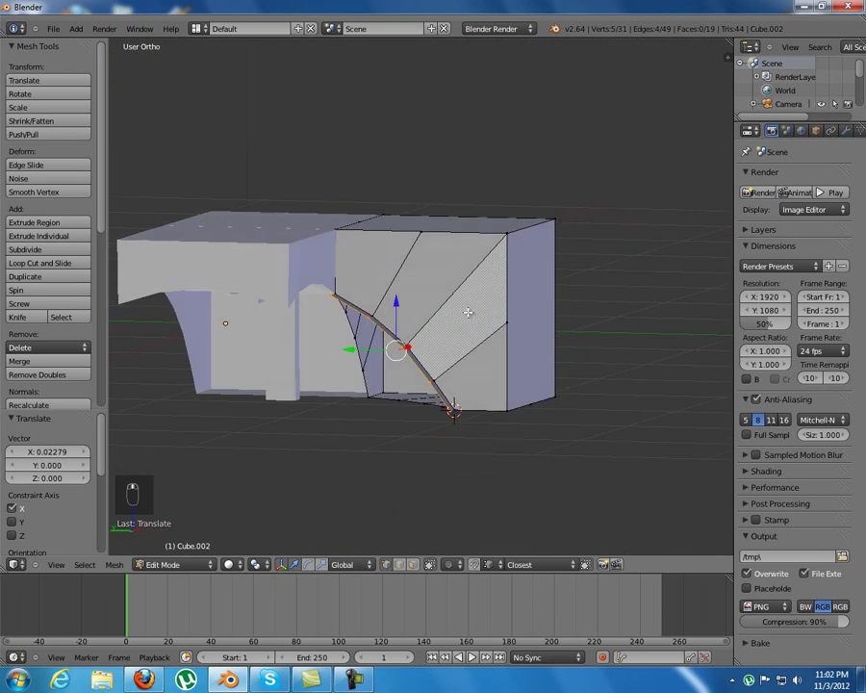
middle_click(564, 291)
left_click_drag(446, 327, 389, 374)
middle_click(404, 354)
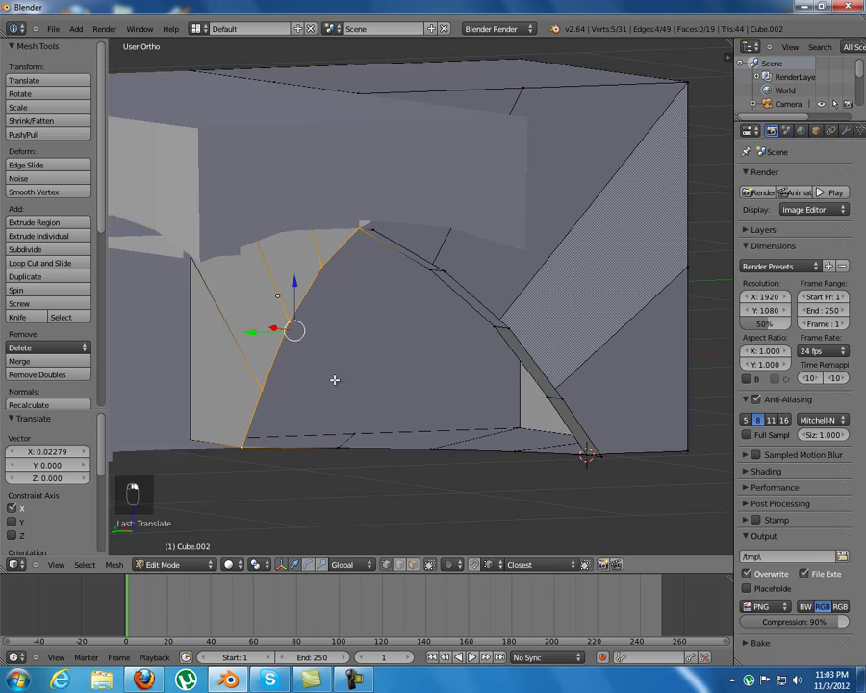
key("e")
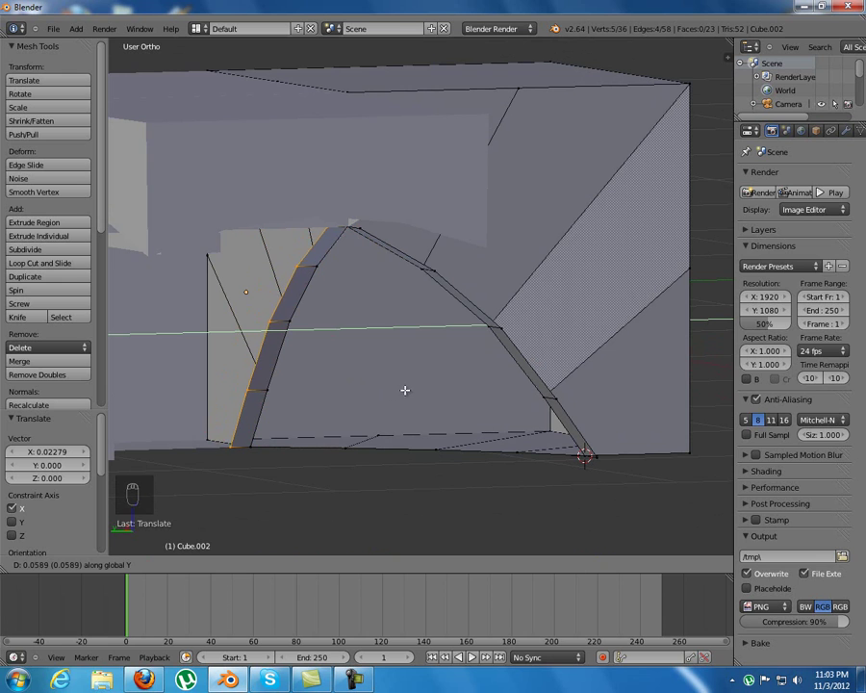
left_click(374, 364)
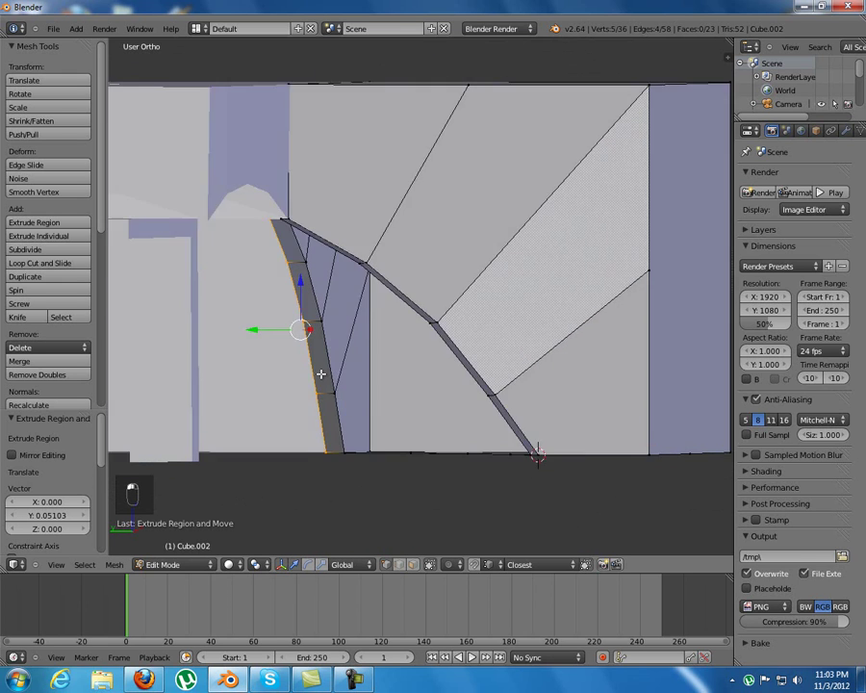
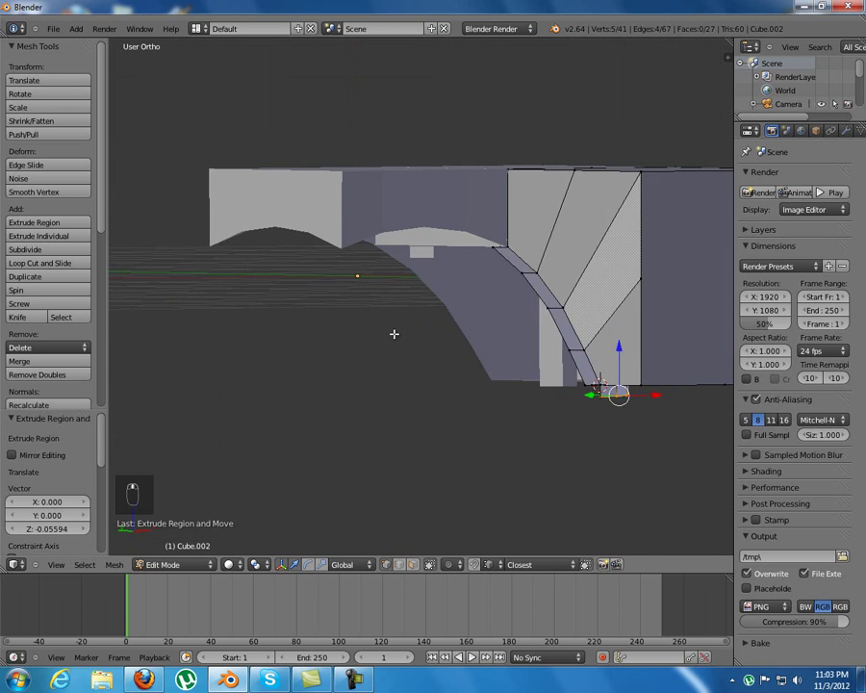
Step: Leave Edit Mode, add a cylinder, and delete the oversized cylinder again
key("a")
key("Tab")
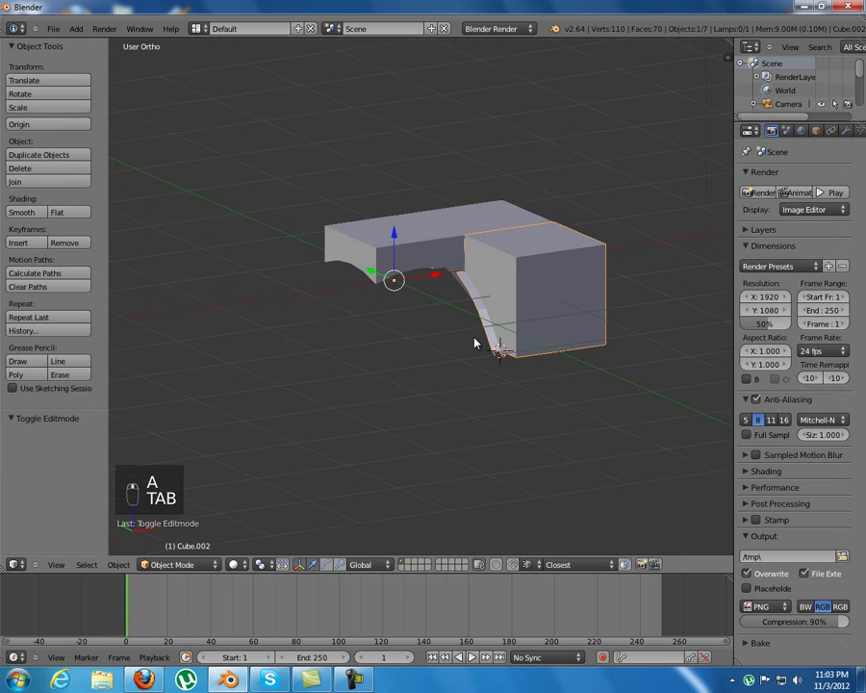
key("shift+a")
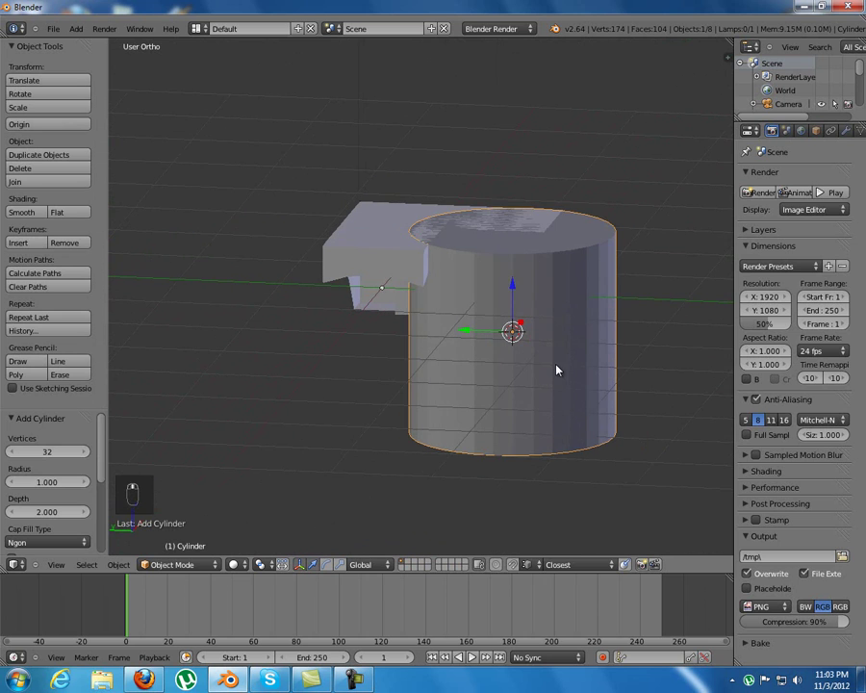
key("x")
key("shift+c")
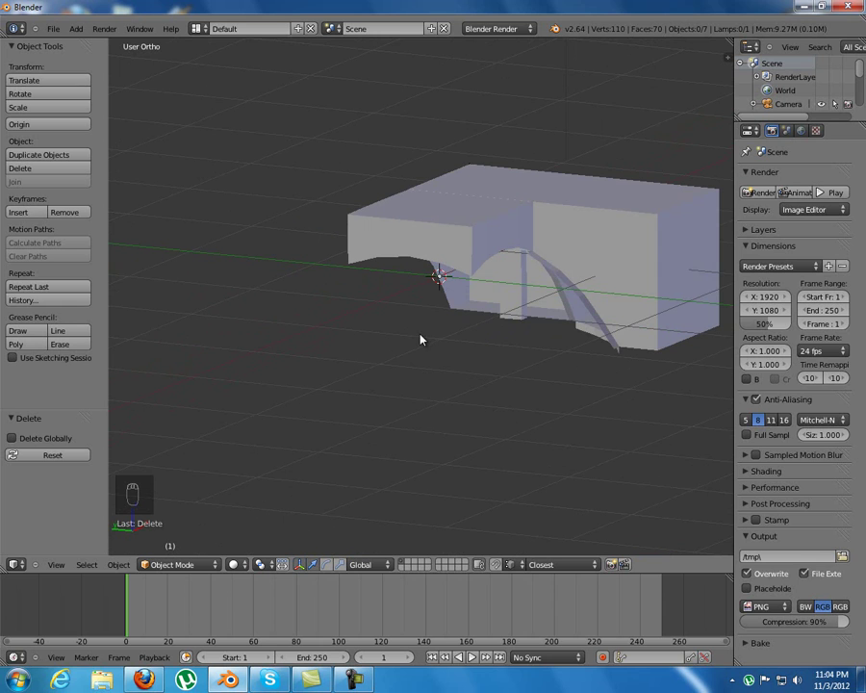
Step: Add a cylinder mesh, view it from the front, shrink it and edit it in wireframe
key("shift+a")
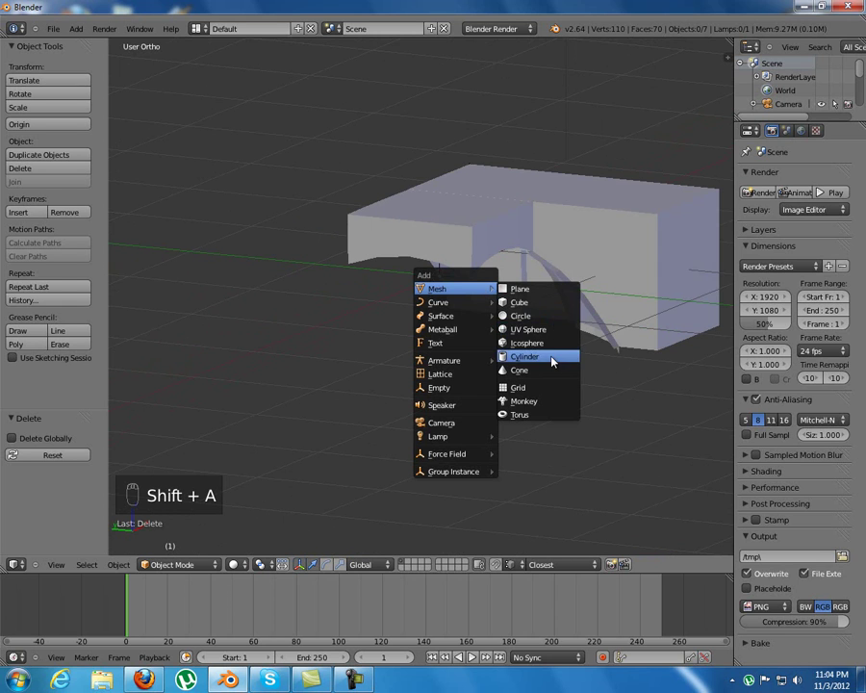
left_click_drag(528, 339, 511, 334)
key("s")
key("KP_1")
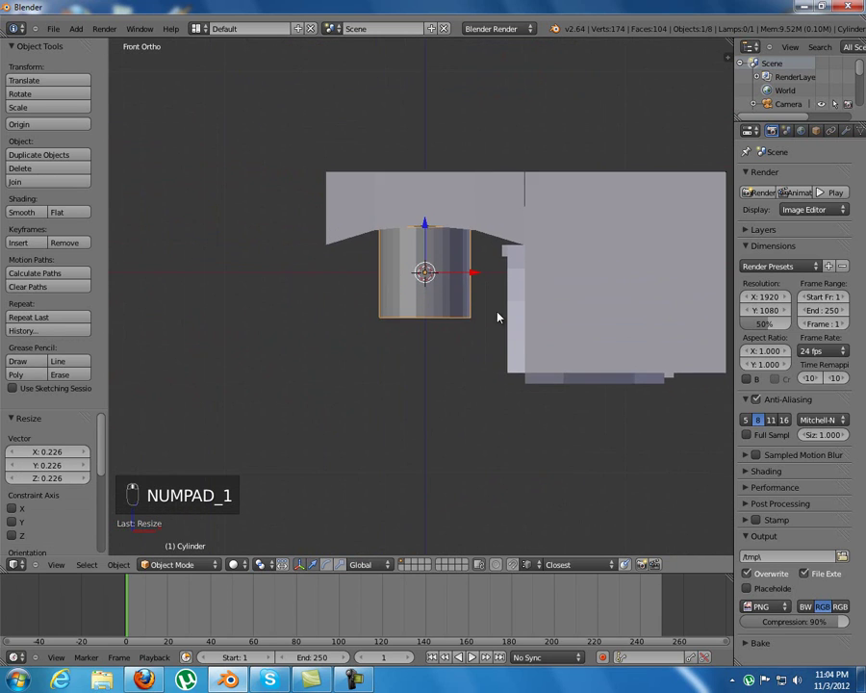
key("Tab")
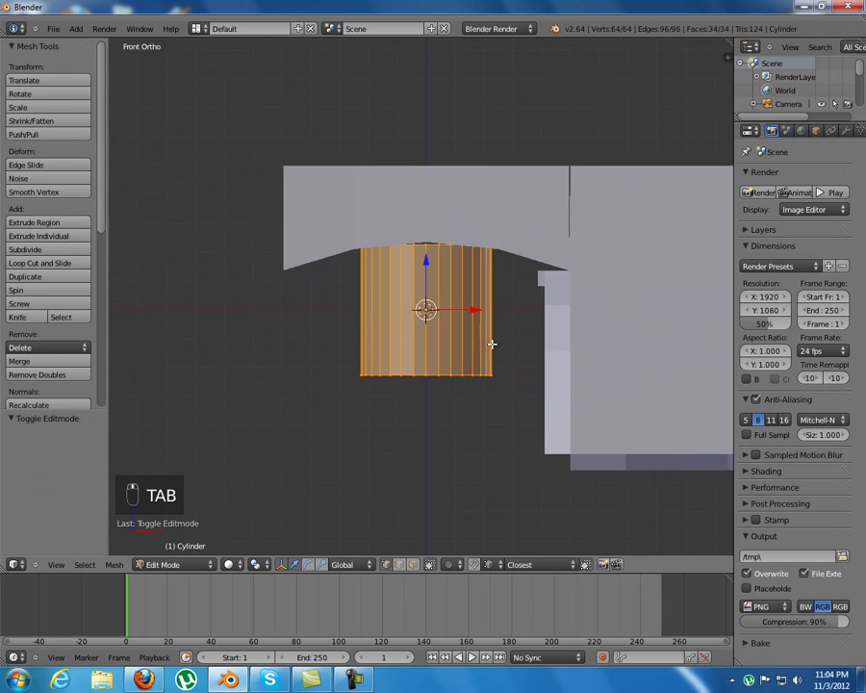
key("z")
Step: Shrink the cylinder further, stretch it into a tall column and lower it under the arch
left_click_drag(427, 284, 428, 256)
left_click_drag(427, 256, 670, 466)
key("s")
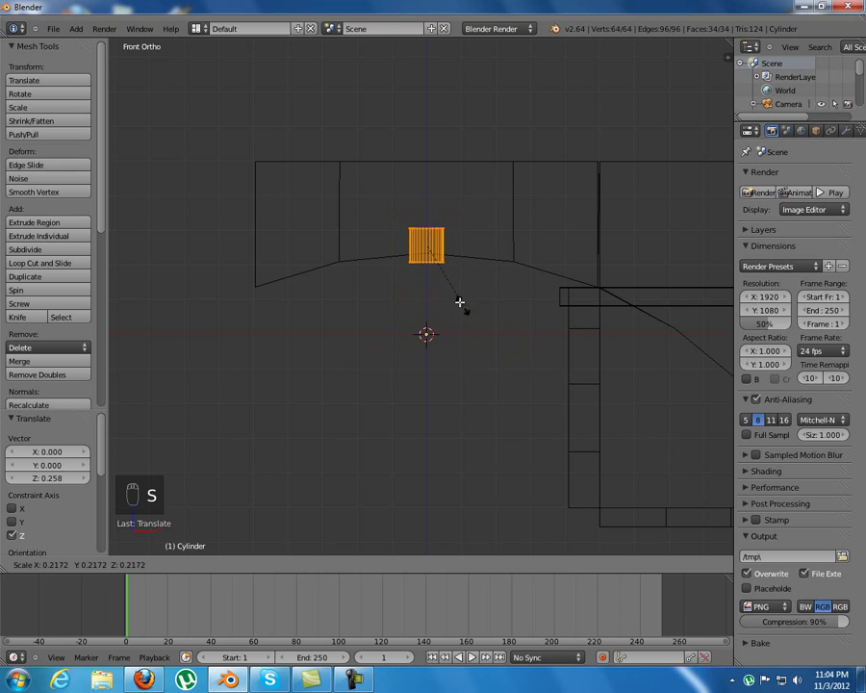
left_click_drag(450, 282, 597, 395)
key("s")
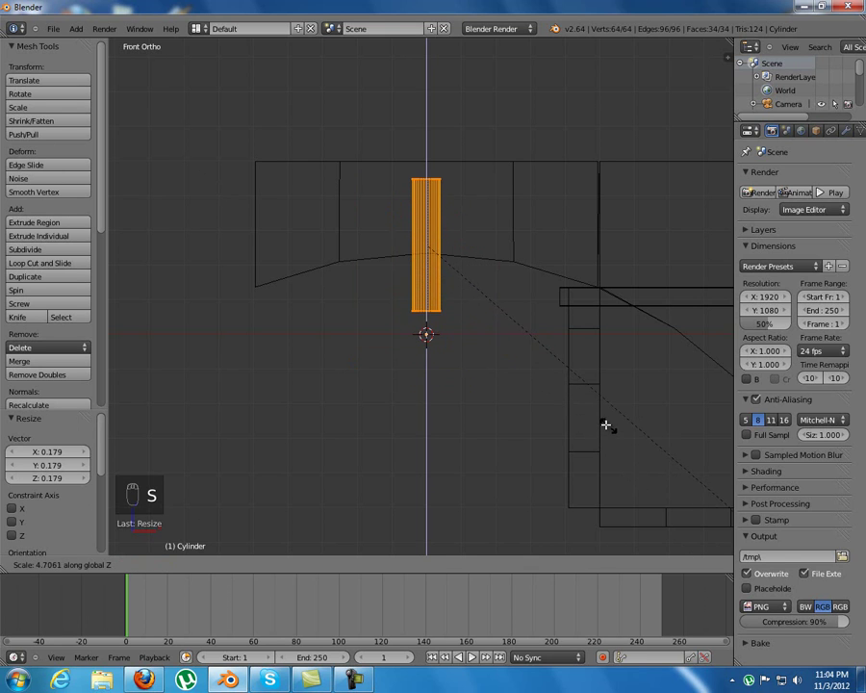
key("s")
left_click(659, 420)
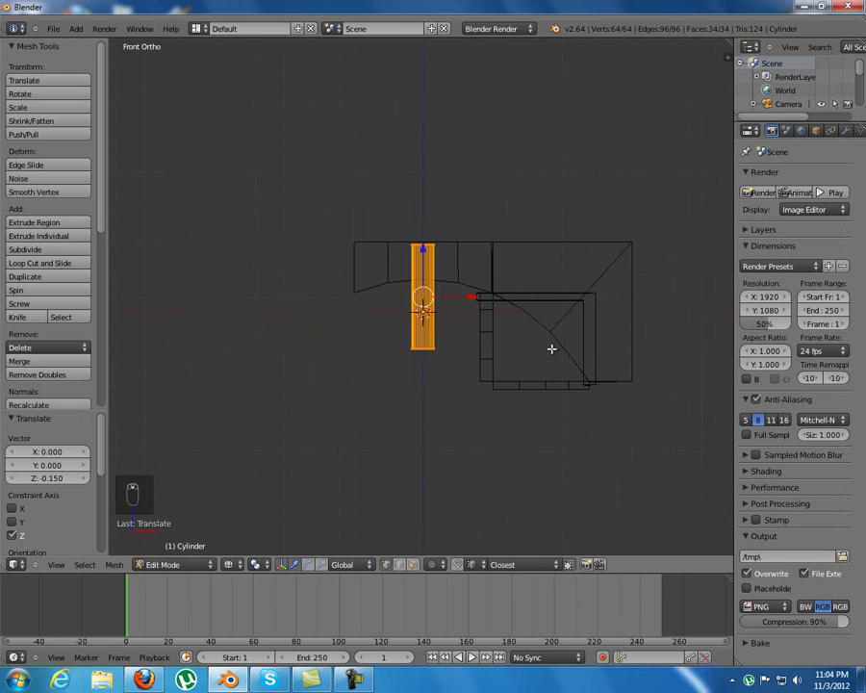
key("a")
key("z")
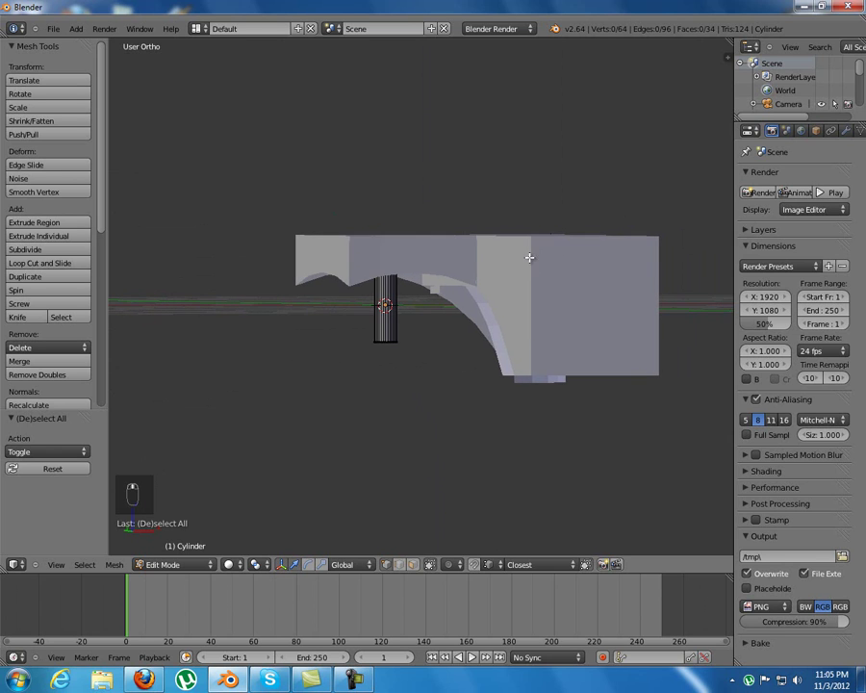
key("KP_1")
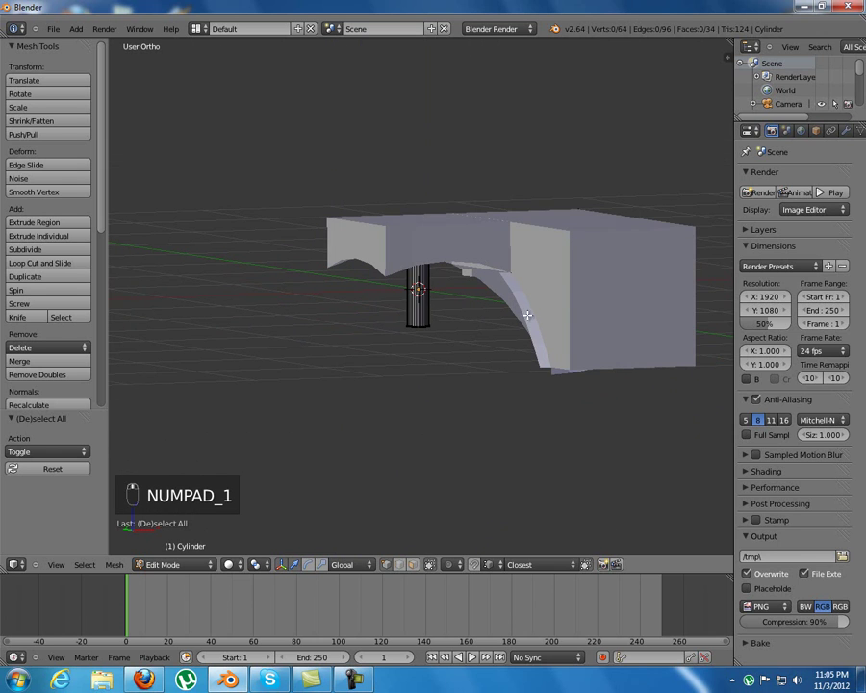
key("Tab")
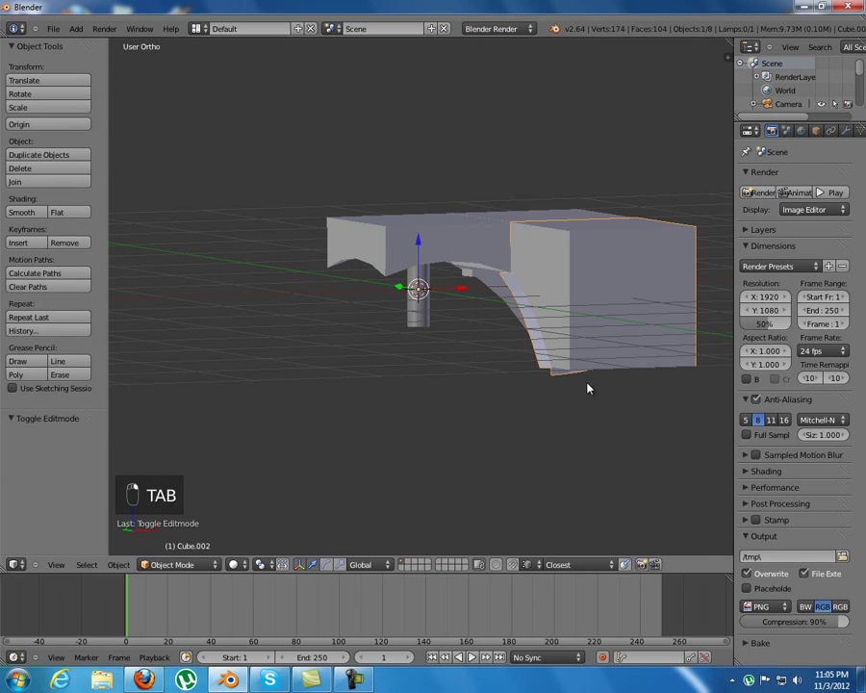